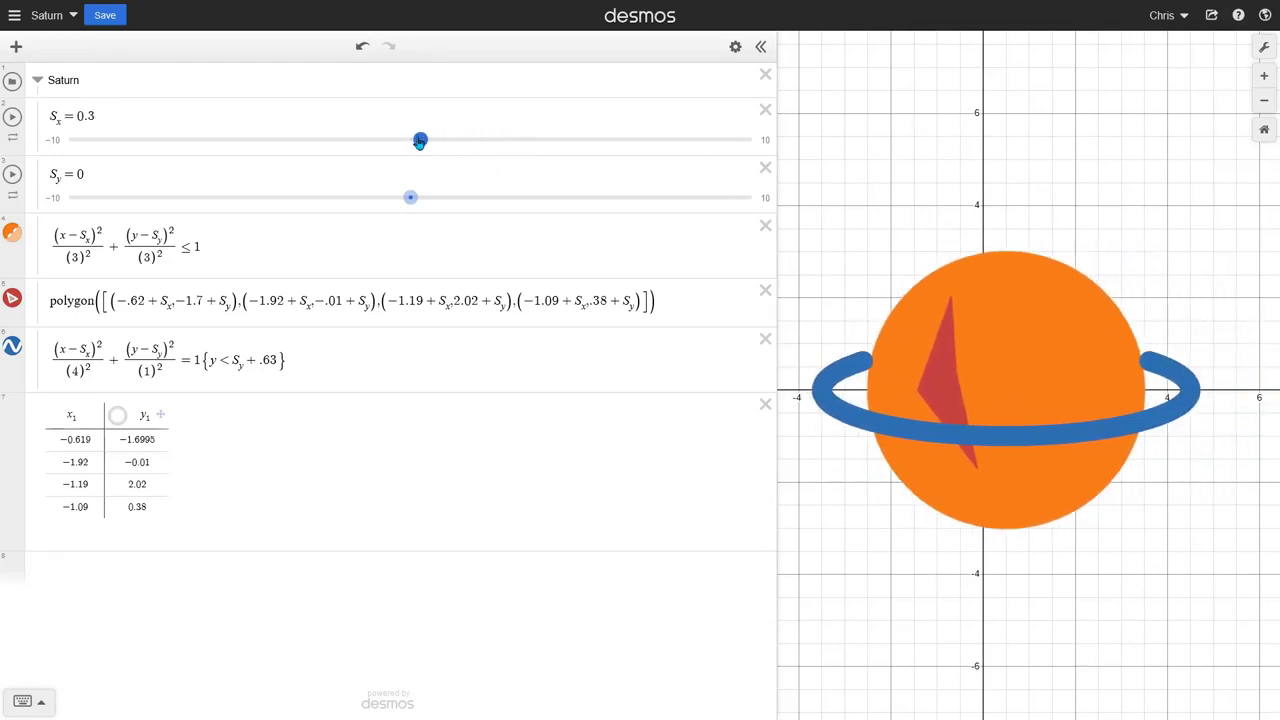
Step: Nudge Saturn upward, then reorder expressions so the polygon and ring draw last
click(421, 144)
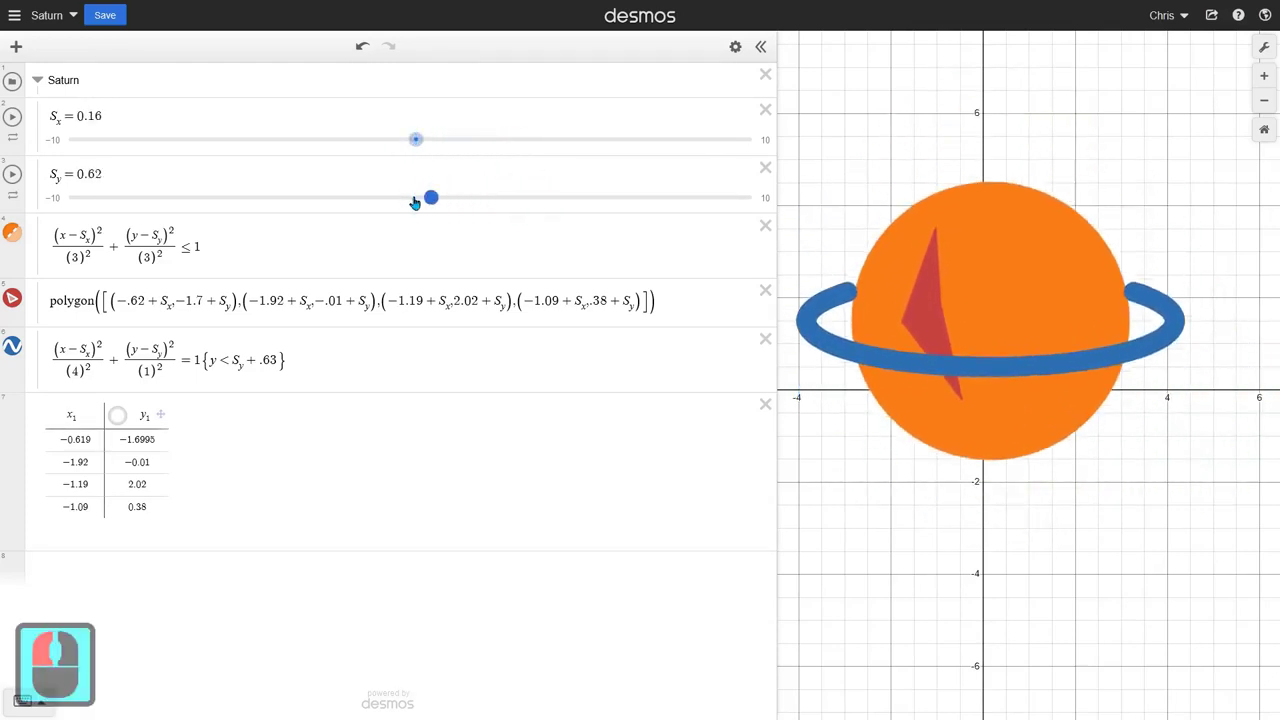
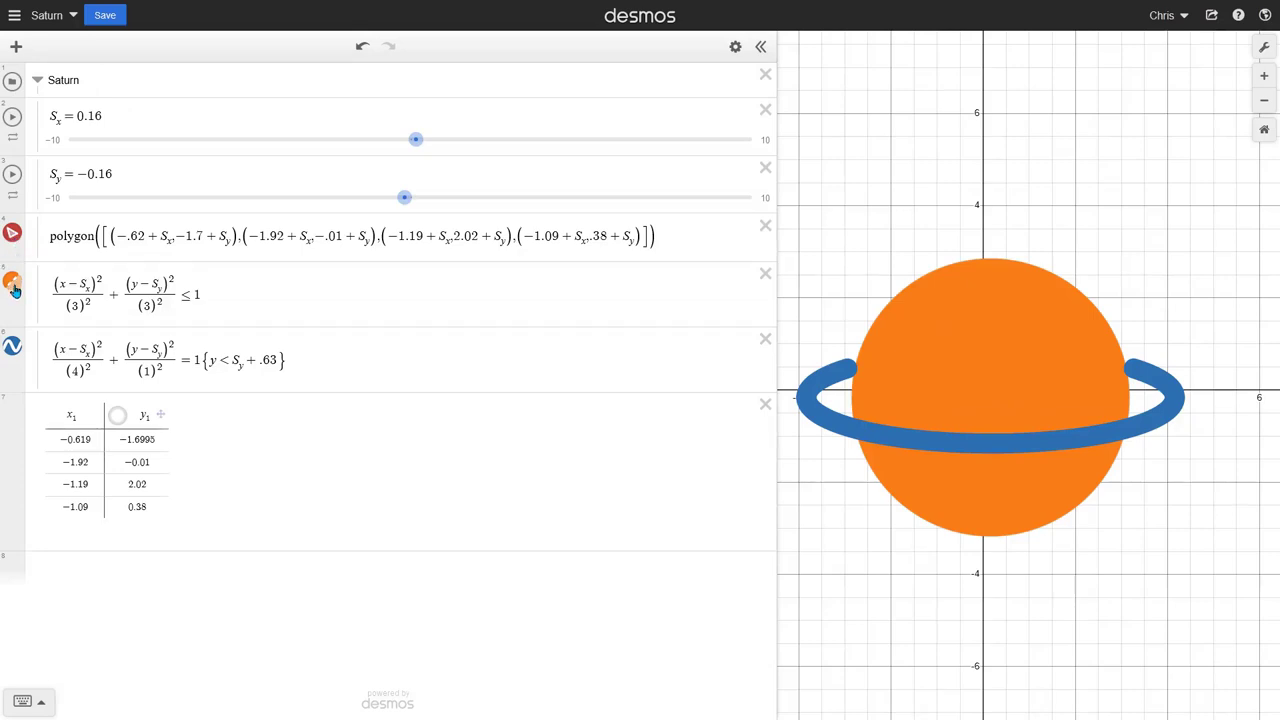
drag(31, 308, 22, 316)
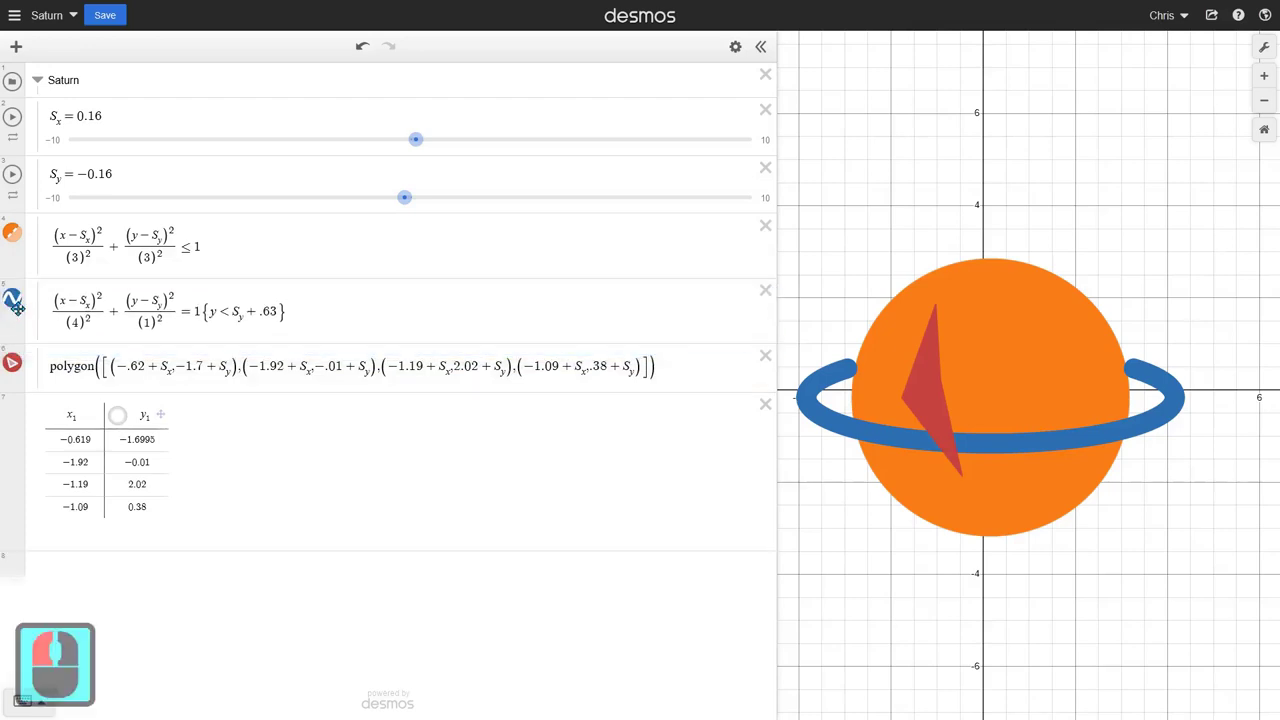
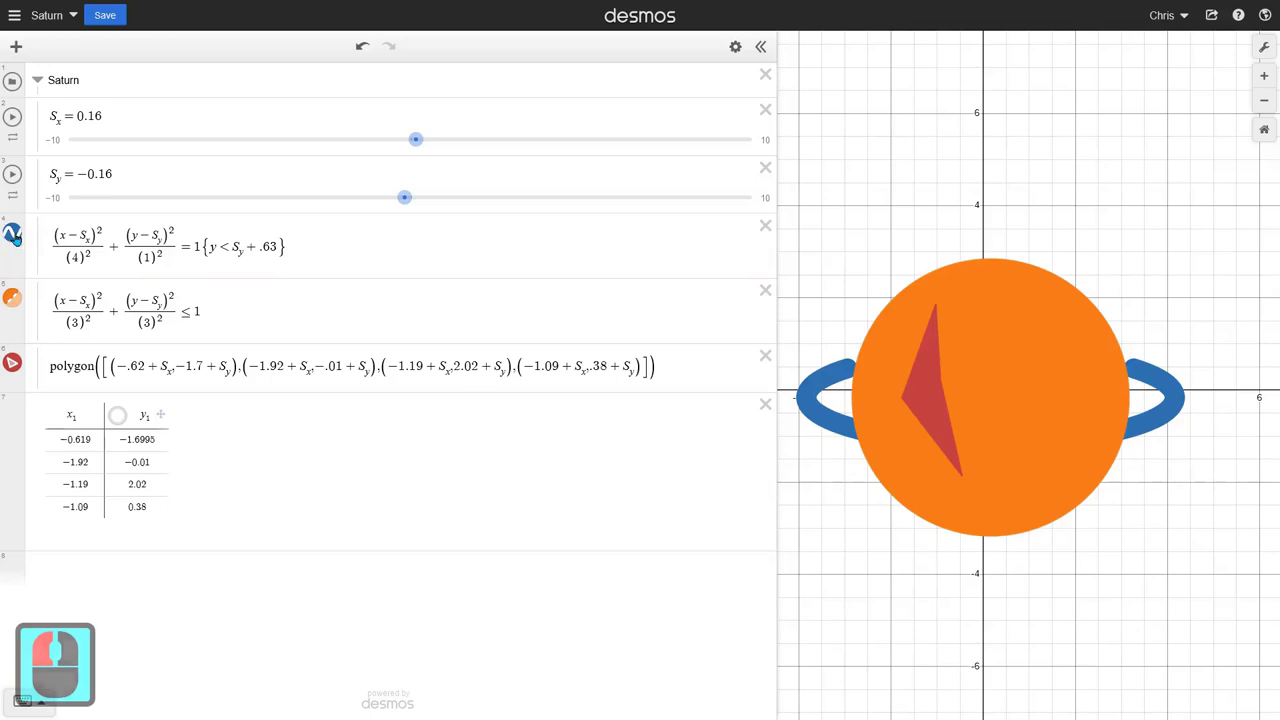
click(31, 362)
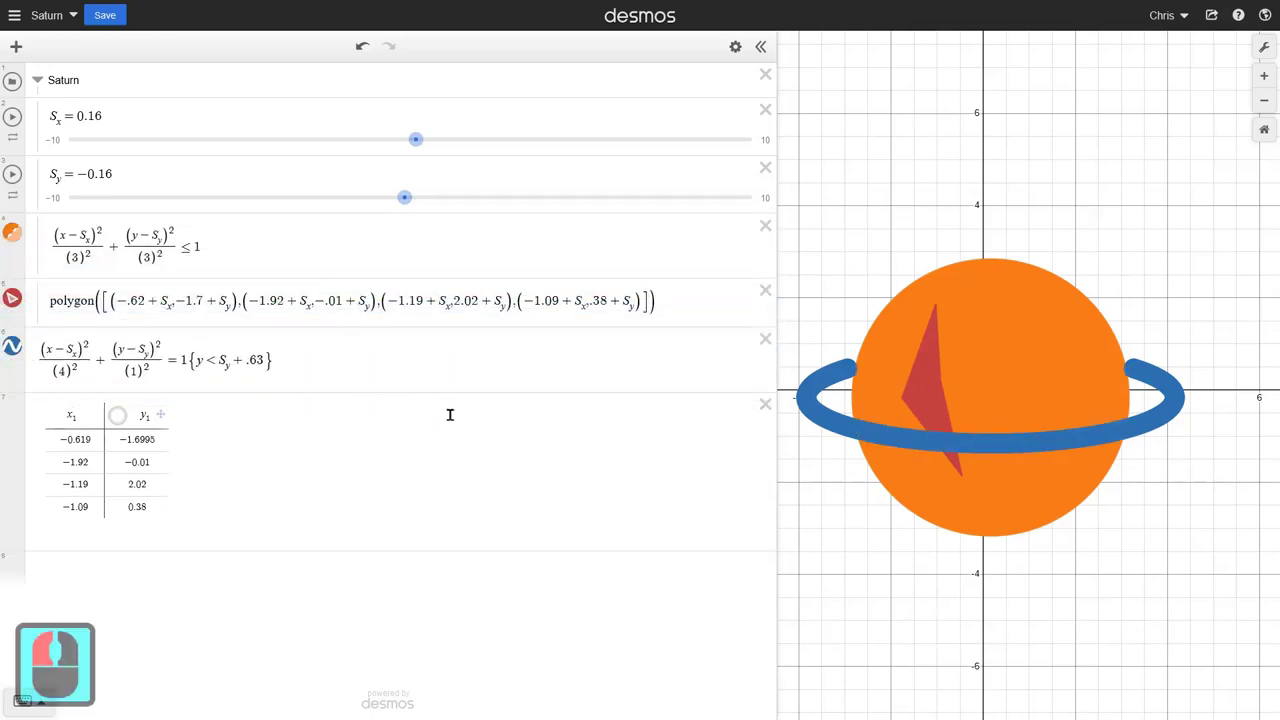
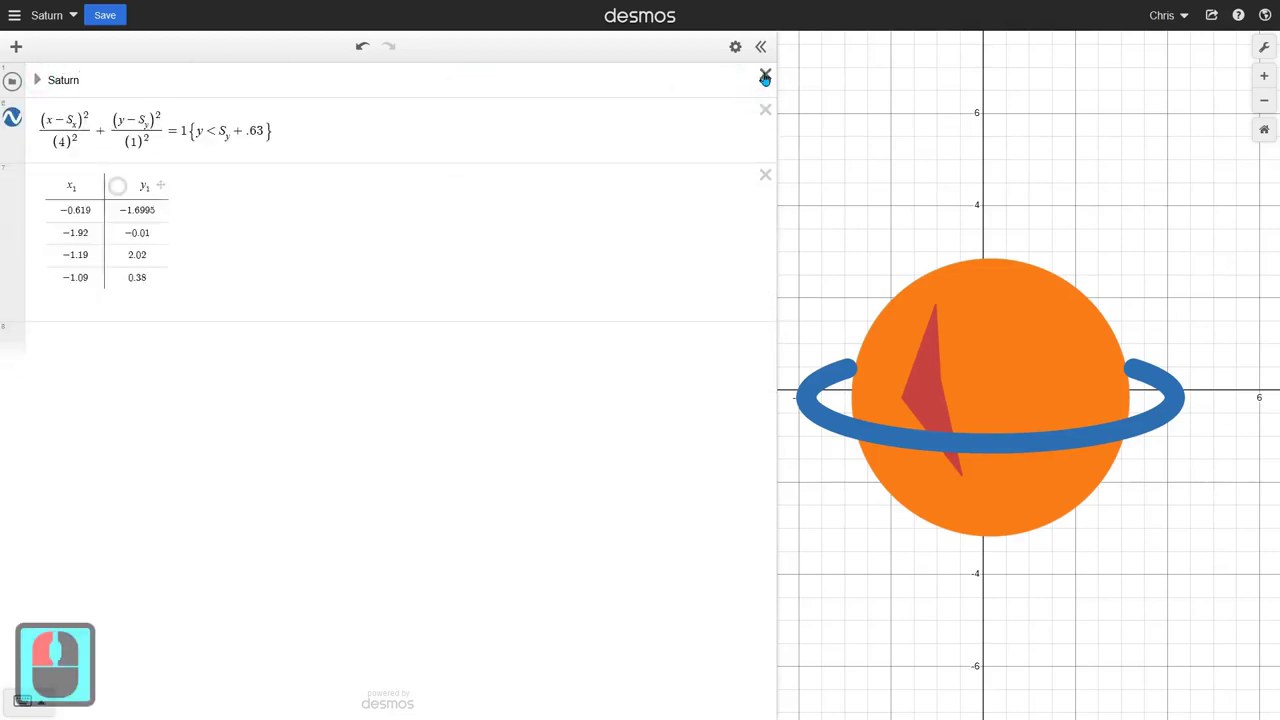
Step: Delete the Saturn folder, the ring equation and the point table
click(769, 80)
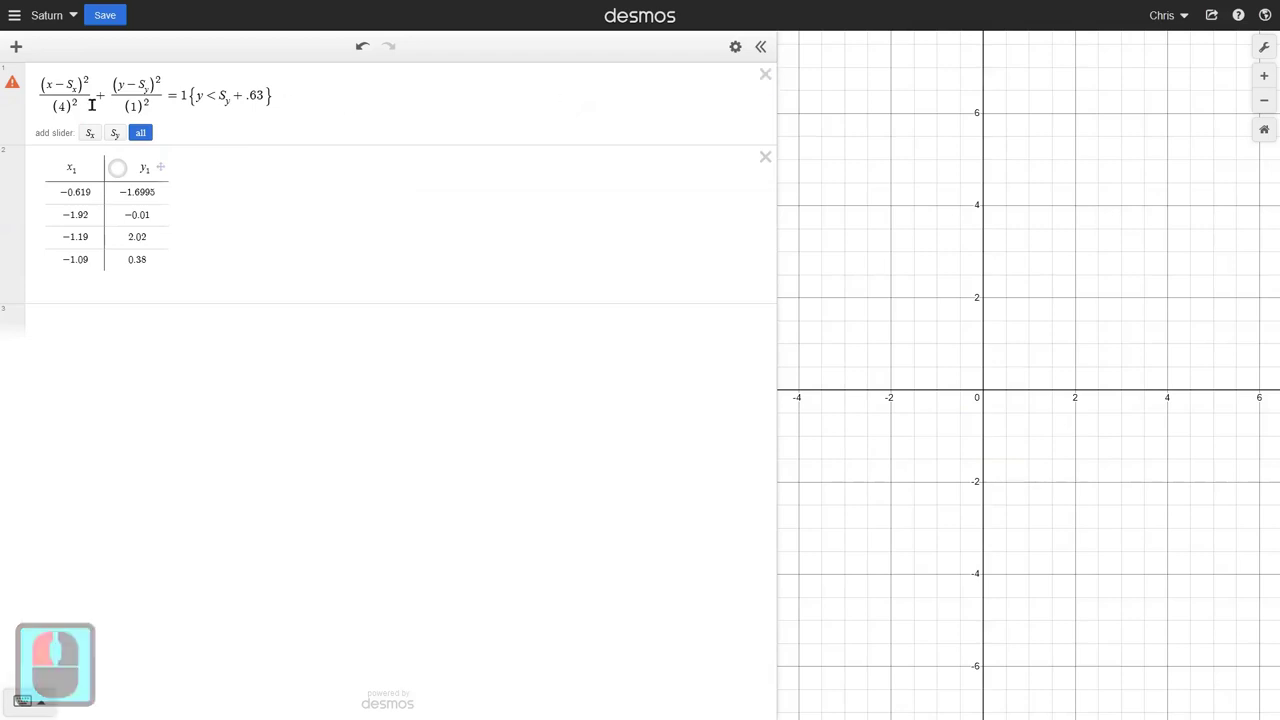
click(771, 78)
click(769, 82)
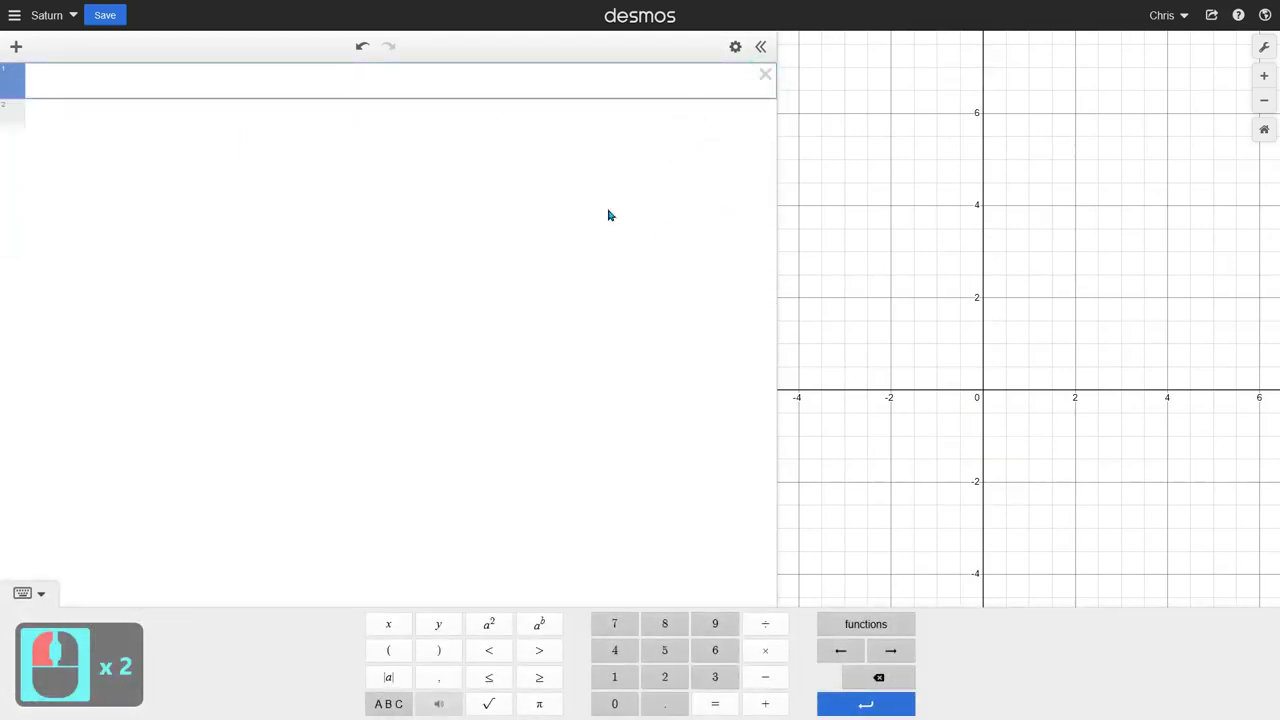
Step: Enter the circle equation (x)^2+(y)^2=3^2 and place the caret back in it
click(333, 71)
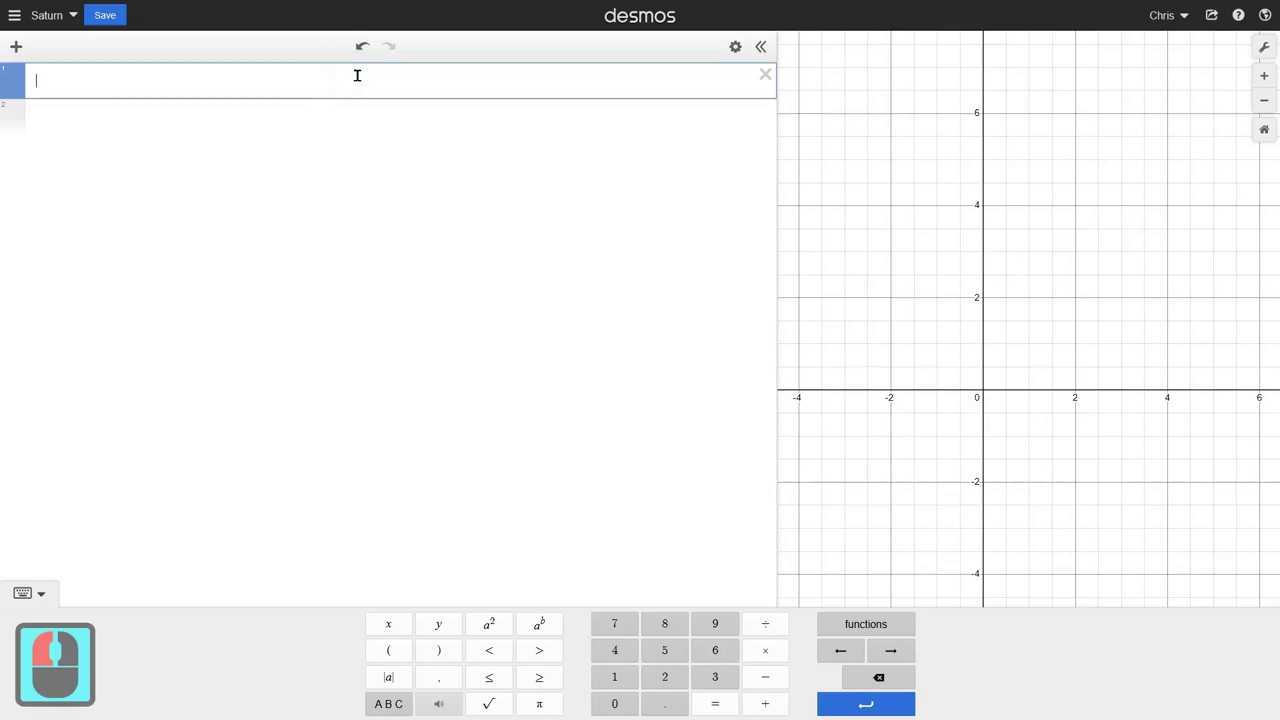
key(()
text((x)
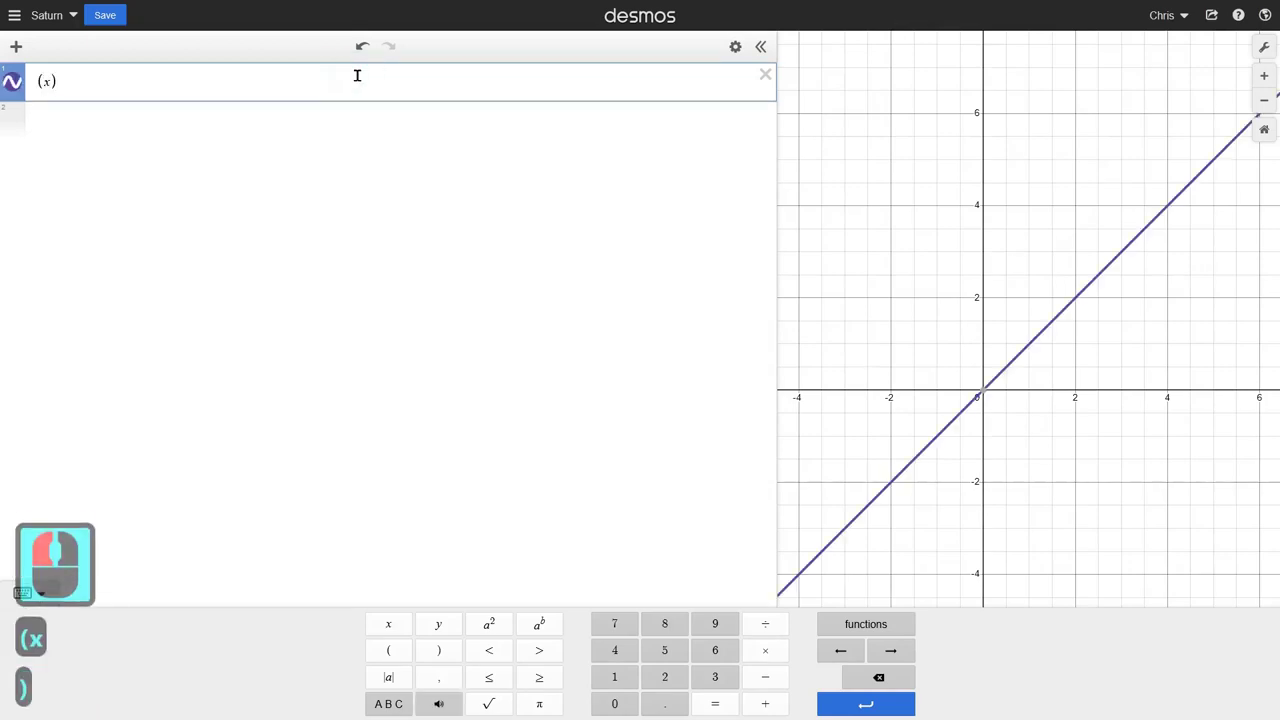
key(^)
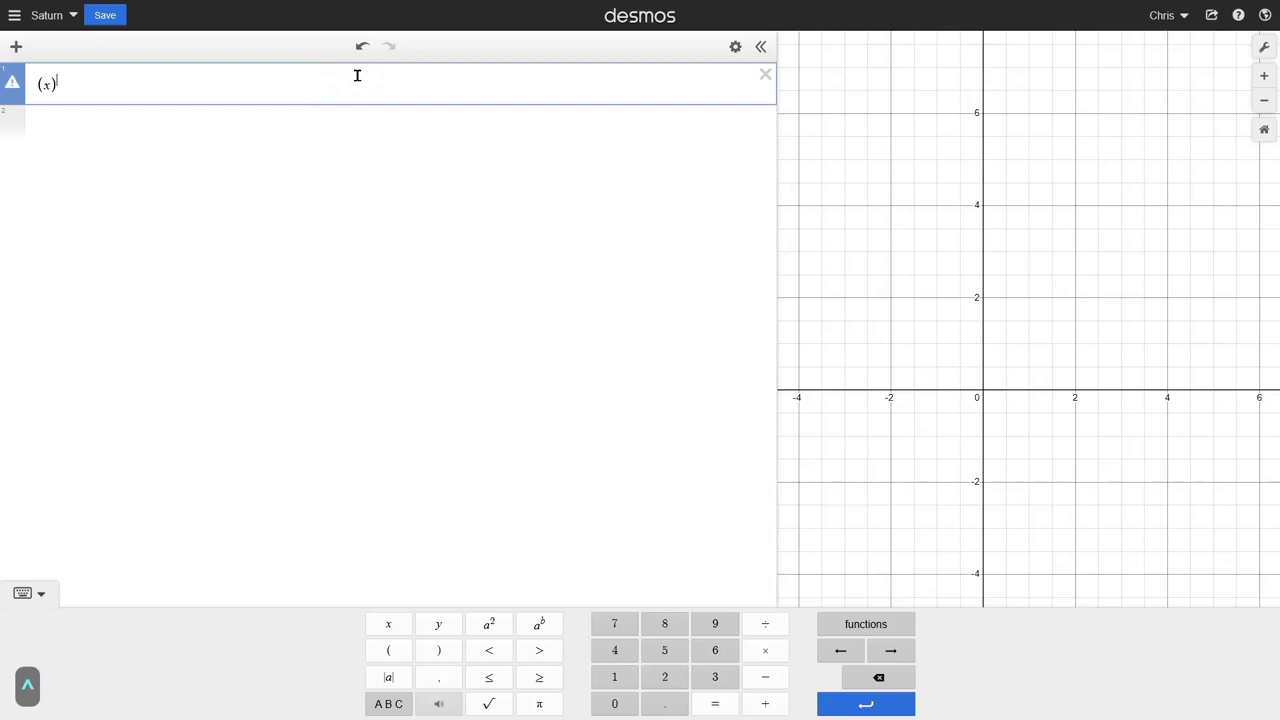
key(2)
text(2)
key(Right)
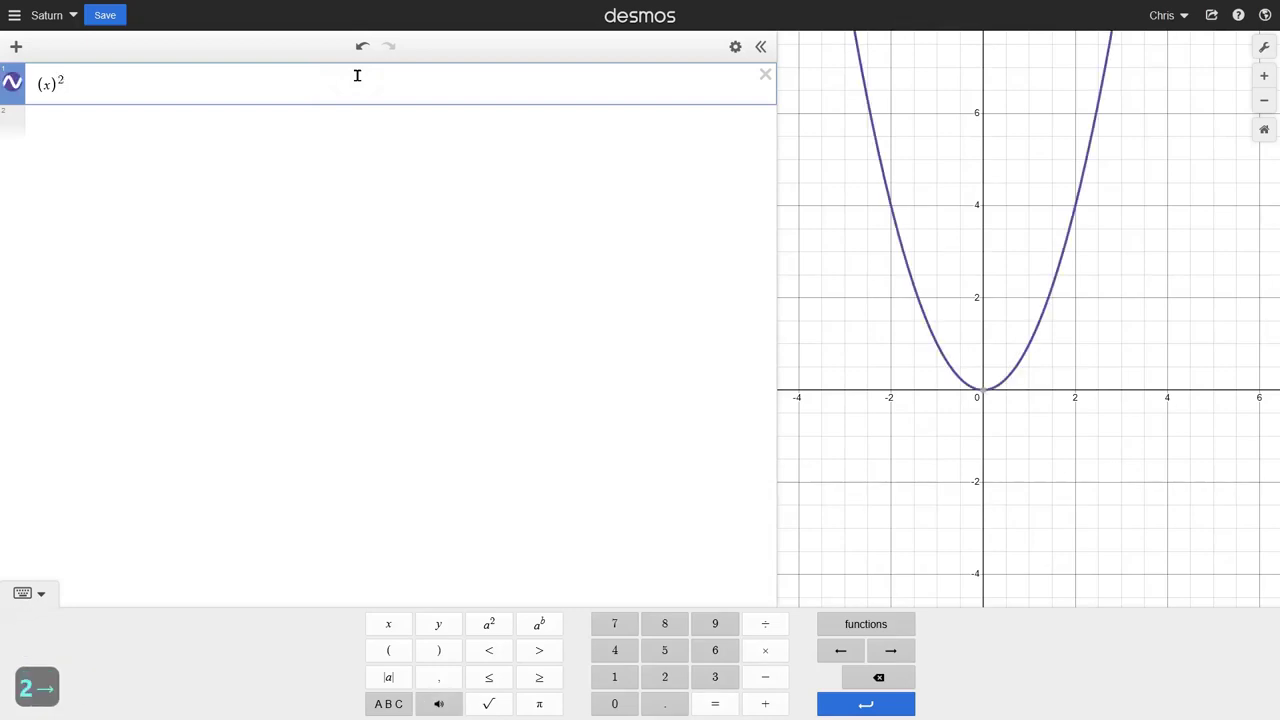
text(2)
key(Right)
text((y)
text((y)
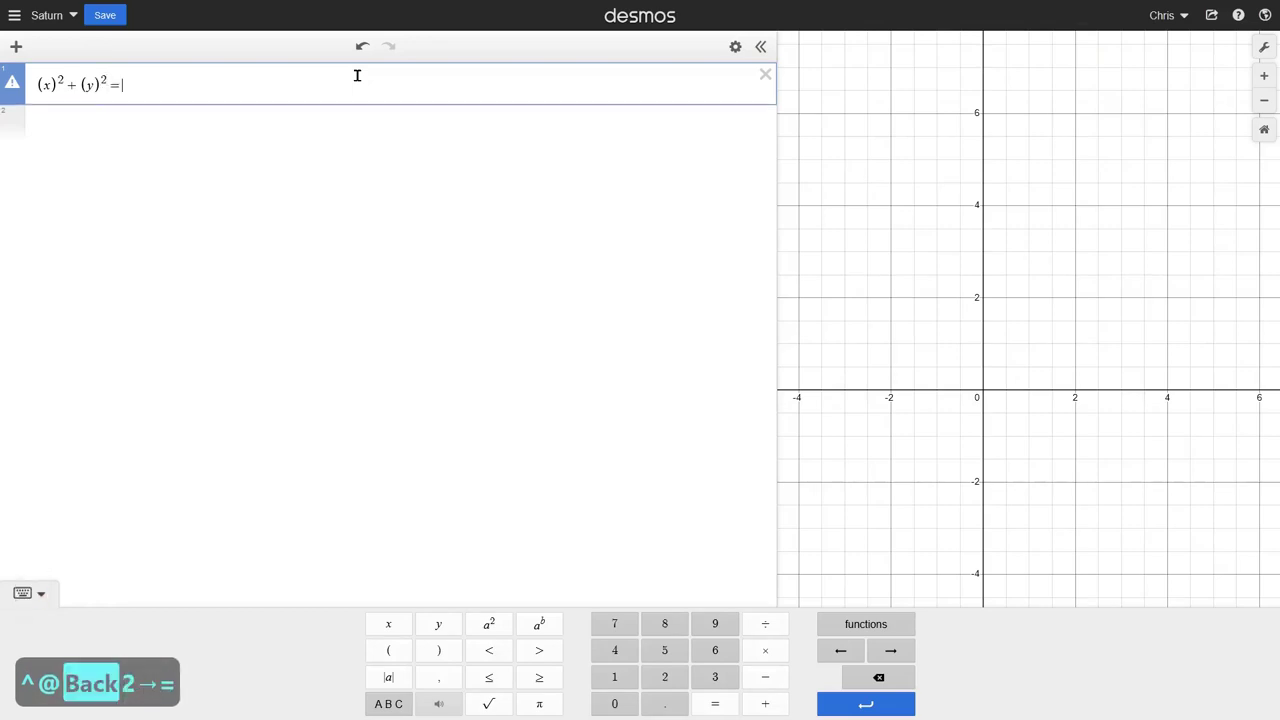
key(3)
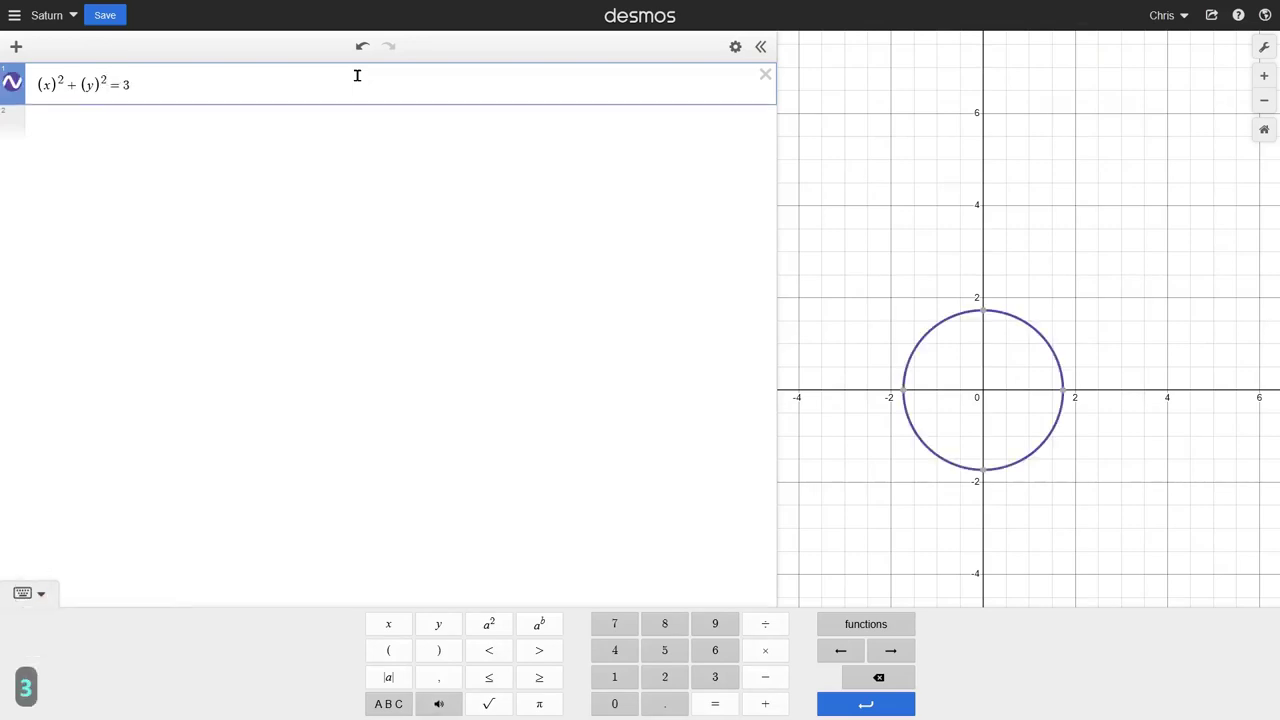
key(^)
text(2)
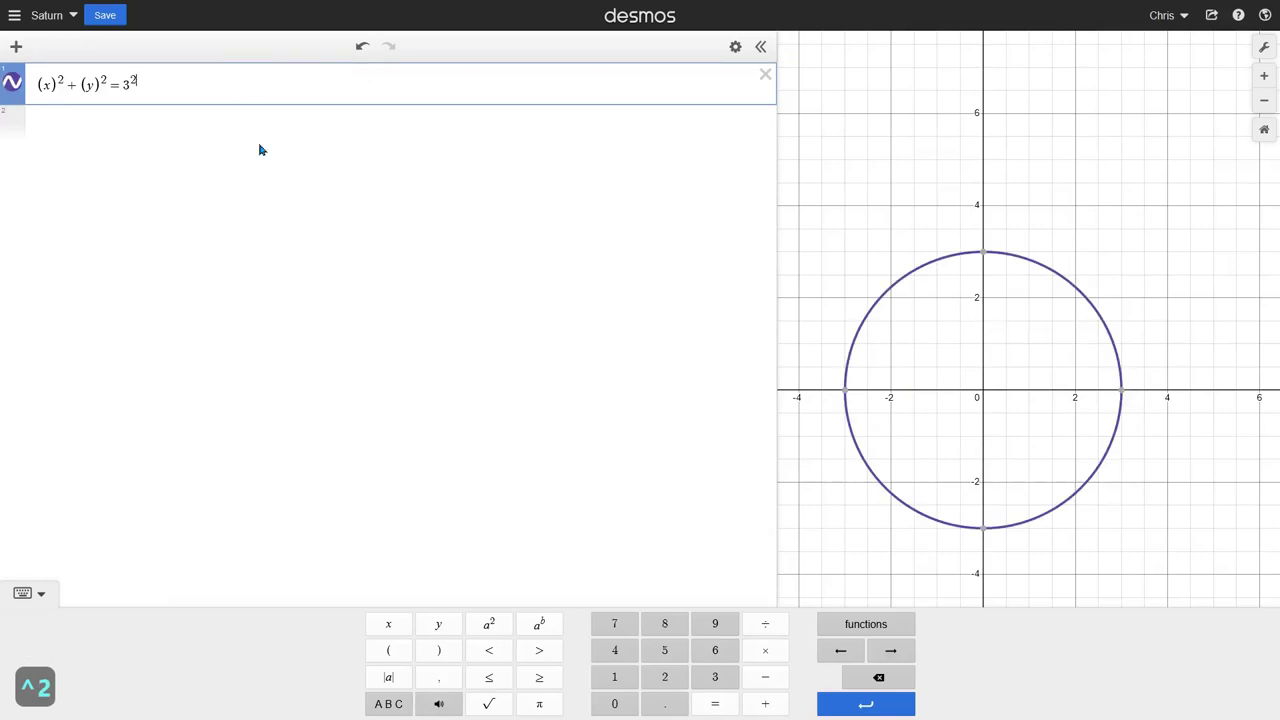
click(243, 73)
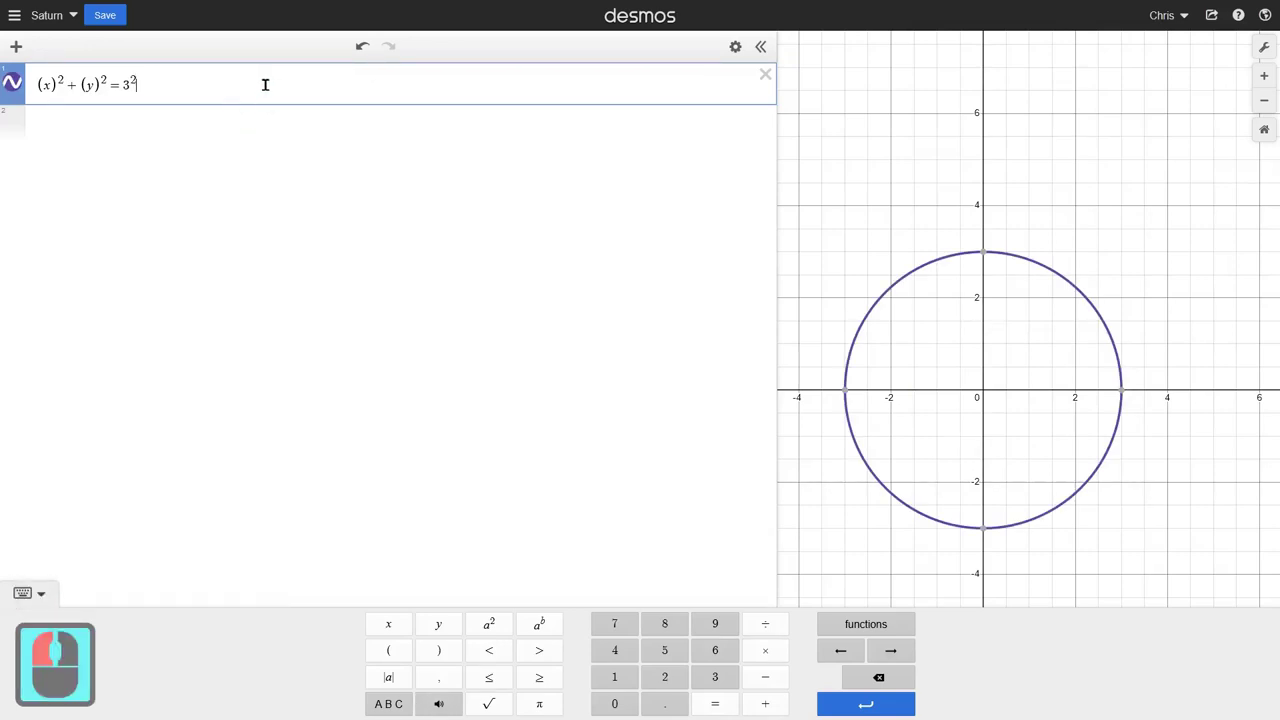
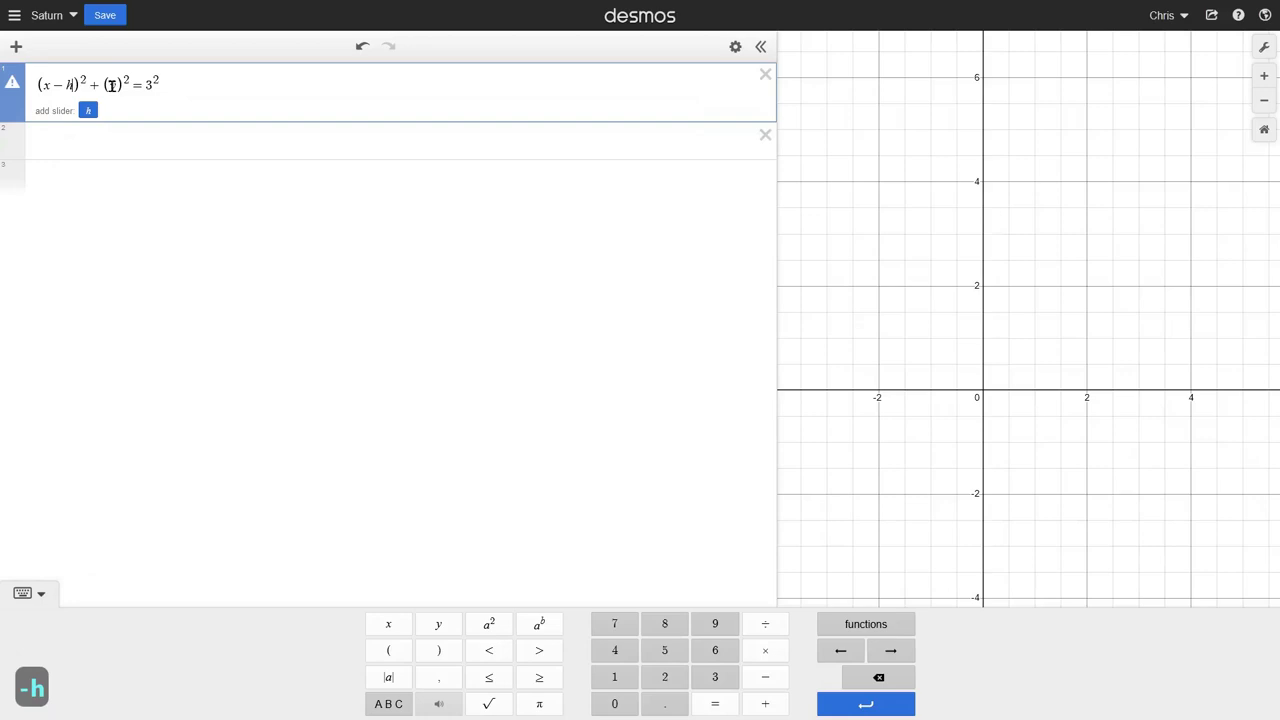
Step: Add the −k shift to the y term and create sliders for h and k
click(124, 87)
key(-)
key(k)
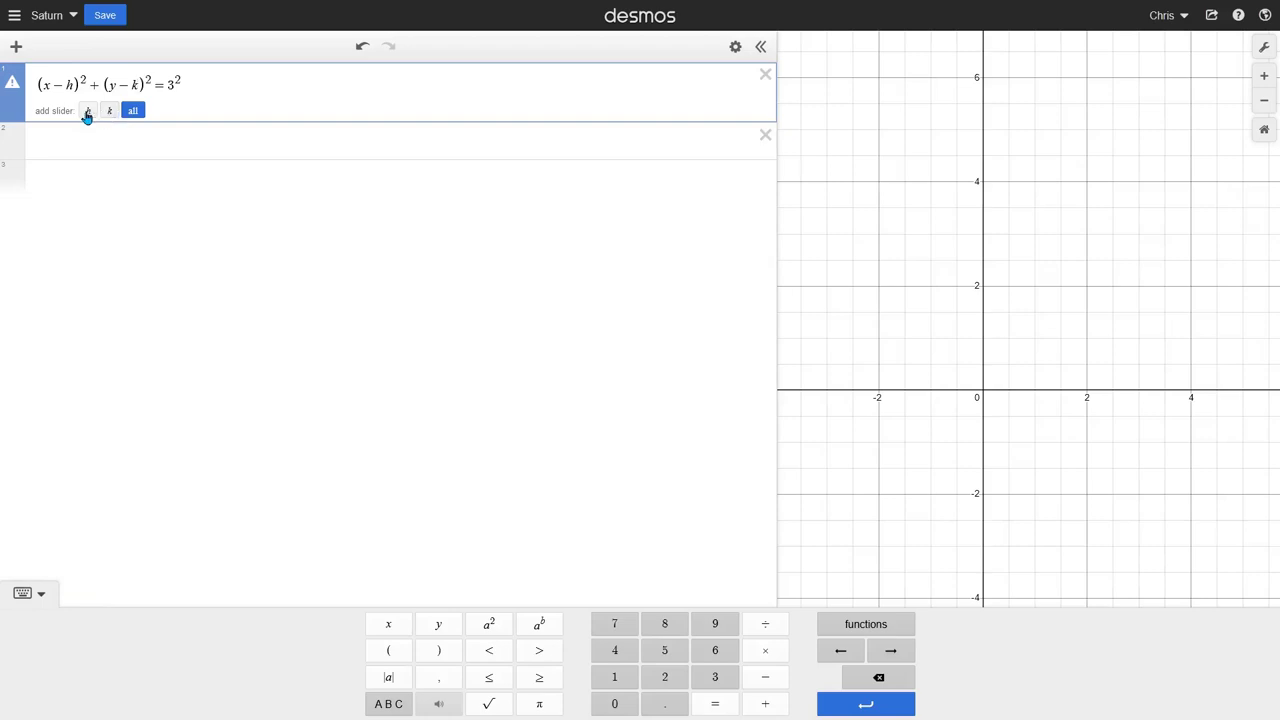
click(98, 119)
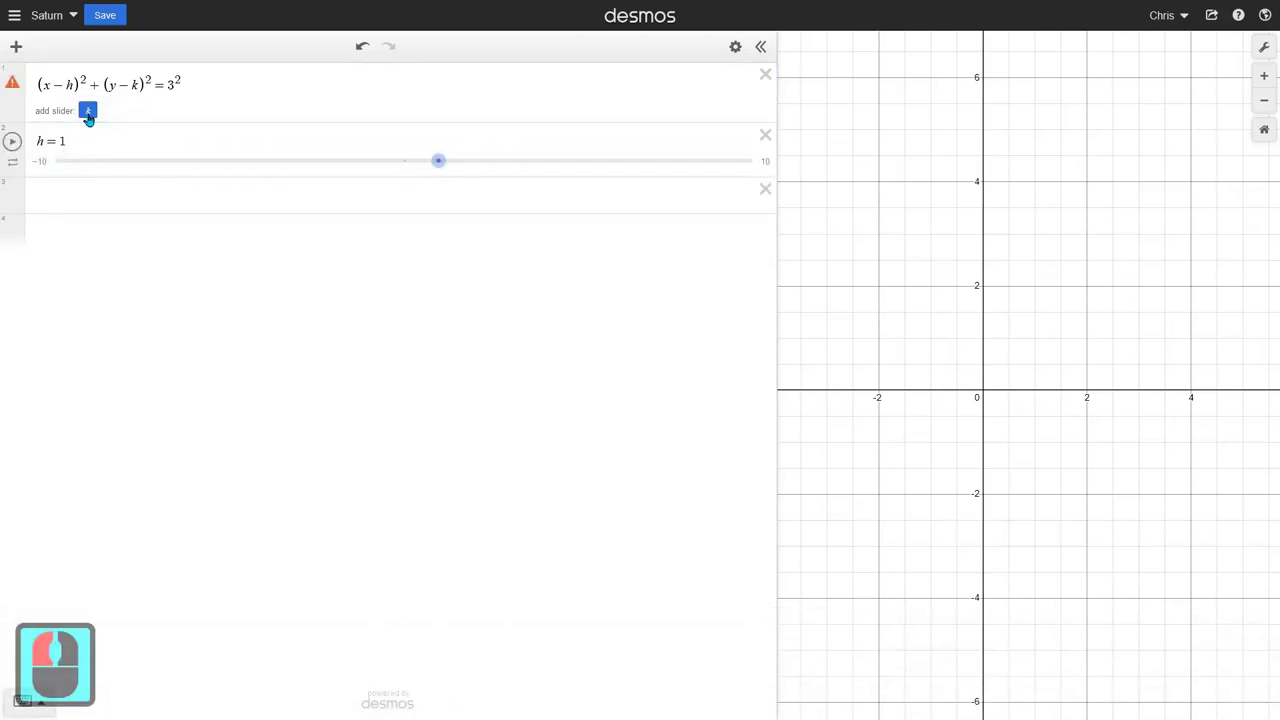
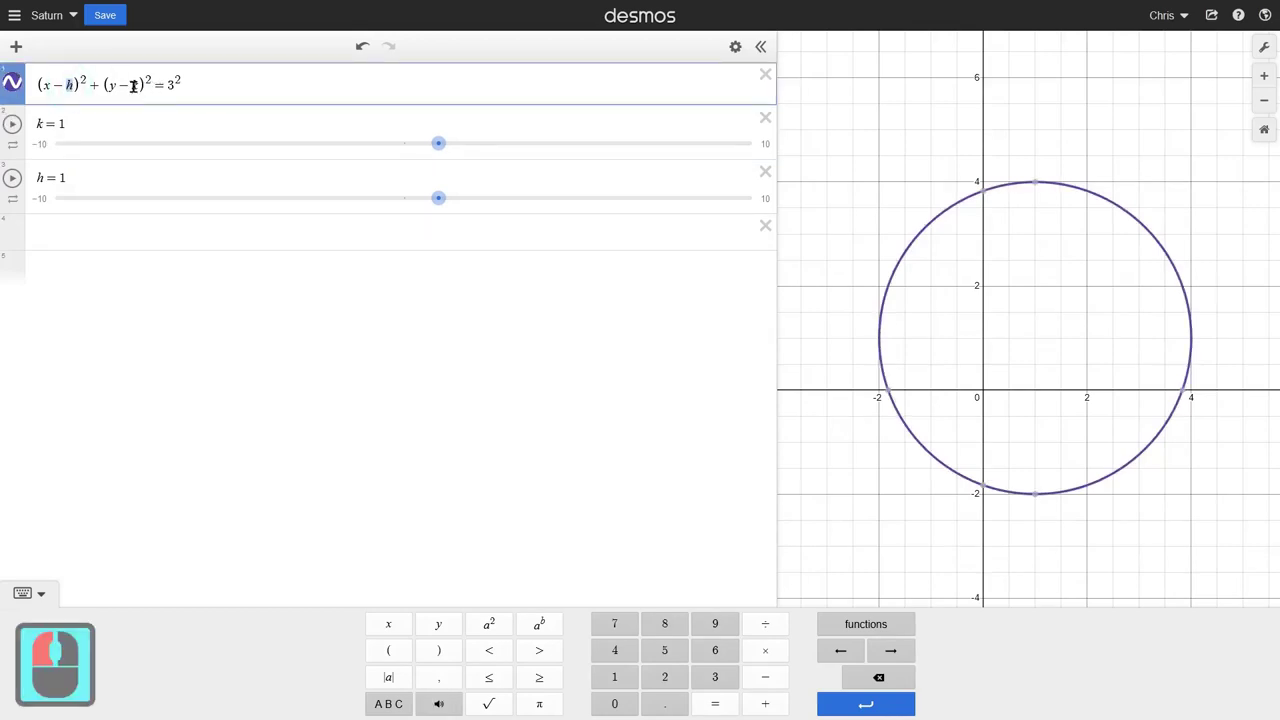
click(138, 81)
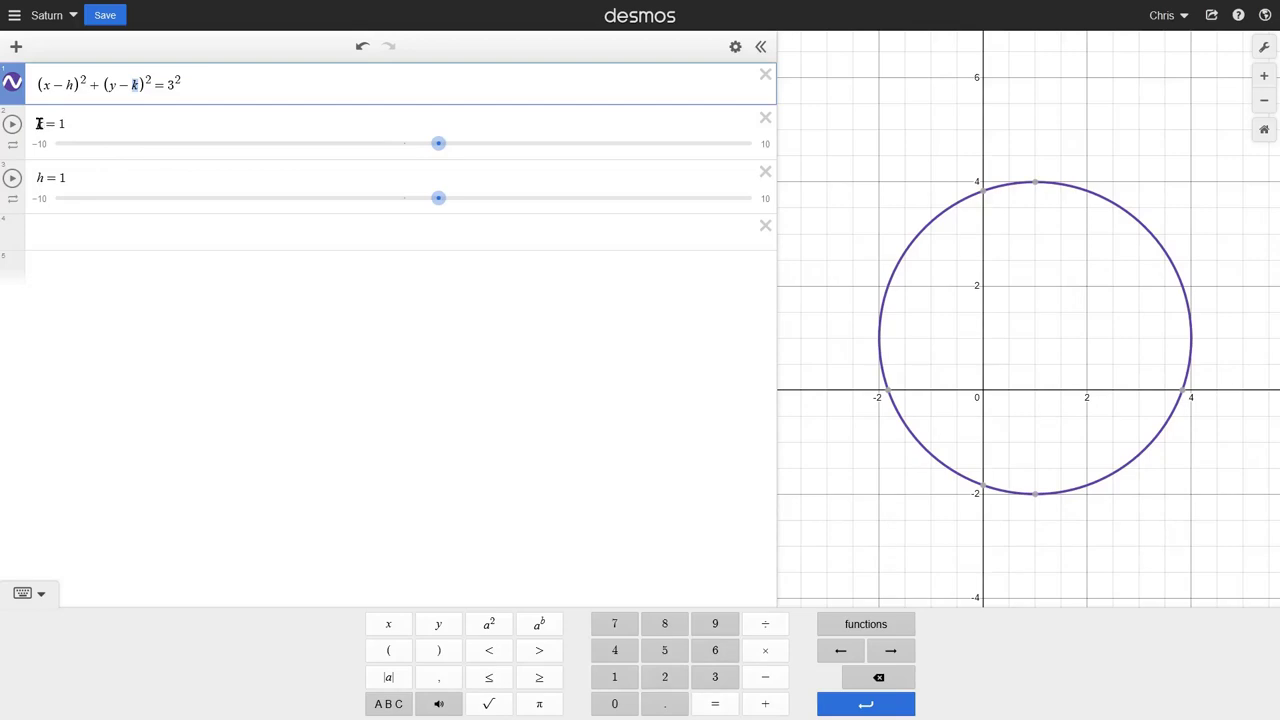
Step: Rename the two sliders to s_x and s_y
click(44, 124)
key(s)
key(space)
key(x)
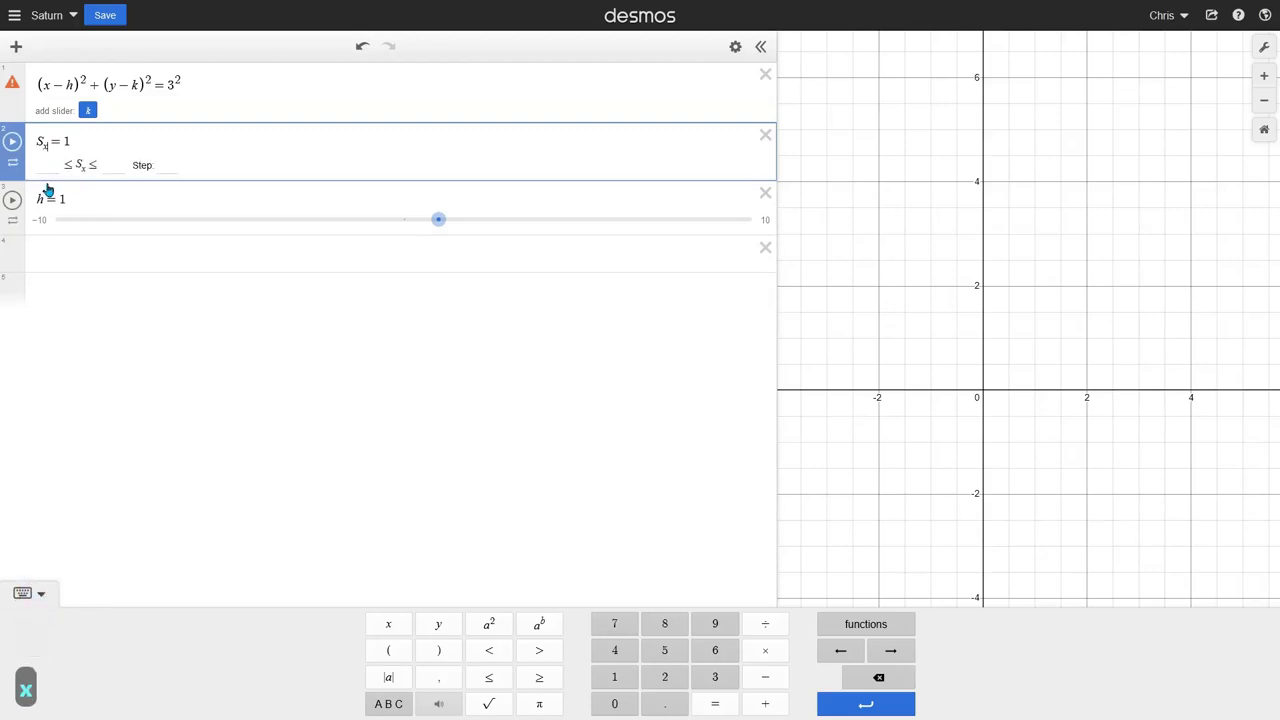
click(44, 193)
key(BackSpace)
text(s_y)
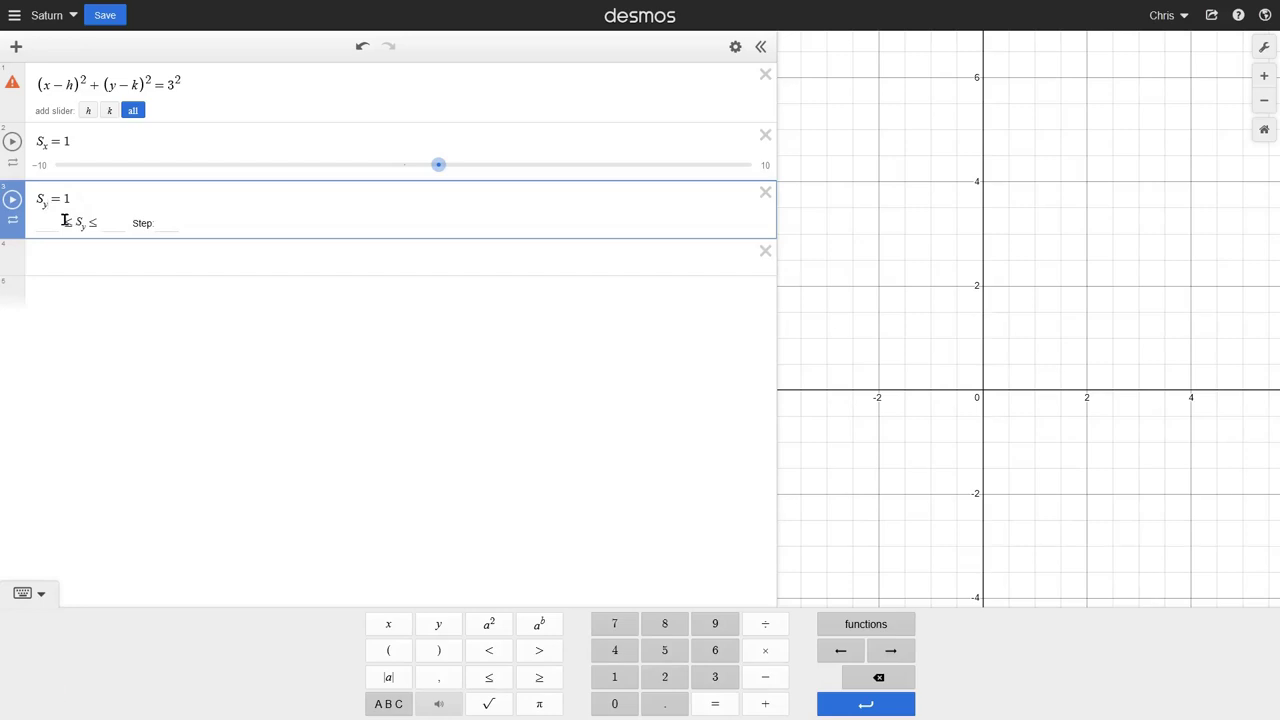
click(296, 249)
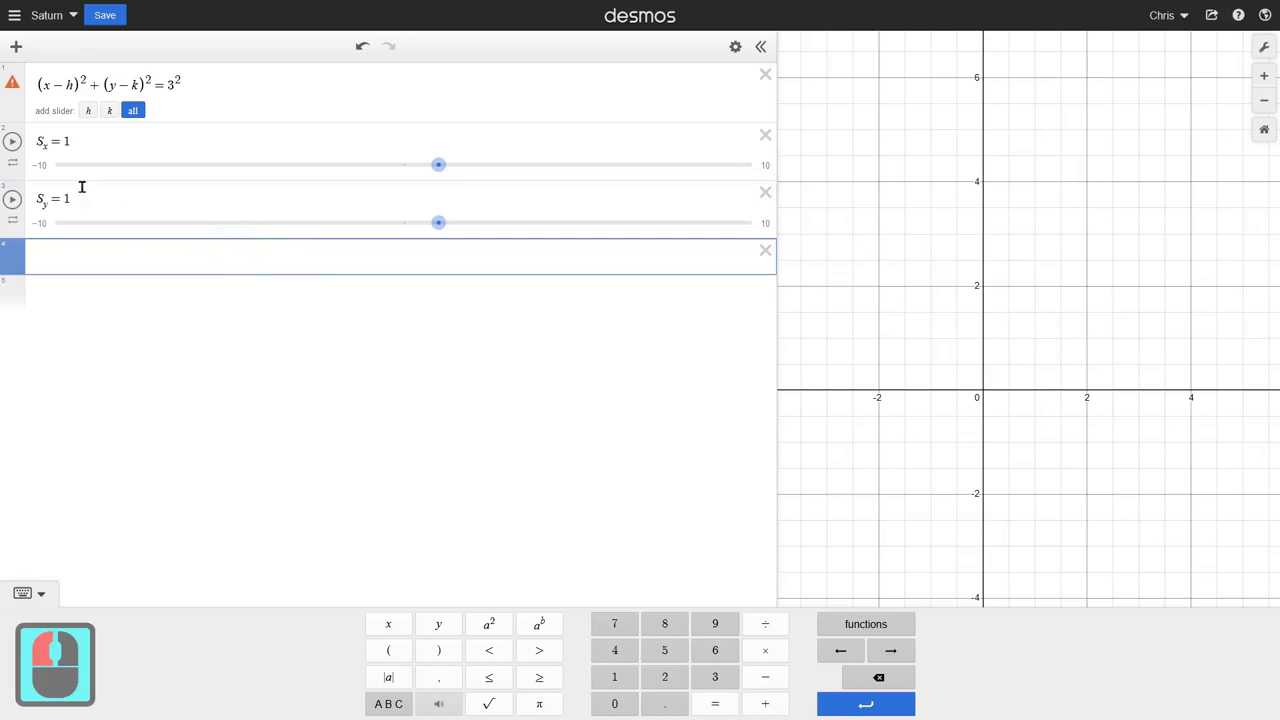
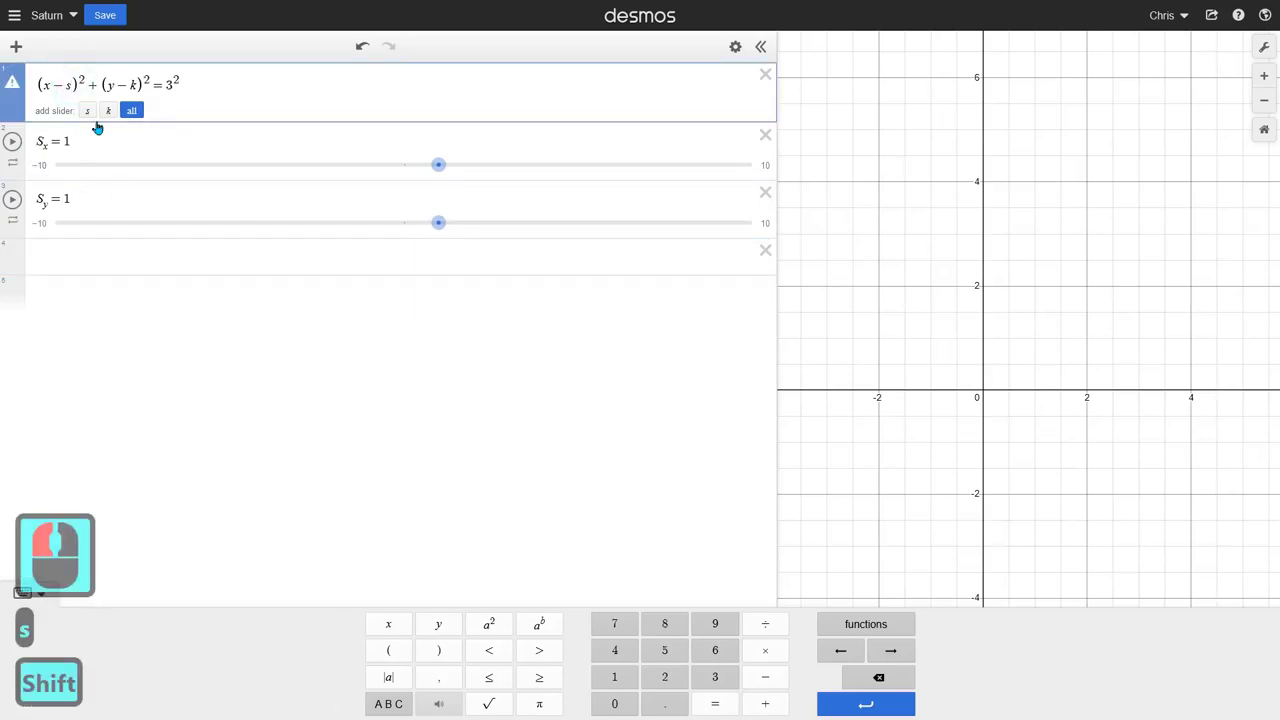
Step: Rewrite the circle equation to use s_x and s_y for its centre
text(_s)
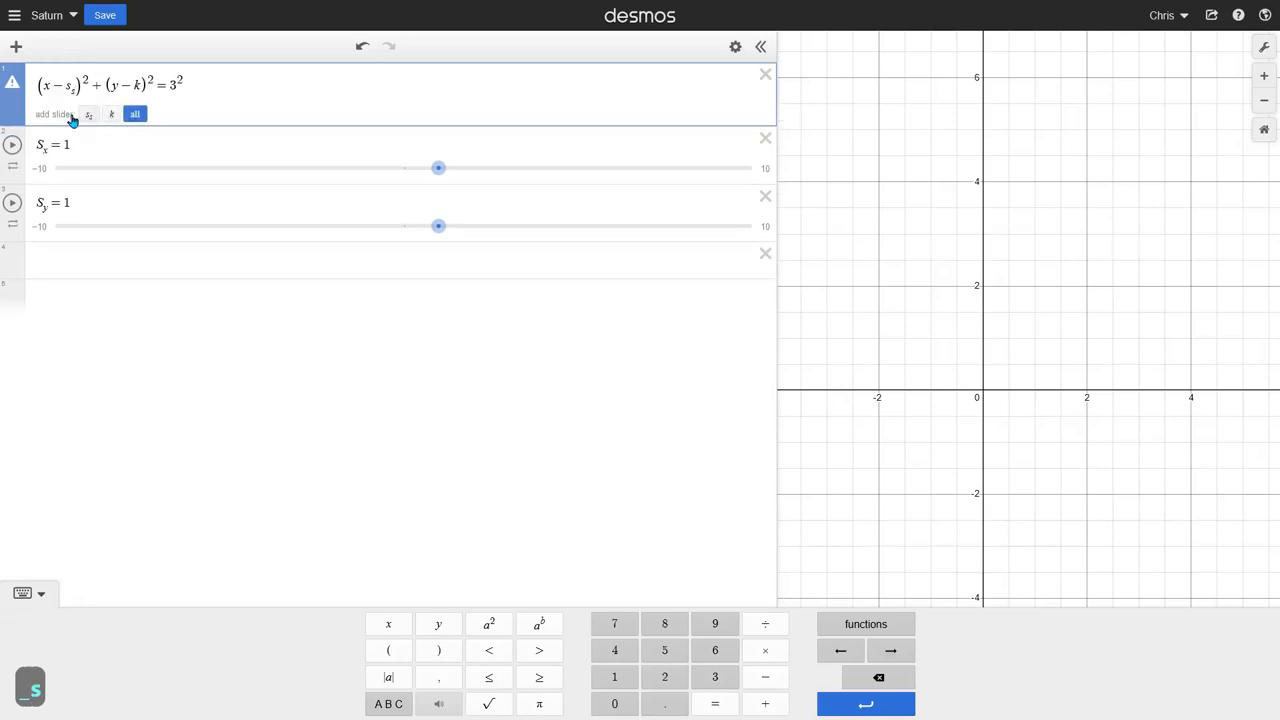
key(BackSpace)
key(BackSpace)
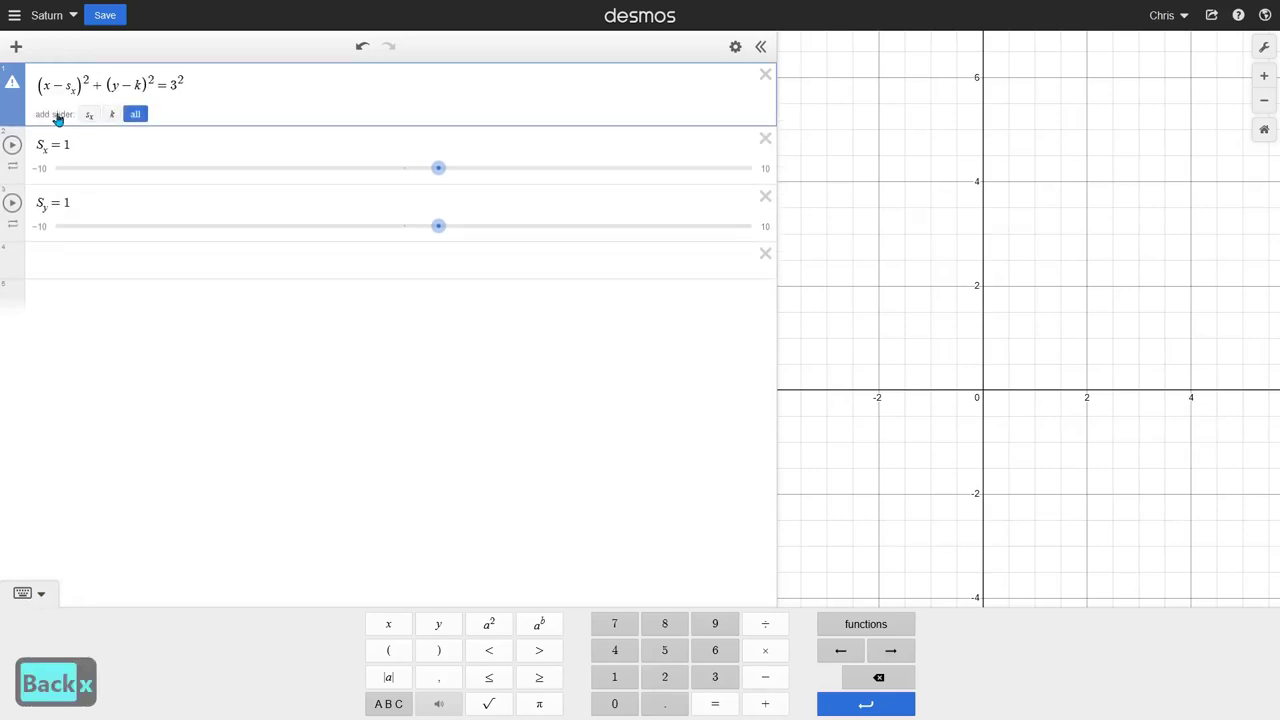
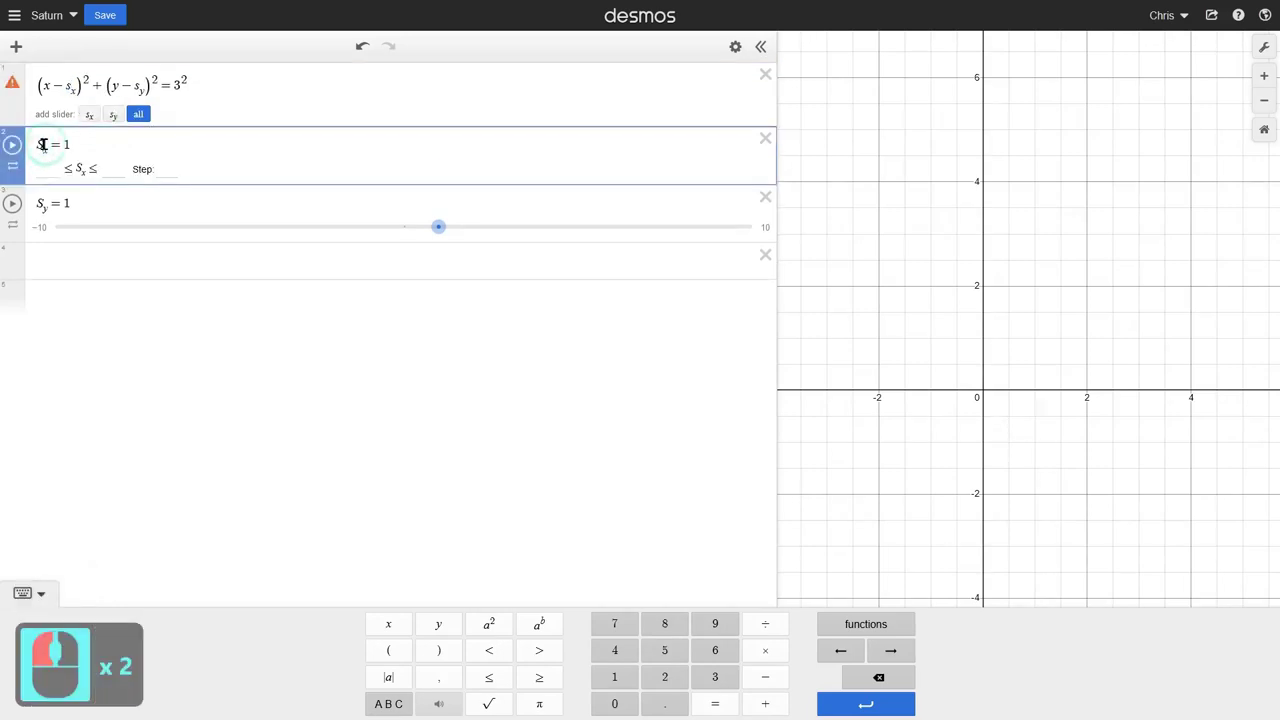
key(s)
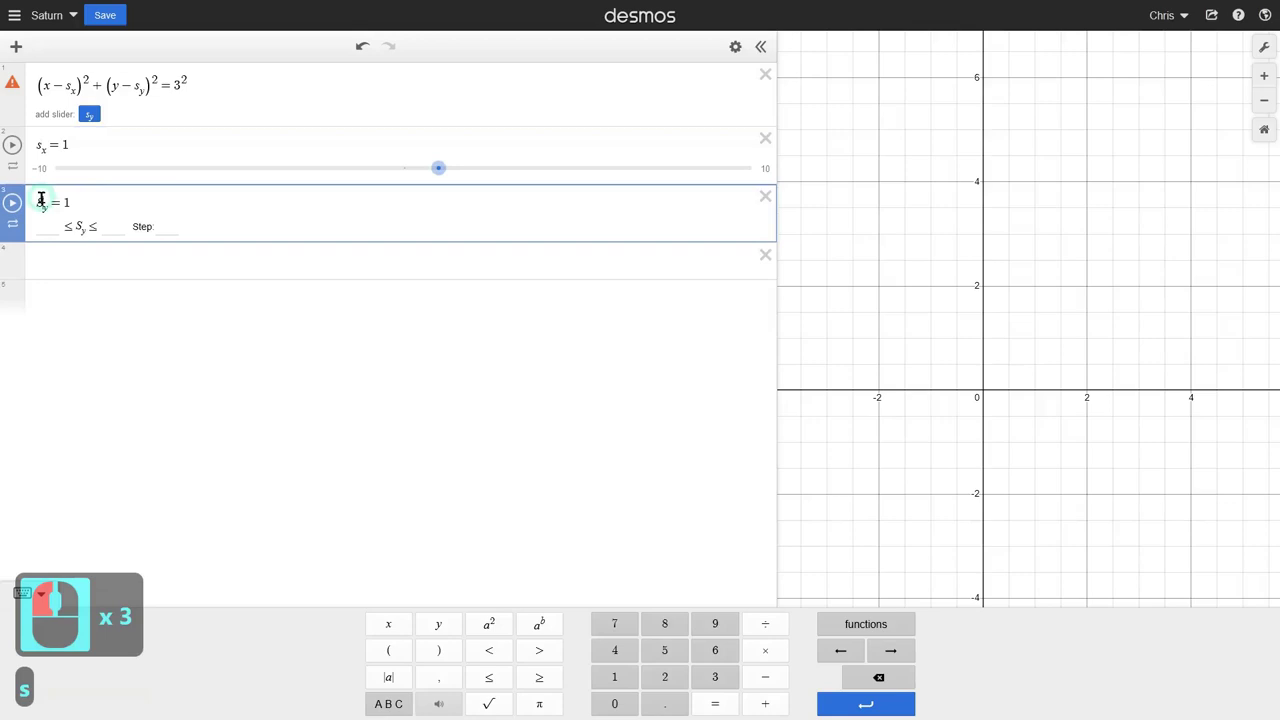
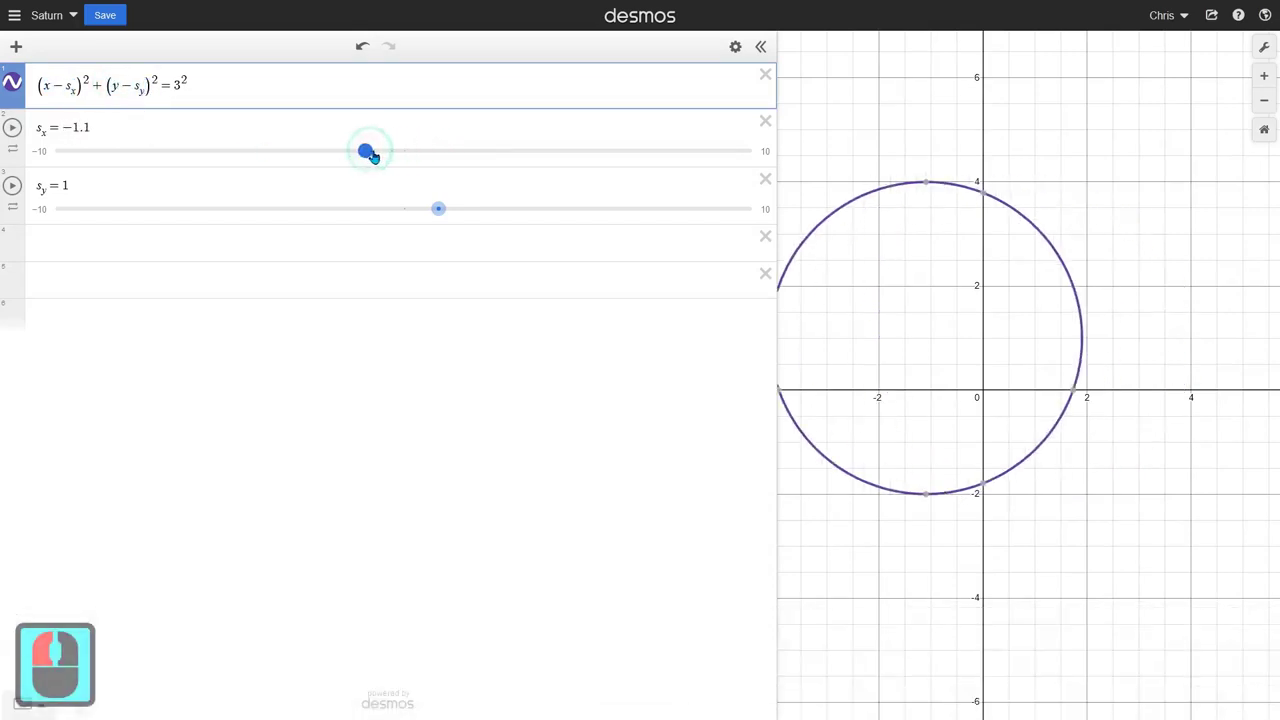
Step: Reset the s_y slider from 0.1 to 0 so the circle centres on the origin
click(411, 160)
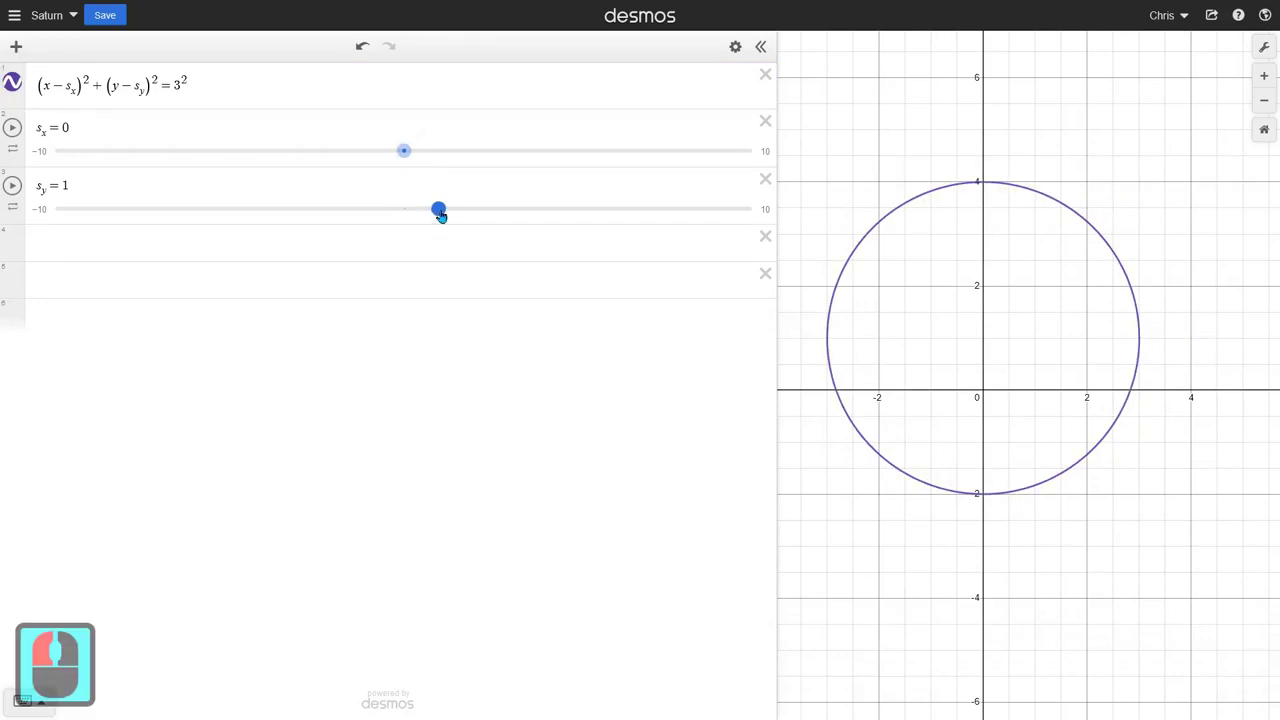
click(413, 221)
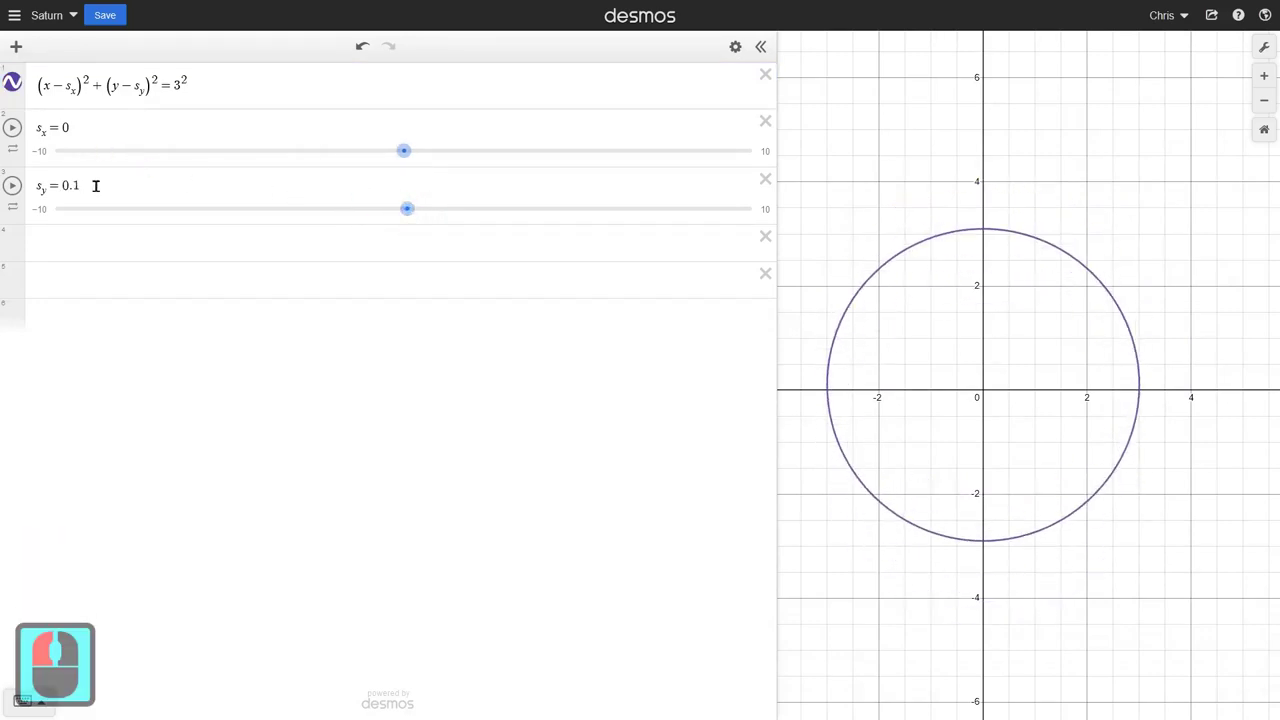
click(89, 185)
key(BackSpace)
key(BackSpace)
key(Tab)
click(101, 179)
key(BackSpace)
click(155, 275)
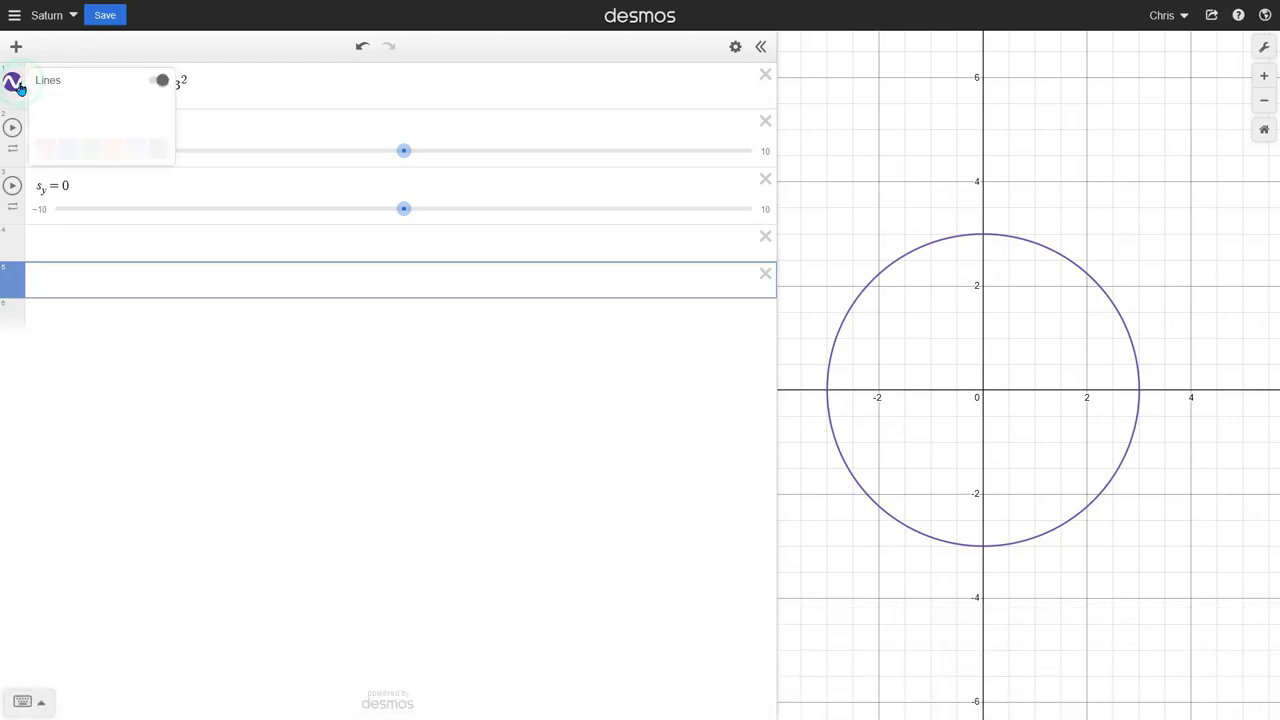
Step: Make the circle orange in its style menu
click(23, 90)
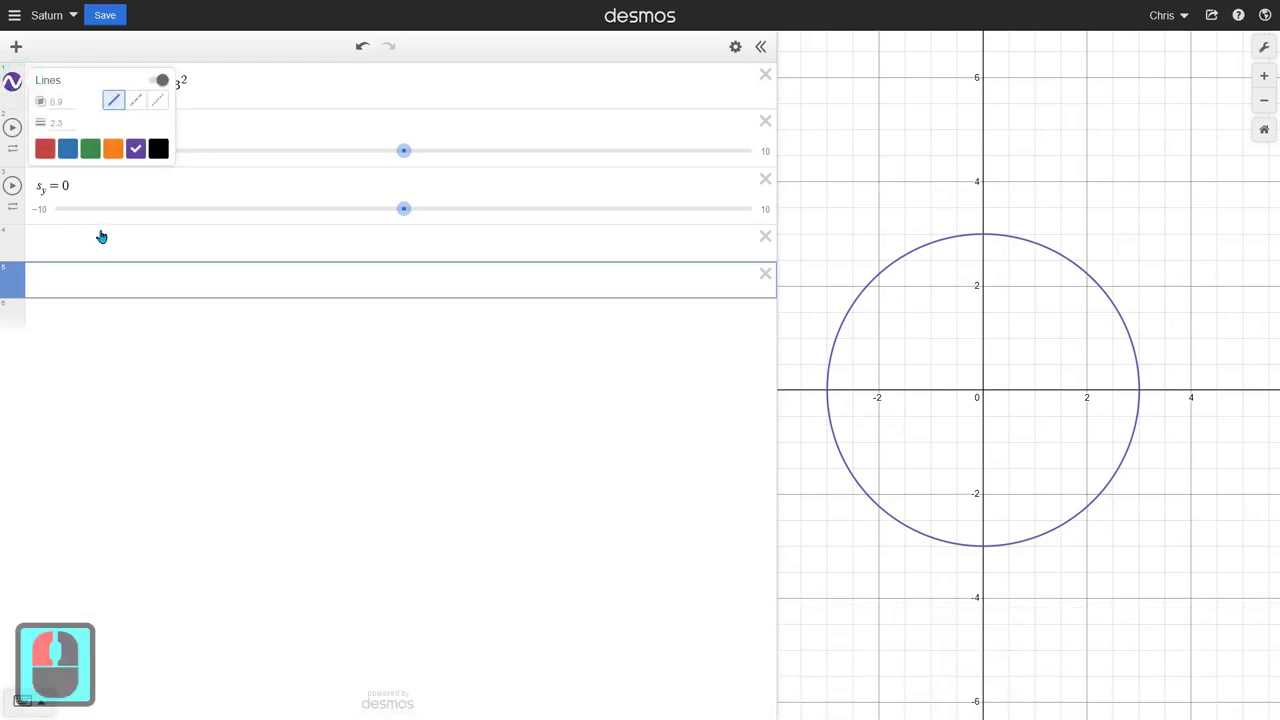
click(92, 226)
click(15, 96)
click(117, 159)
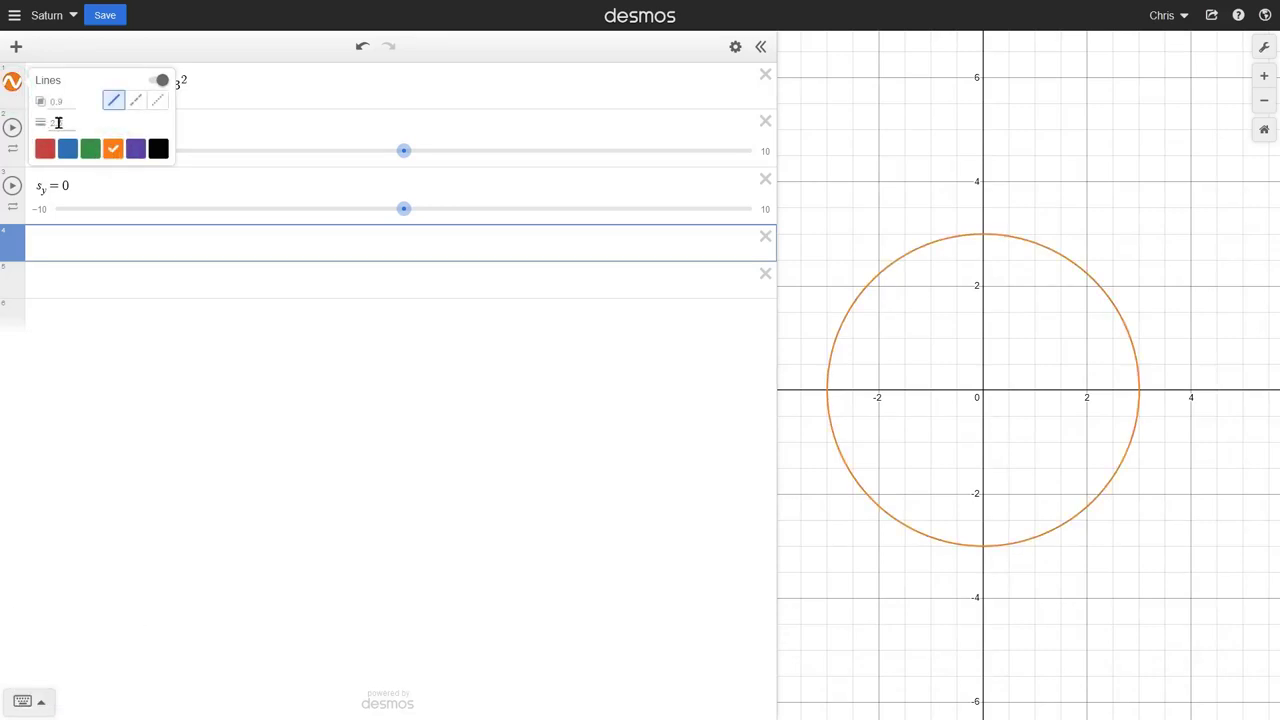
click(52, 152)
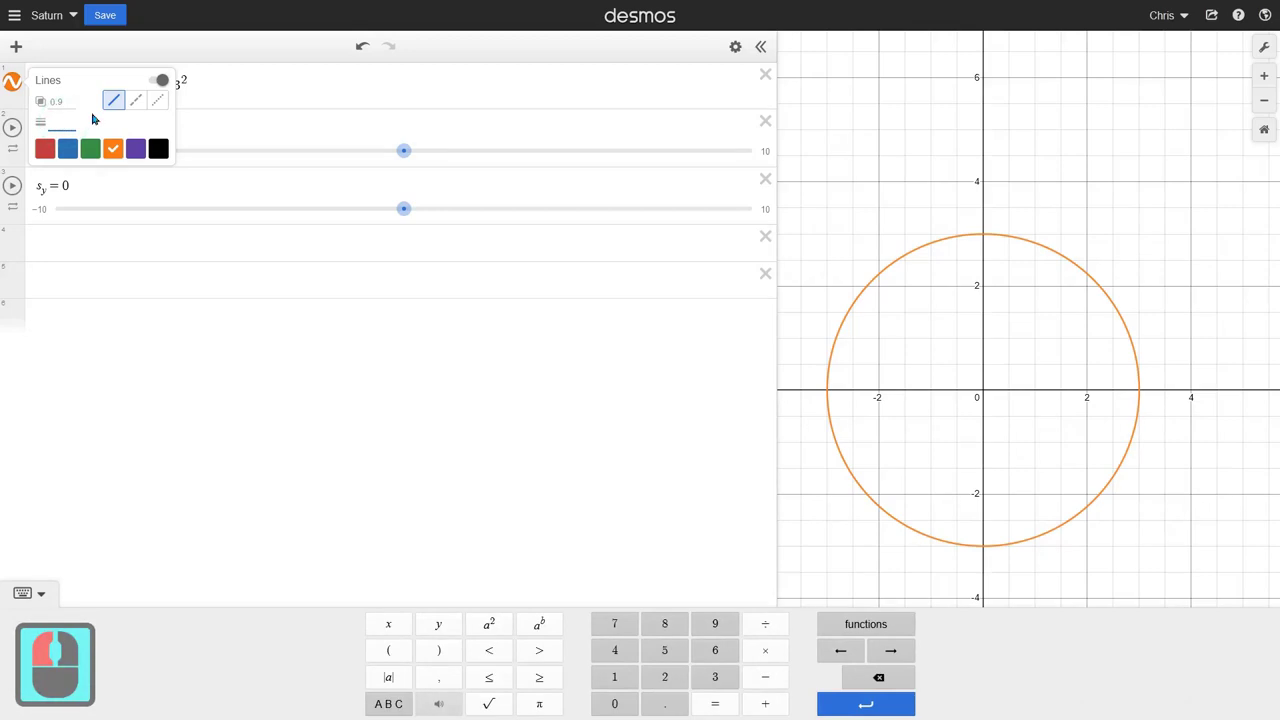
Step: Try line thickness 40 and 4000, then settle on a thicker outline
text(40)
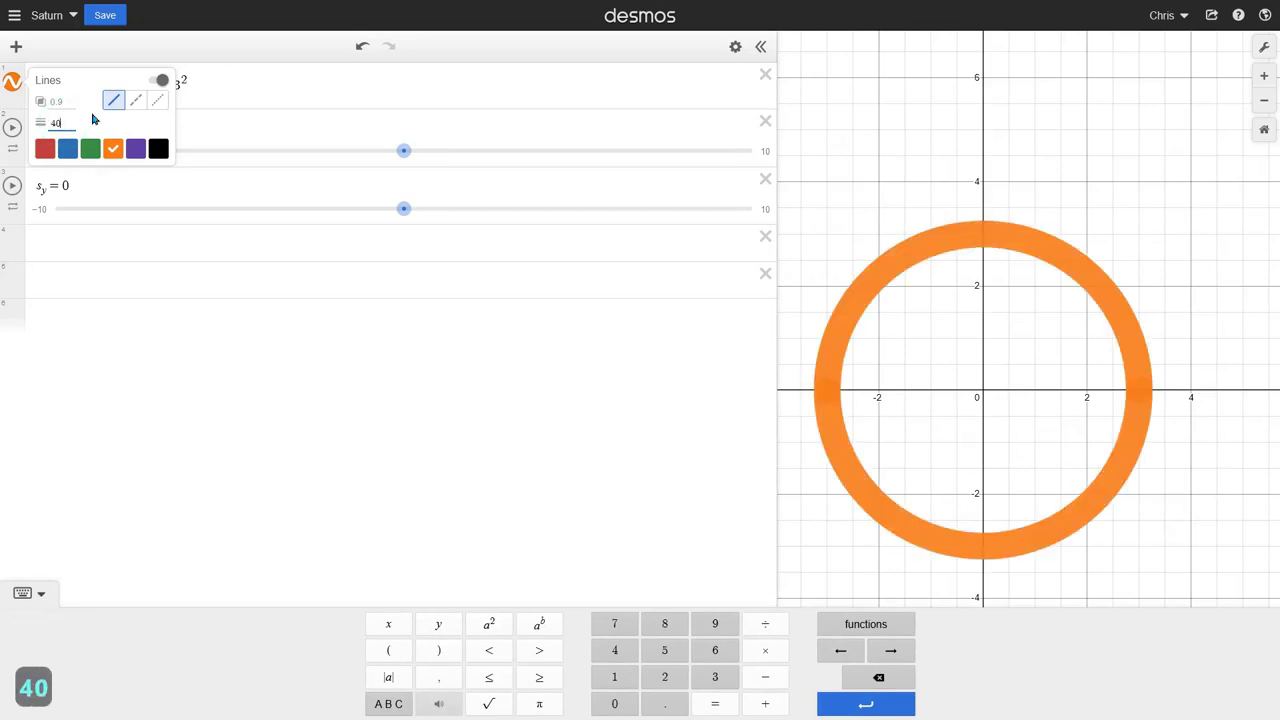
key(0)
key(0)
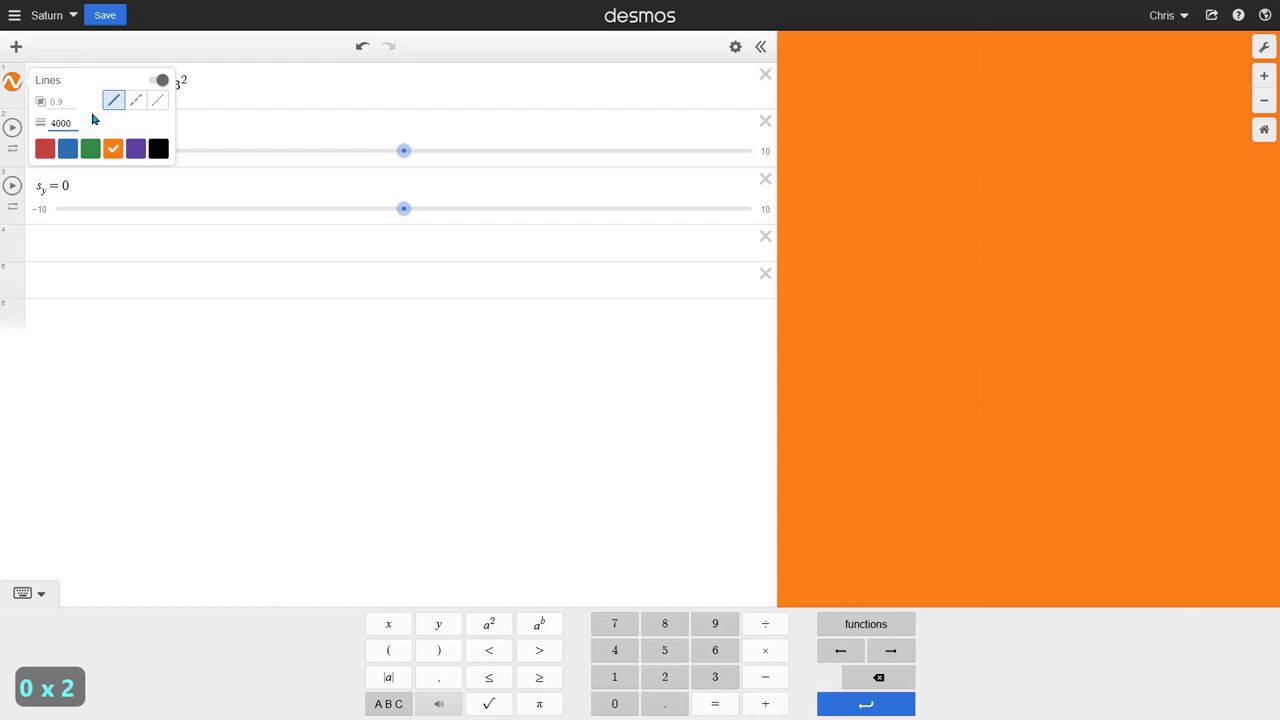
key(BackSpace)
key(BackSpace)
key(BackSpace)
key(BackSpace)
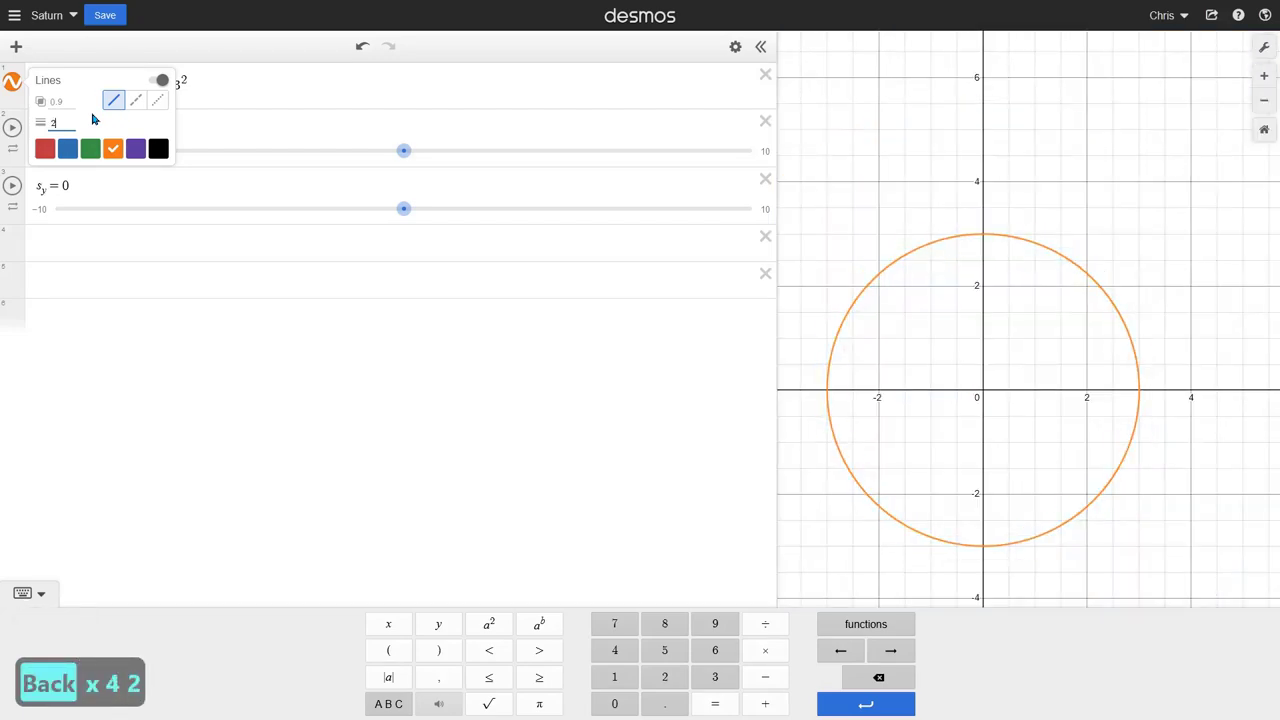
key(BackSpace)
key(BackSpace)
click(240, 73)
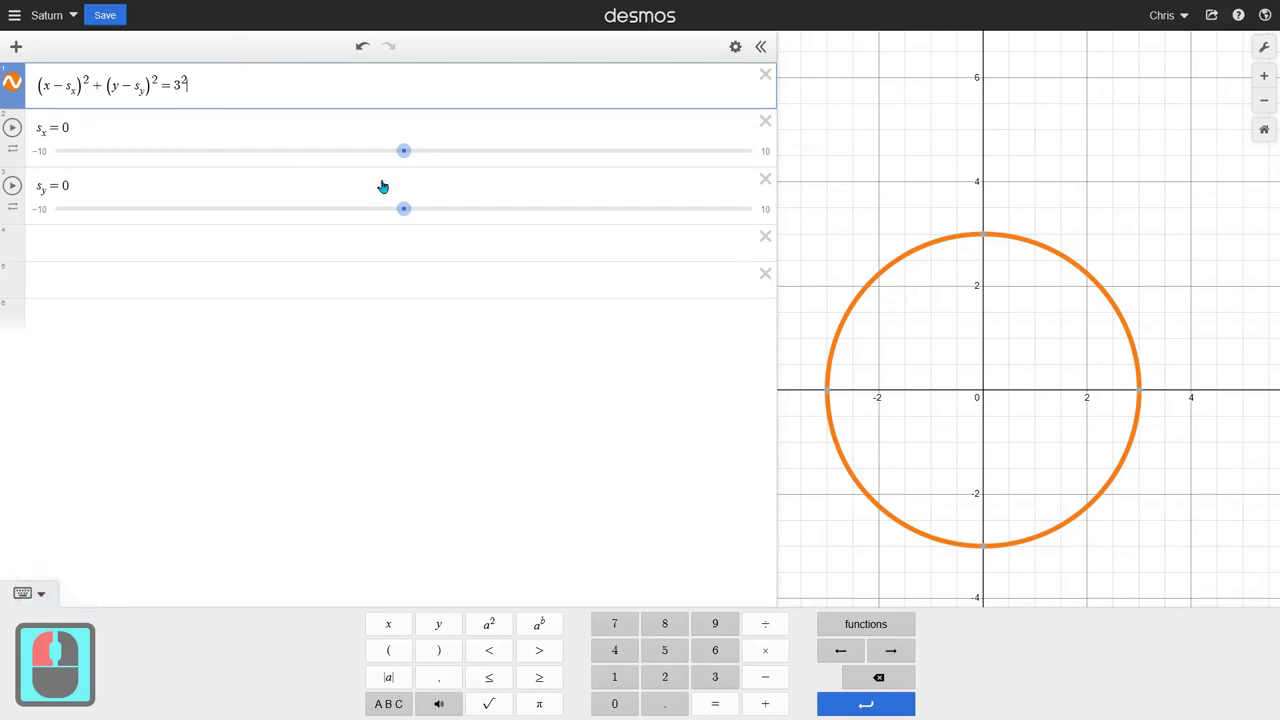
Step: Turn the circle equation into a < inequality so it fills as a disc
drag(943, 402, 201, 169)
key(<)
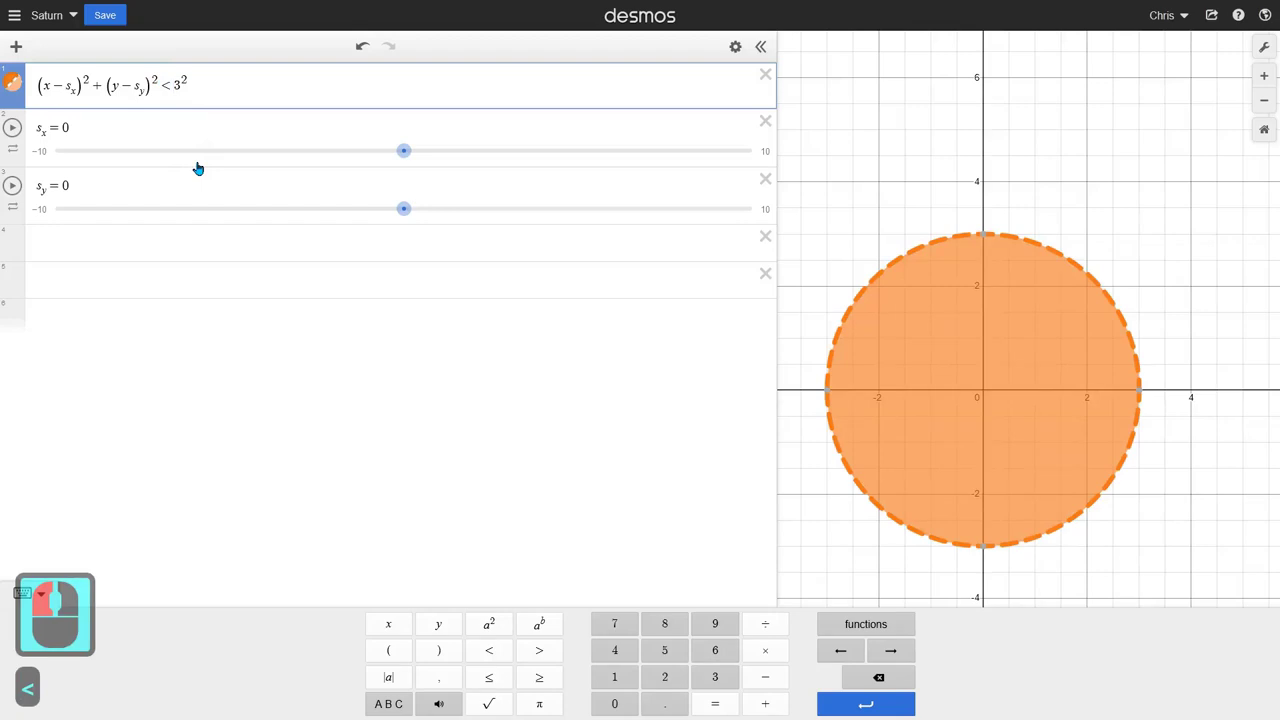
key(=)
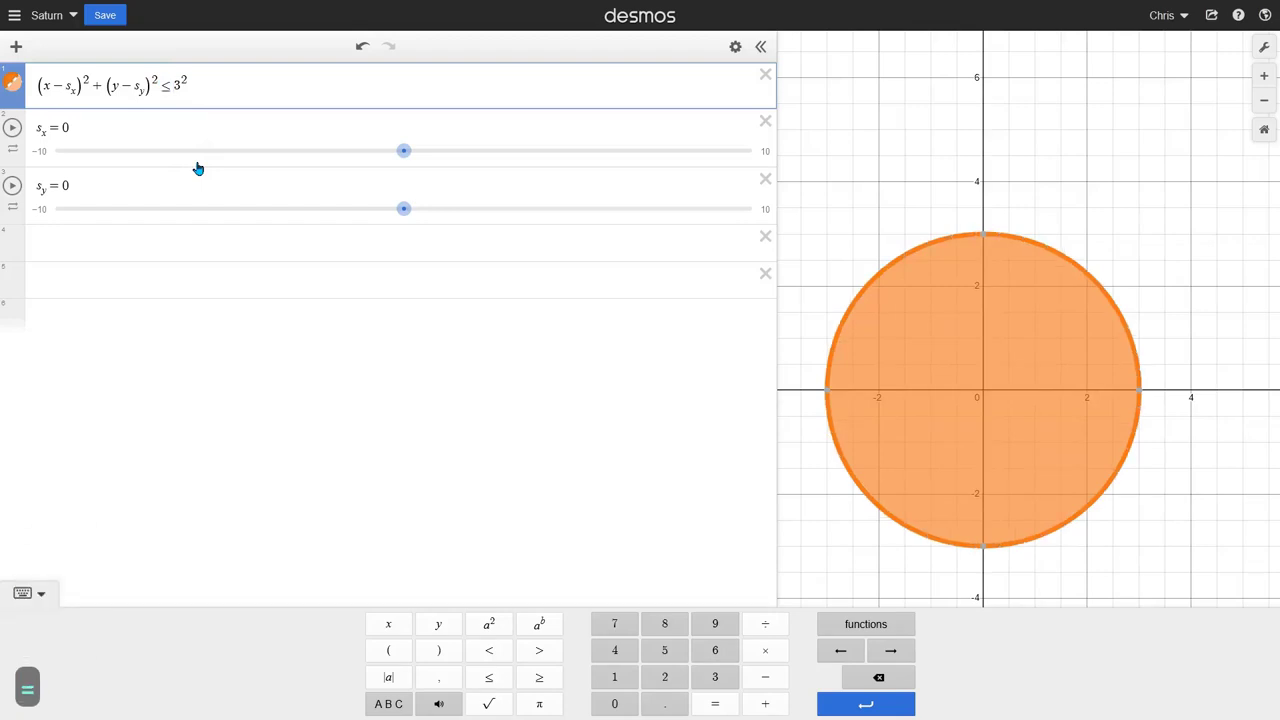
key(Left)
key(Right)
key(>)
text(>=)
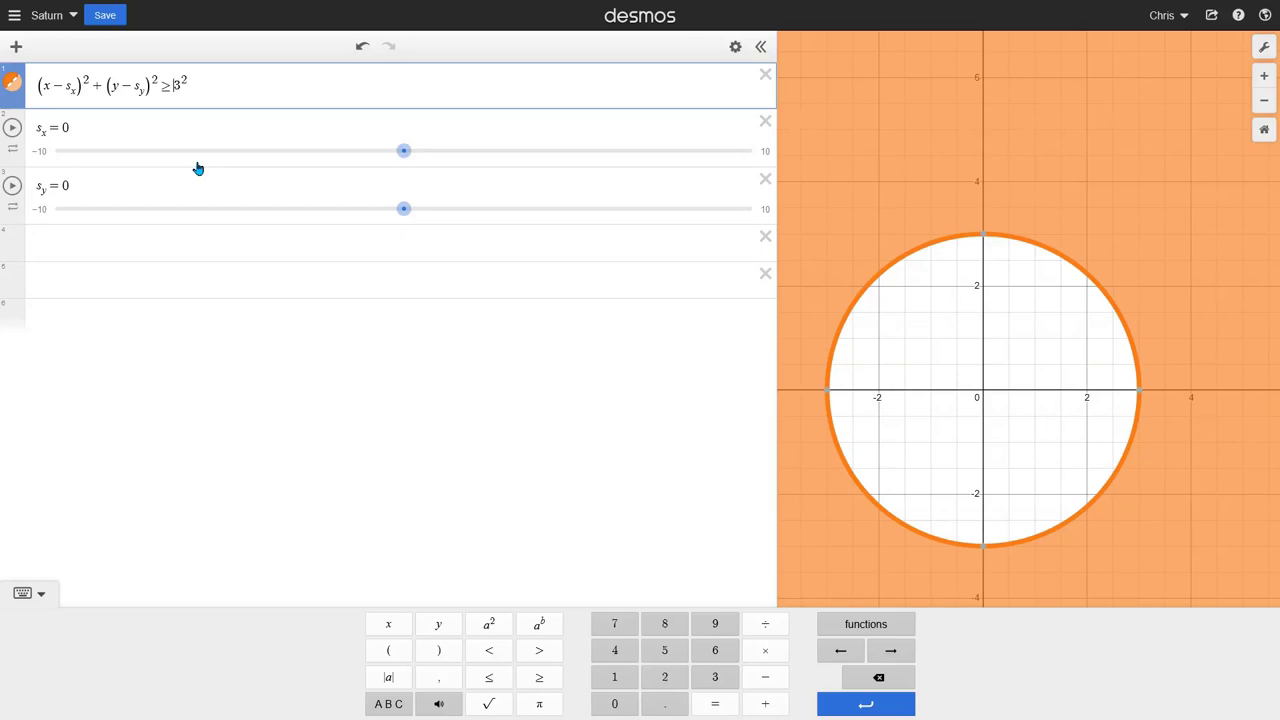
key(BackSpace)
key(BackSpace)
text(<=)
key(BackSpace)
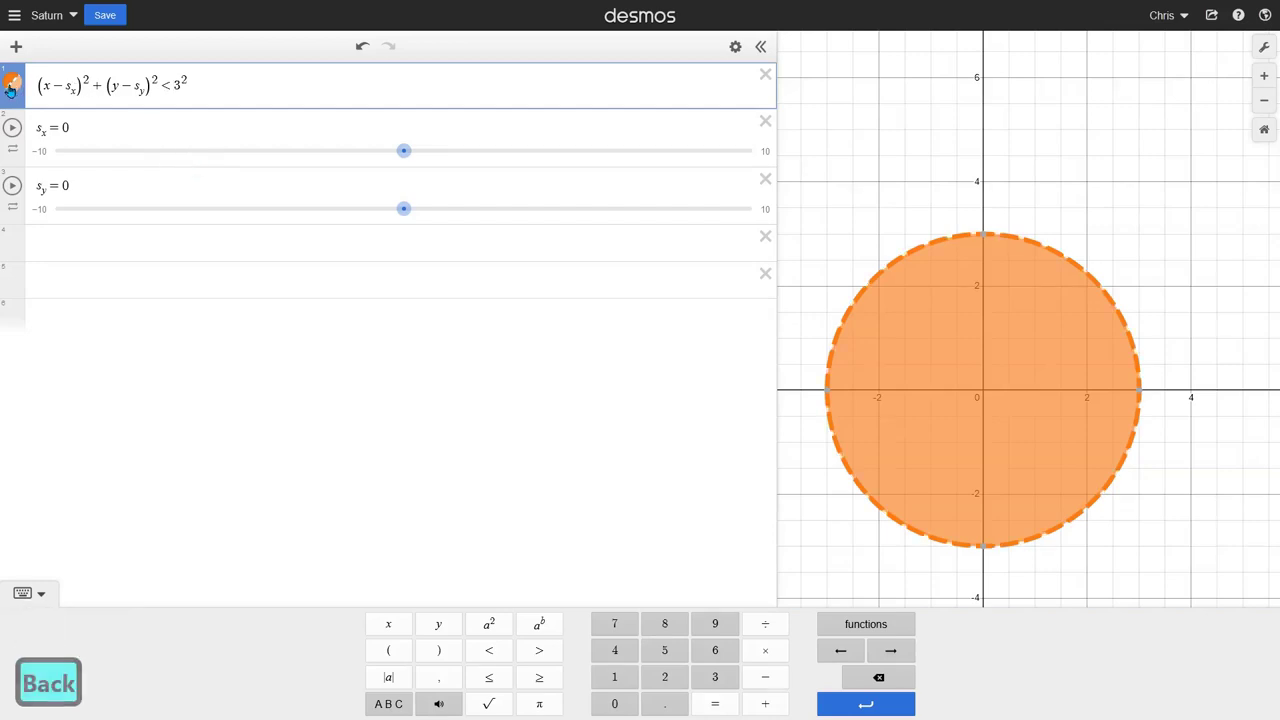
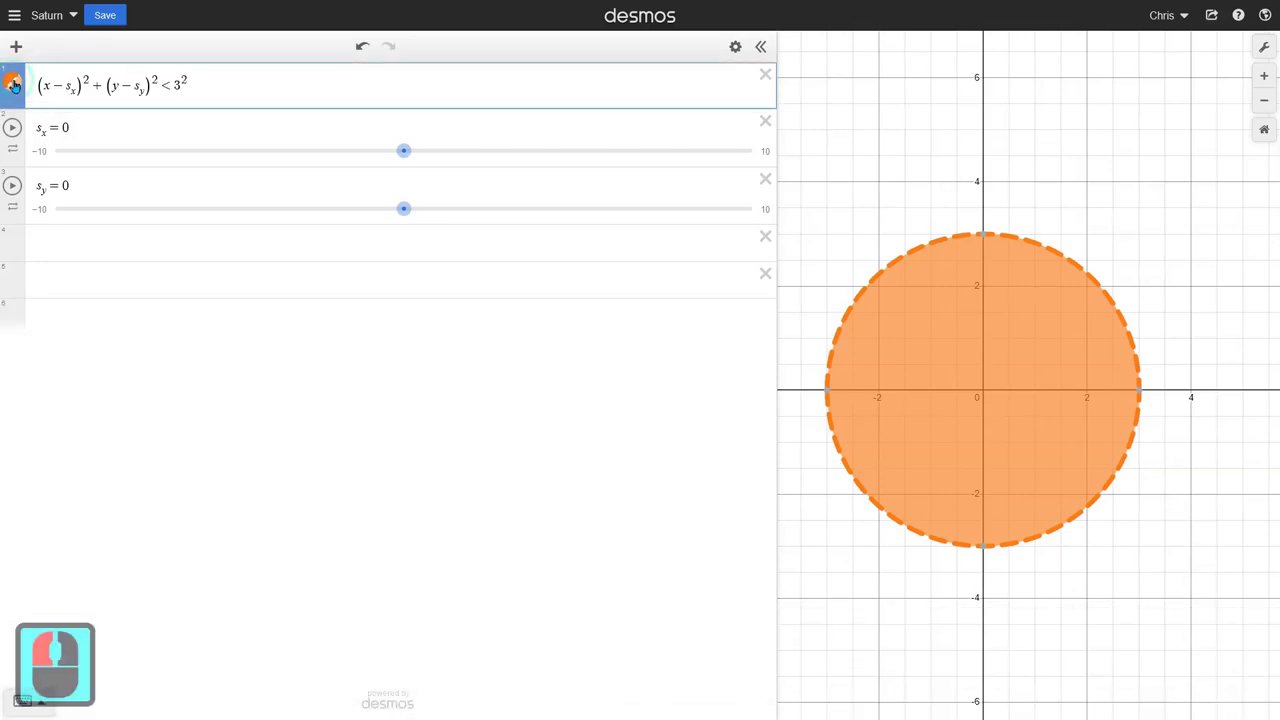
Step: Set the disc's outline thickness to 0 and try fill opacities 1 and .8
click(52, 152)
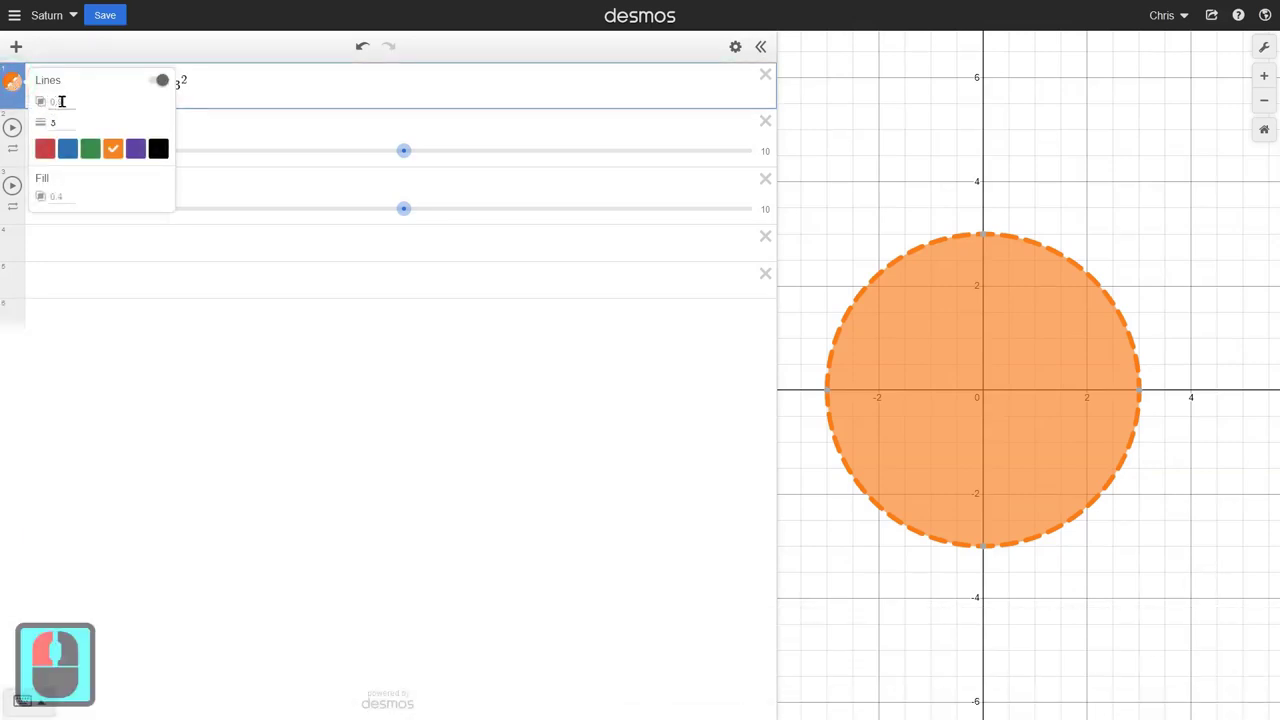
click(41, 133)
key(0)
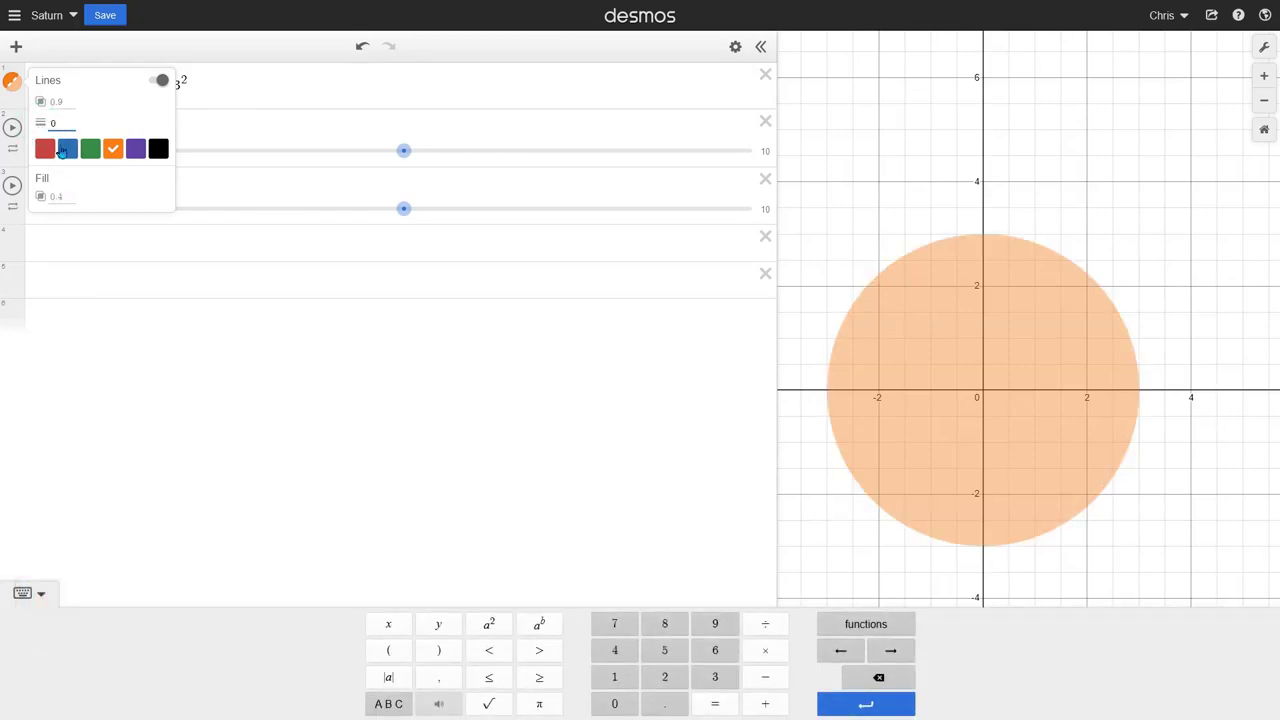
click(52, 152)
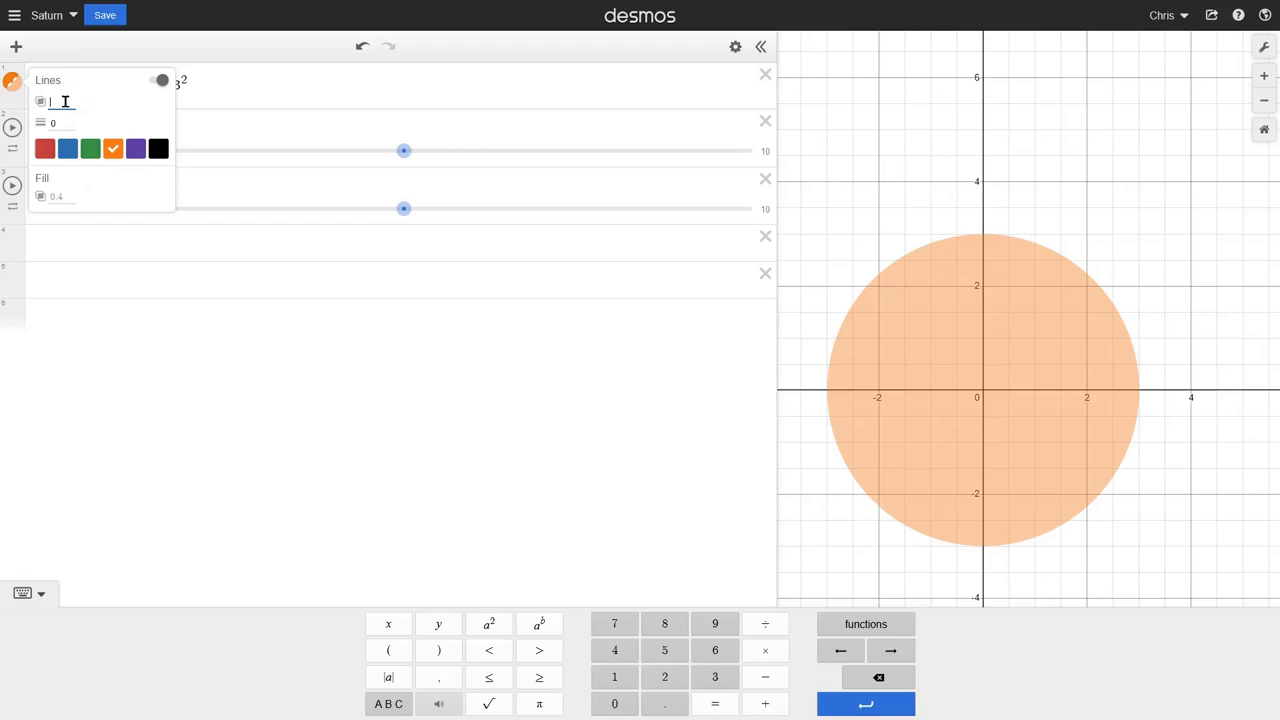
click(97, 152)
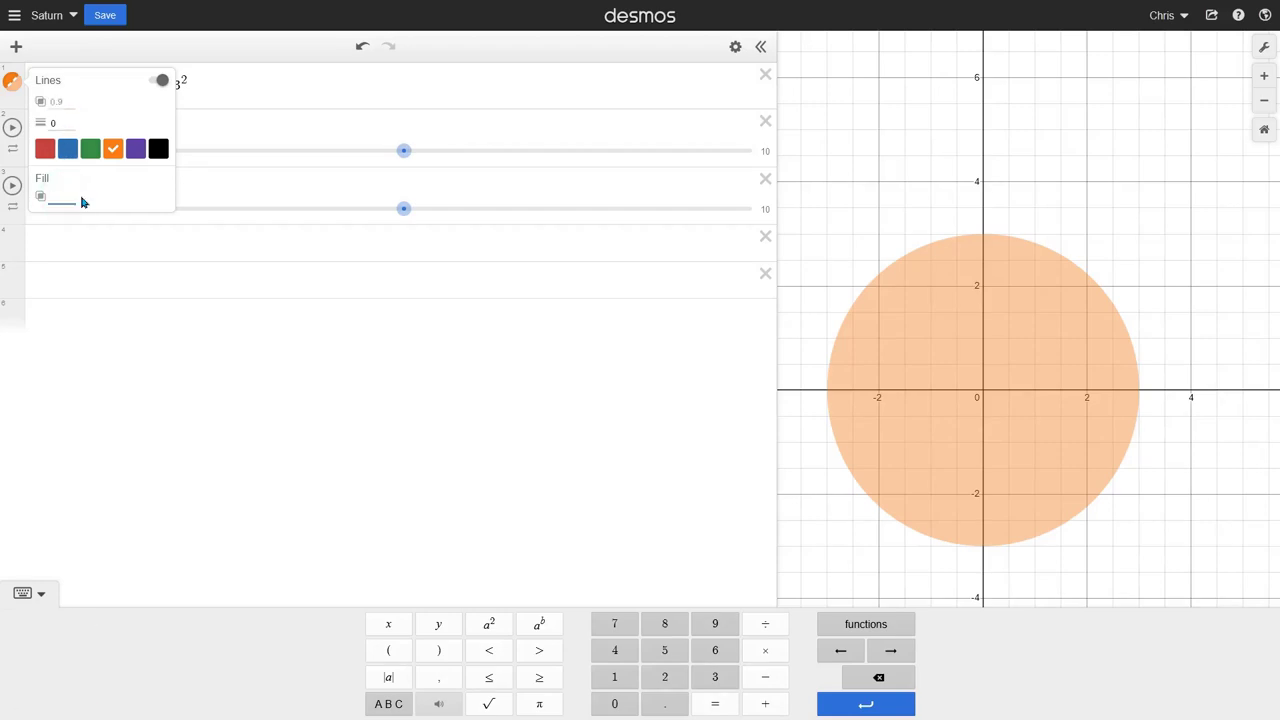
key(1)
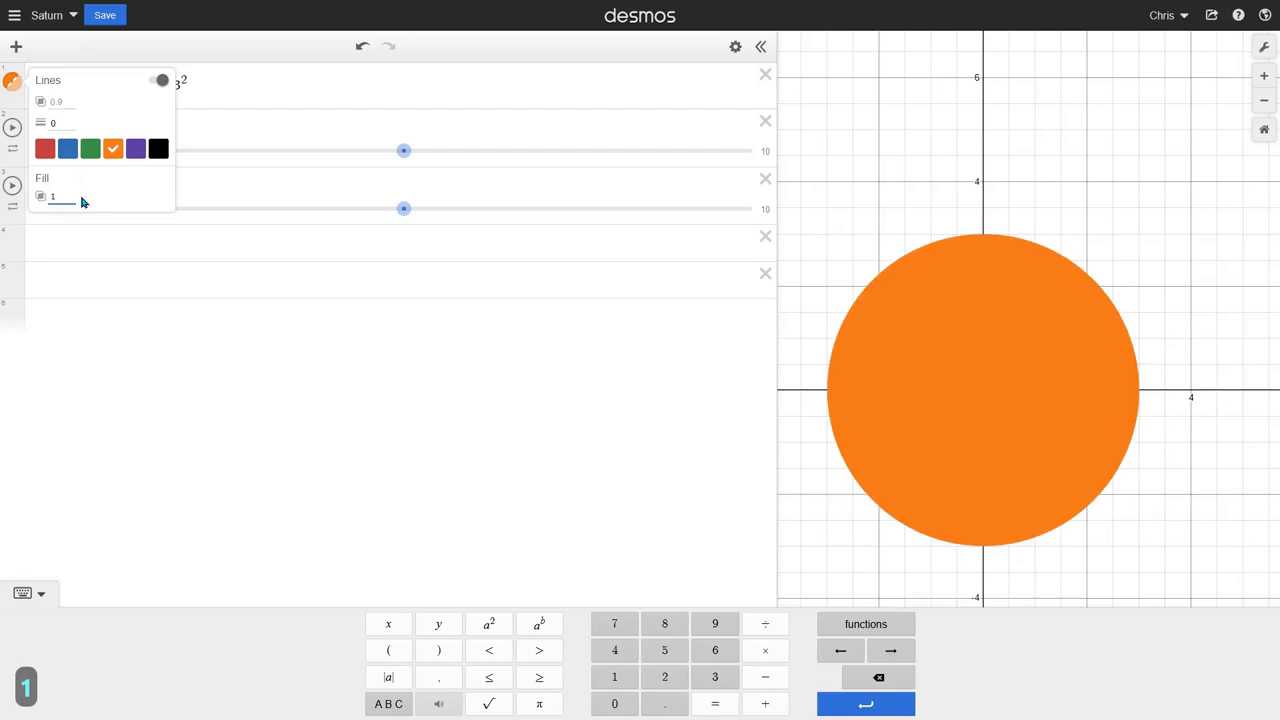
key(BackSpace)
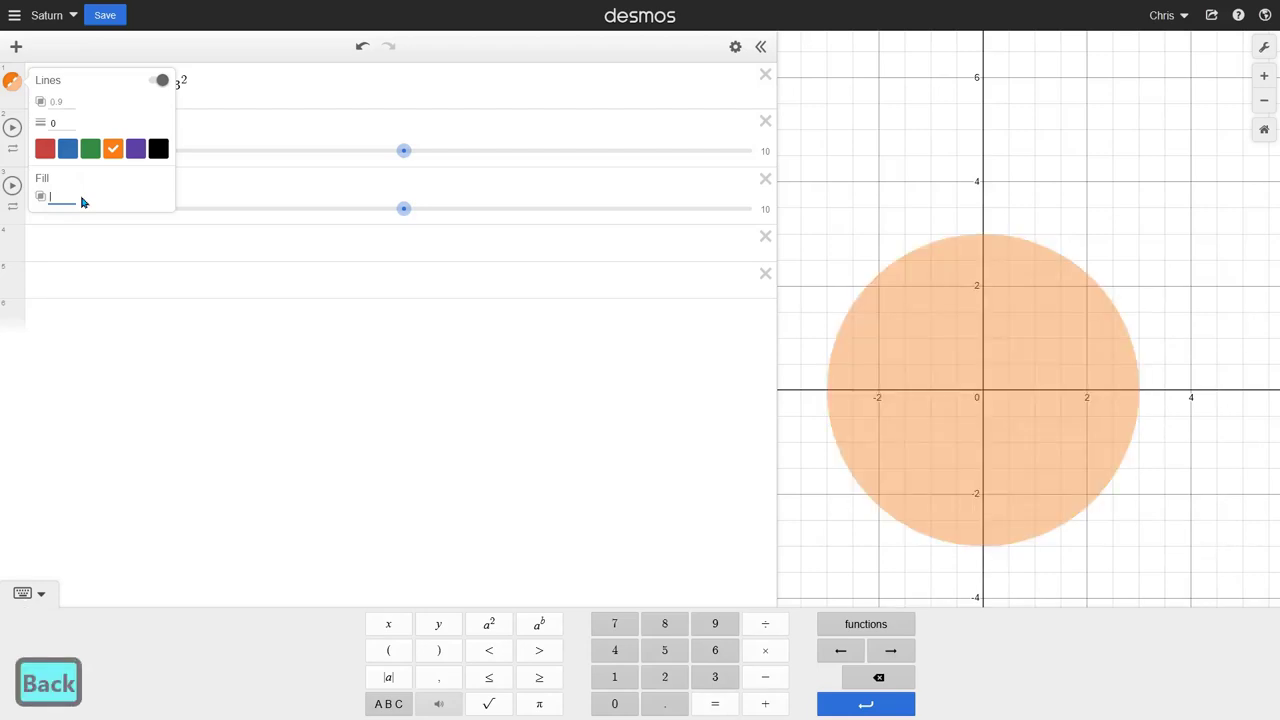
text(.8)
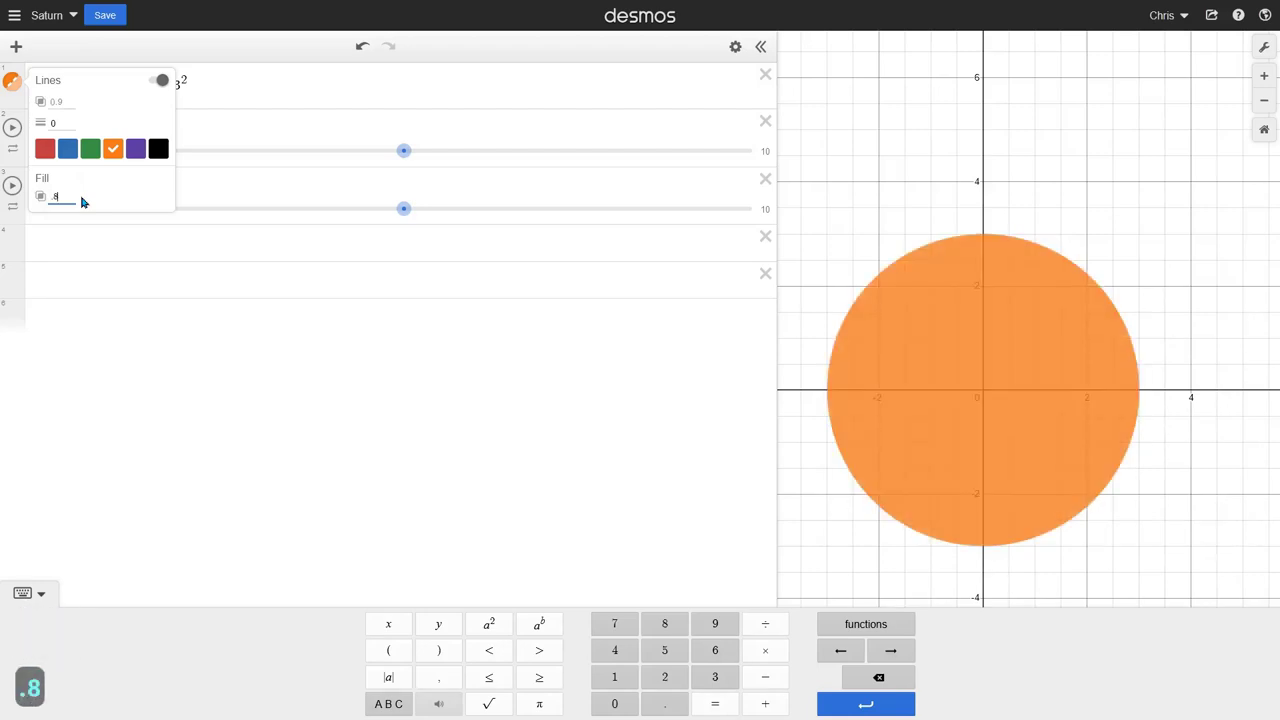
key(BackSpace)
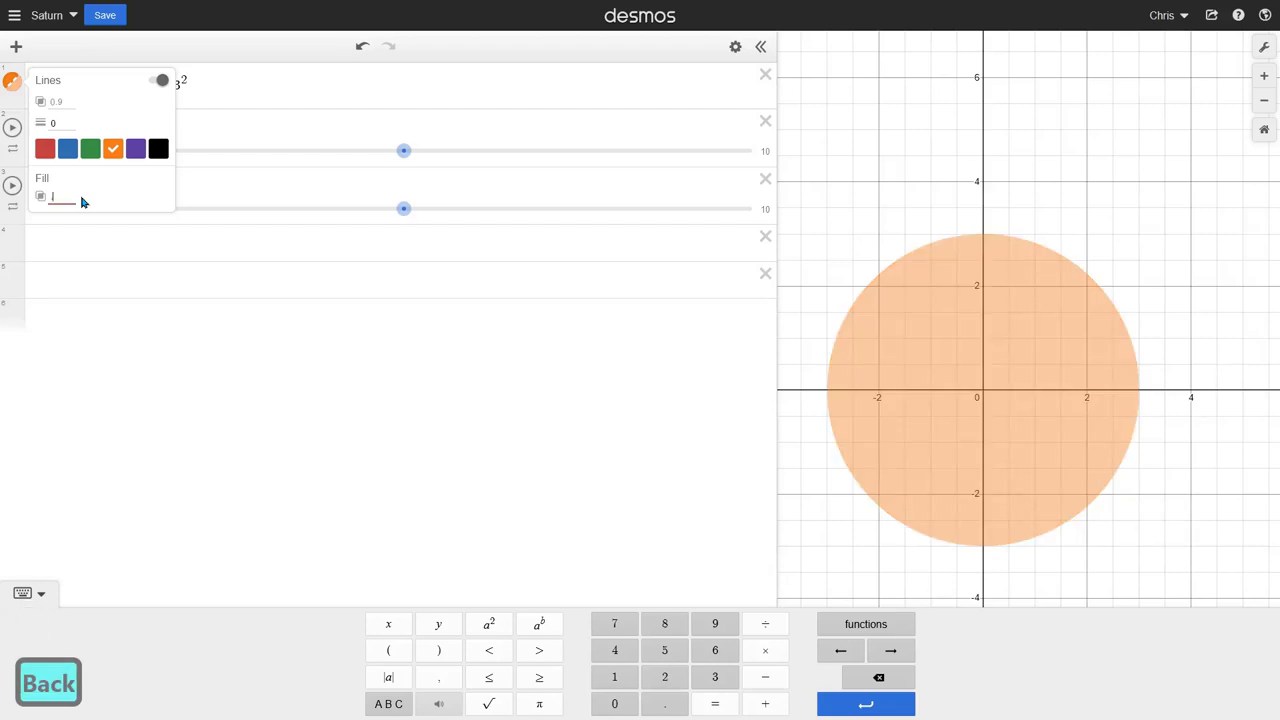
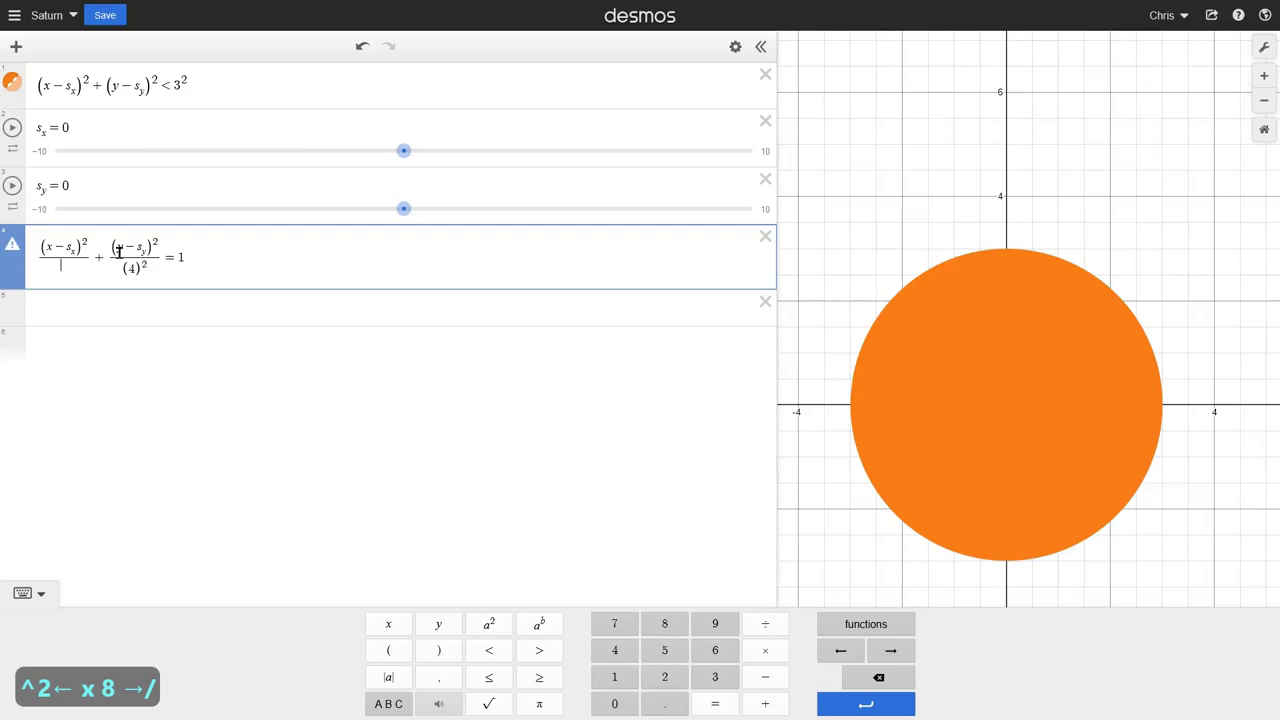
Step: Complete the ring ellipse equation with a squared () denominator
key(shift+9)
key(shift+0)
key(shift+6)
text(2)
key(Left)
key(Left)
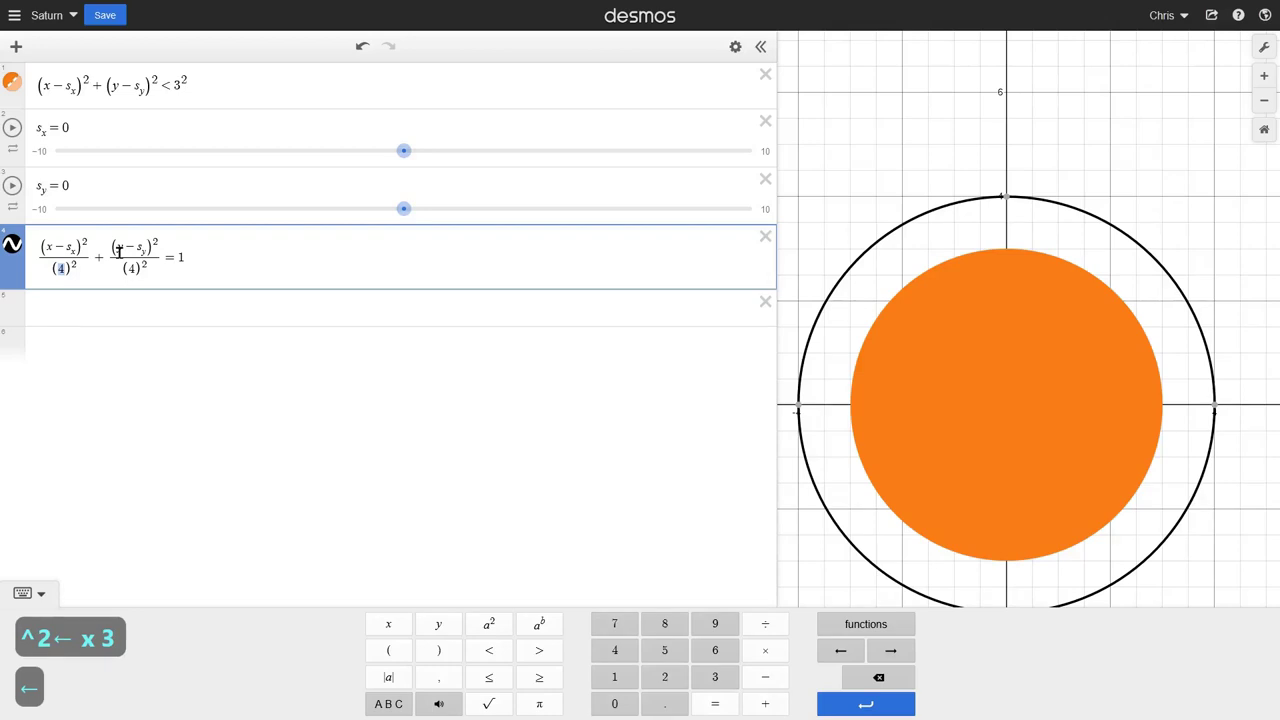
click(281, 257)
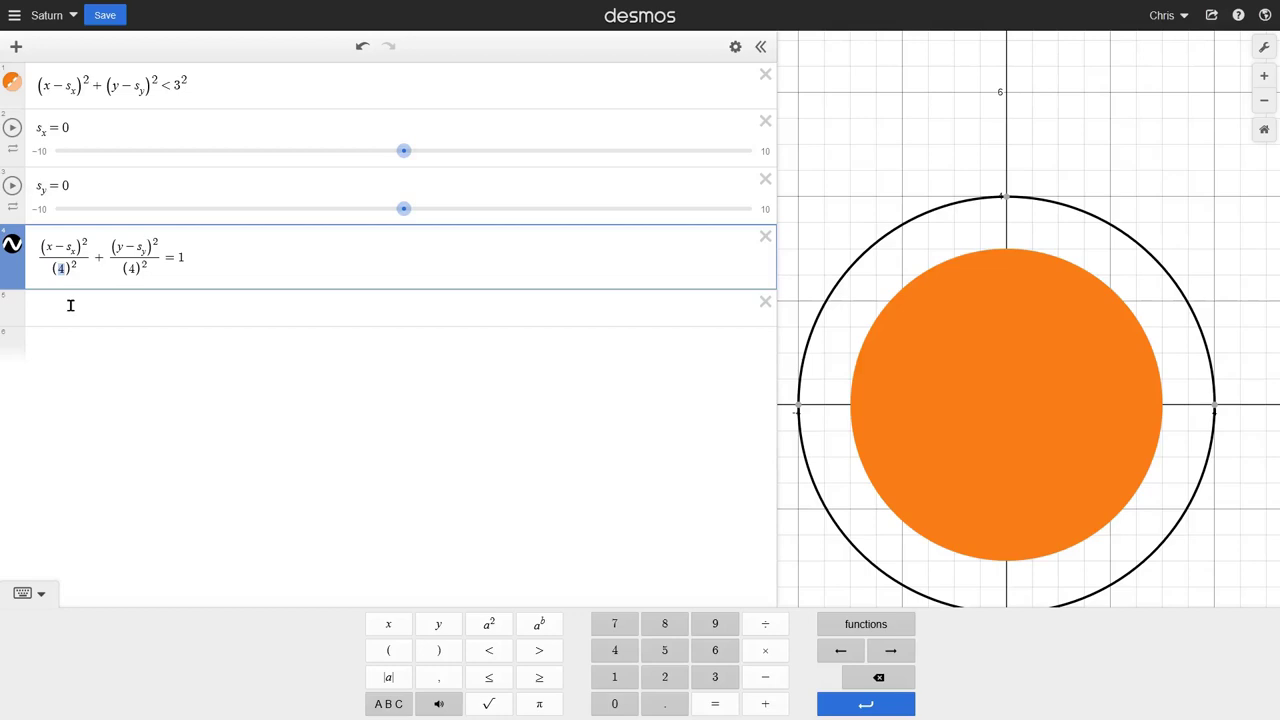
Step: Try horizontal radii 3, 2 and 0.1, then restore it to 4
key(3)
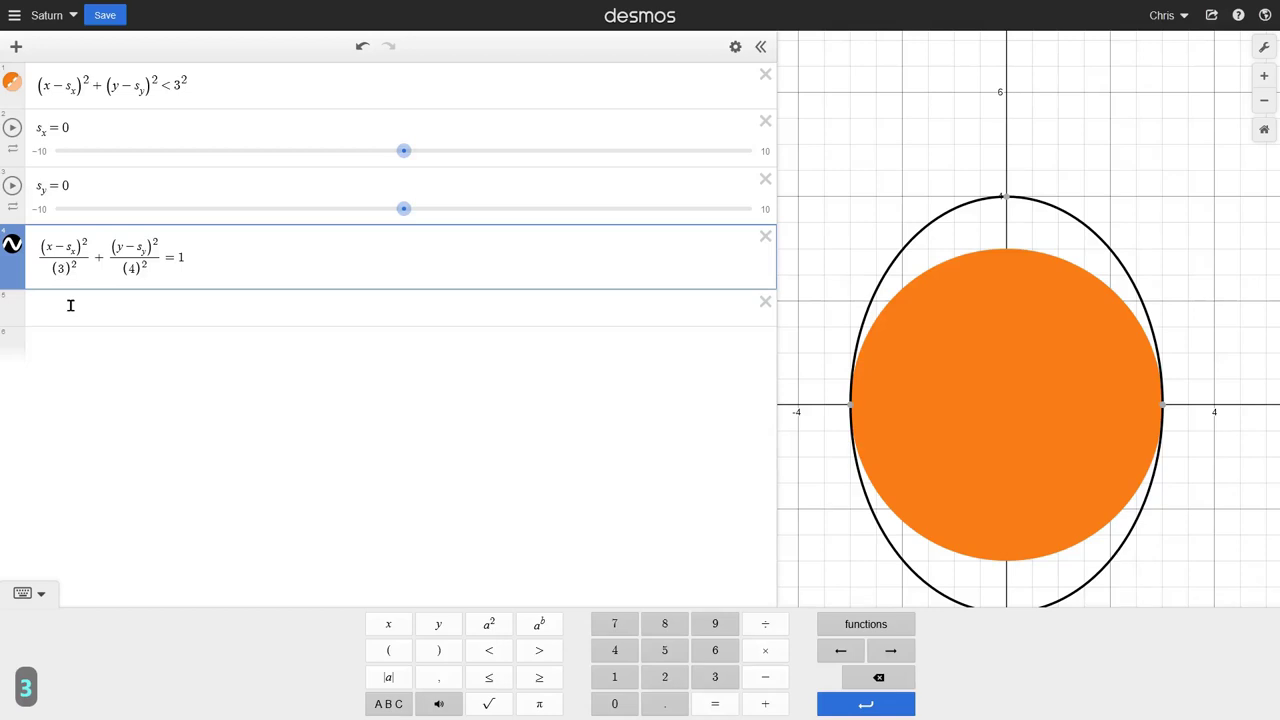
text(3)
key(BackSpace)
text(Back2ba)
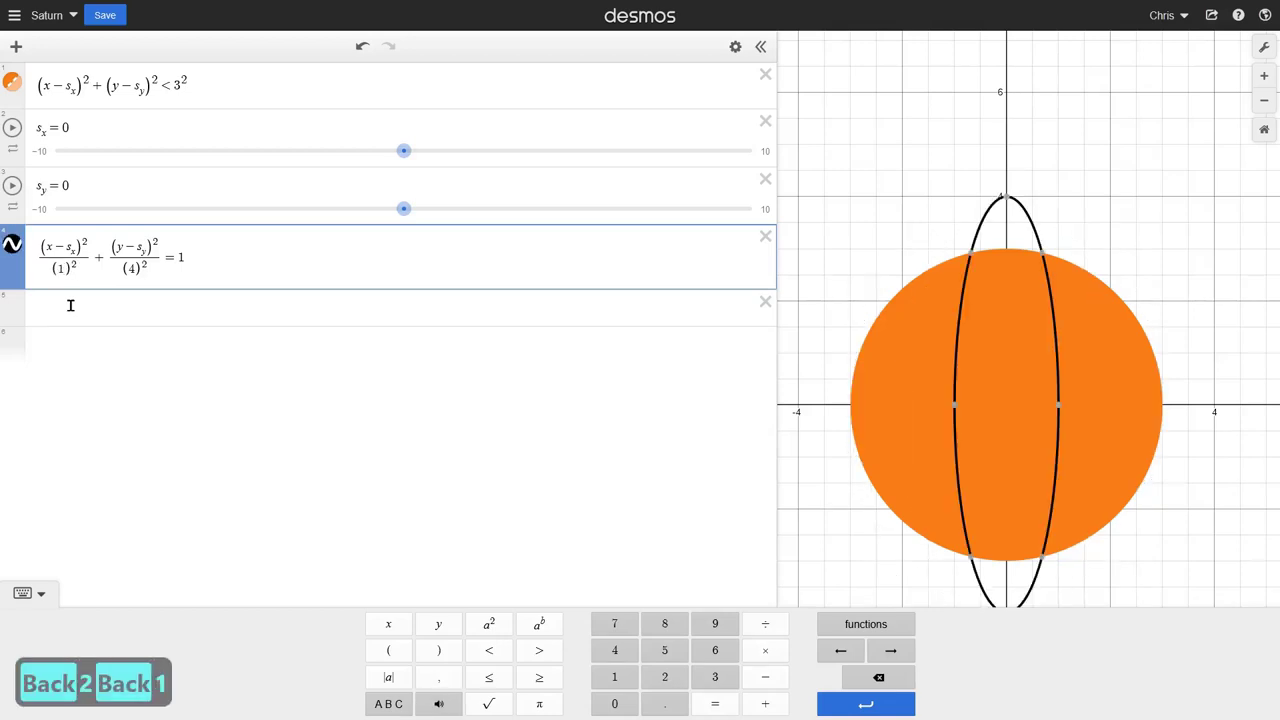
key(BackSpace)
text(Back0)
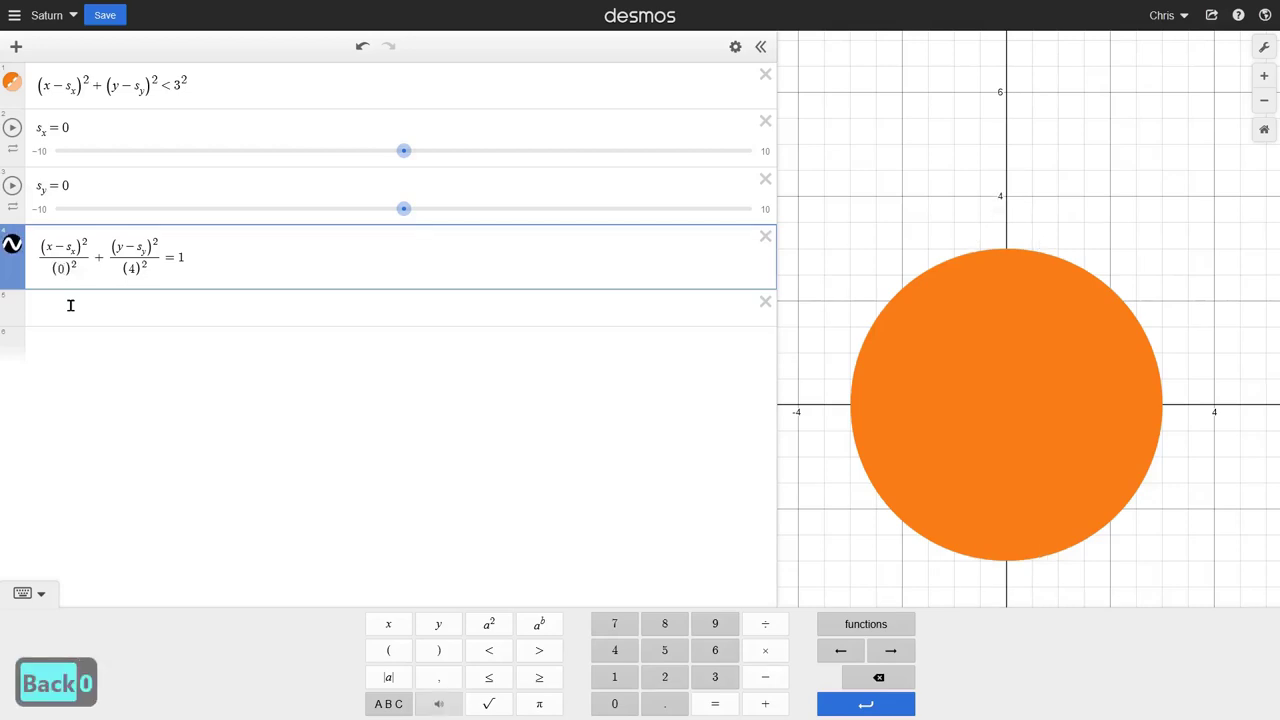
text(.1)
key(BackSpace)
text(01)
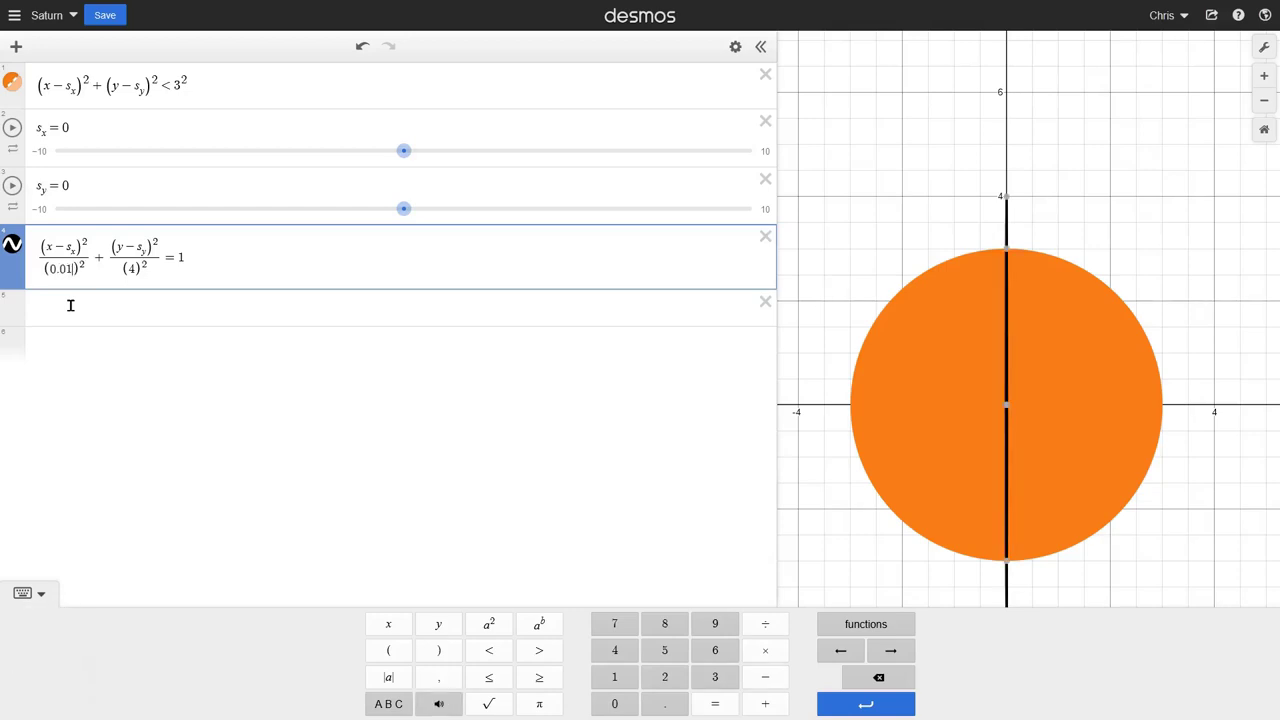
key(BackSpace)
key(BackSpace)
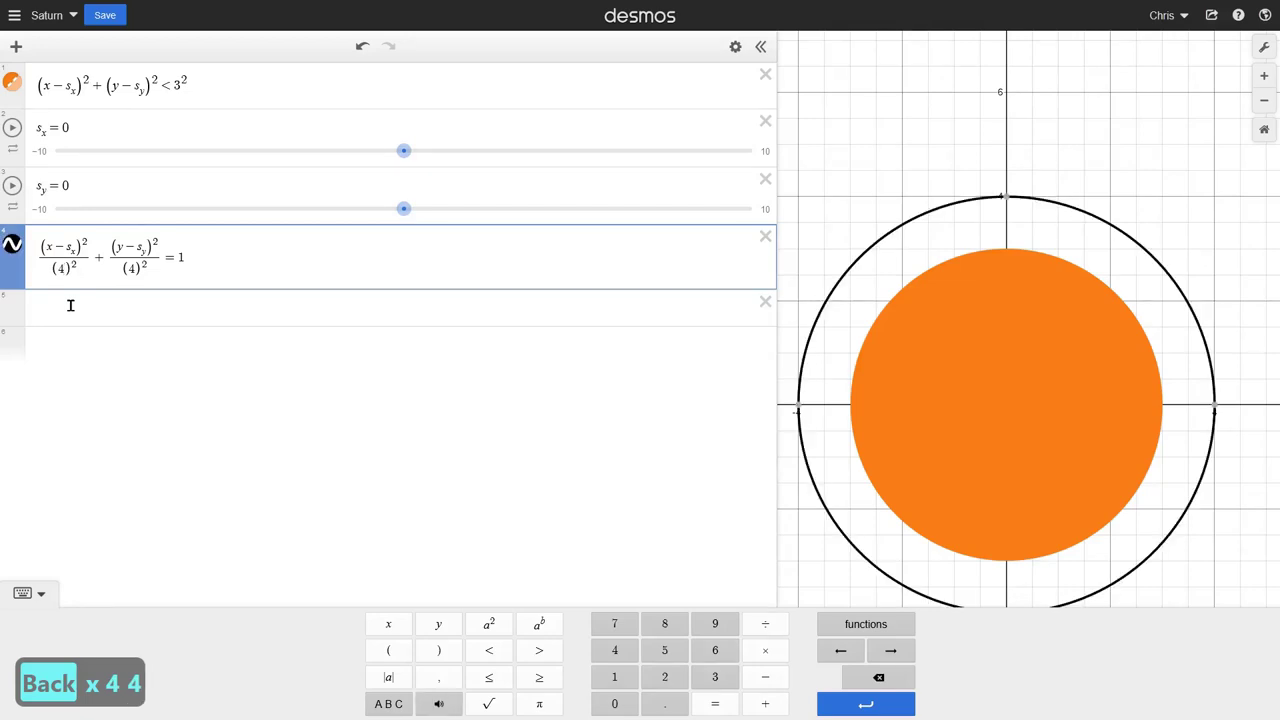
Step: Try vertical radii 2, 1 and .2, then settle the ring's vertical radius at 0.8
click(136, 263)
key(2)
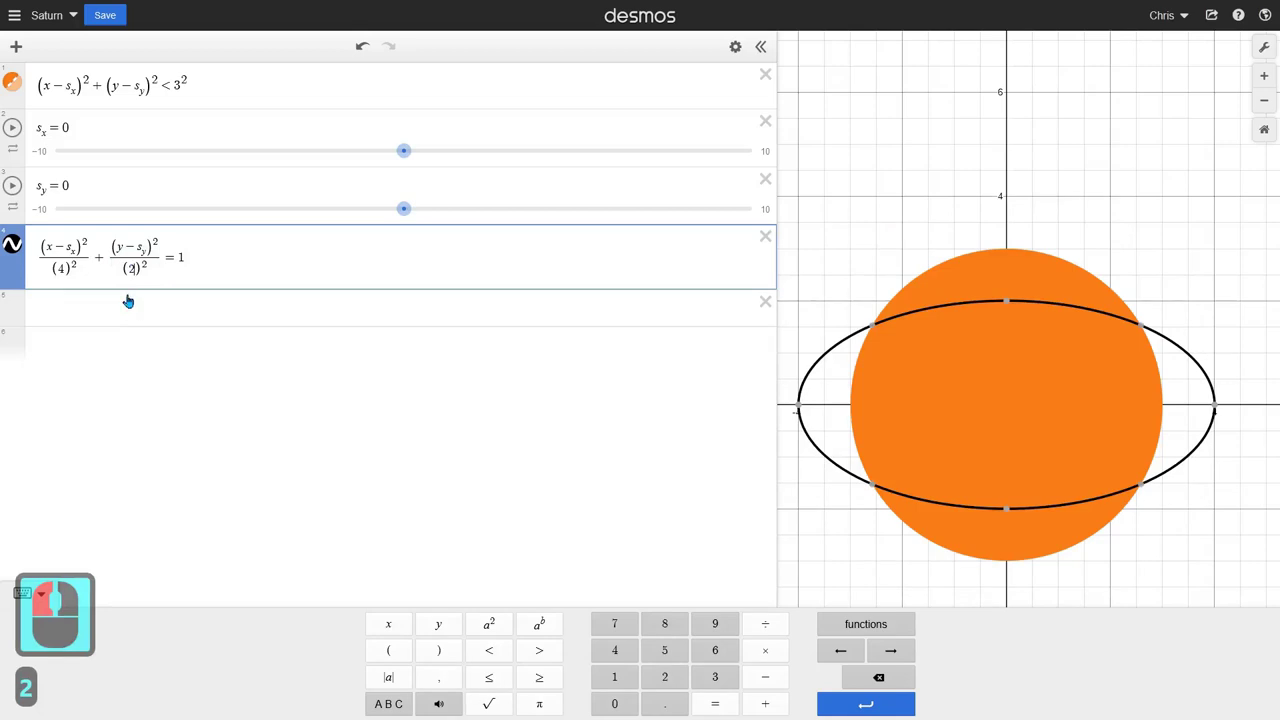
key(BackSpace)
key(1)
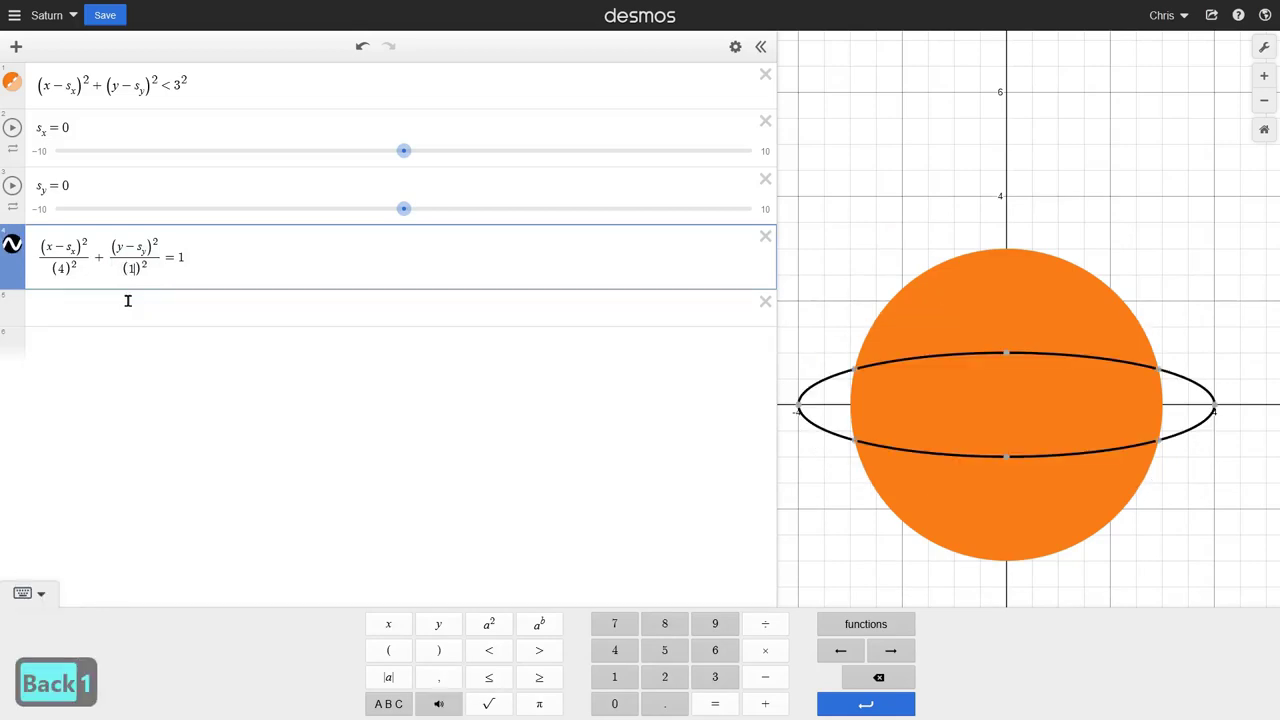
key(.)
text(.2)
key(BackSpace)
key(BackSpace)
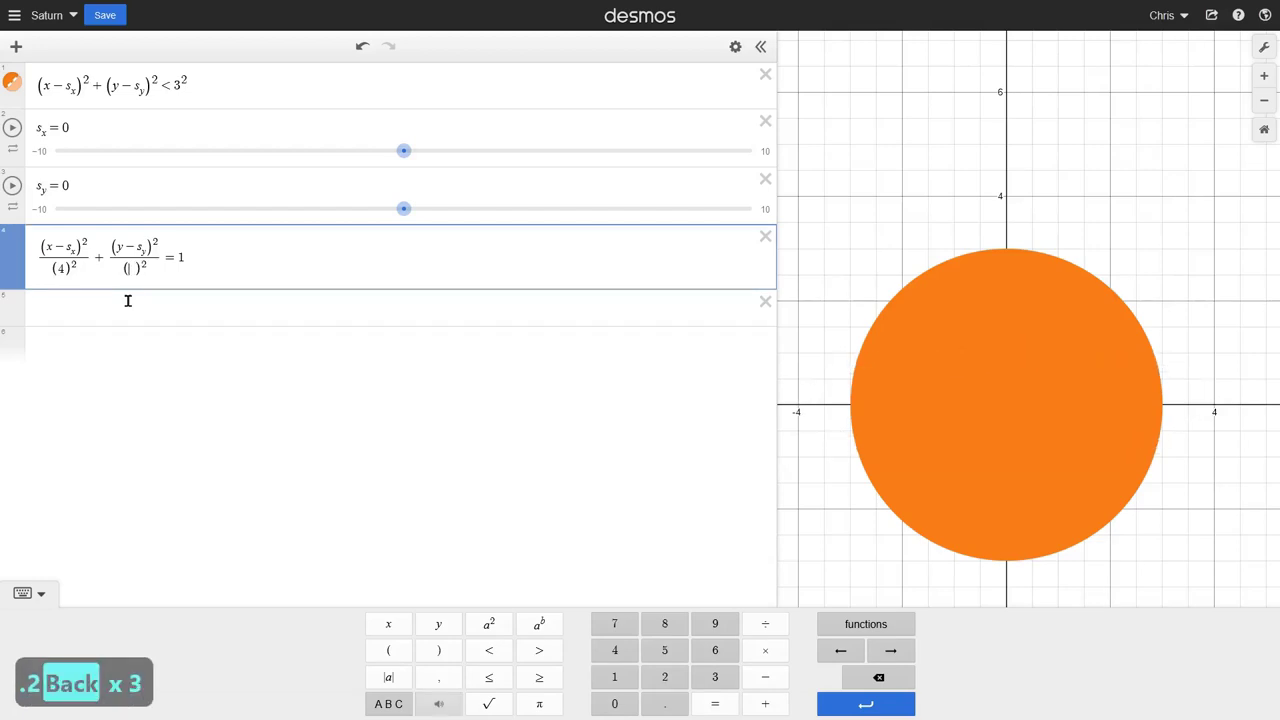
key(BackSpace)
key(8)
key(8)
key(8)
key(8)
key(8)
key(BackSpace)
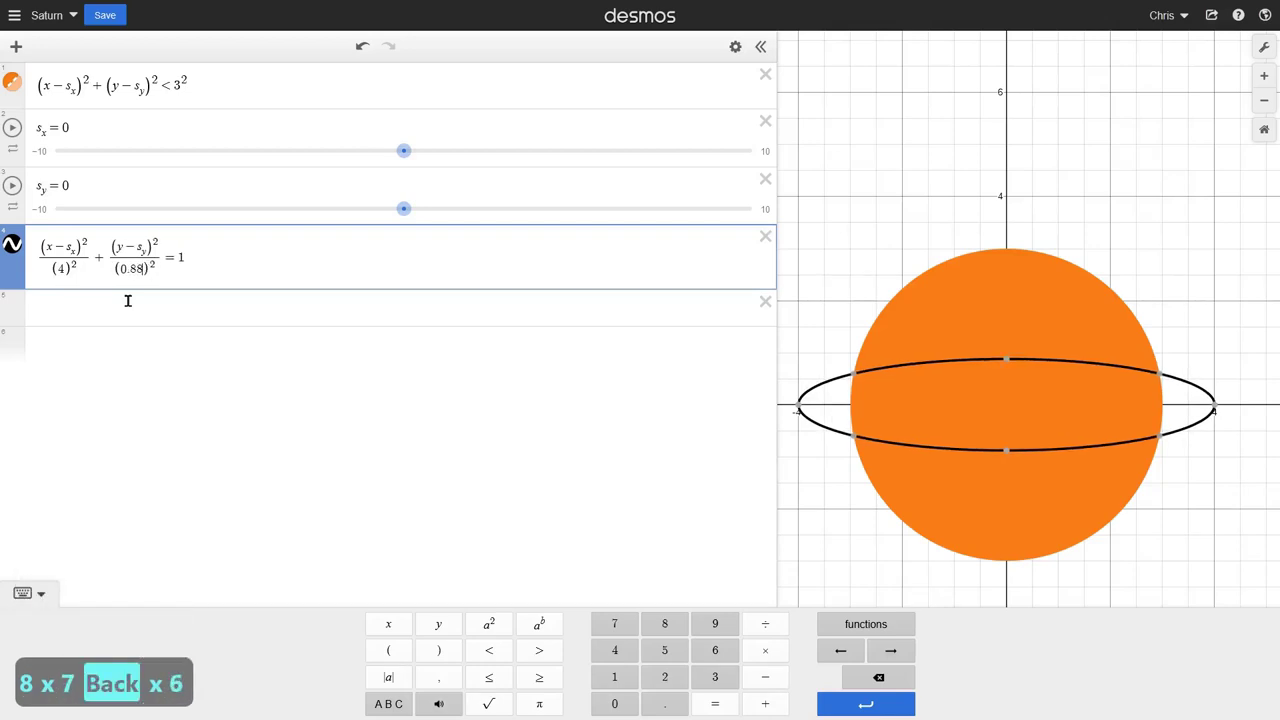
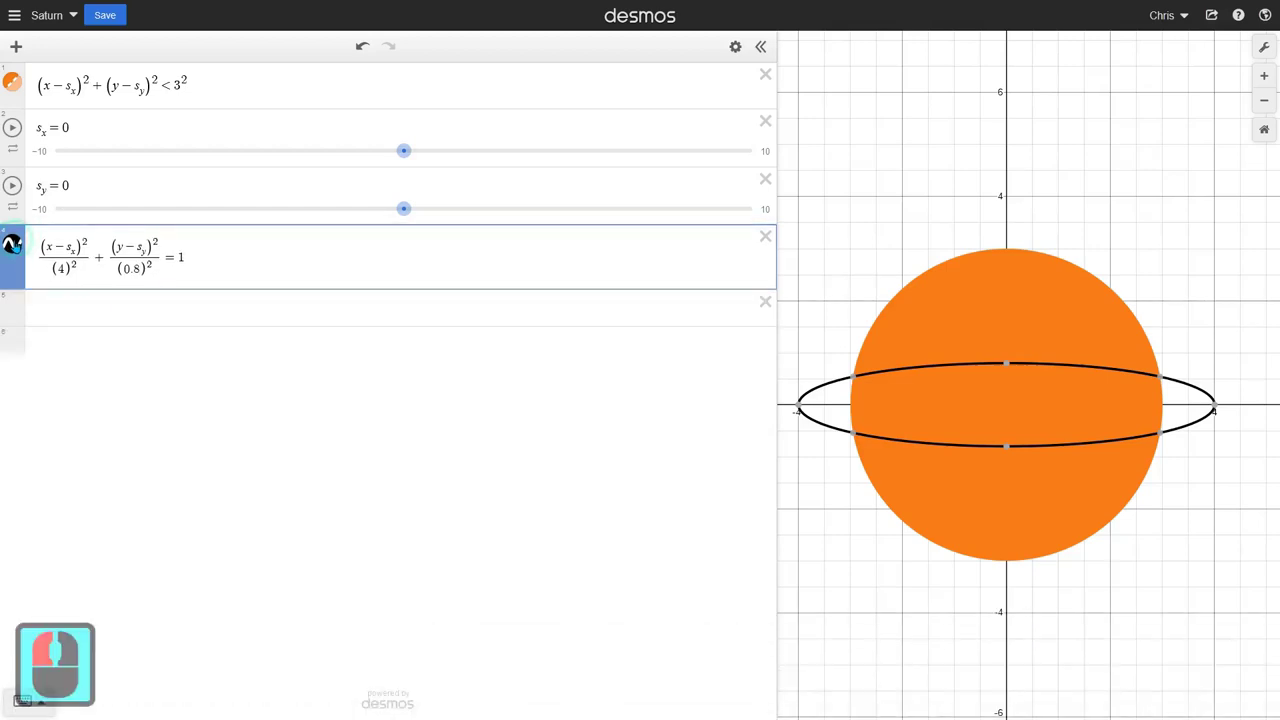
Step: Make the ring blue with a much larger line thickness
click(24, 249)
click(97, 314)
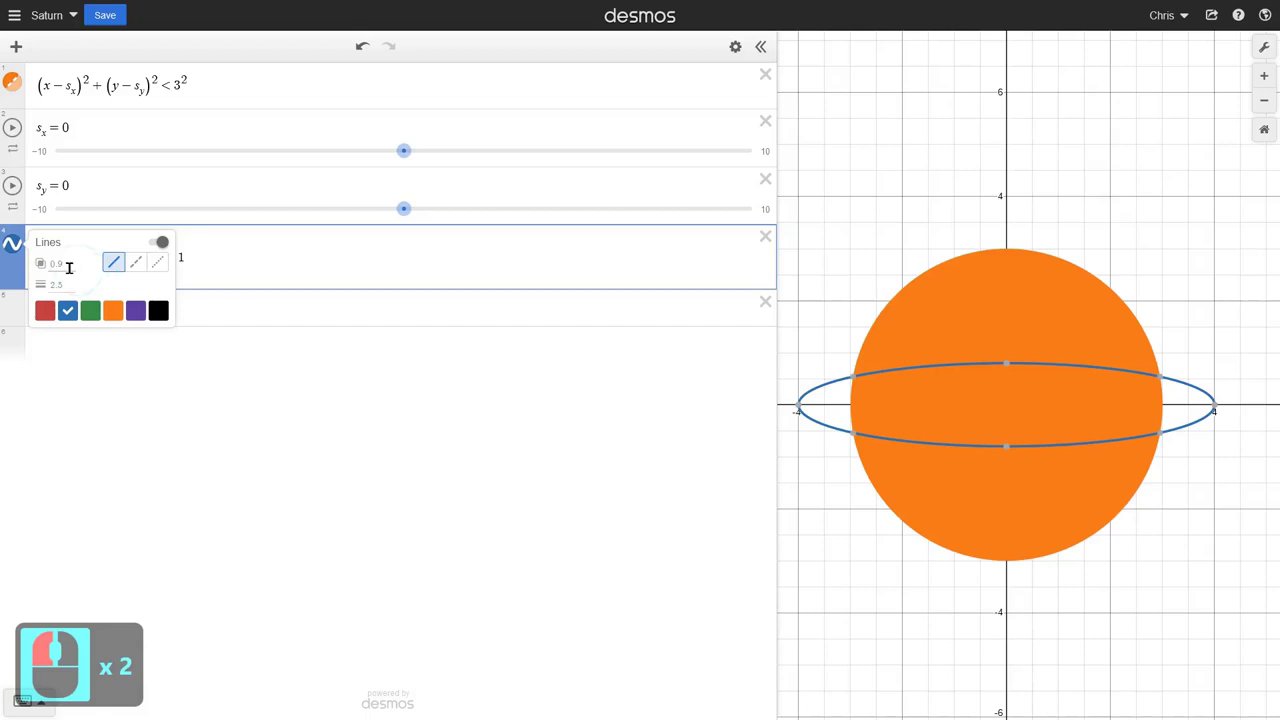
click(52, 314)
text(10)
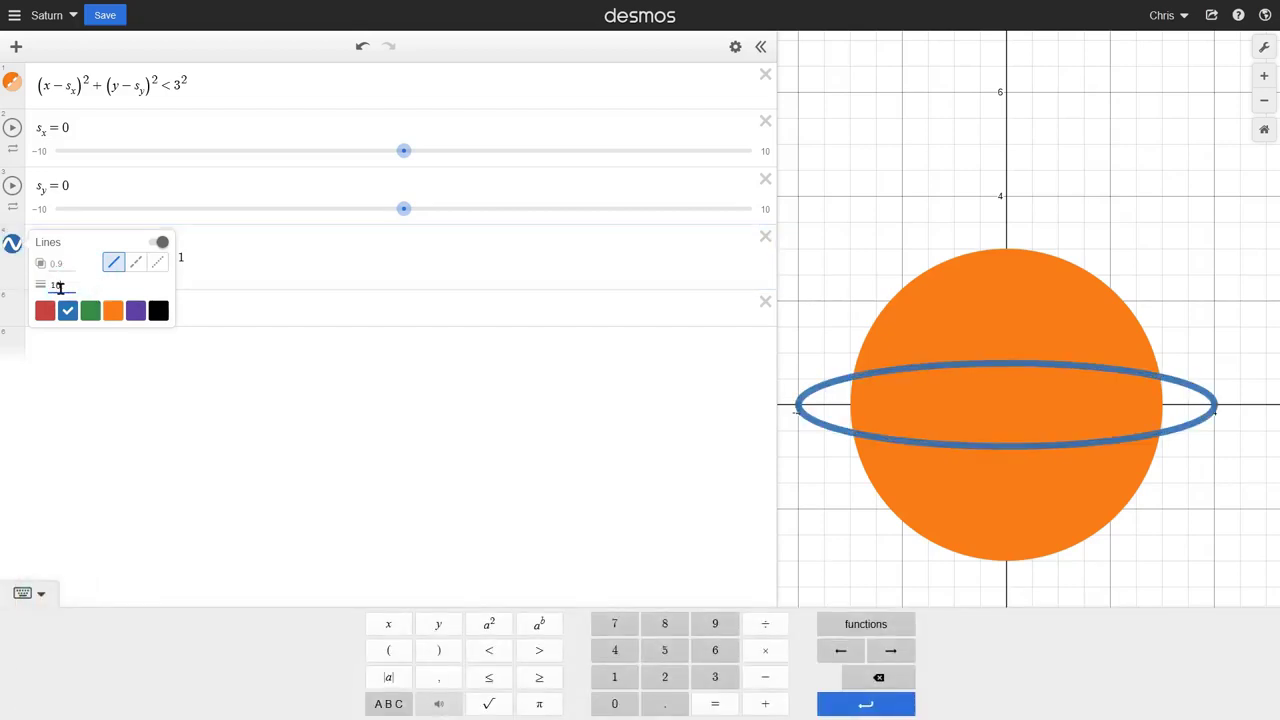
key(BackSpace)
key(BackSpace)
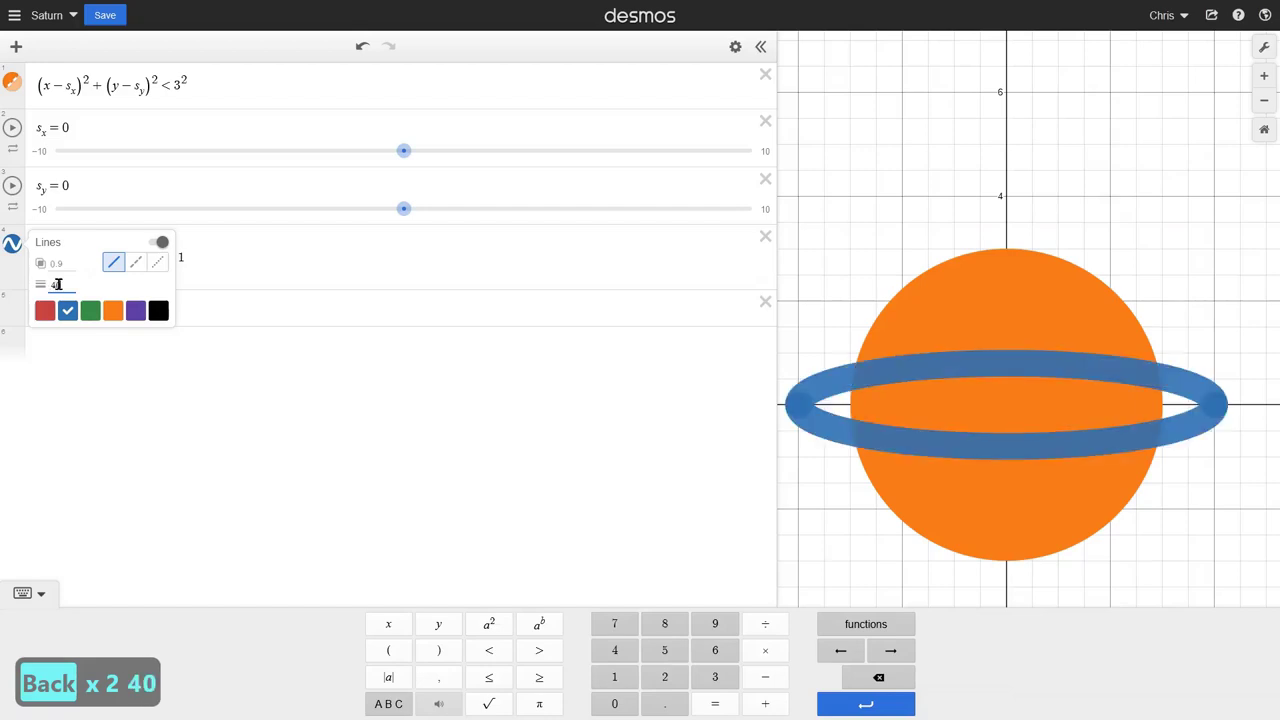
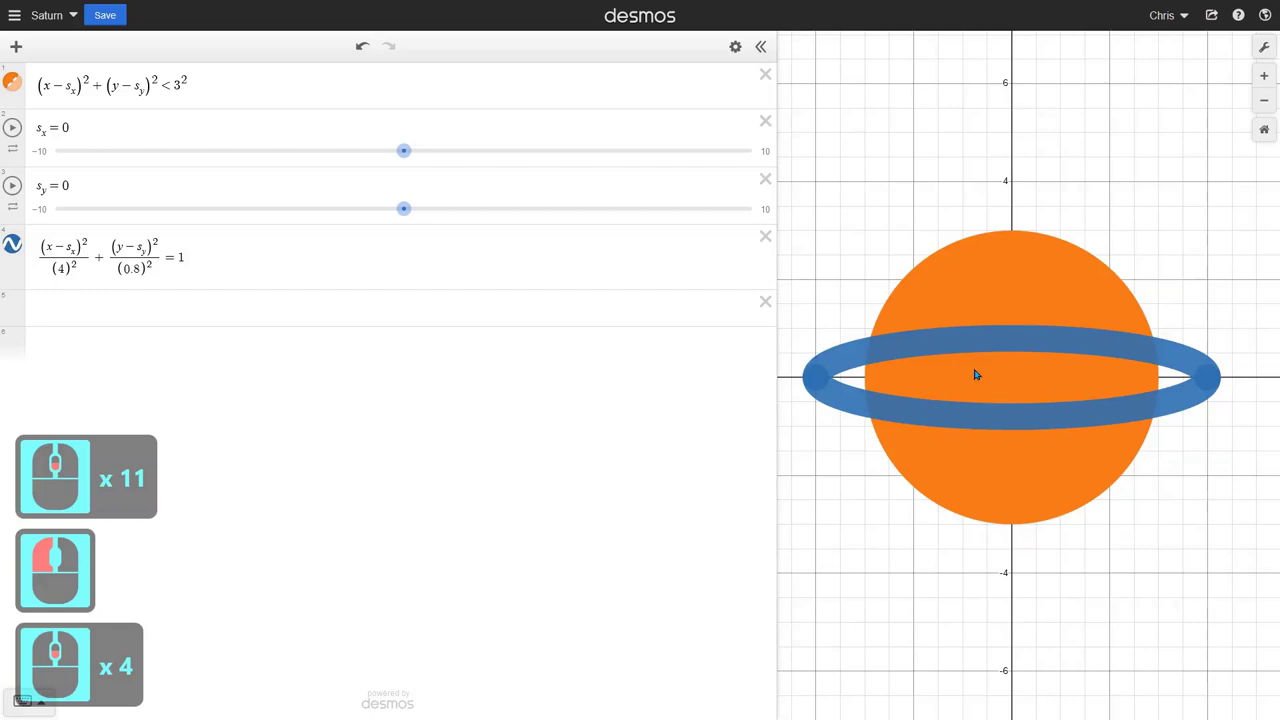
middle_click(993, 372)
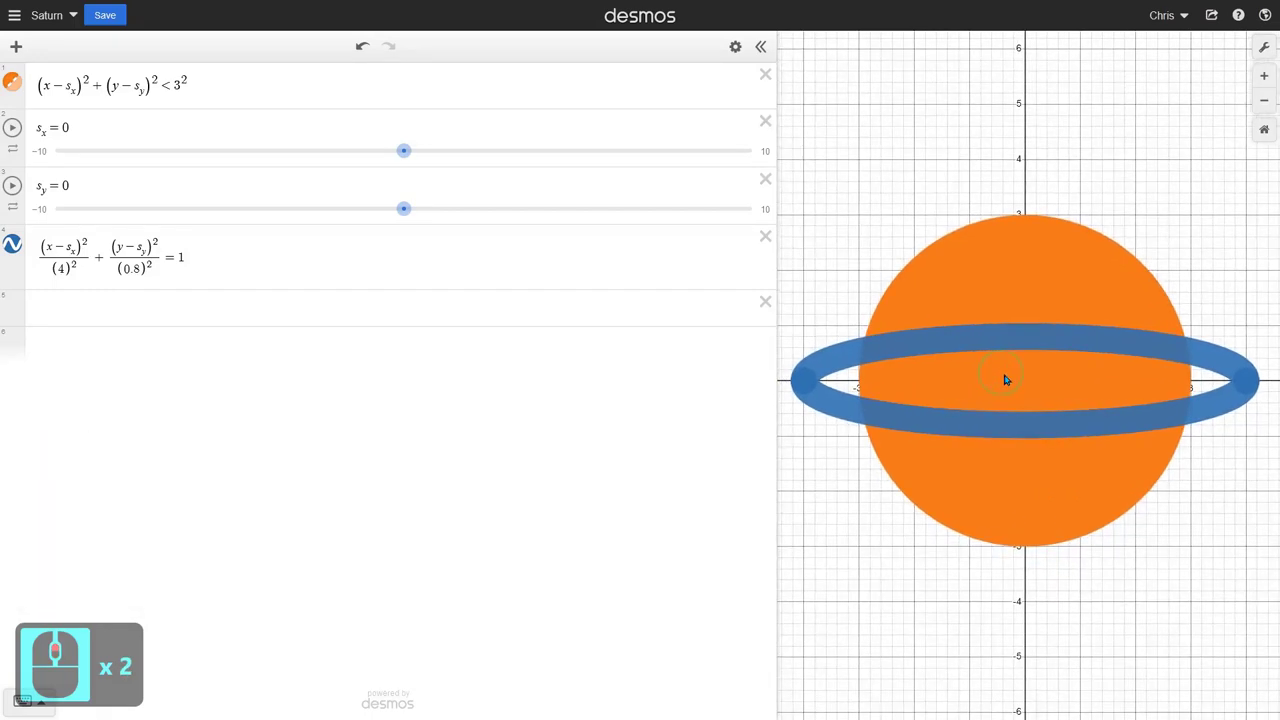
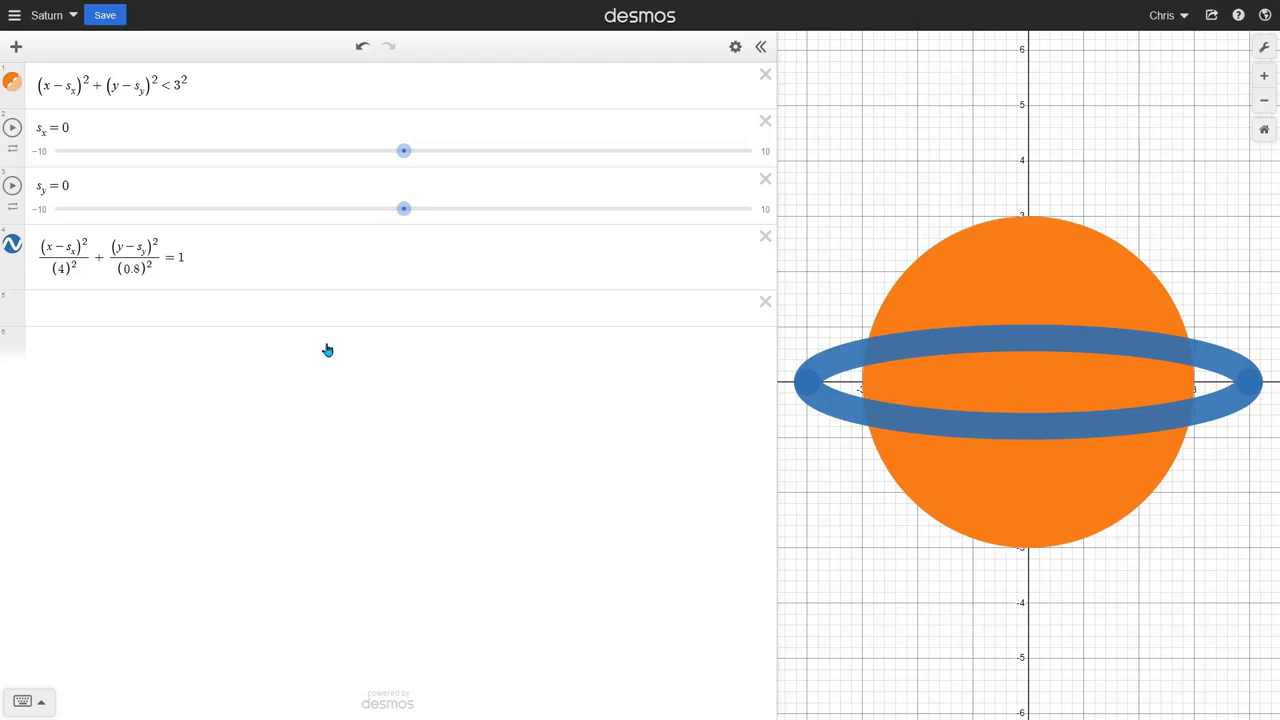
Step: Move the sliders to the top with s_y first and the planet above the ring
click(225, 252)
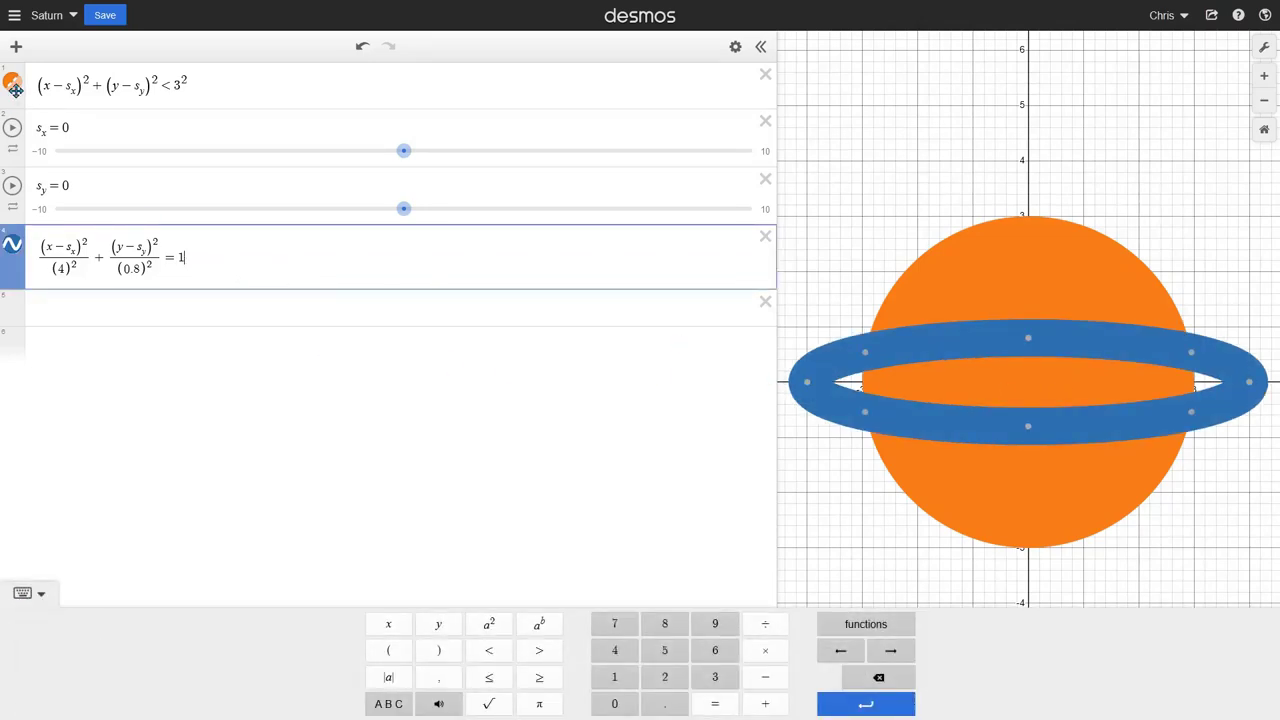
click(34, 274)
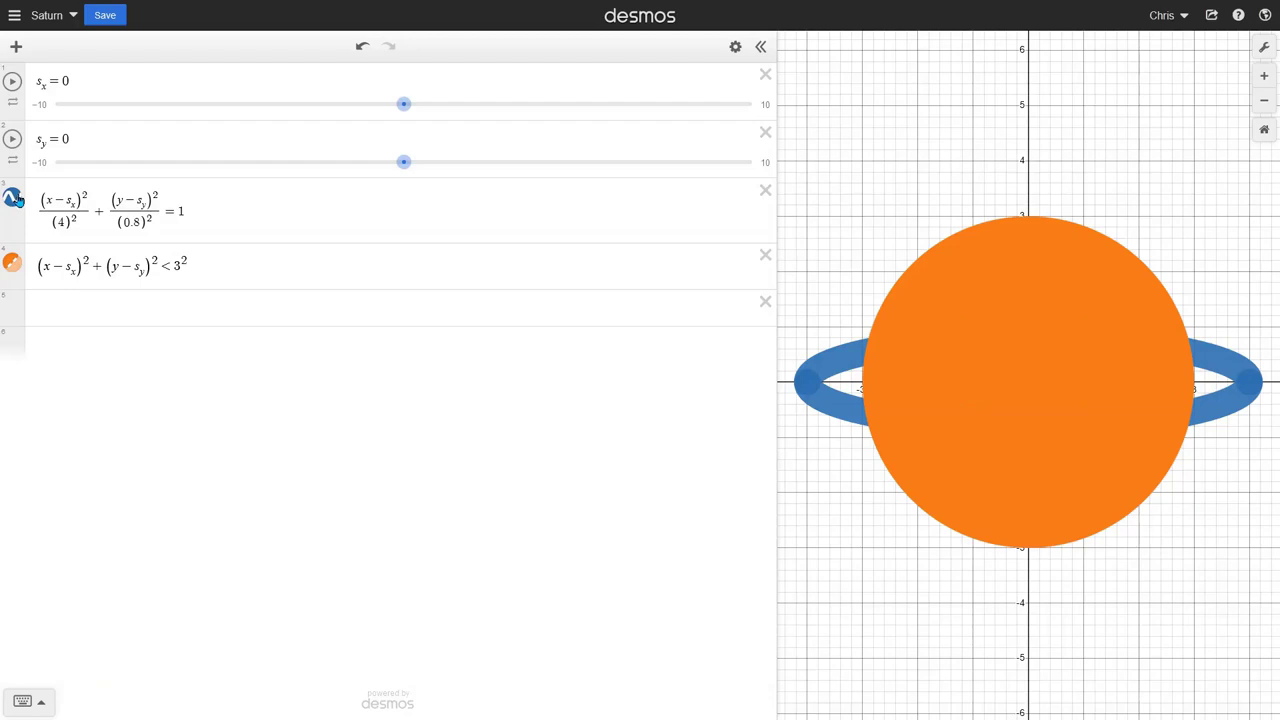
click(50, 310)
click(10, 147)
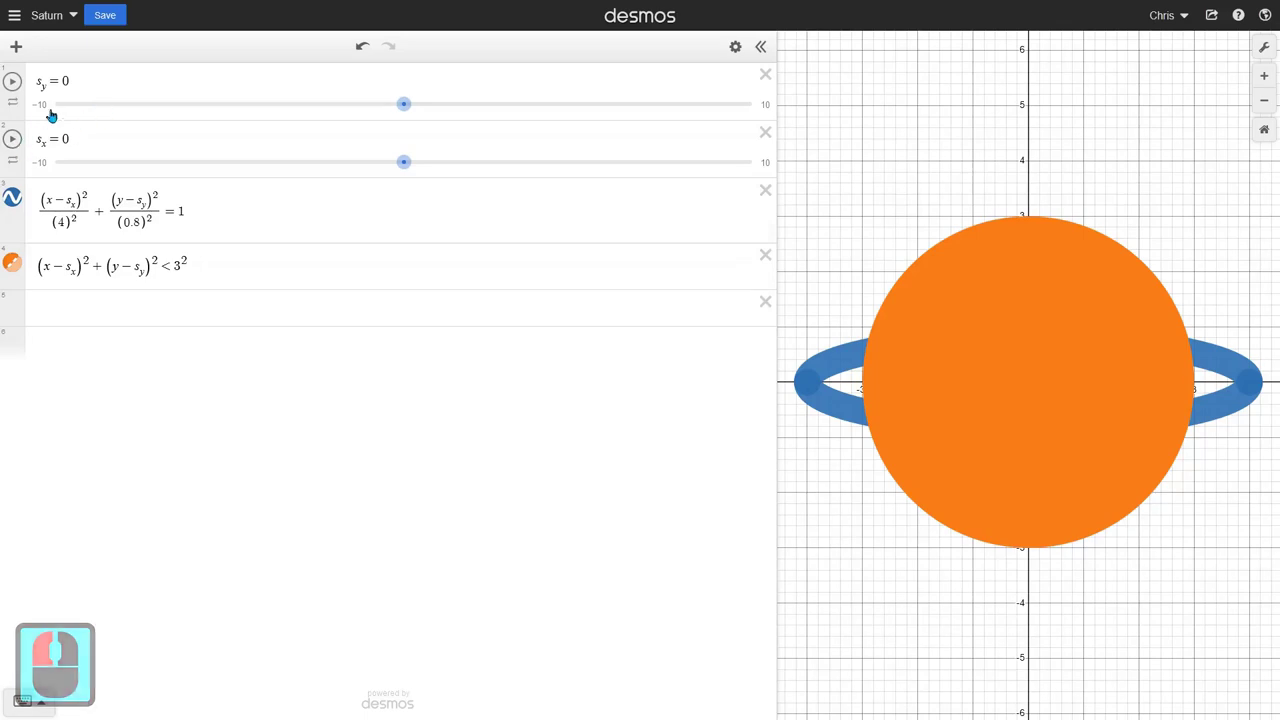
click(21, 258)
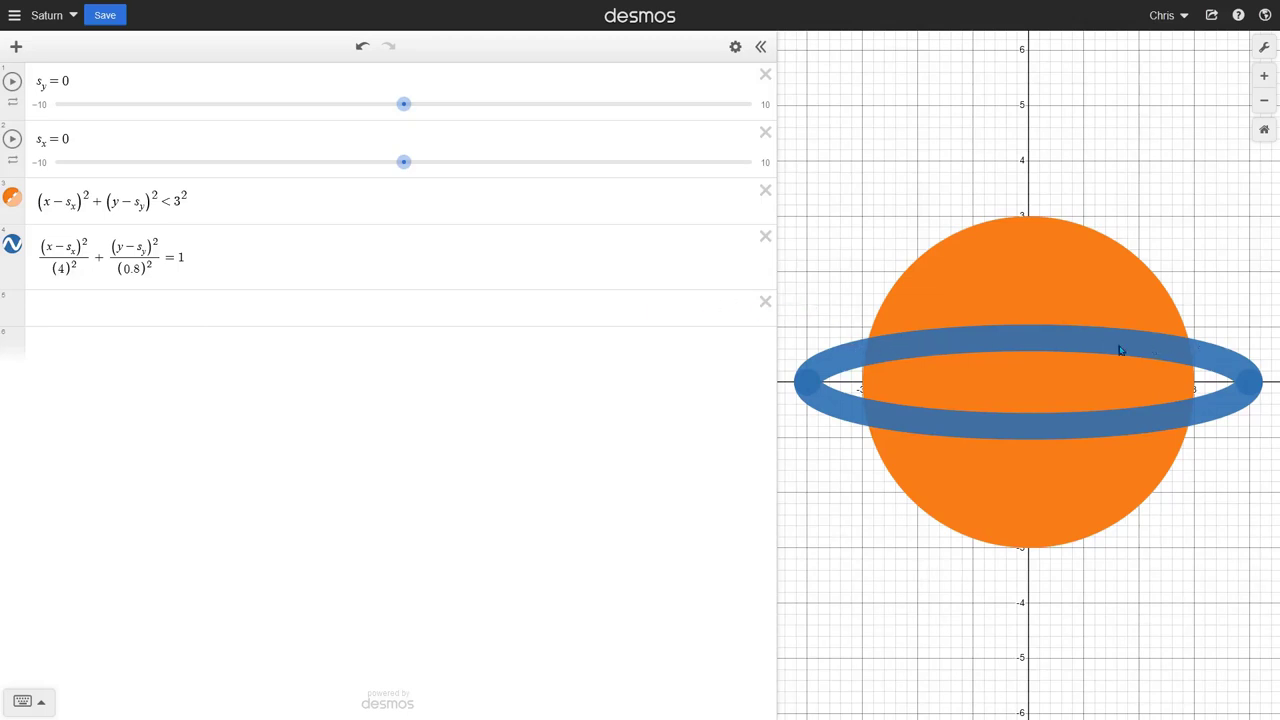
click(373, 256)
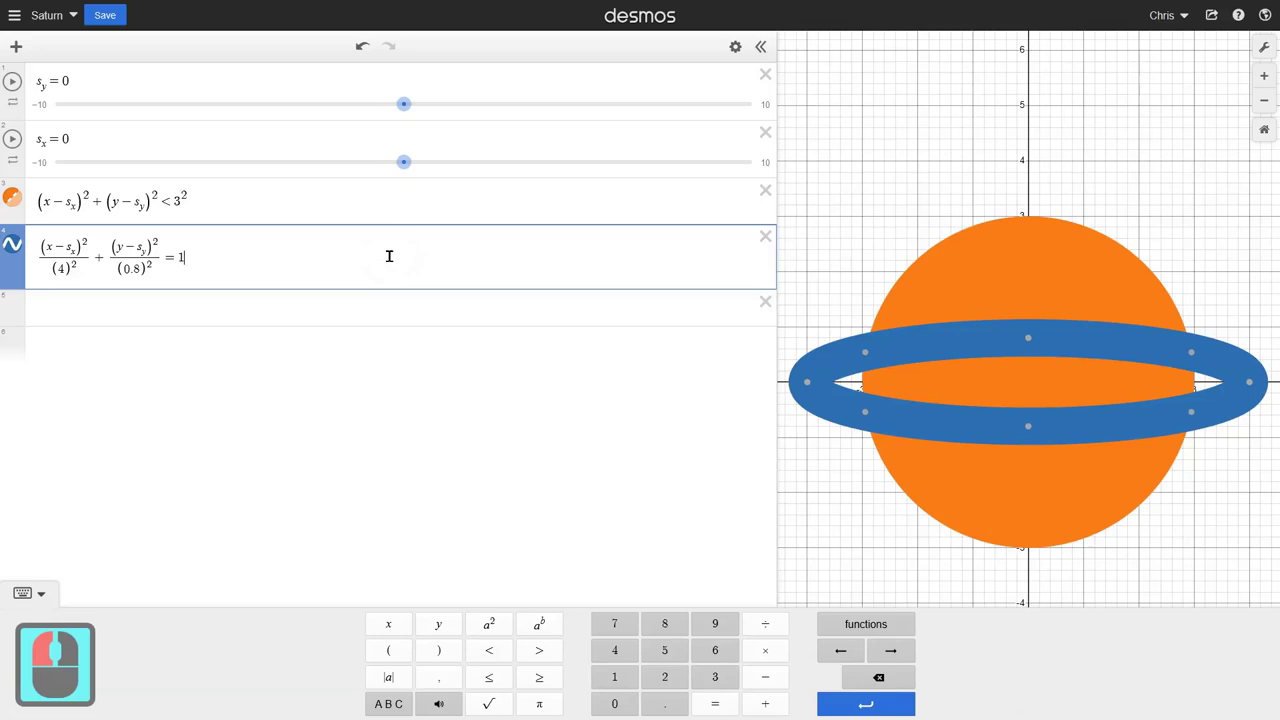
Step: Add a {y<.54} restriction to the ring equation as a first try
text({})
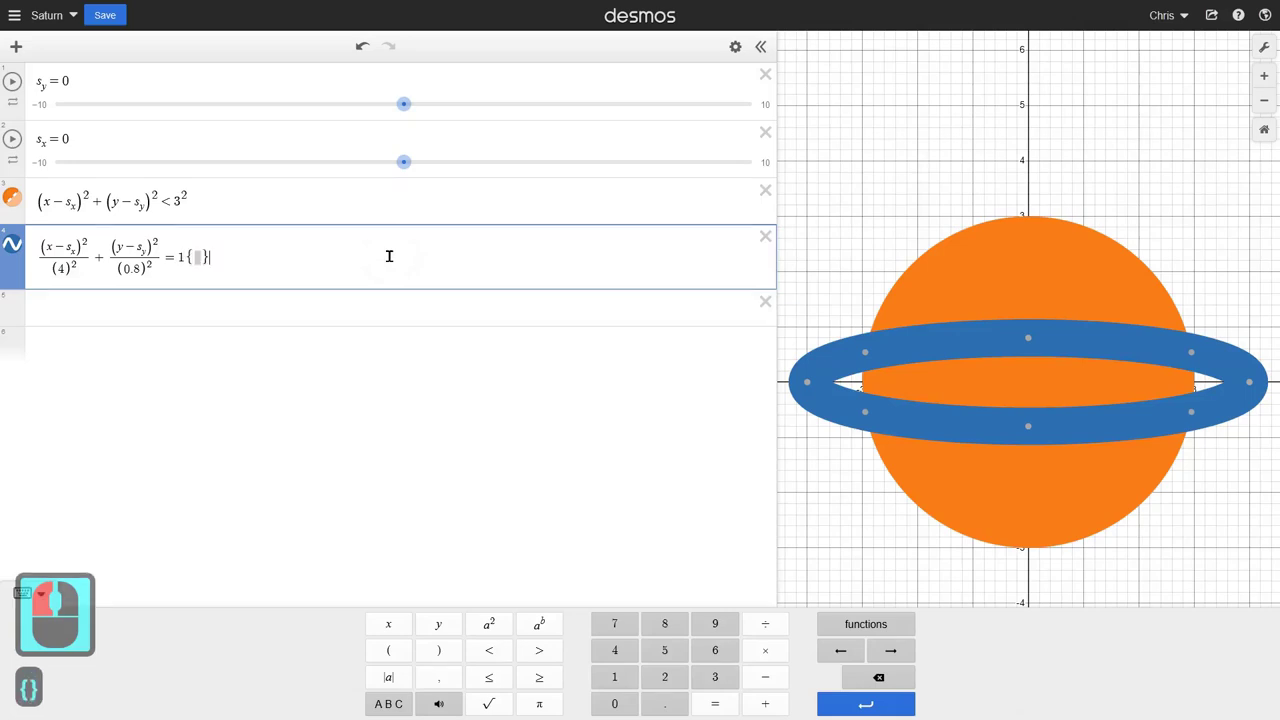
key(Left)
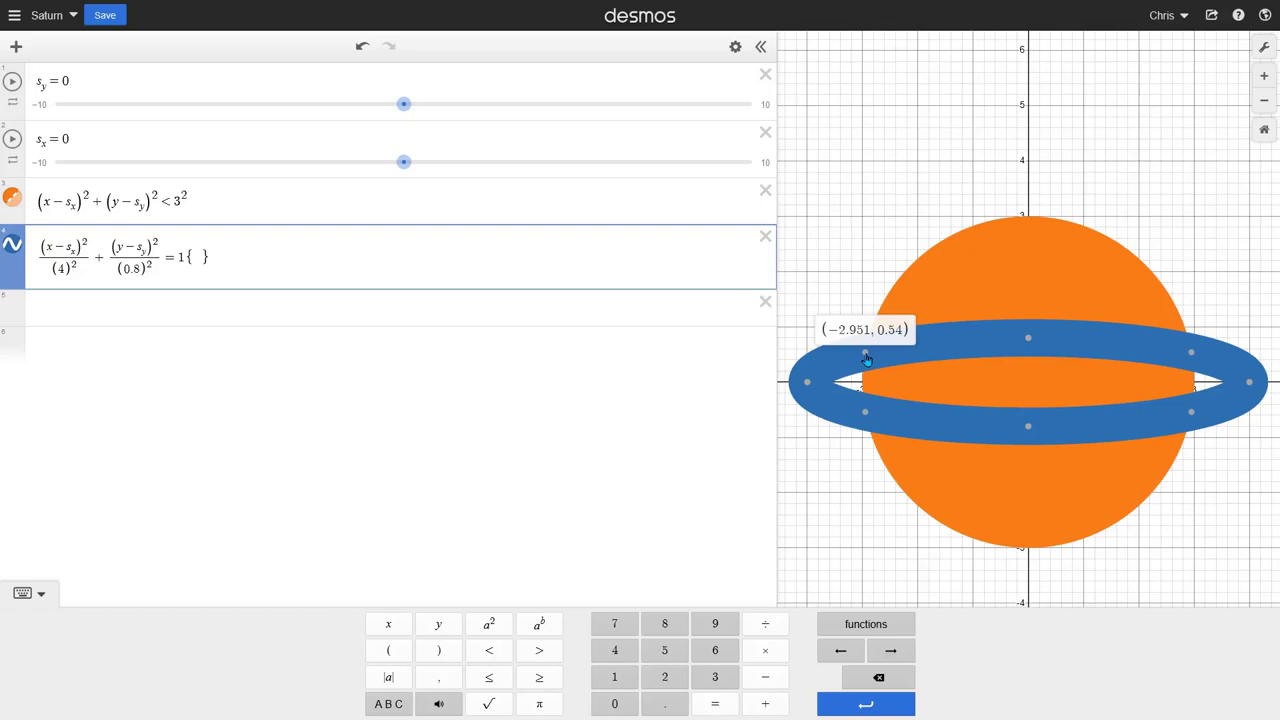
key(y)
key(shift+,)
key(.)
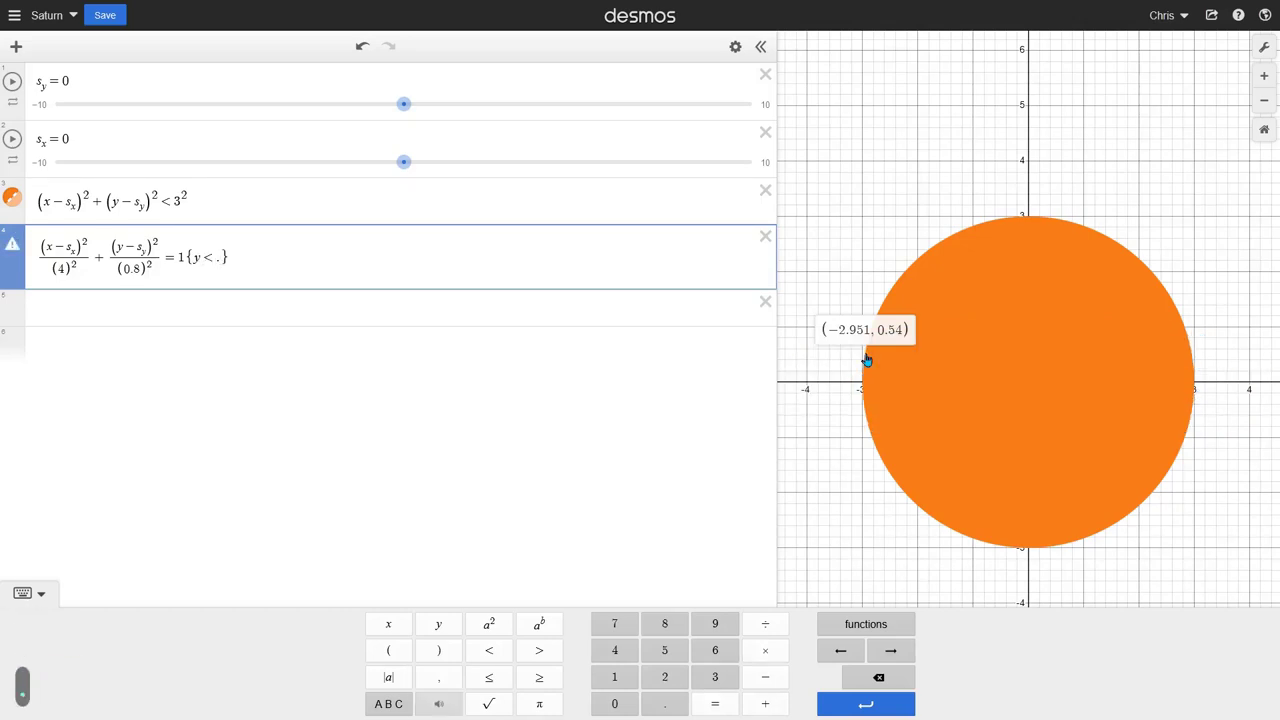
text(54)
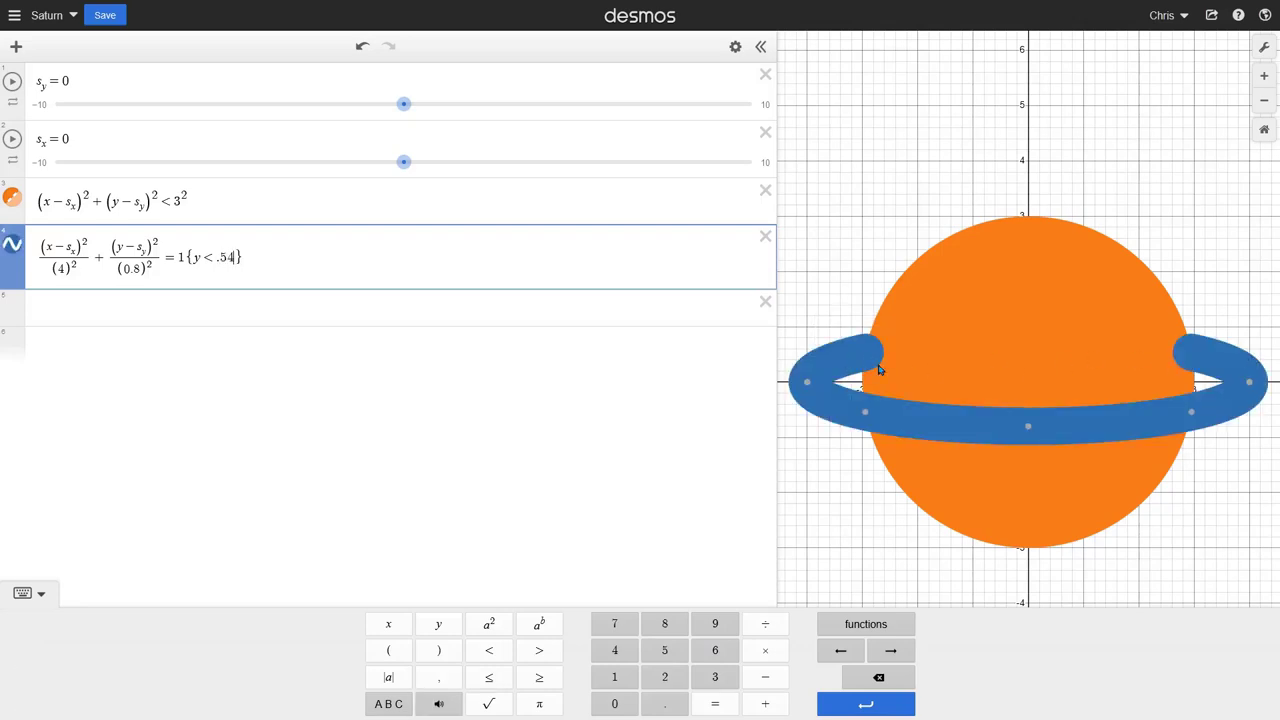
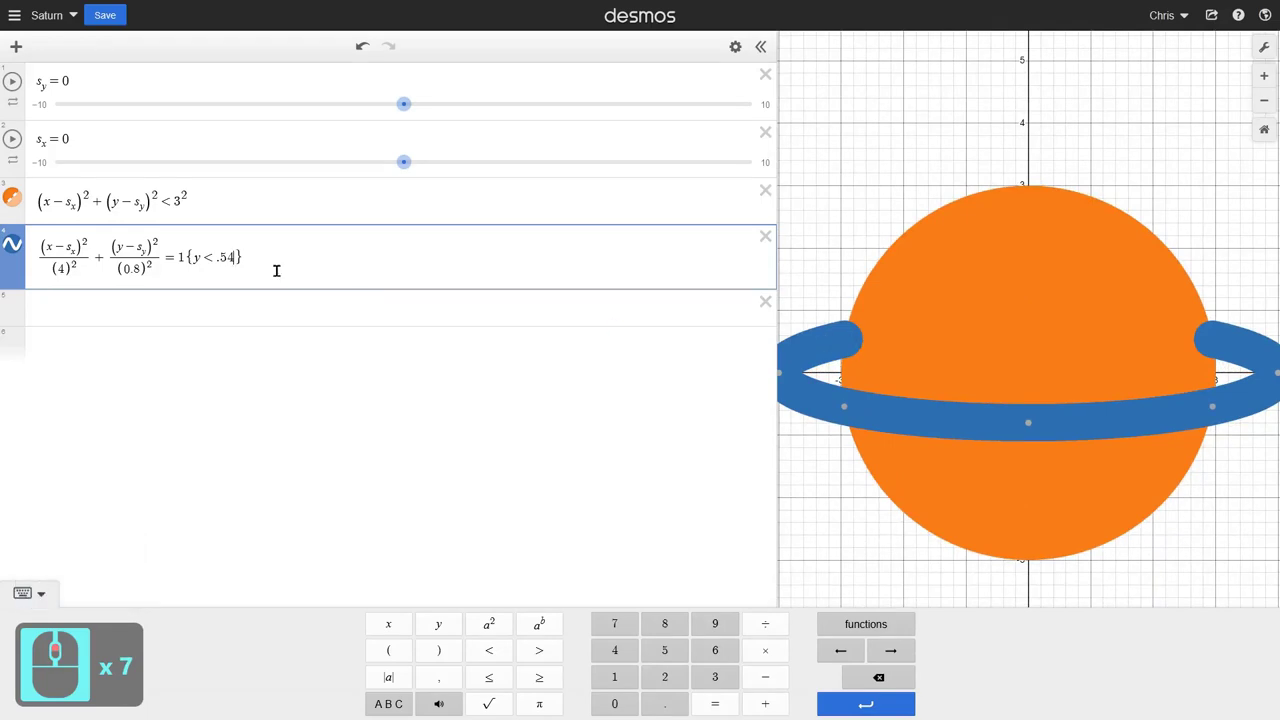
Step: Change the ring restriction's boundary from .54 to .49
key(BackSpace)
key(2)
key(BackSpace)
key(BackSpace)
text(49)
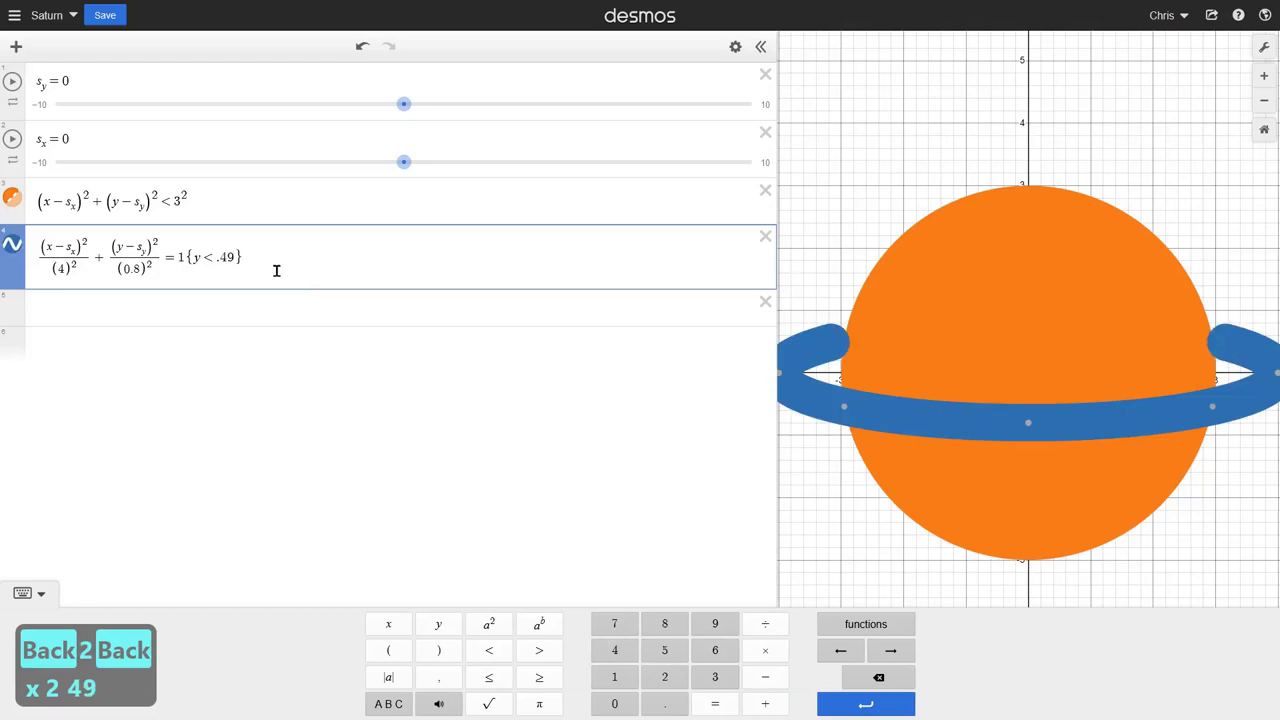
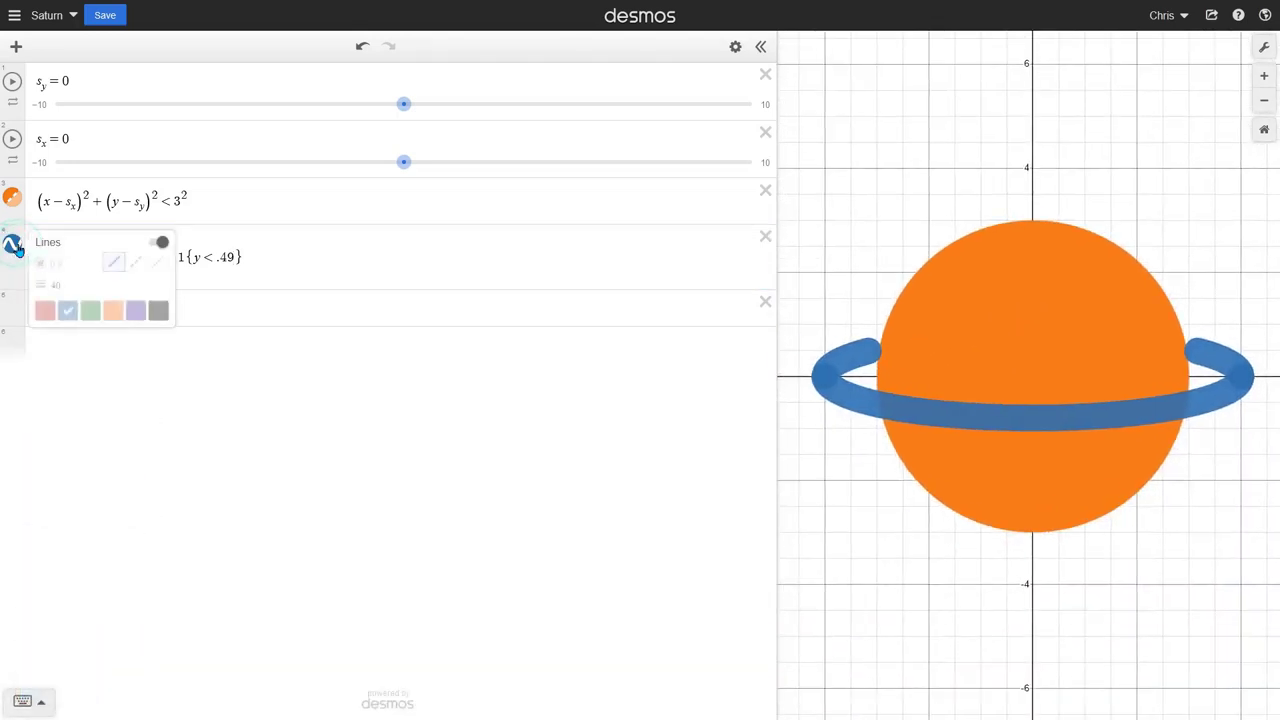
Step: Set the ring's opacity to 1, try dotted and dashed styles, and keep it solid
click(52, 314)
click(52, 314)
key(1)
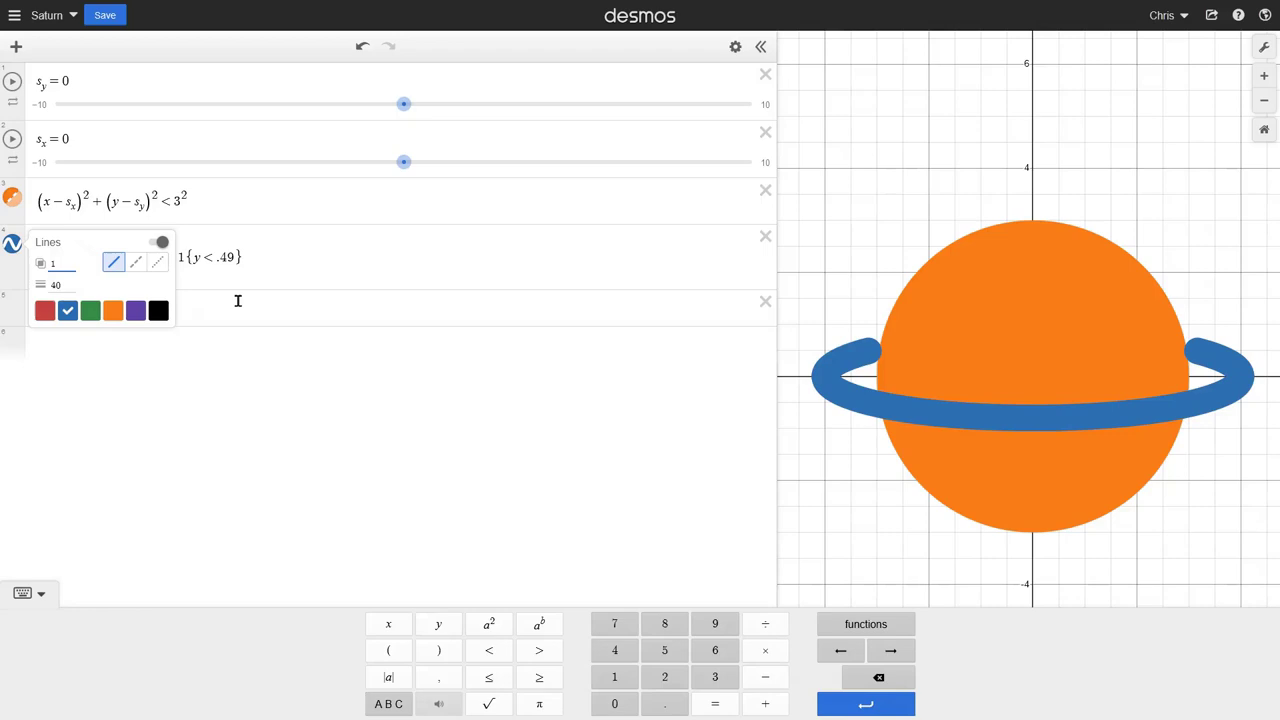
click(164, 267)
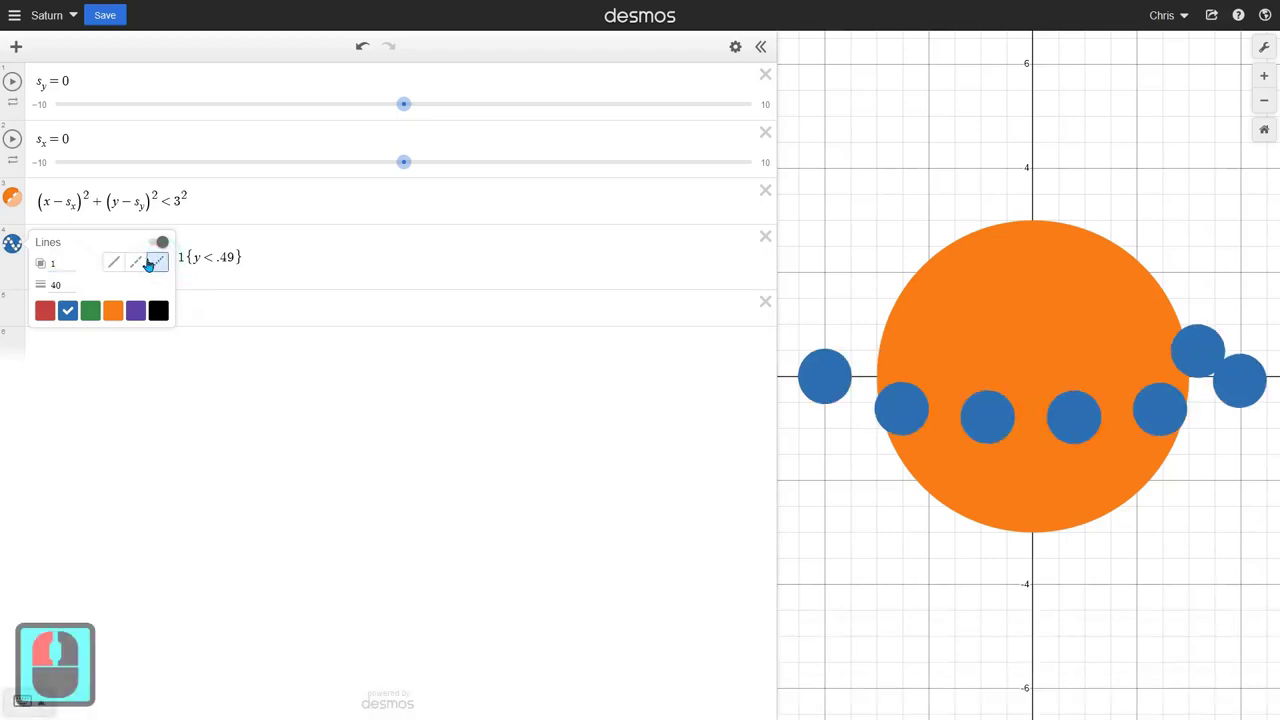
click(144, 266)
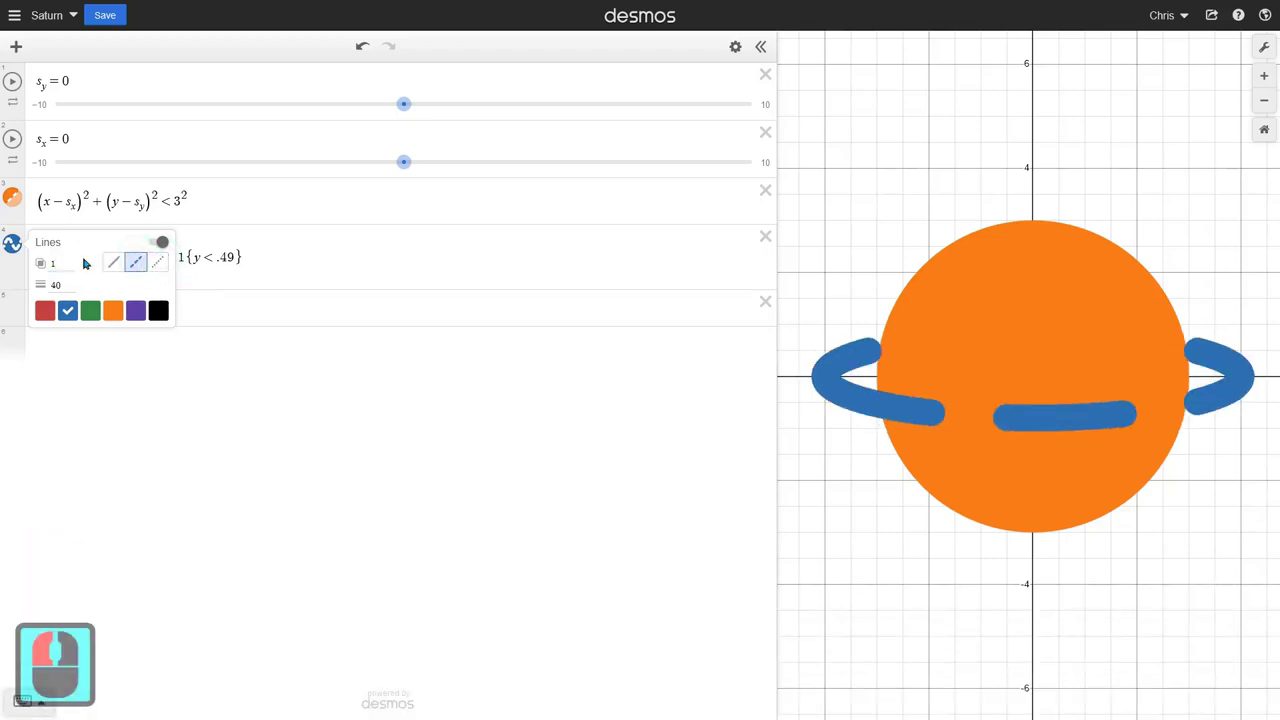
click(299, 294)
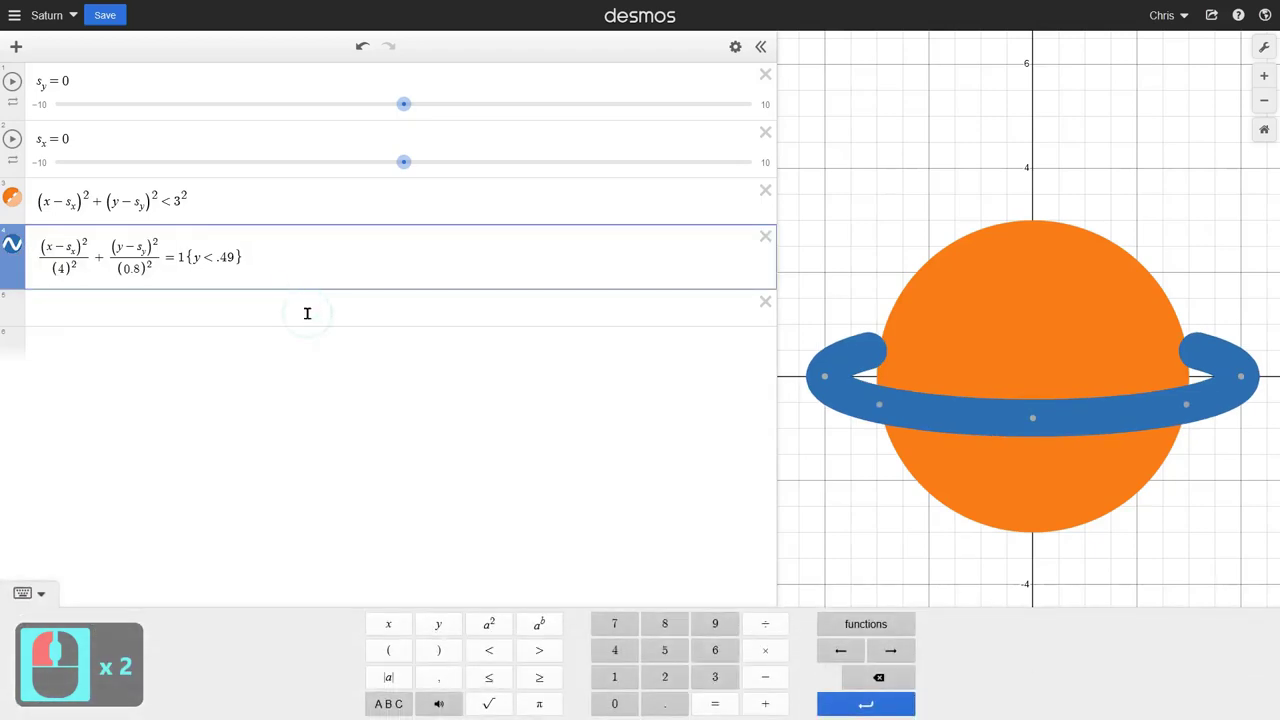
click(307, 310)
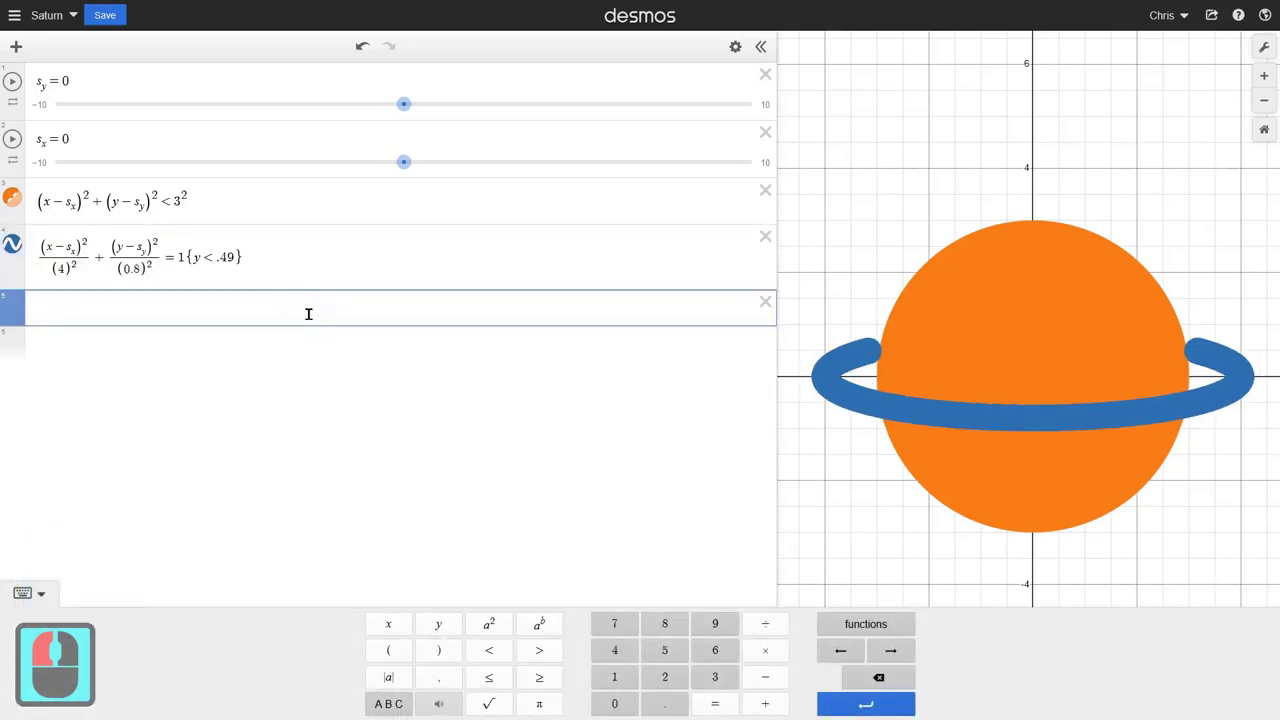
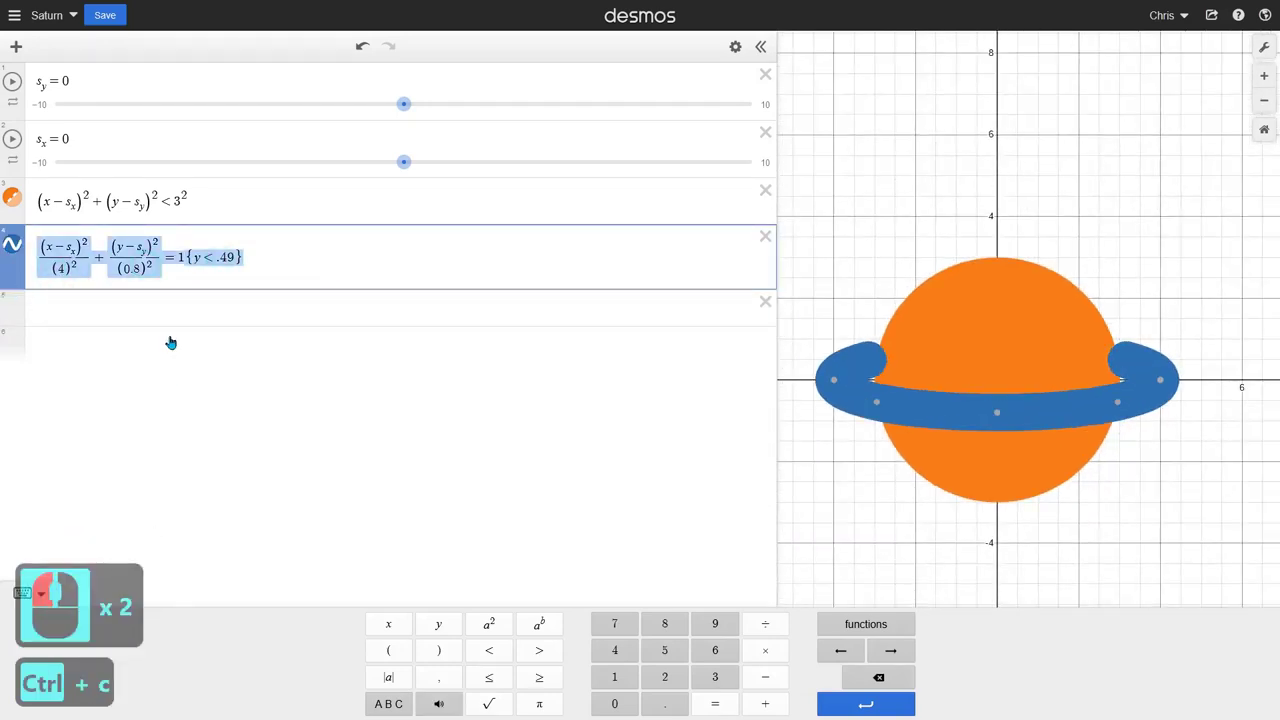
Step: Duplicate the ring equation as an upper half restricted to {y>0}
click(176, 295)
key(ctrl+v)
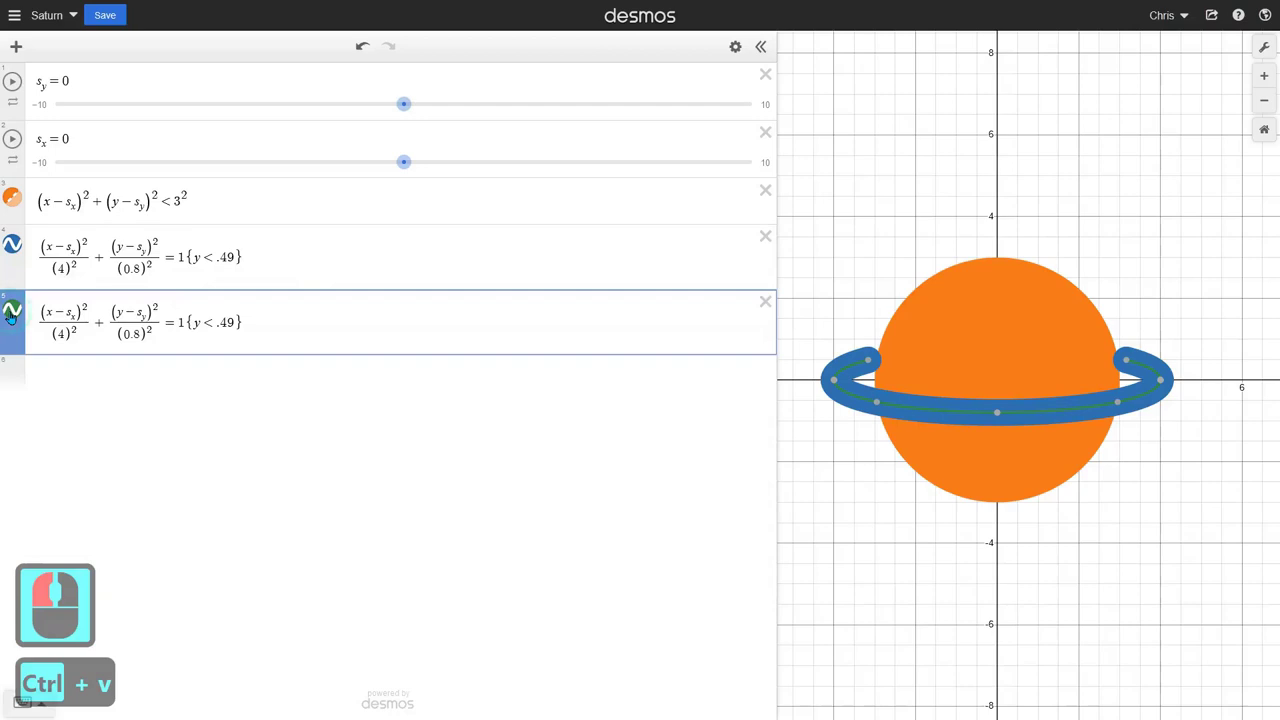
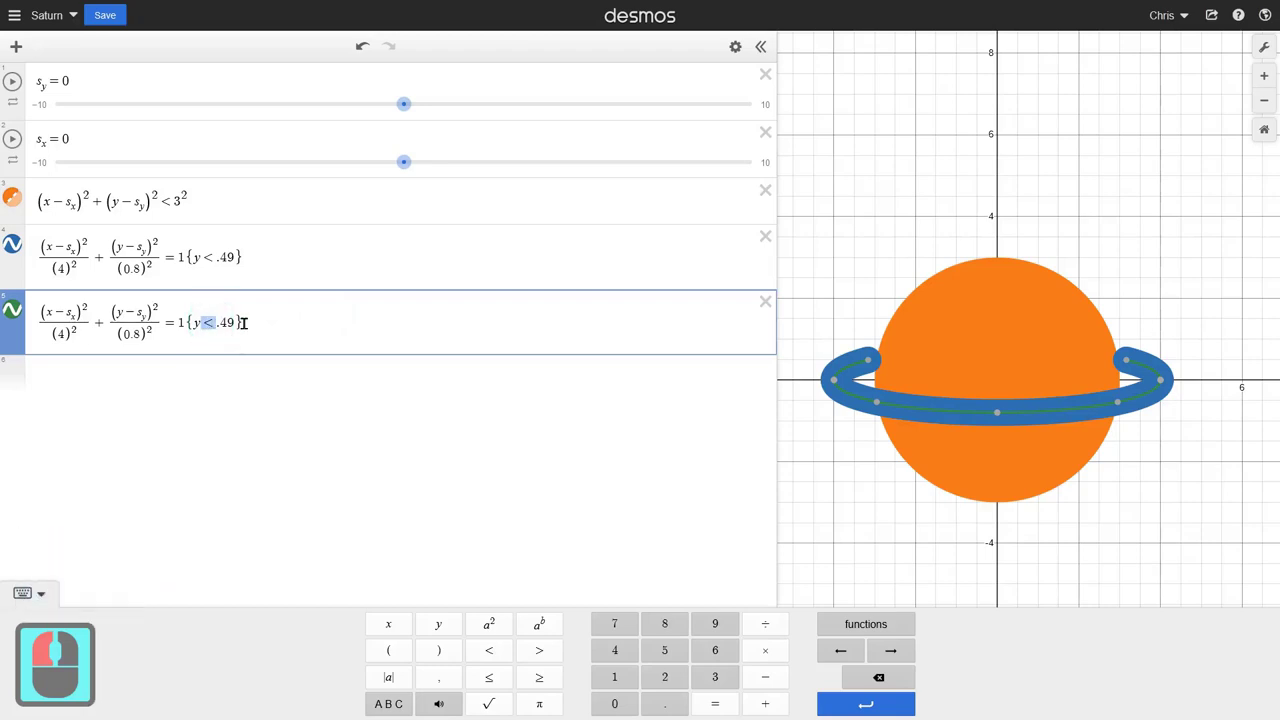
key(>)
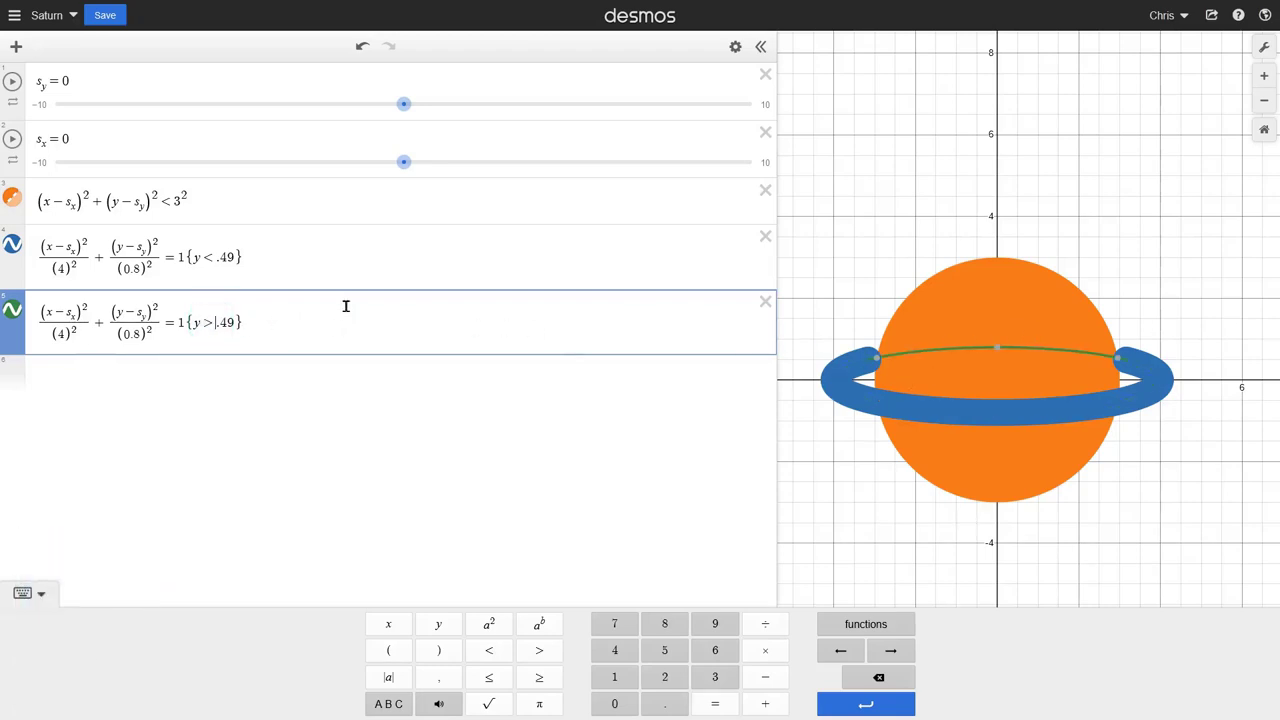
middle_click(286, 321)
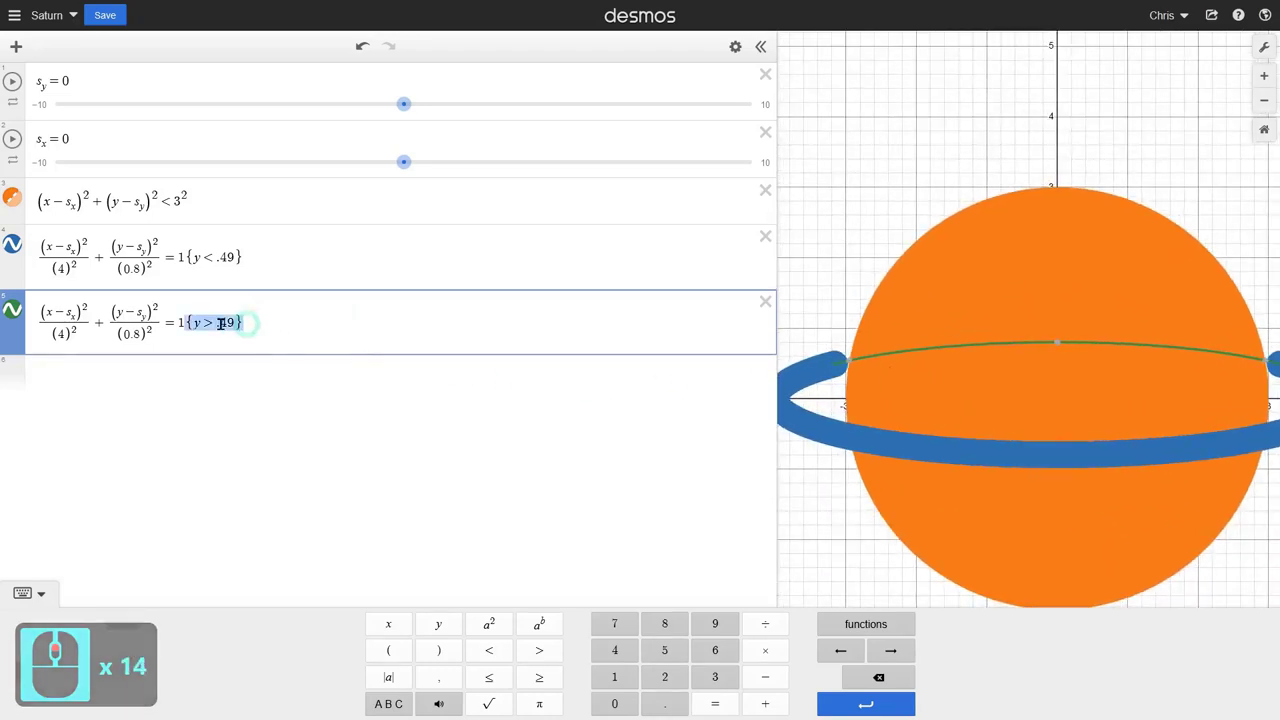
click(190, 318)
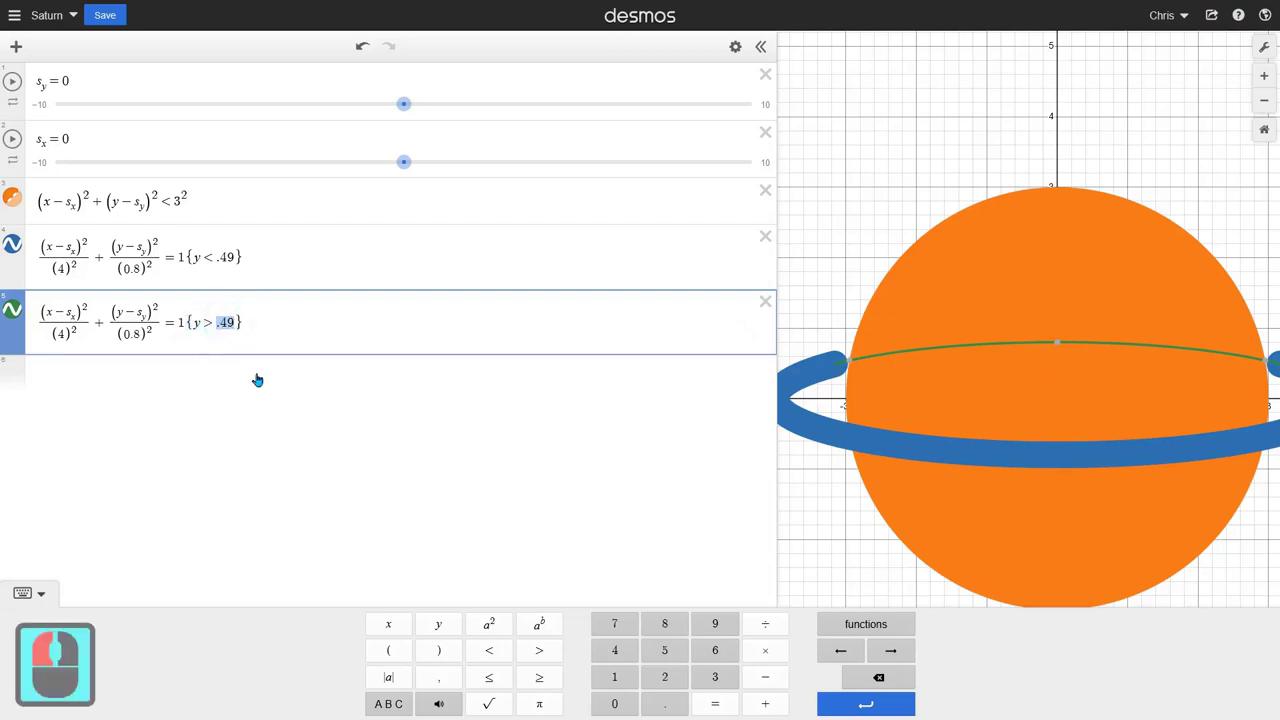
key(0)
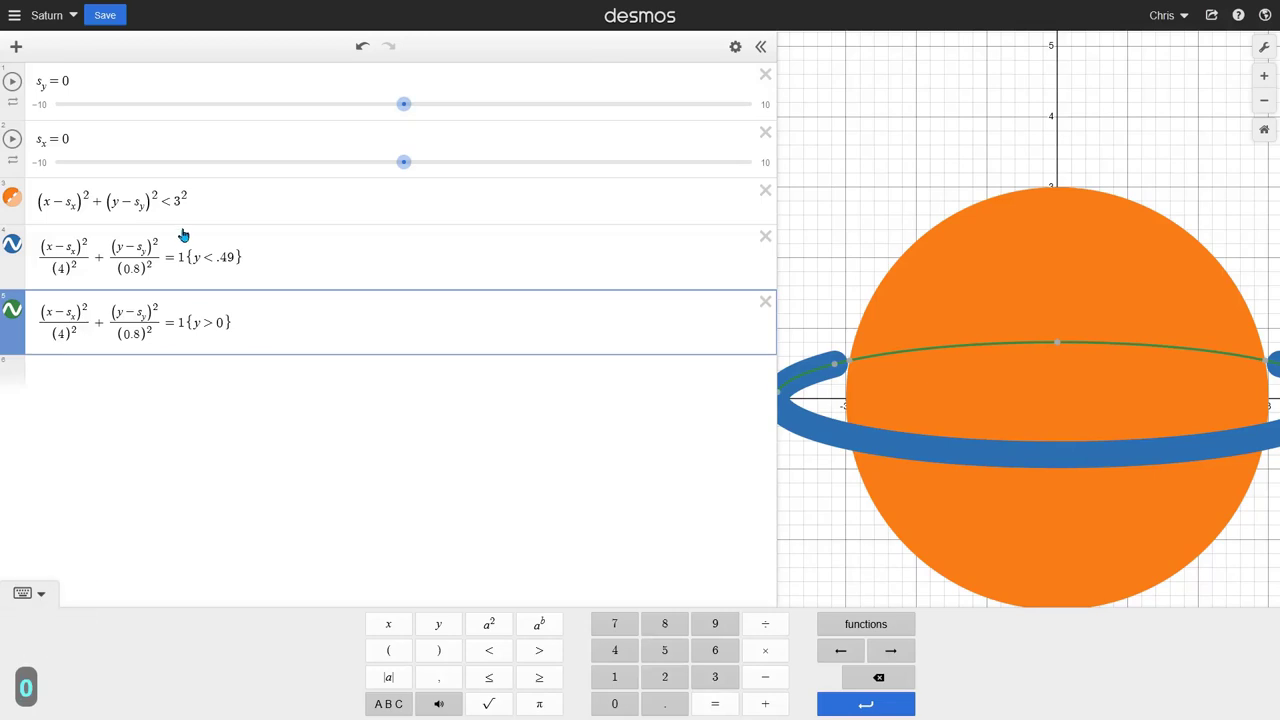
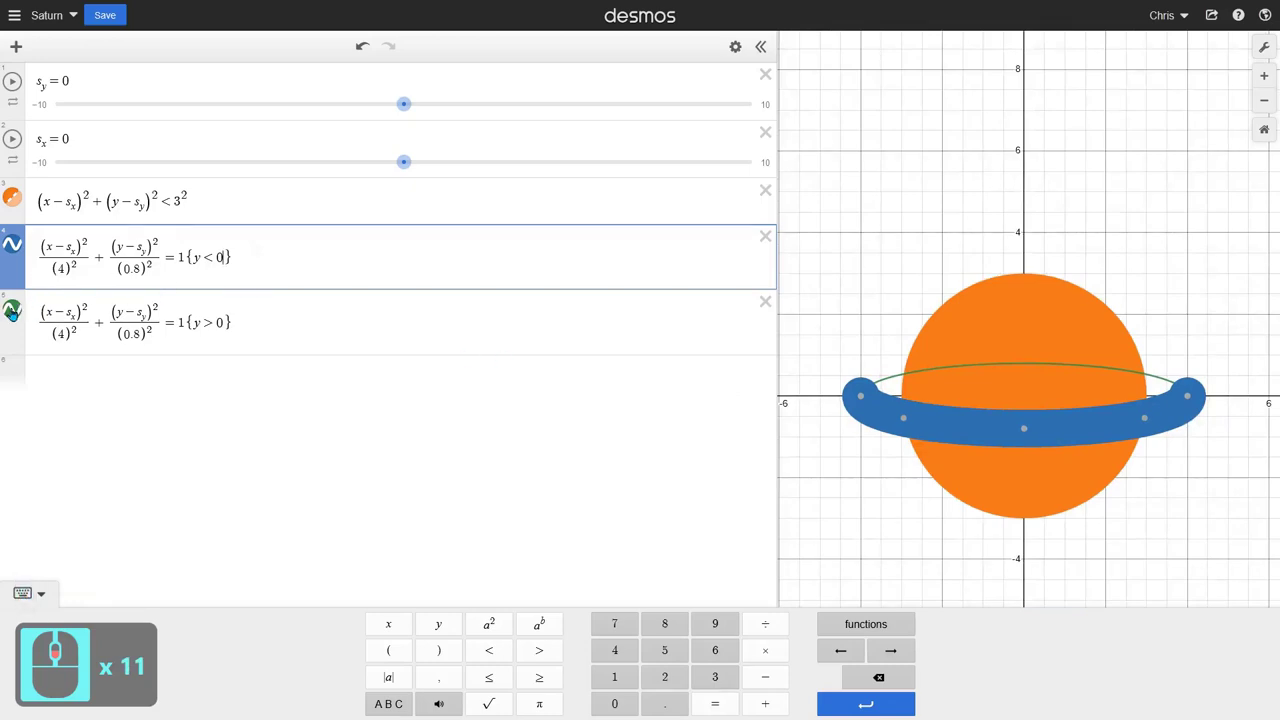
Step: Set the upper ring half's line width to 40 via its style menu
click(52, 379)
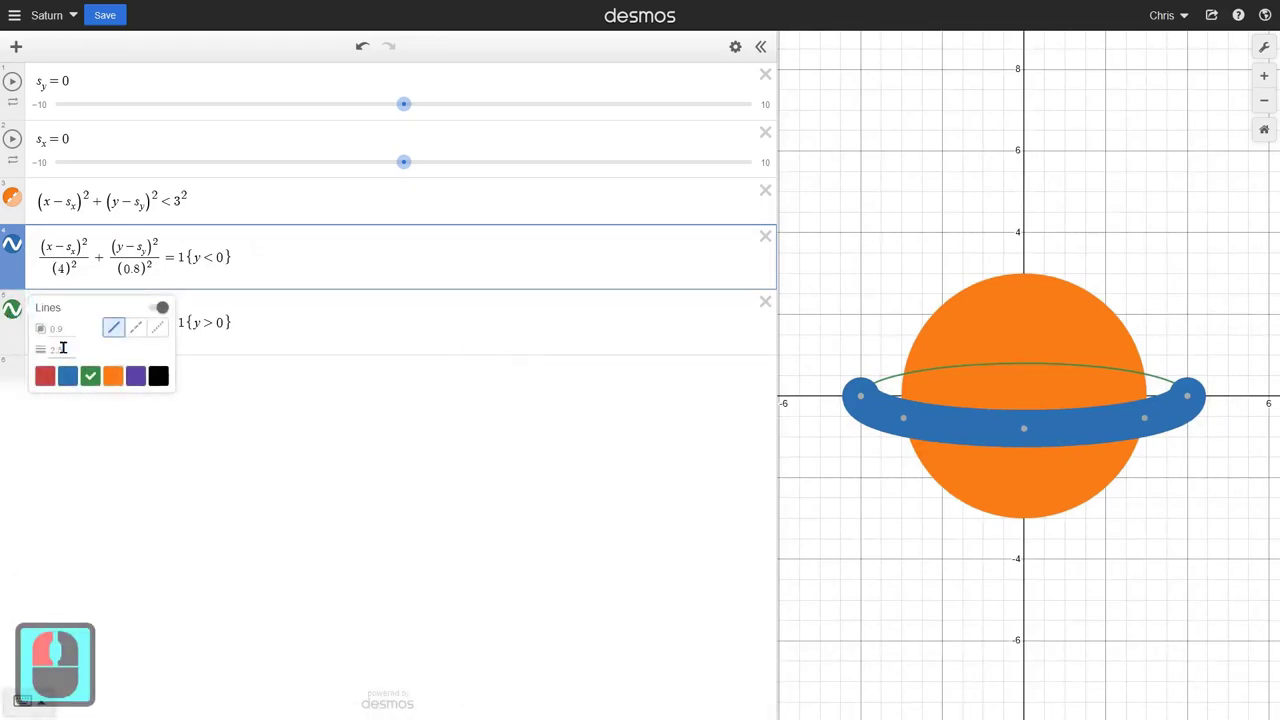
click(165, 307)
text(40)
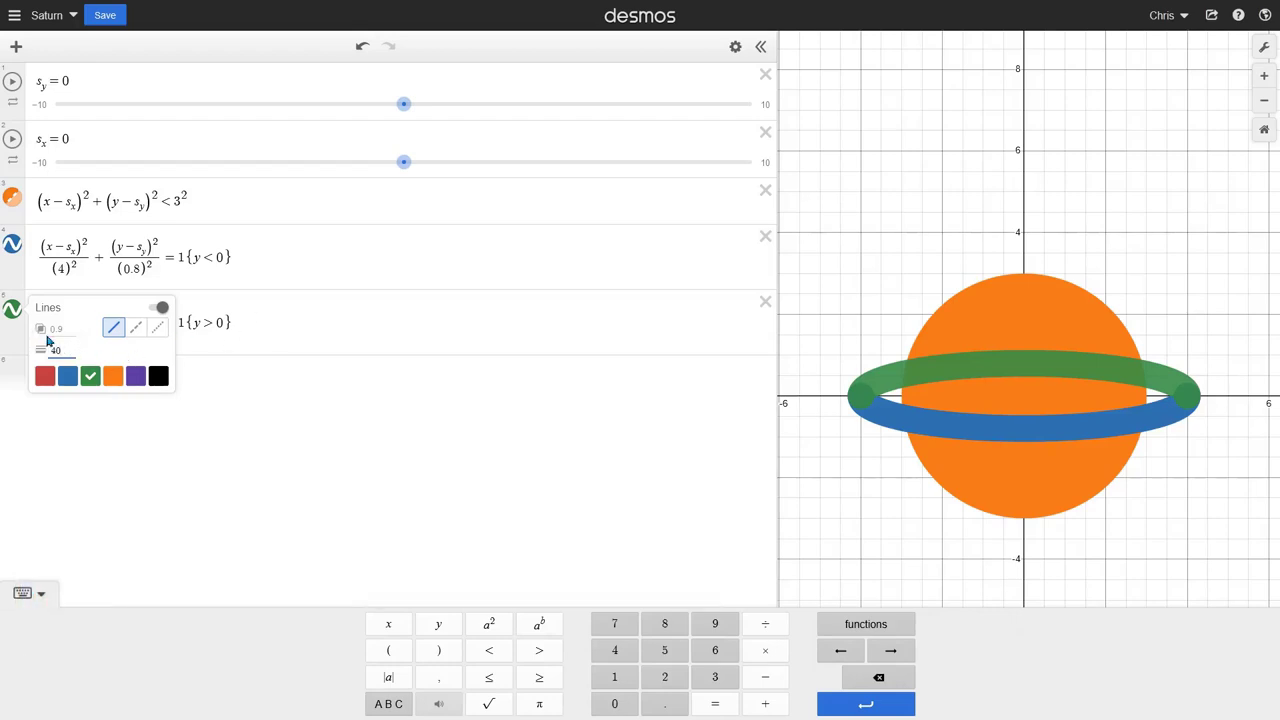
click(165, 307)
key(1)
click(361, 323)
Step: Reorder the ring halves so the upper half is listed before the planet
middle_click(1014, 379)
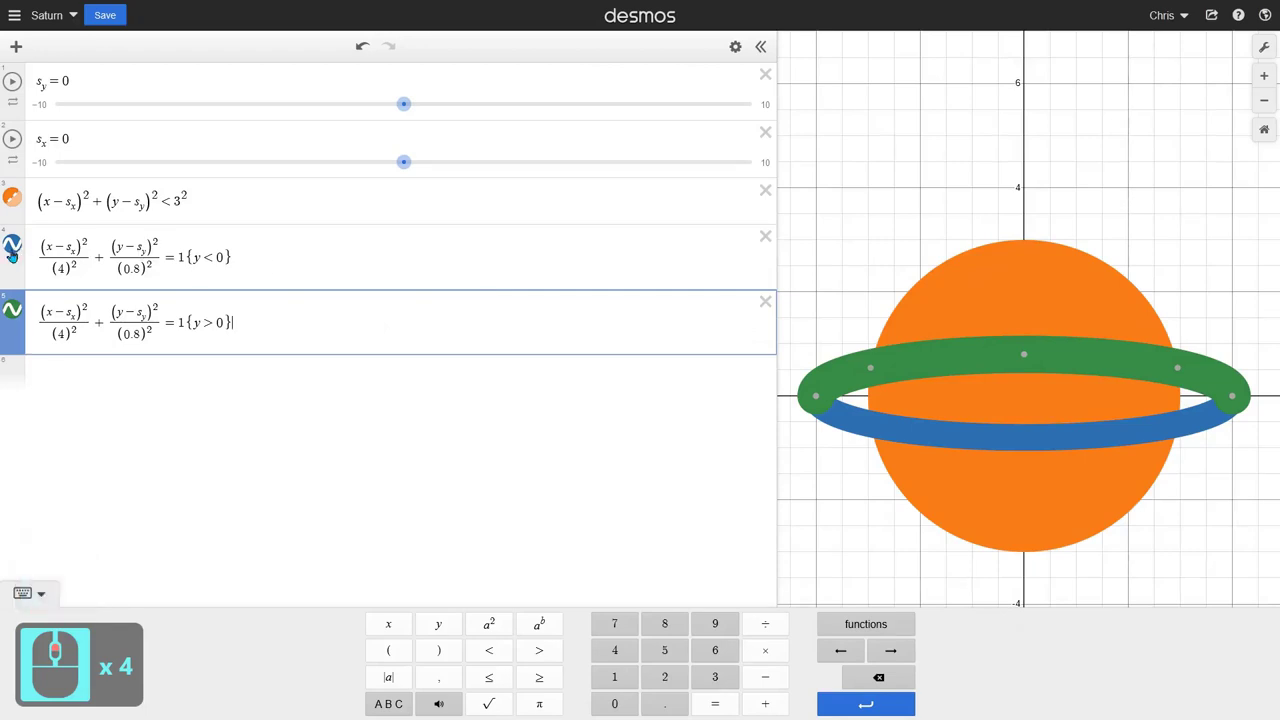
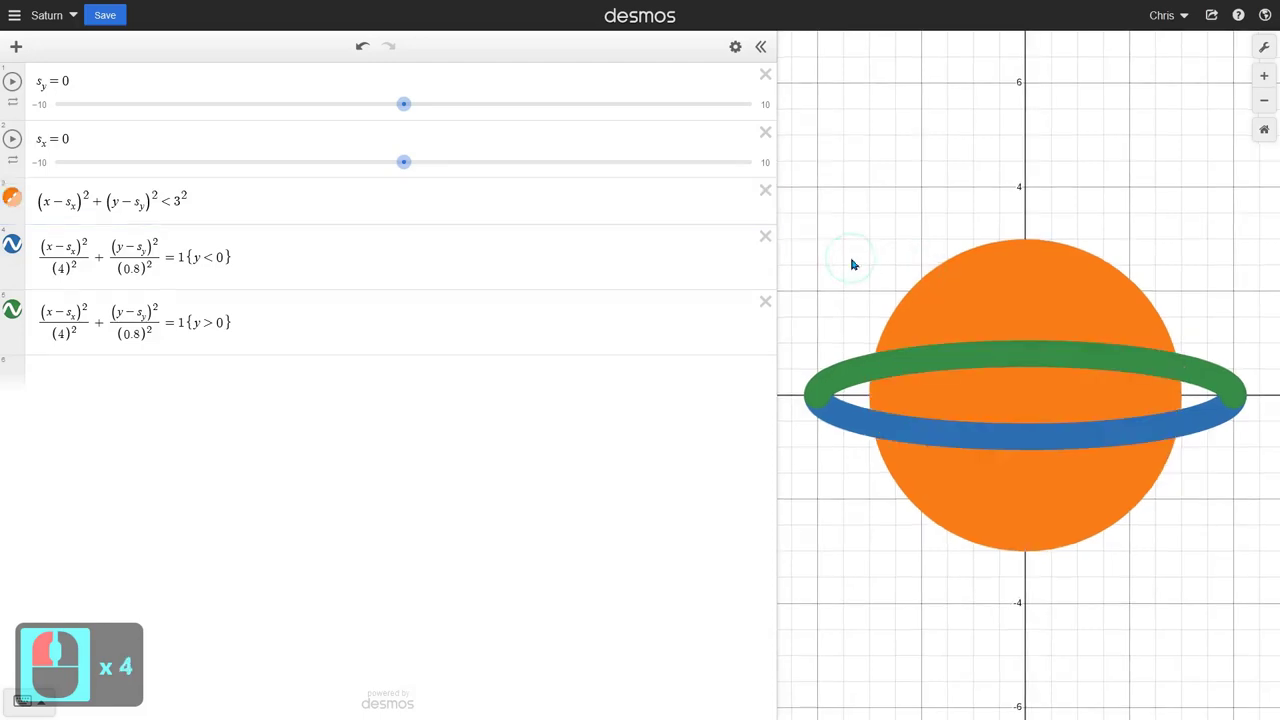
click(324, 323)
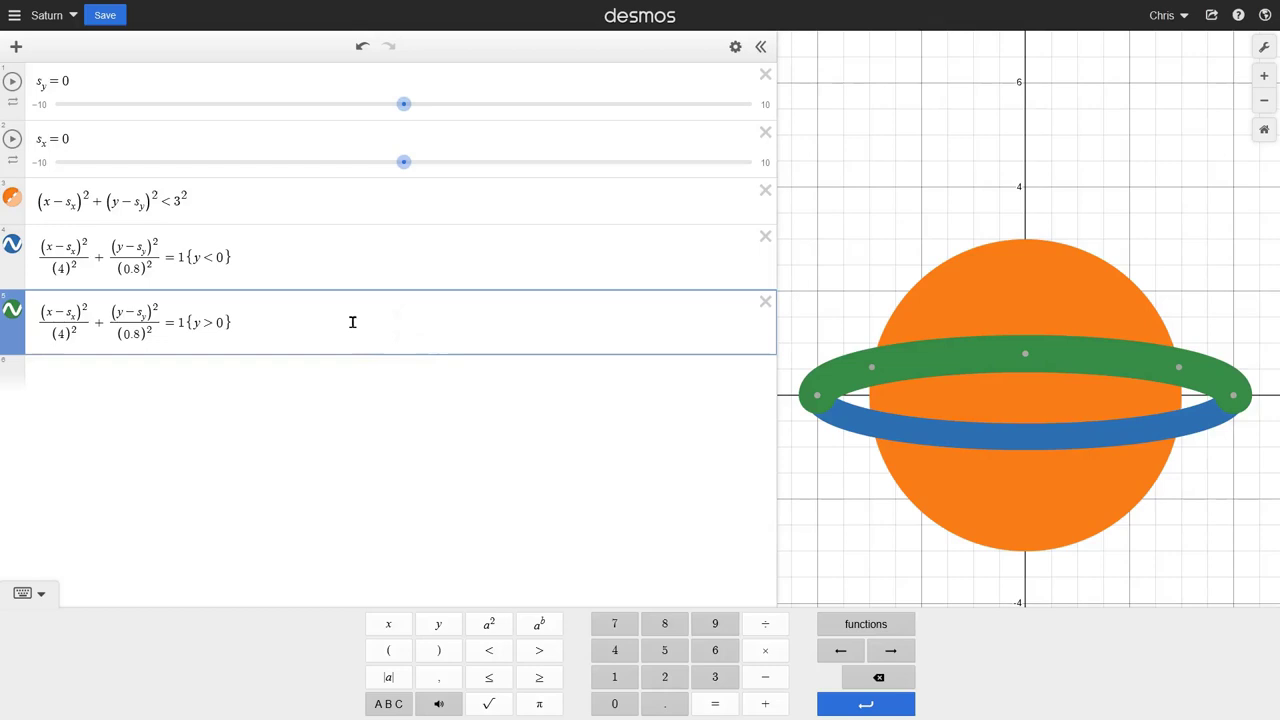
click(351, 252)
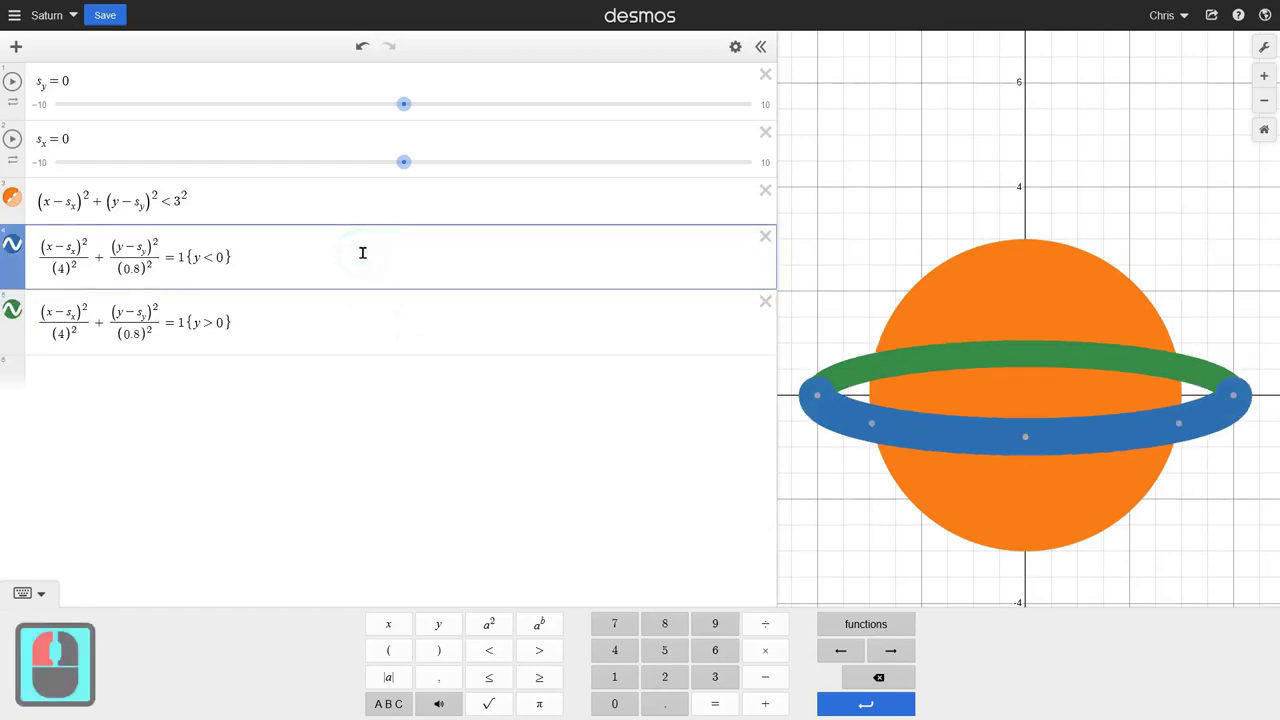
click(369, 299)
click(382, 264)
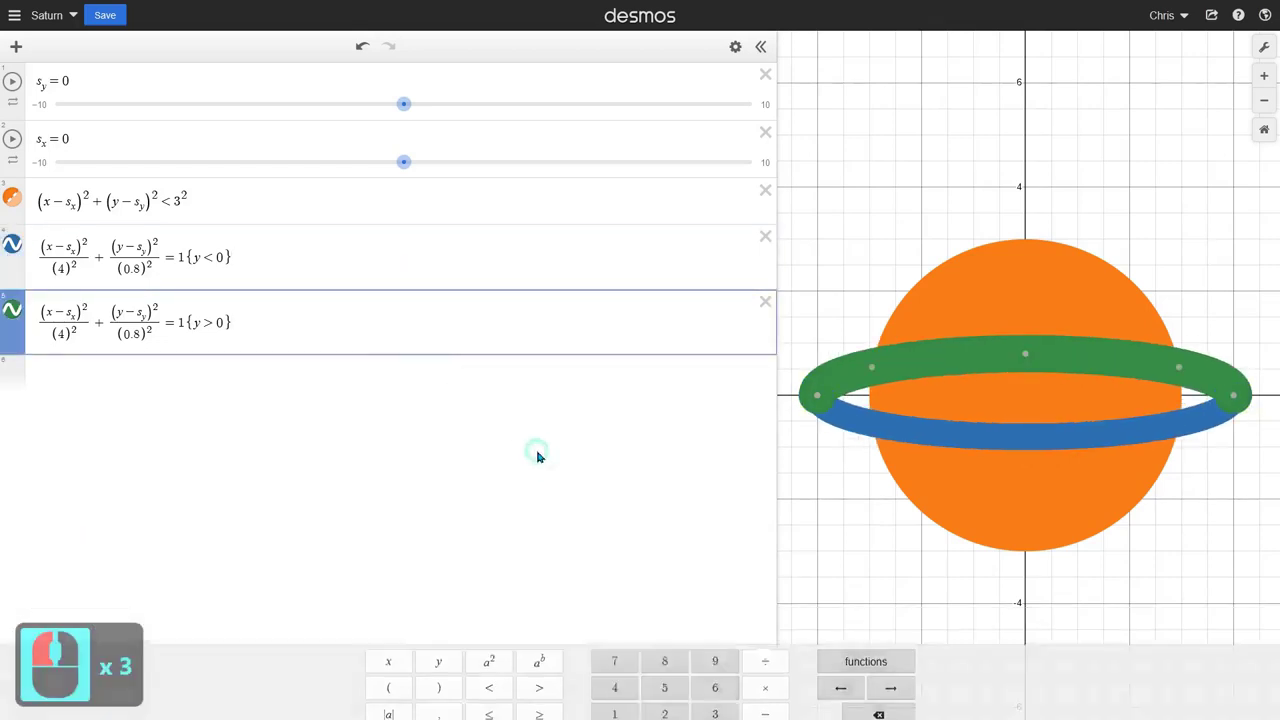
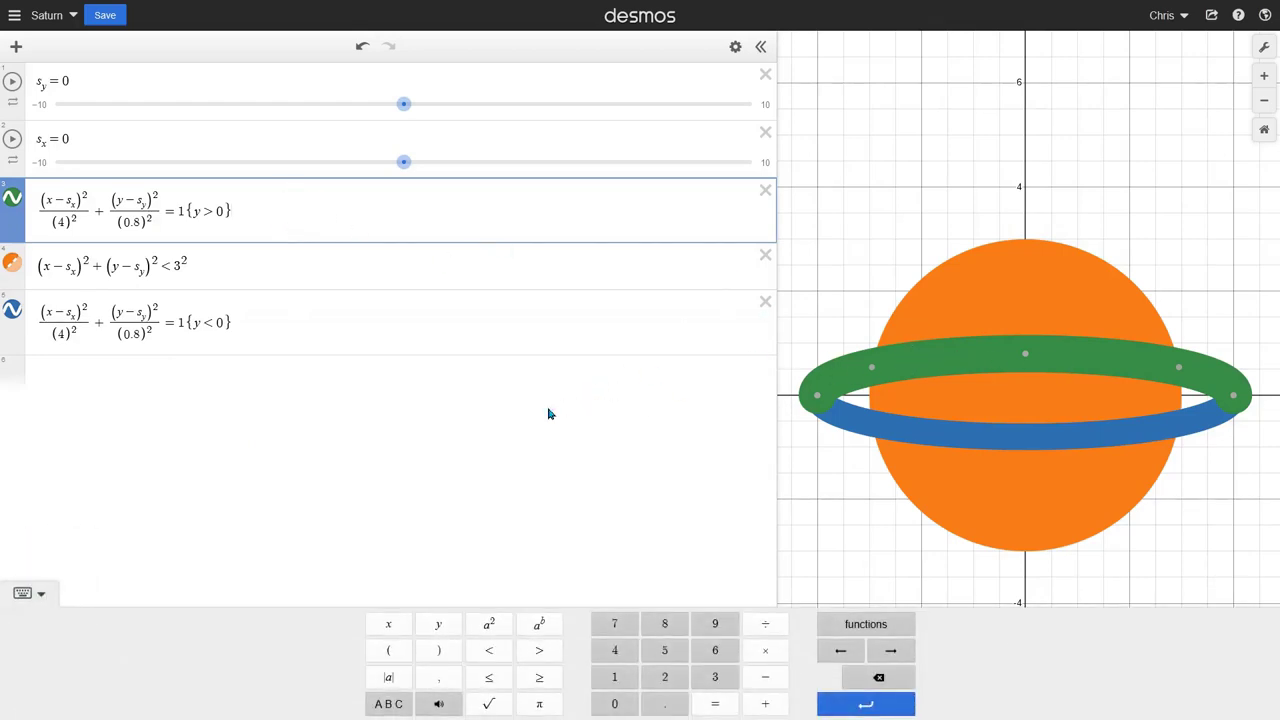
Step: Recolour the upper ring half blue so it matches the lower half behind the planet
click(551, 411)
click(474, 446)
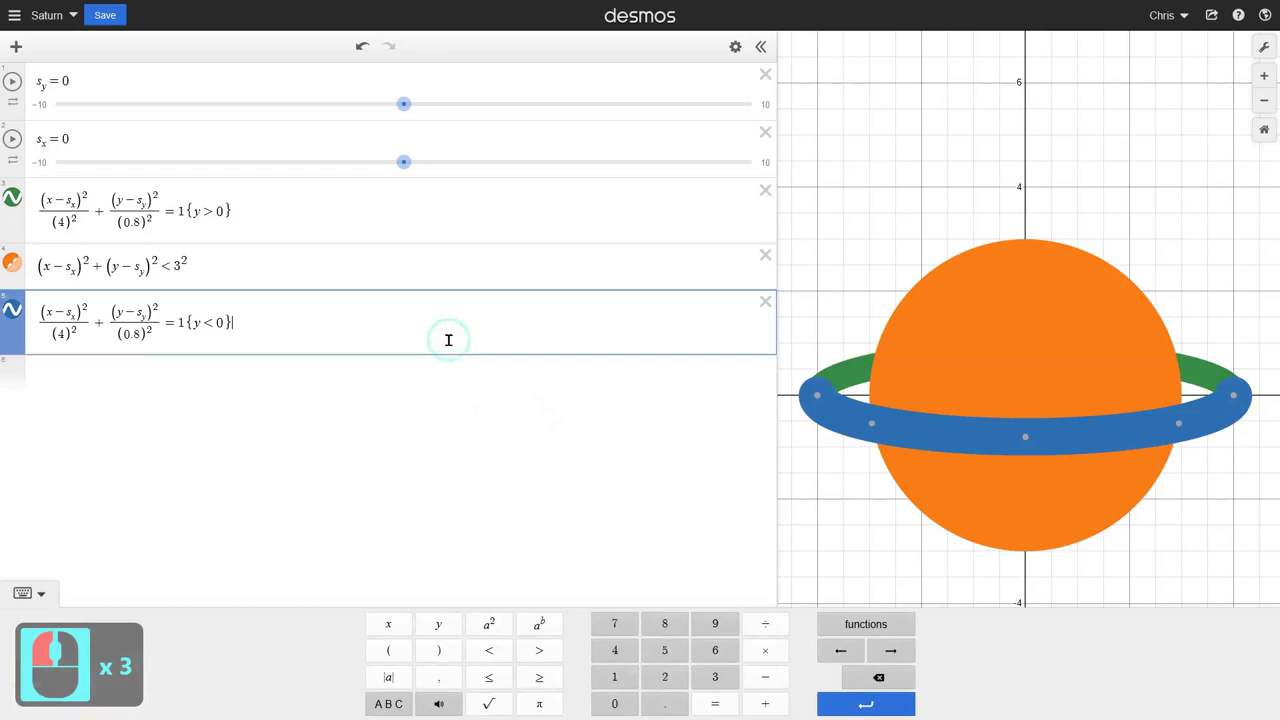
click(897, 189)
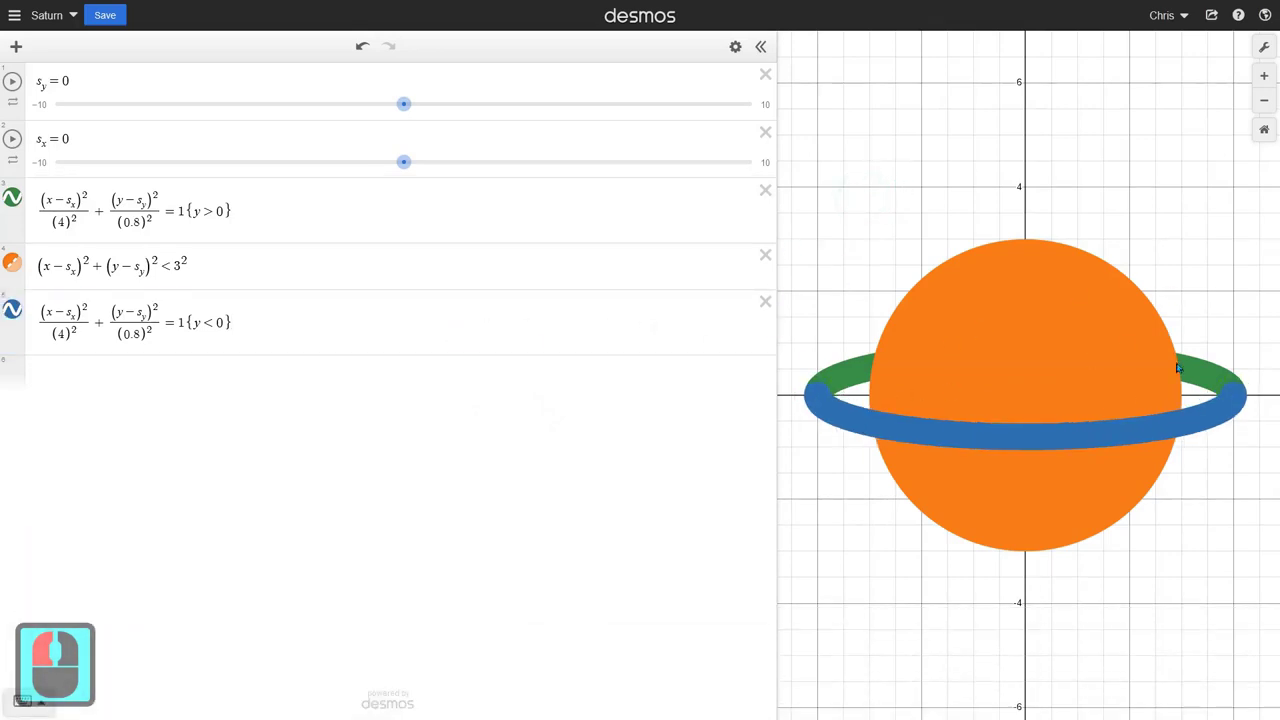
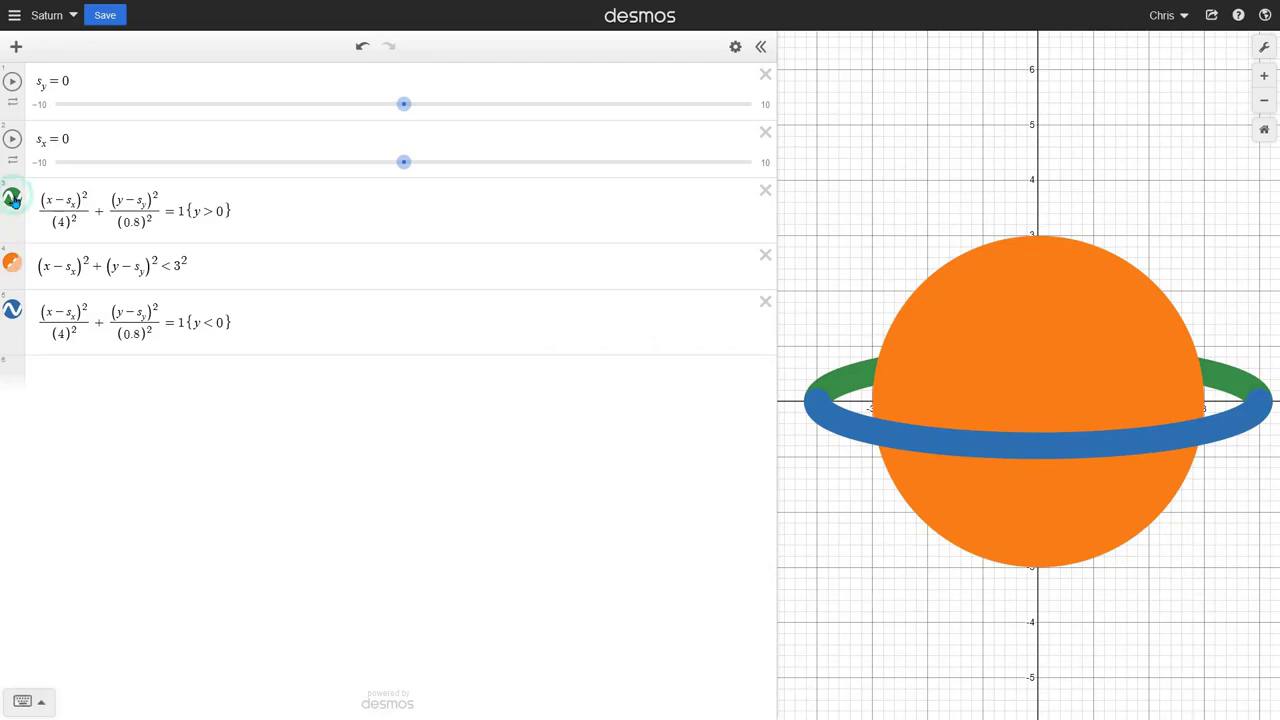
click(23, 208)
click(73, 273)
click(312, 316)
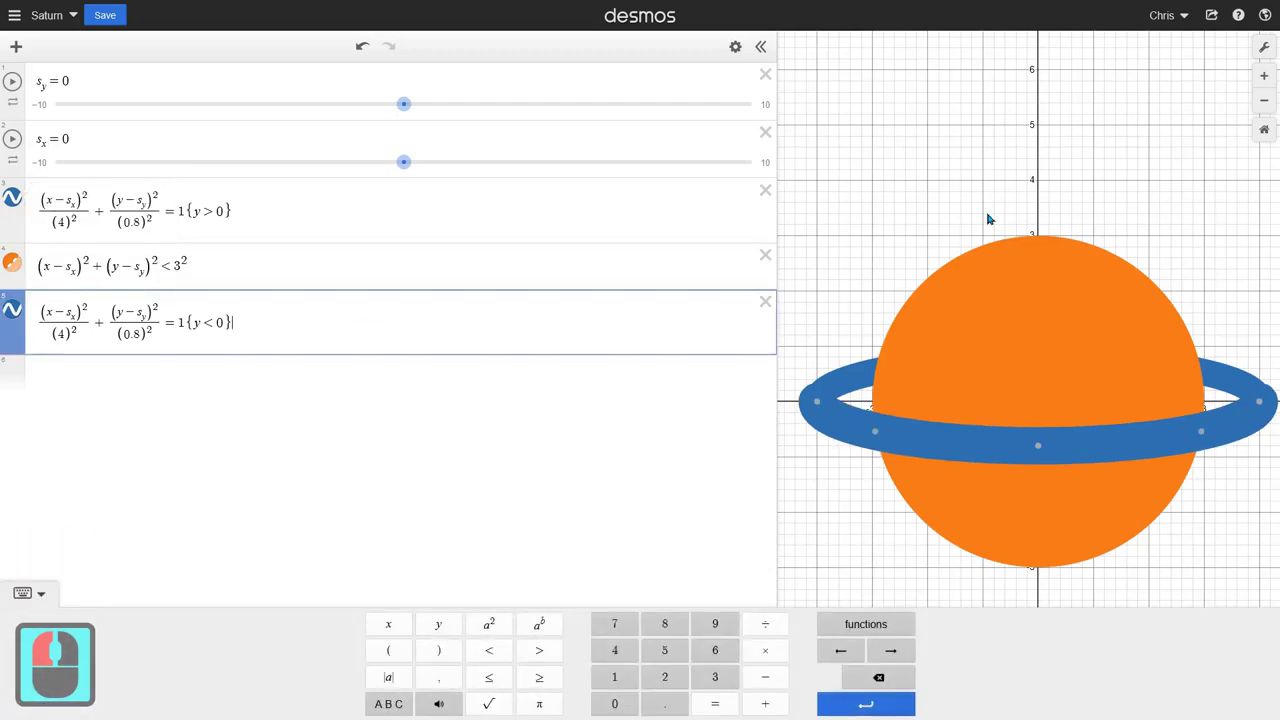
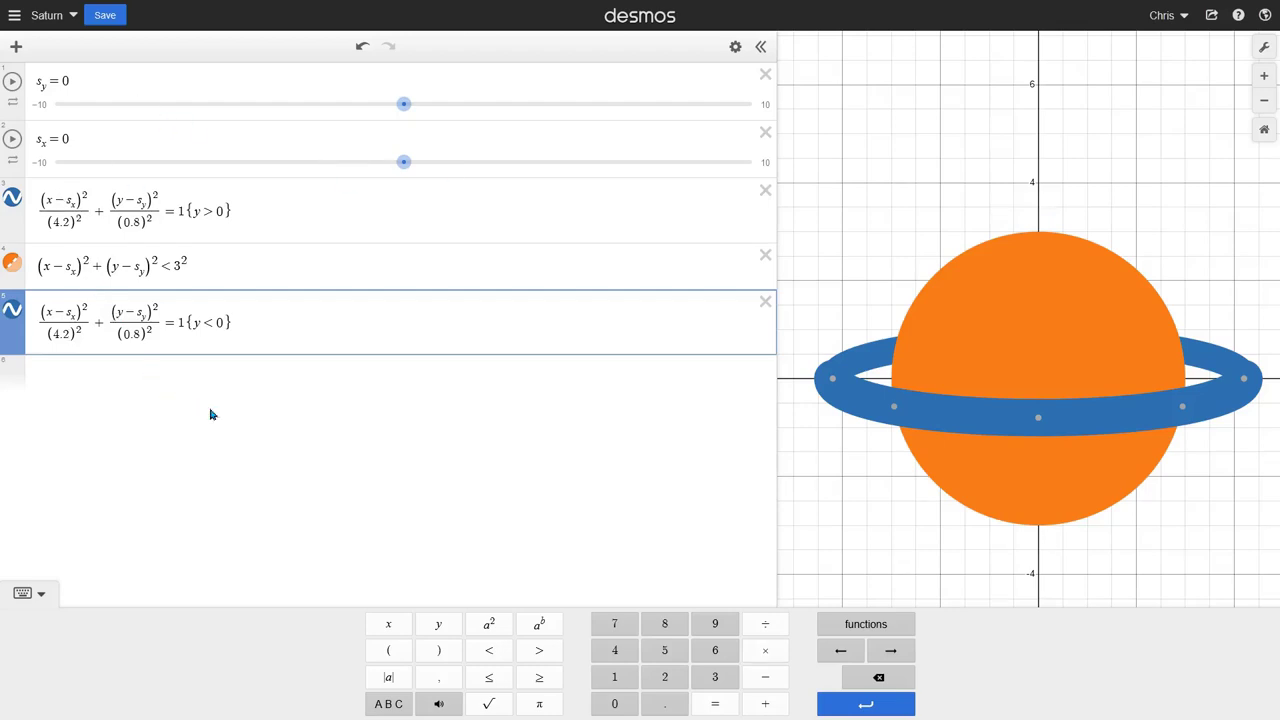
Step: Define a ring-radius slider s_r=4.2 and substitute s_r into the lower half
click(291, 366)
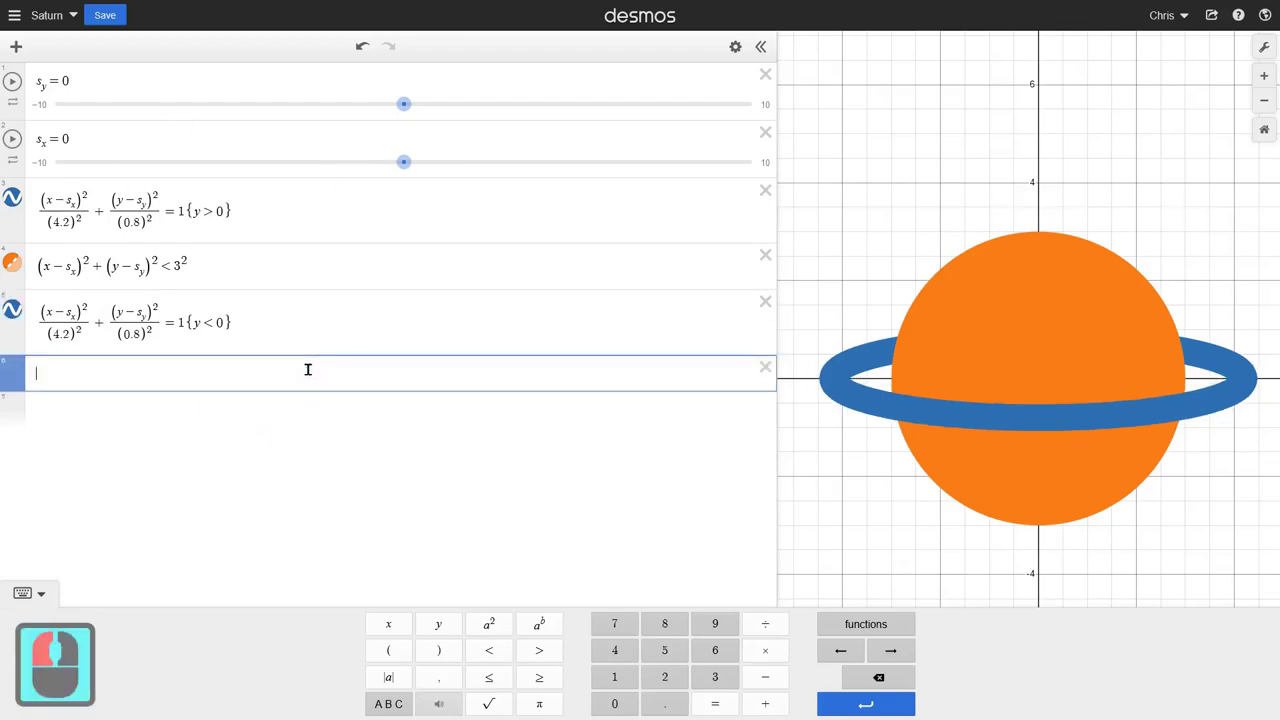
text(_r)
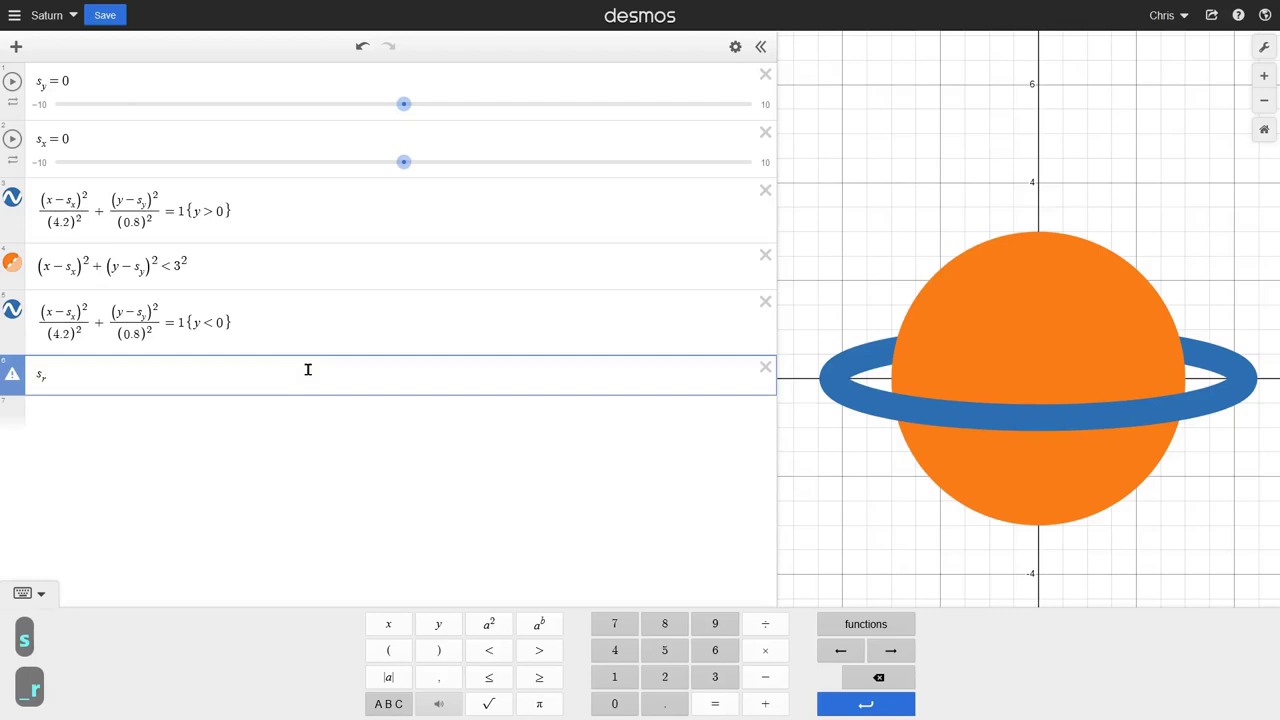
key(Right)
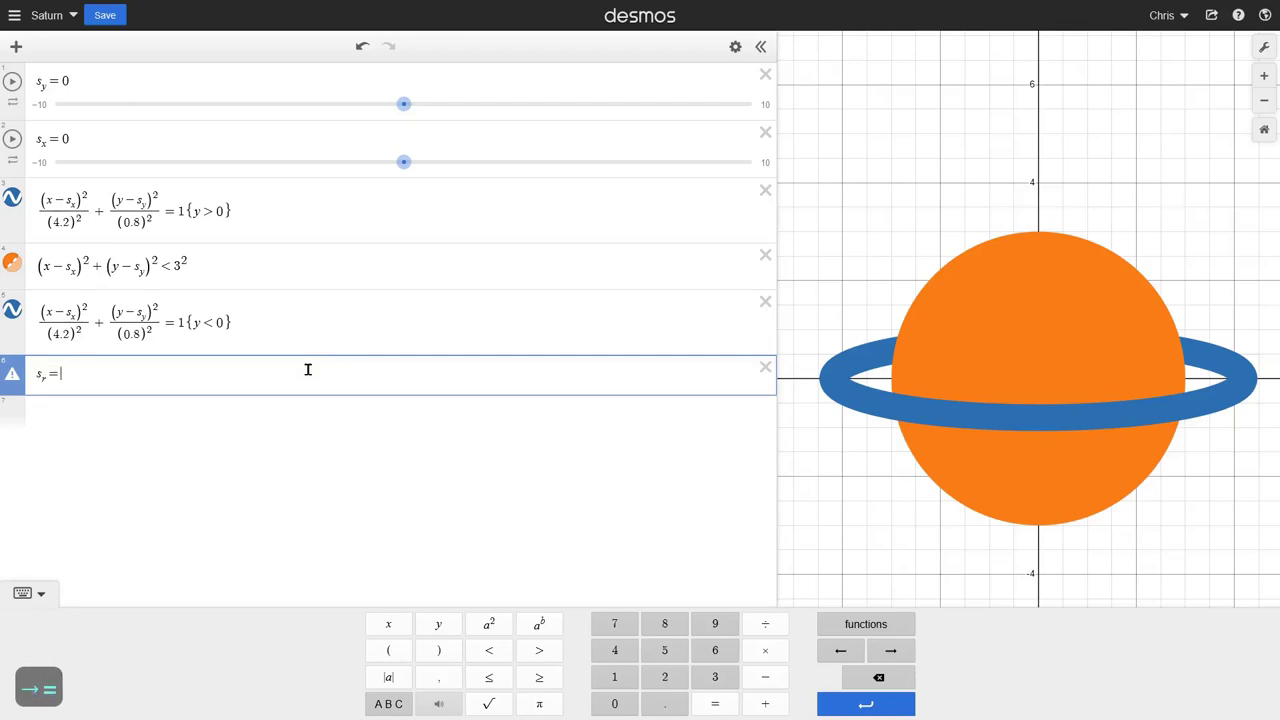
text(4.2)
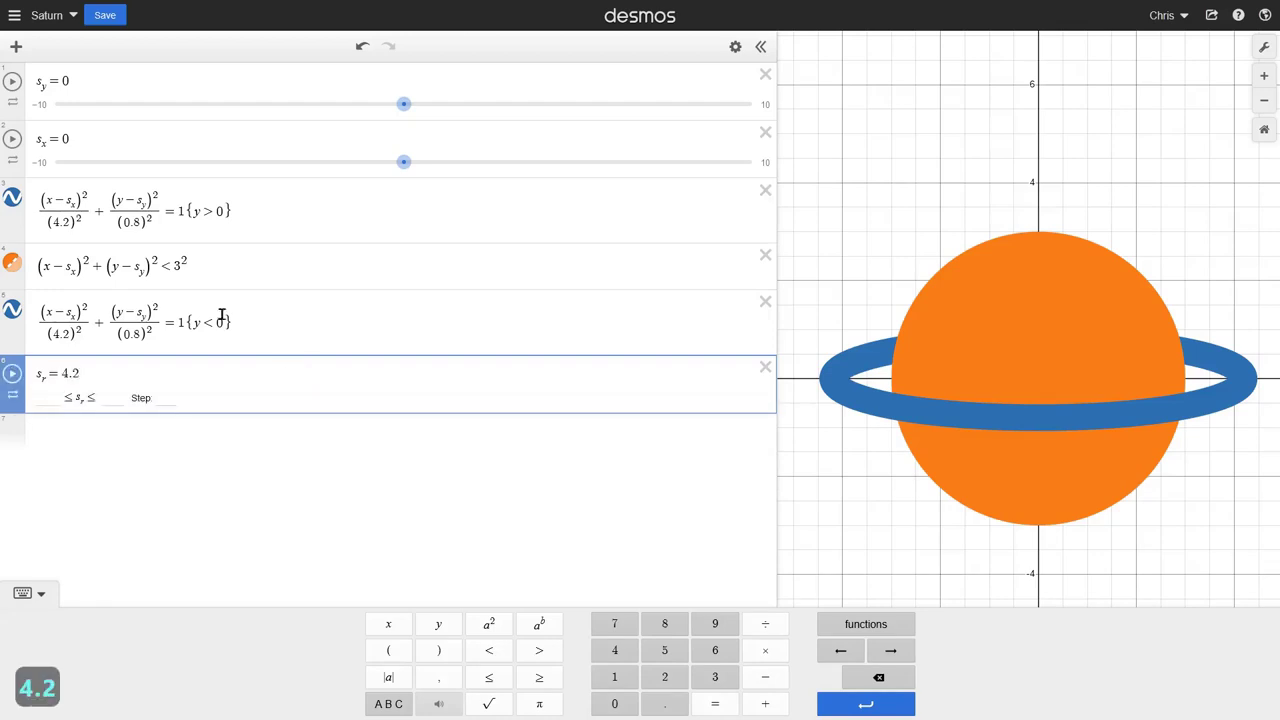
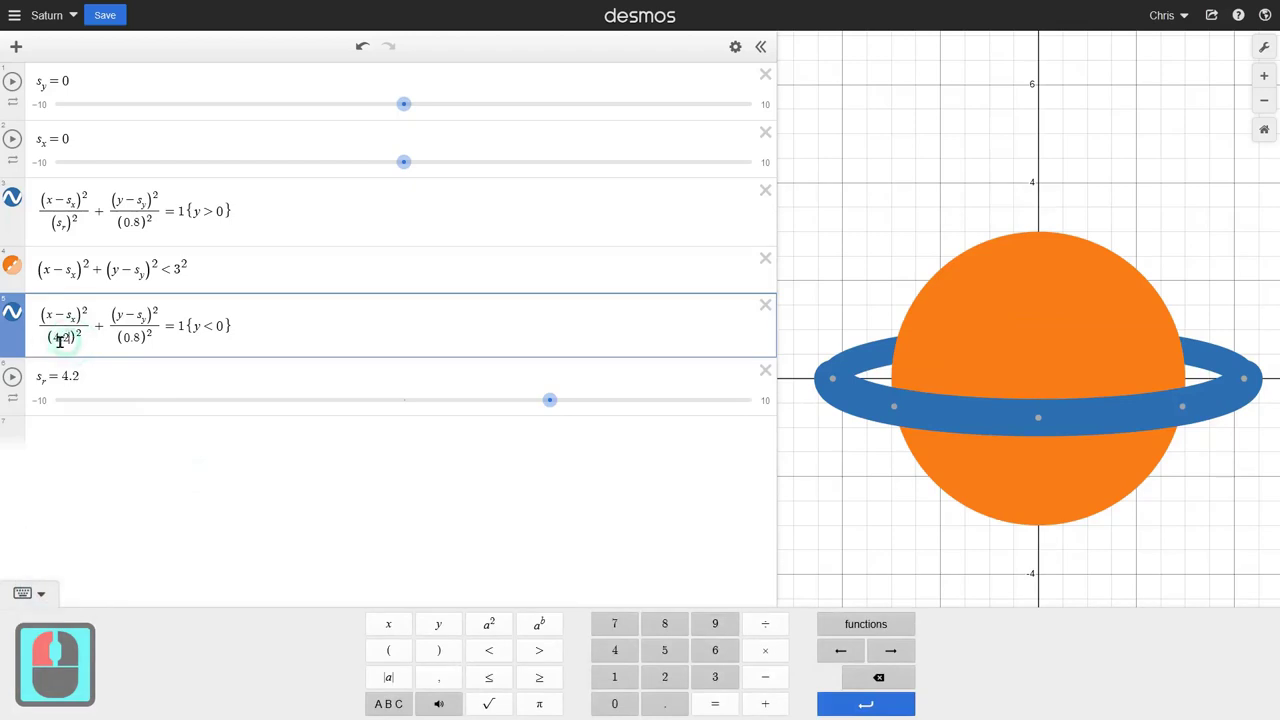
click(43, 338)
key(s)
key(shift+-)
key(r)
Step: Test the s_r slider widening and narrowing the ring, then undo back to 4.2
click(253, 497)
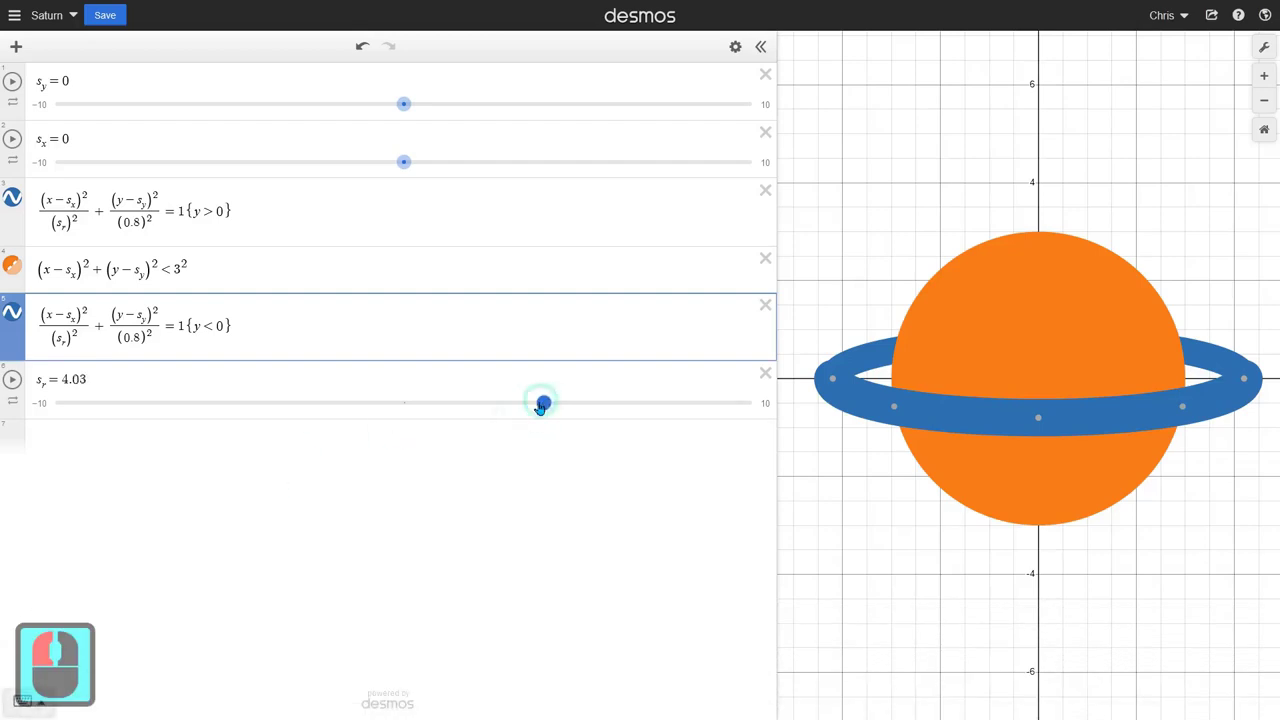
click(567, 416)
click(641, 496)
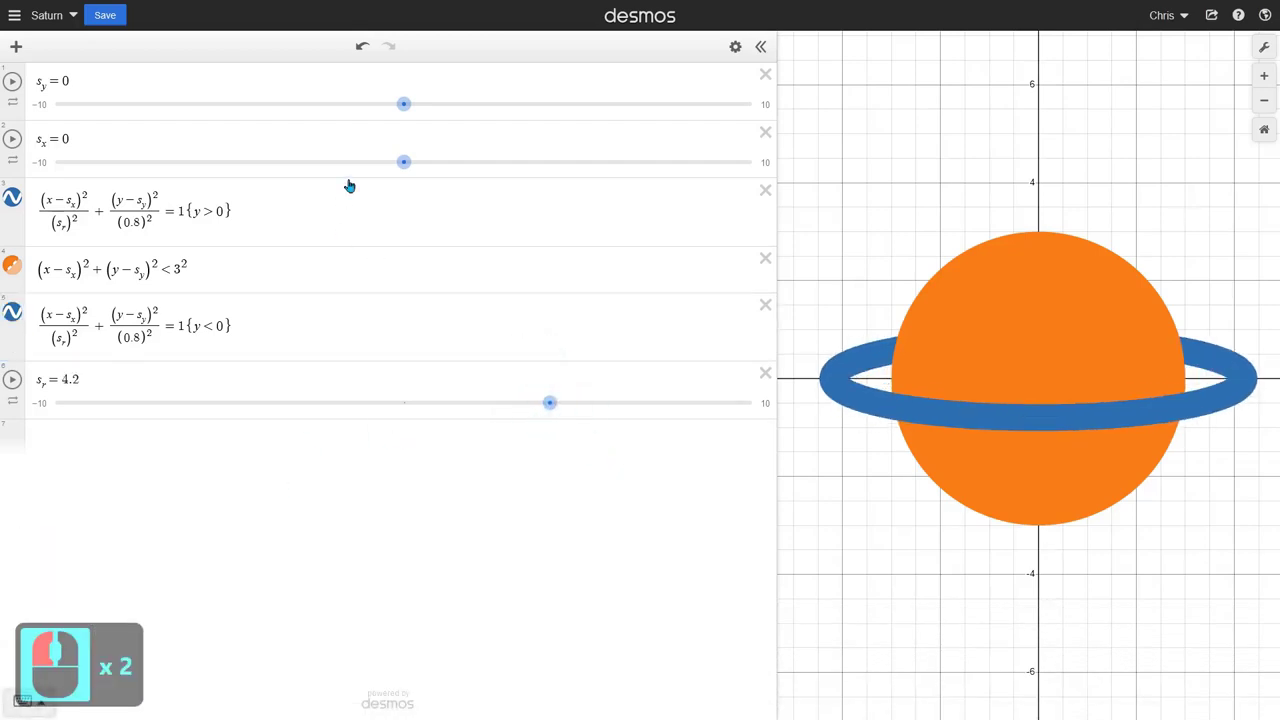
click(481, 209)
click(467, 290)
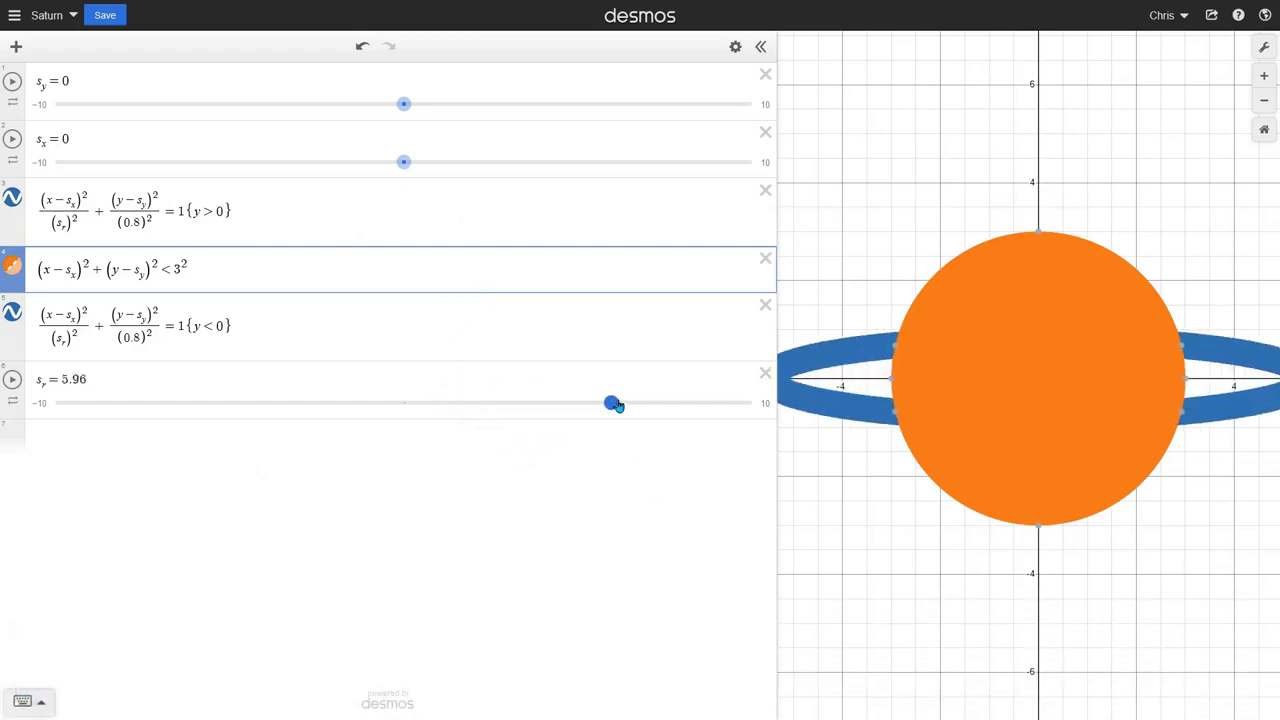
click(571, 408)
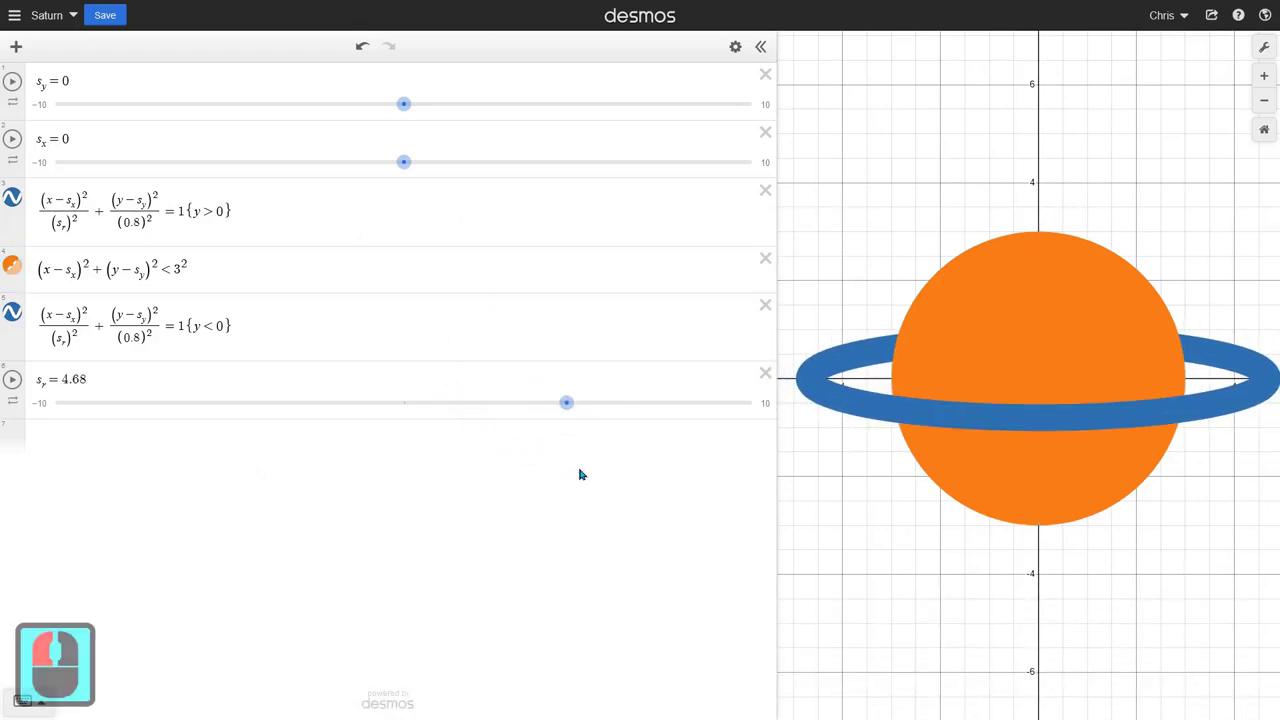
key(ctrl+z)
key(ctrl+z)
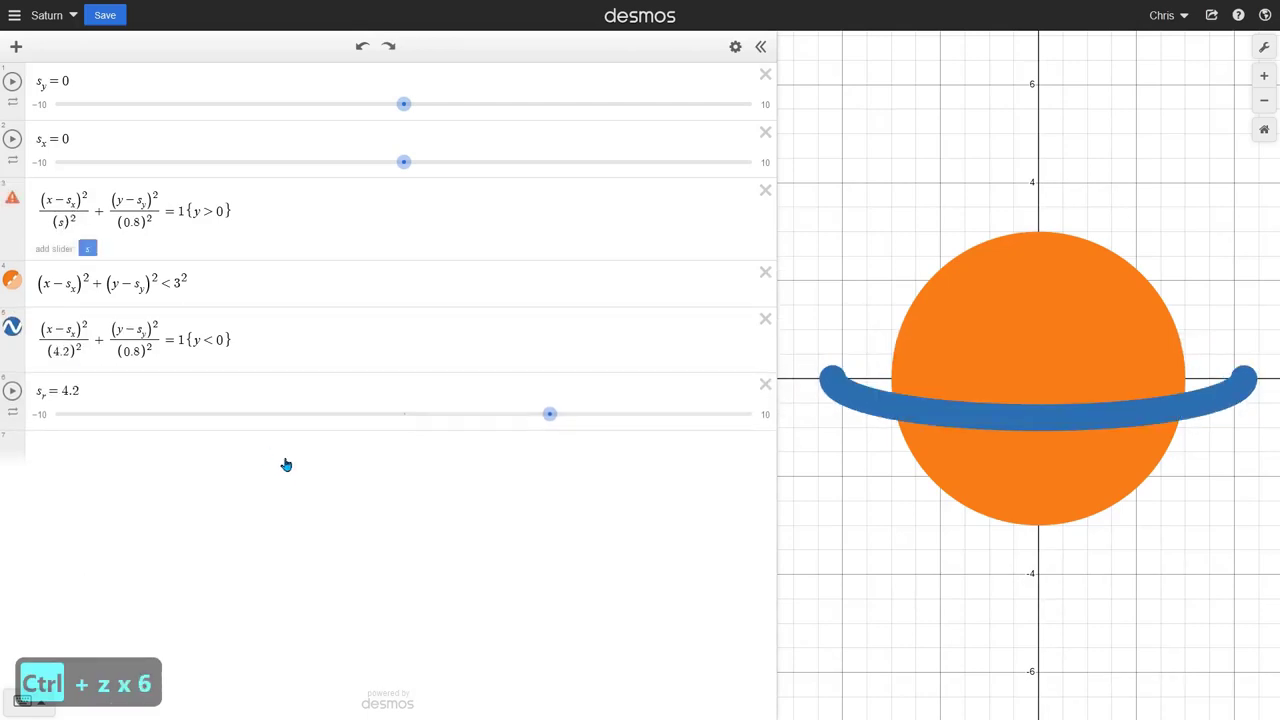
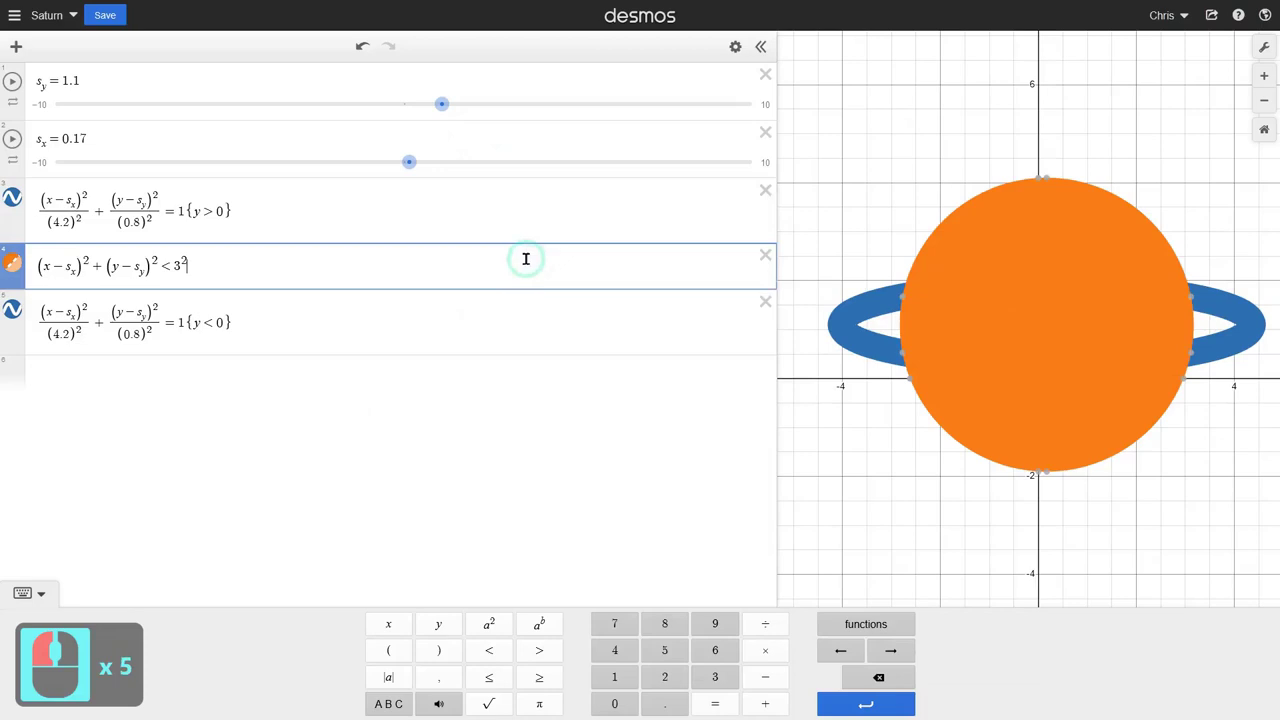
Step: Add a blank expression line below the planet and drag s_y to about -0.45
click(520, 318)
click(482, 412)
click(483, 352)
key(Return)
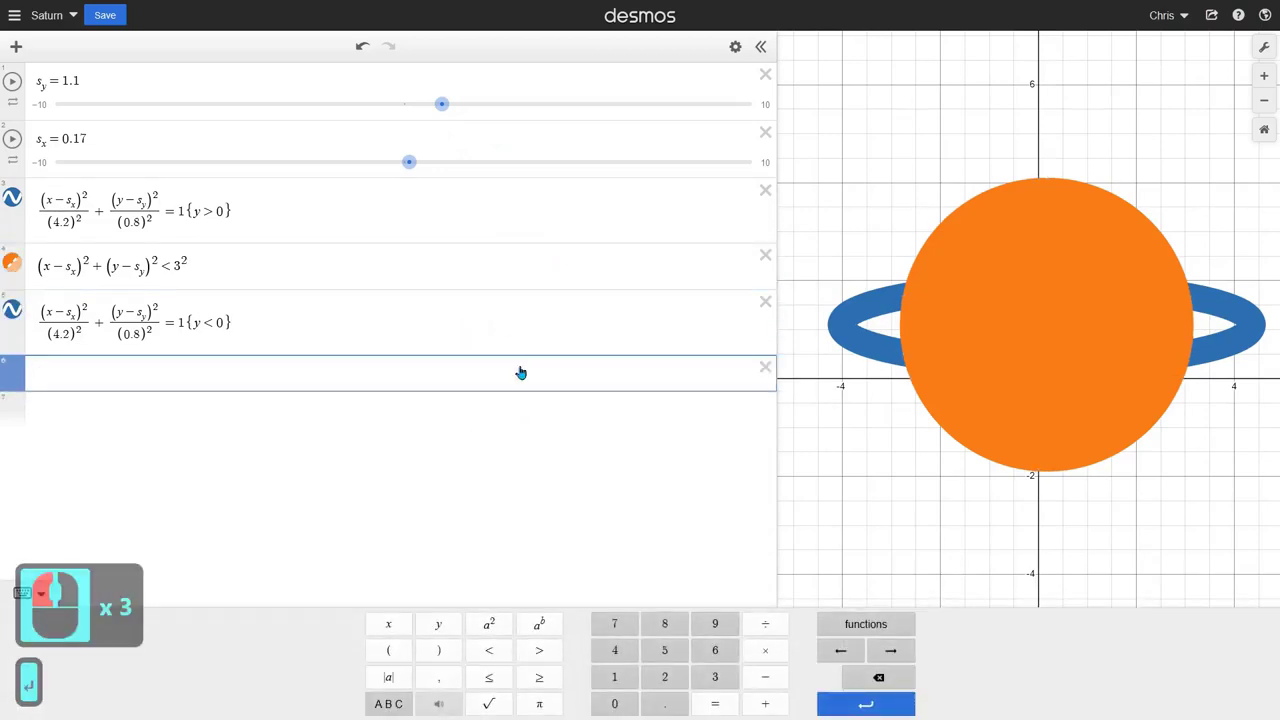
click(521, 374)
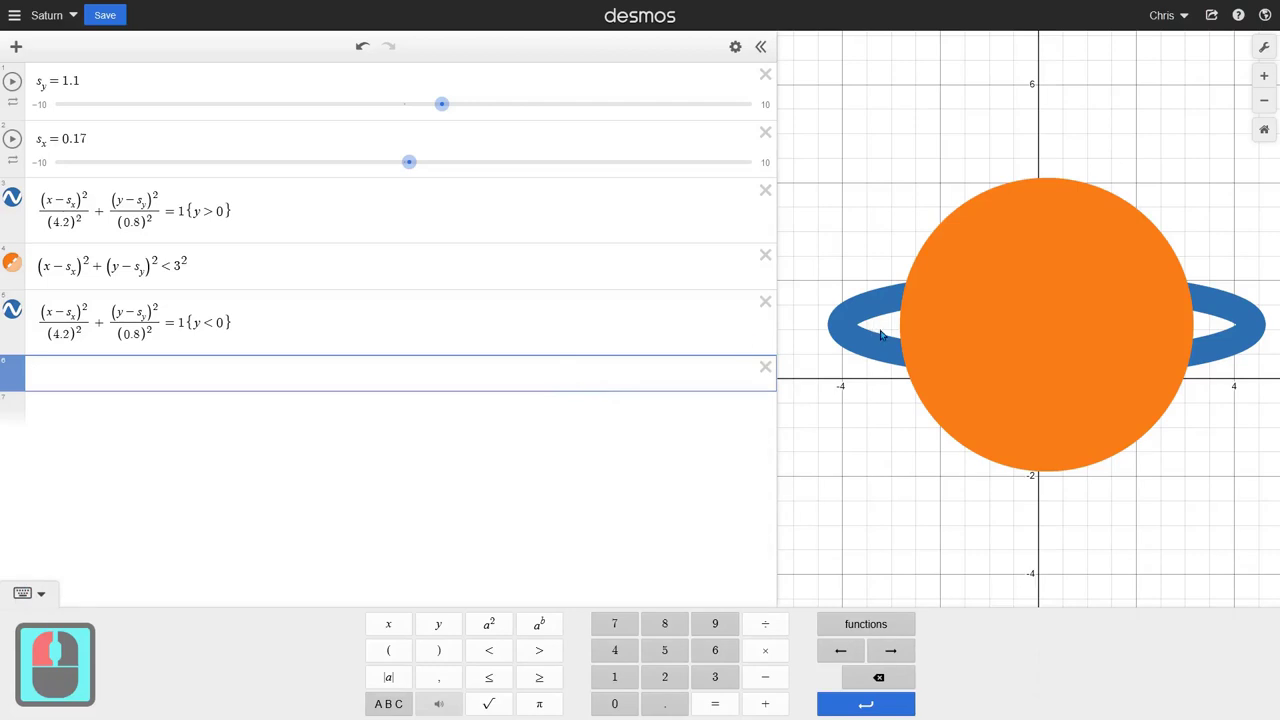
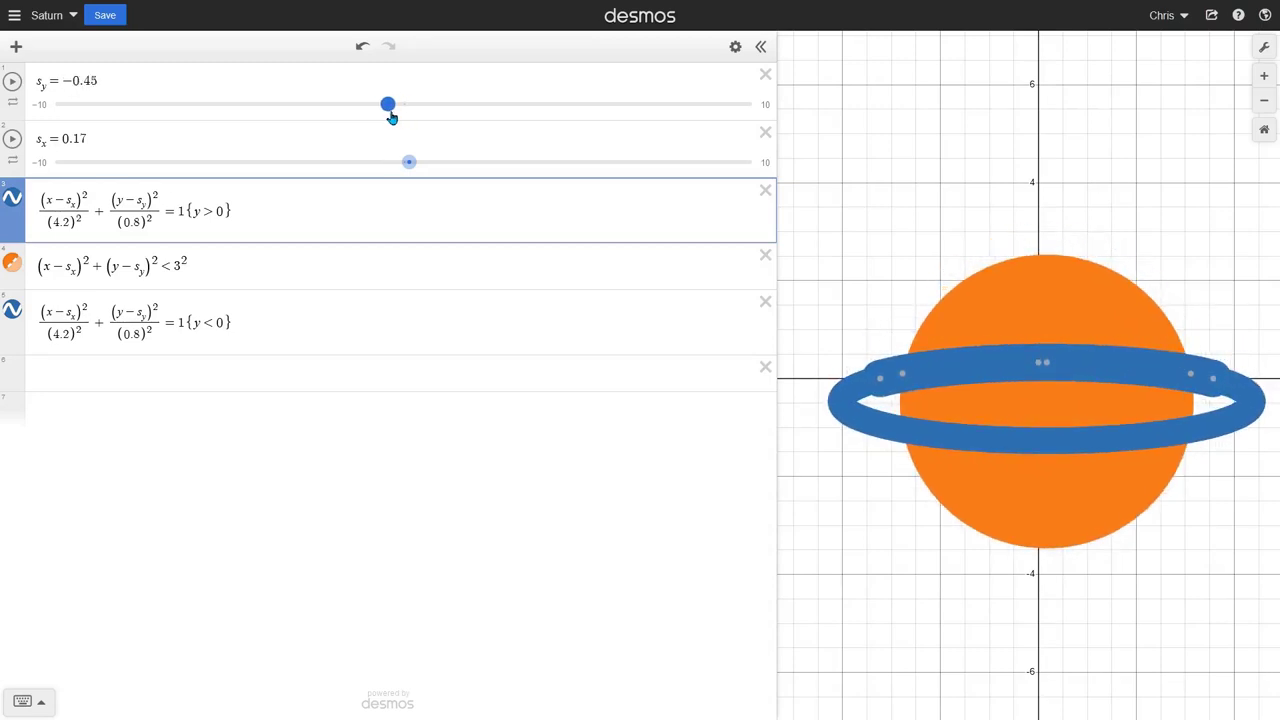
Step: Clear the s_x slider value so Saturn sits back at s_x = 0
click(412, 119)
click(165, 195)
click(165, 195)
click(306, 209)
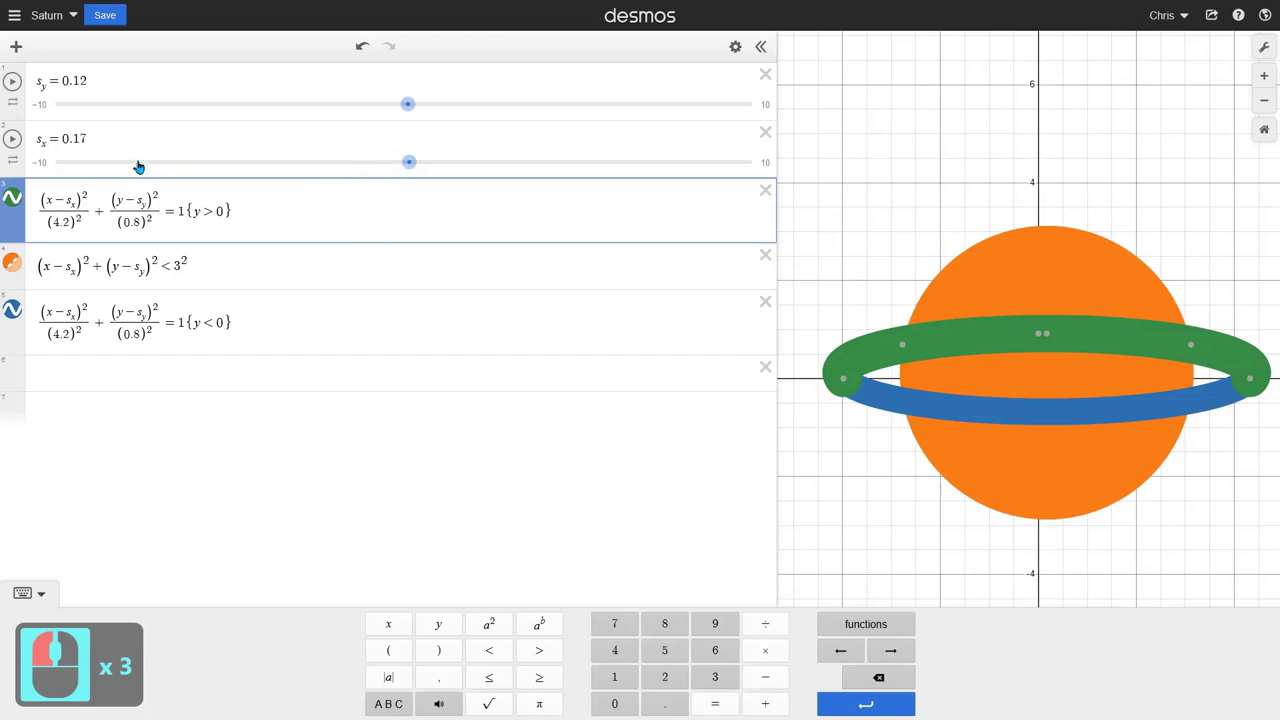
click(366, 130)
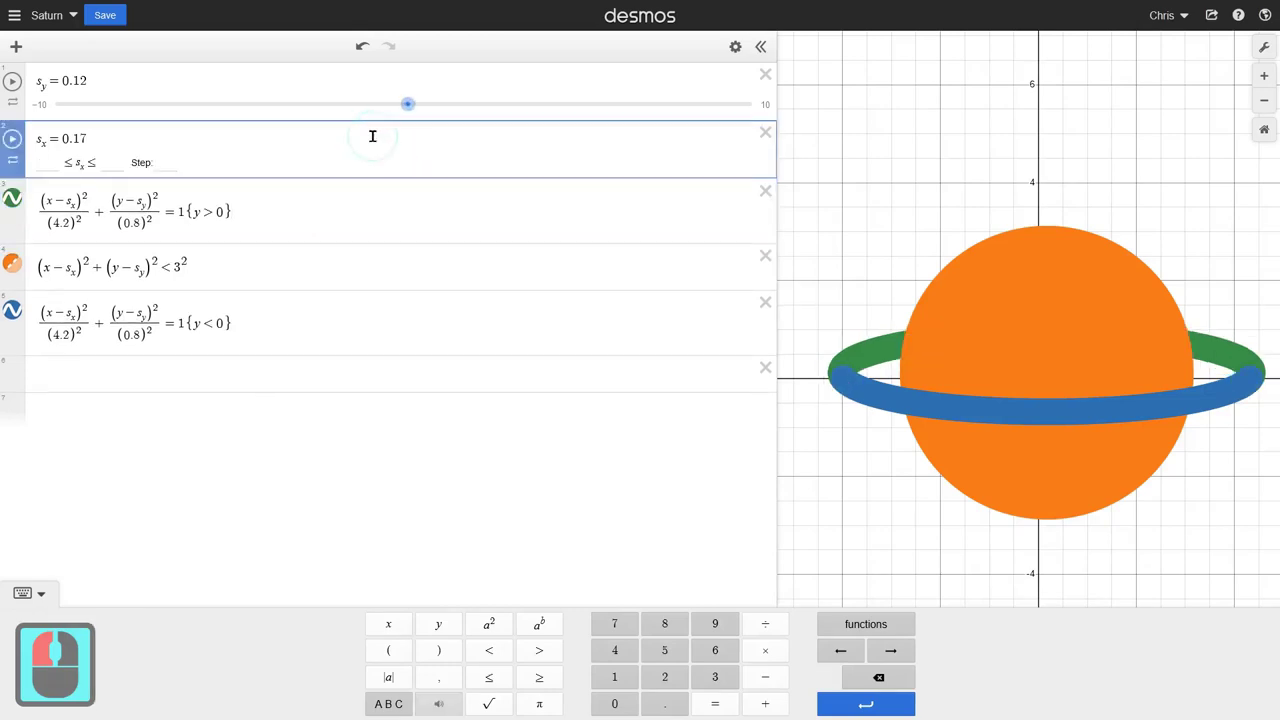
key(BackSpace)
key(BackSpace)
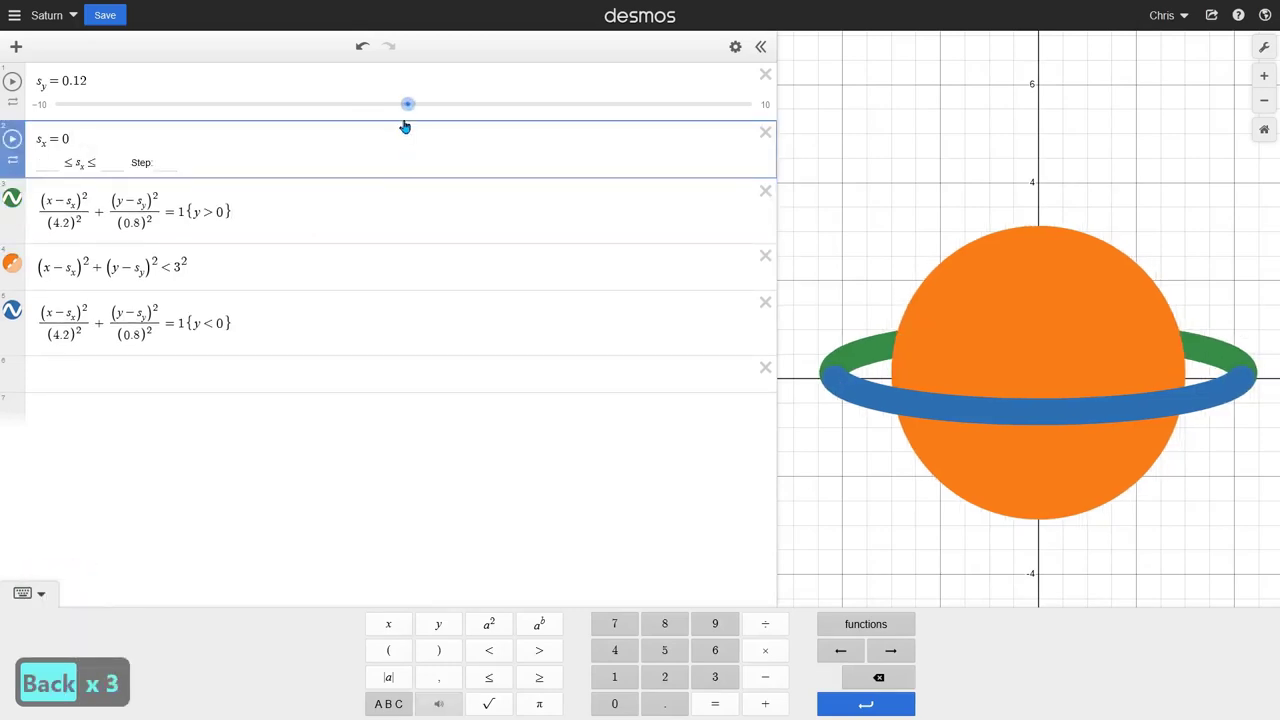
Step: Lower s_y to −0.44 to move Saturn slightly below the origin
click(417, 108)
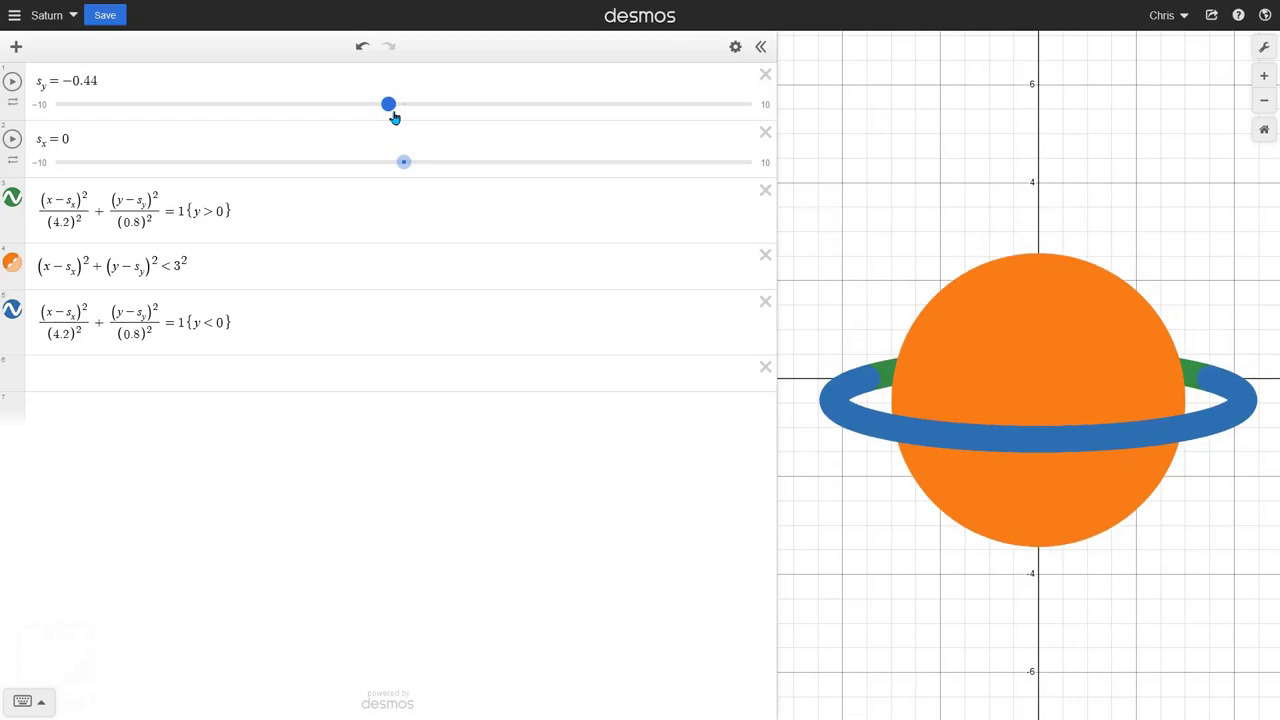
click(397, 118)
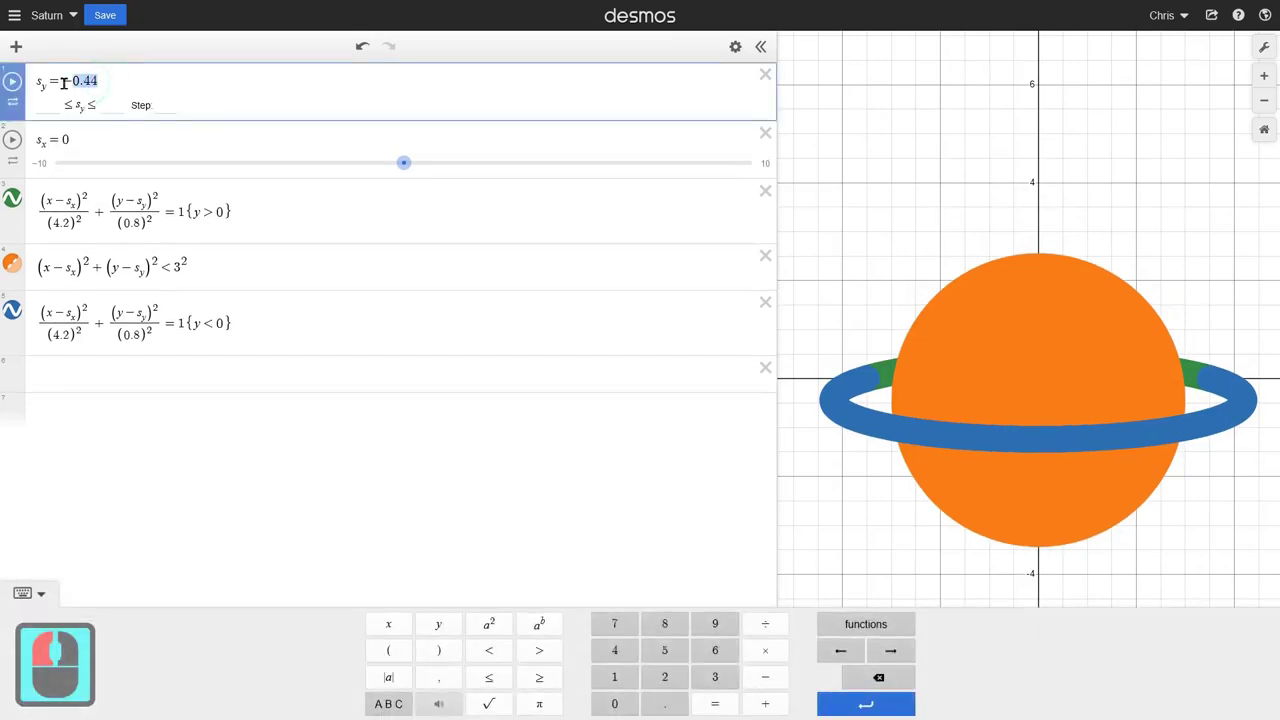
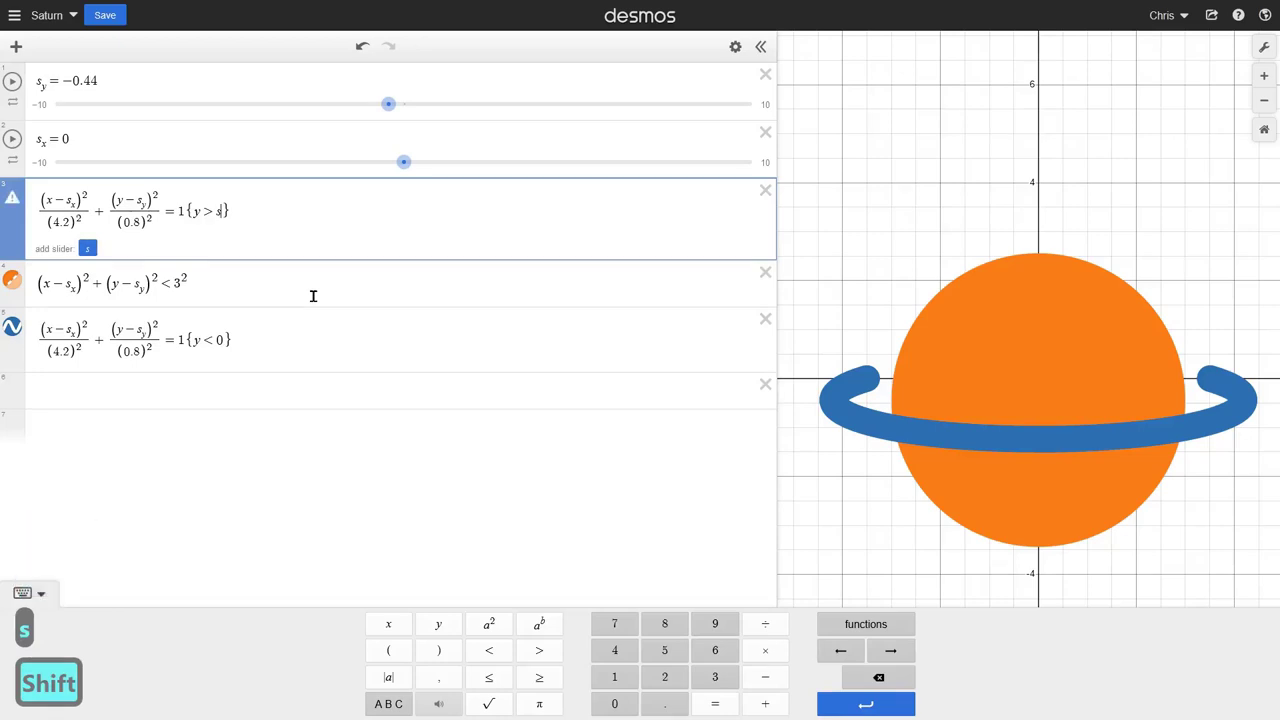
Step: Change the ring restrictions to {y>s_y} and {y<s_y} so they split at s_y
text(_y)
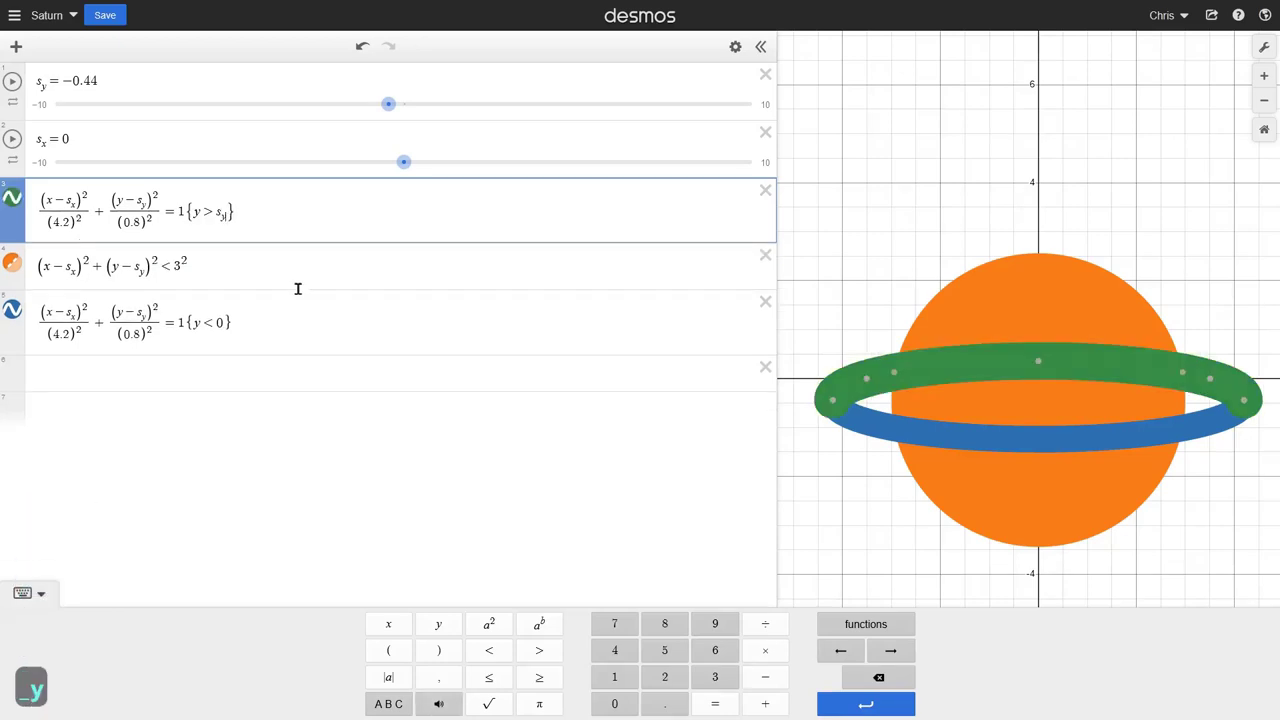
click(224, 321)
key(s)
text(_y)
Step: Test the s_y slider that the ring halves follow, then set s_y back to 0
click(441, 435)
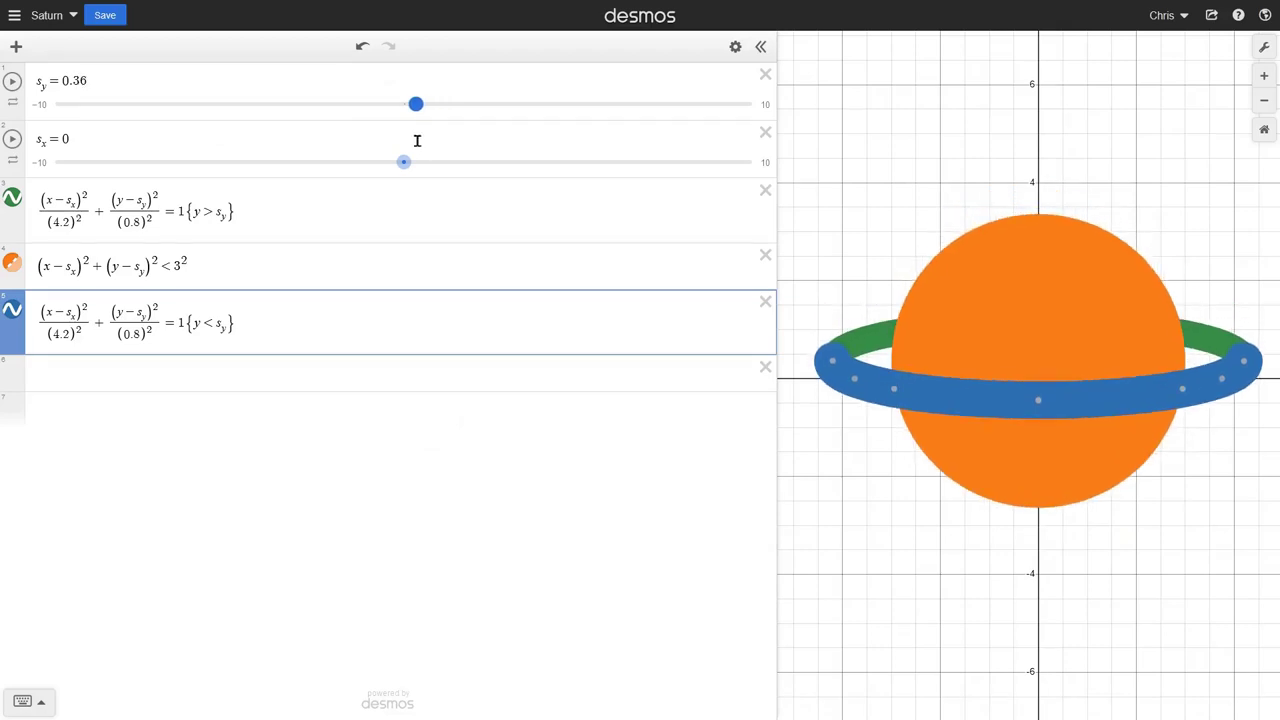
click(421, 138)
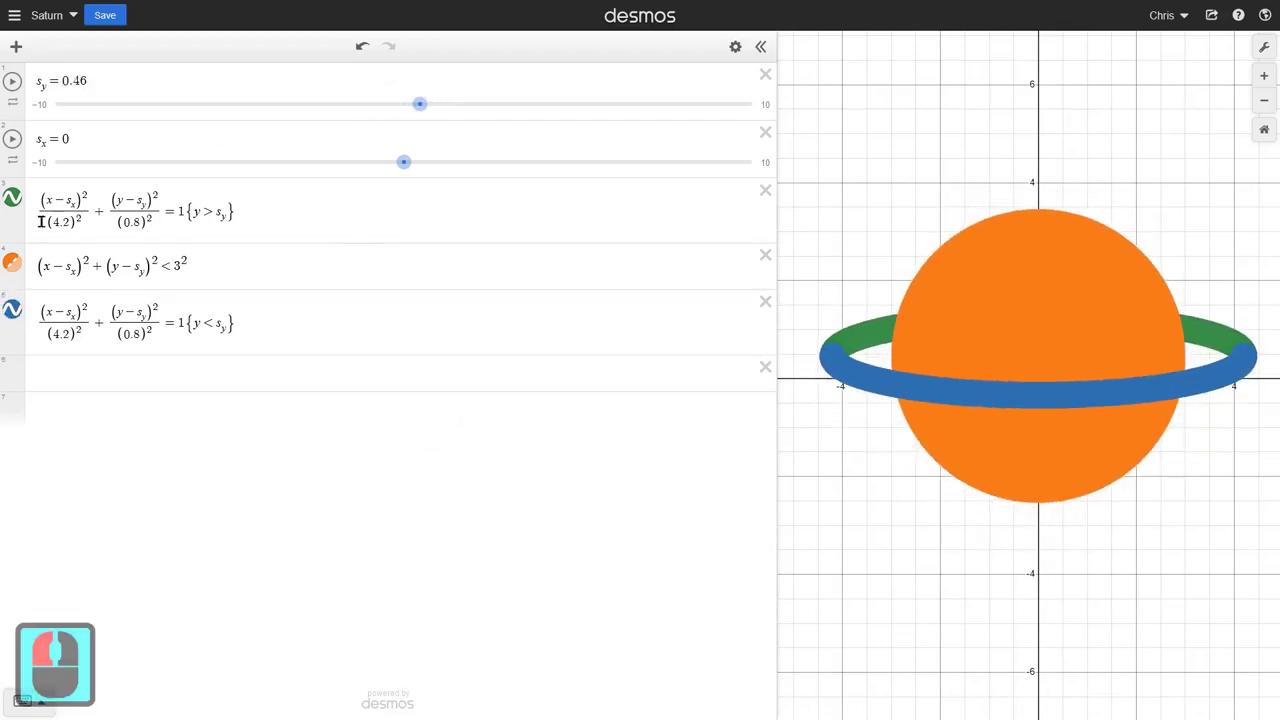
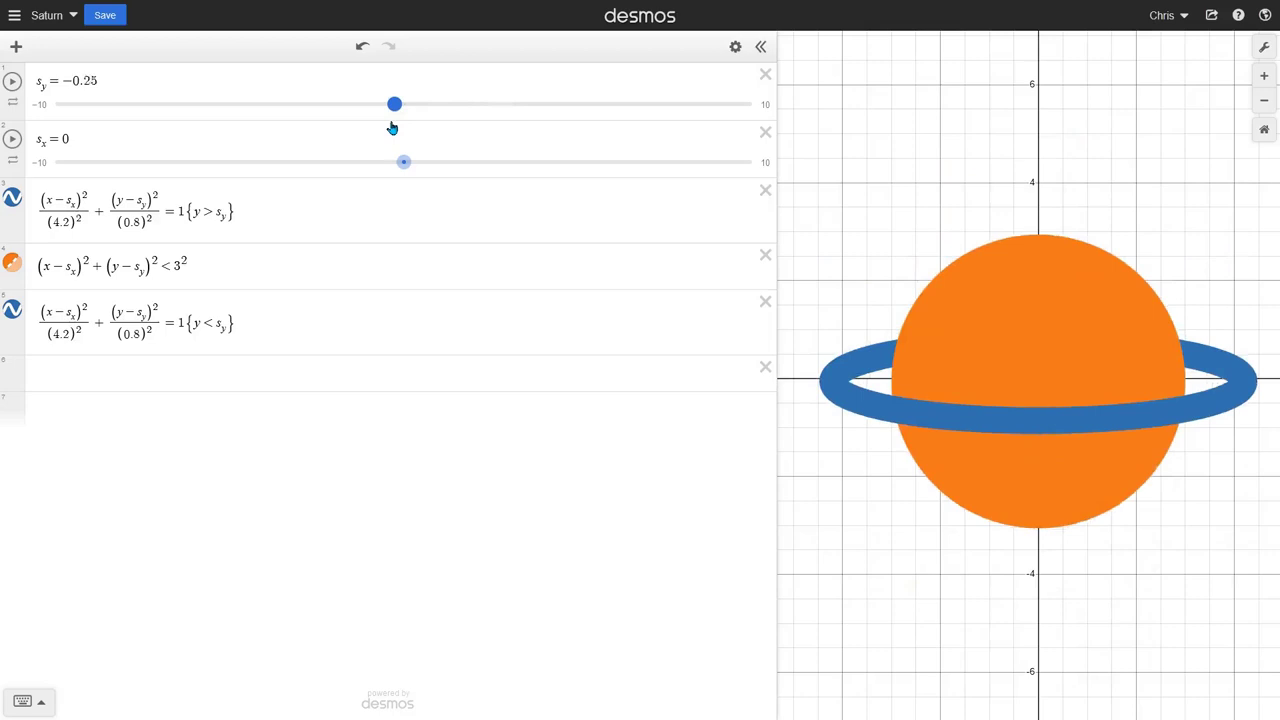
click(397, 129)
click(118, 78)
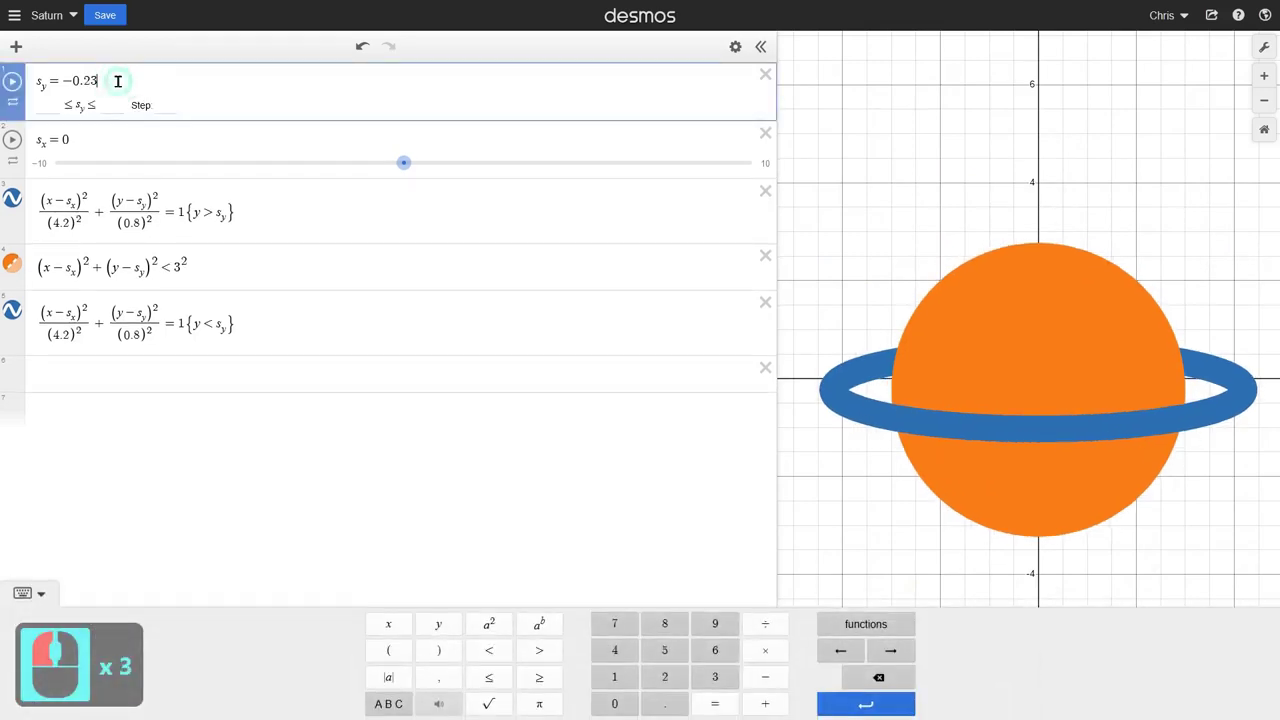
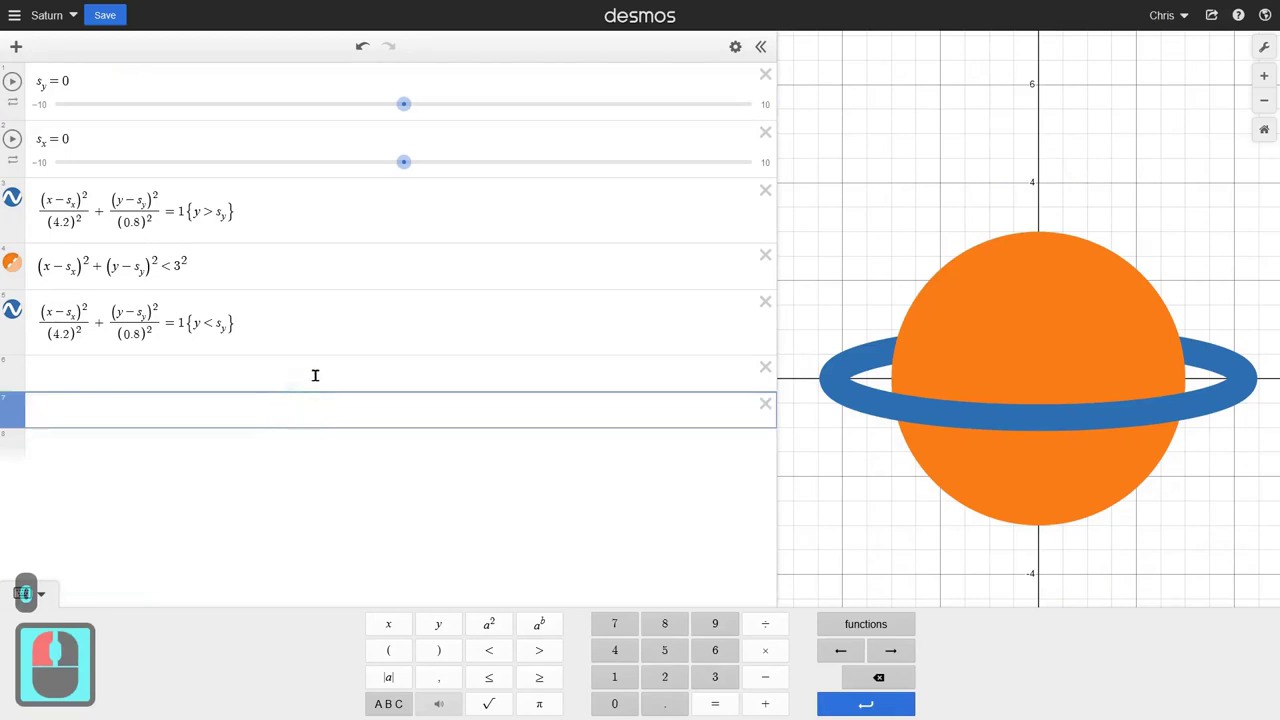
click(320, 368)
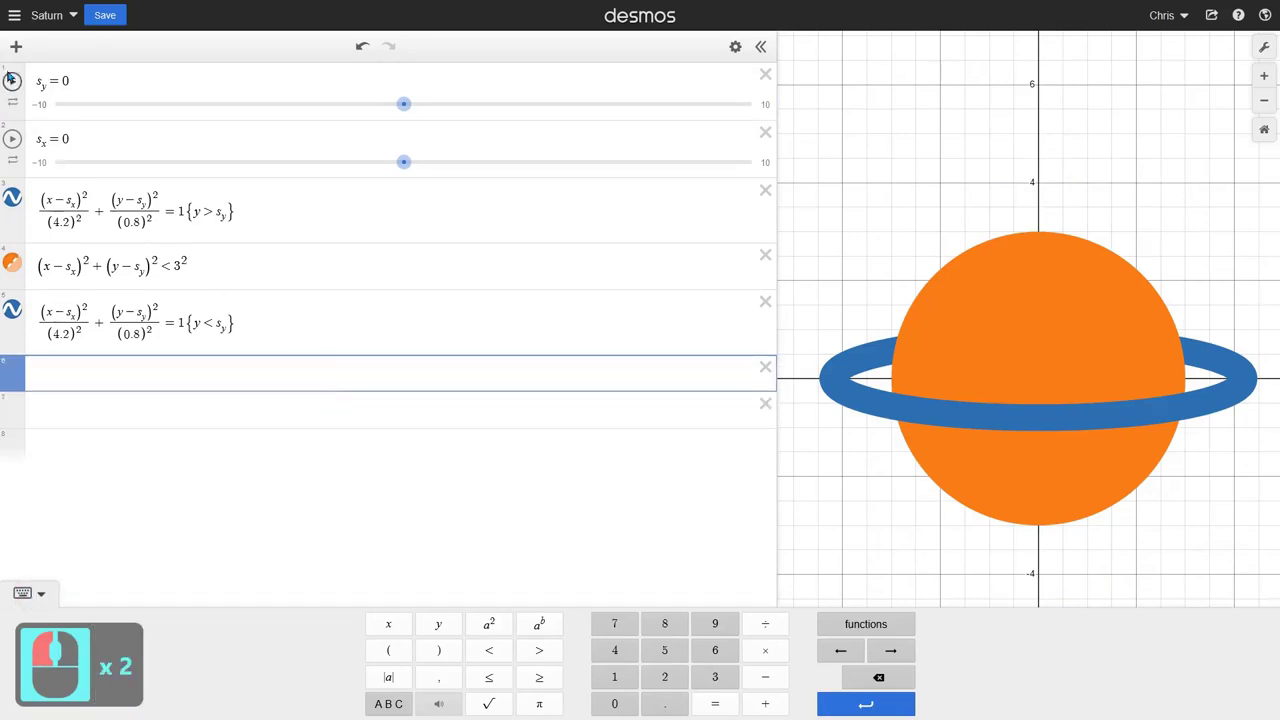
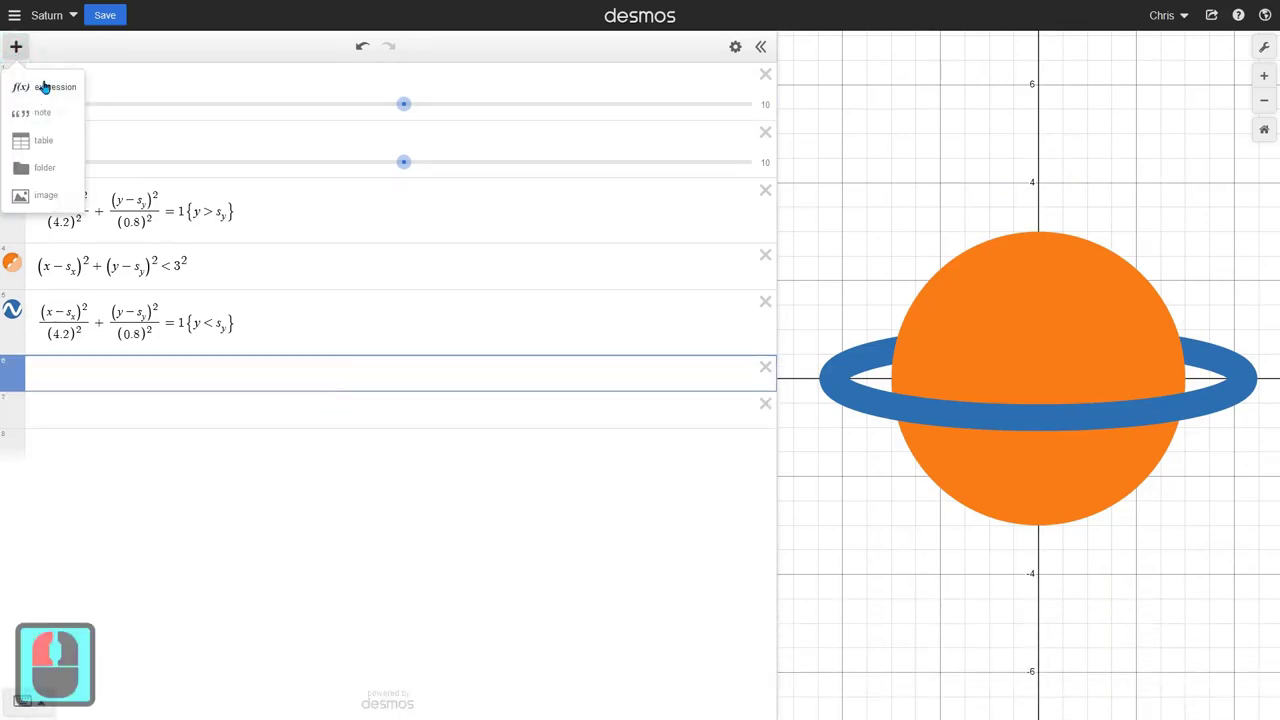
Step: Create a new folder named saturn in the expression list
click(57, 176)
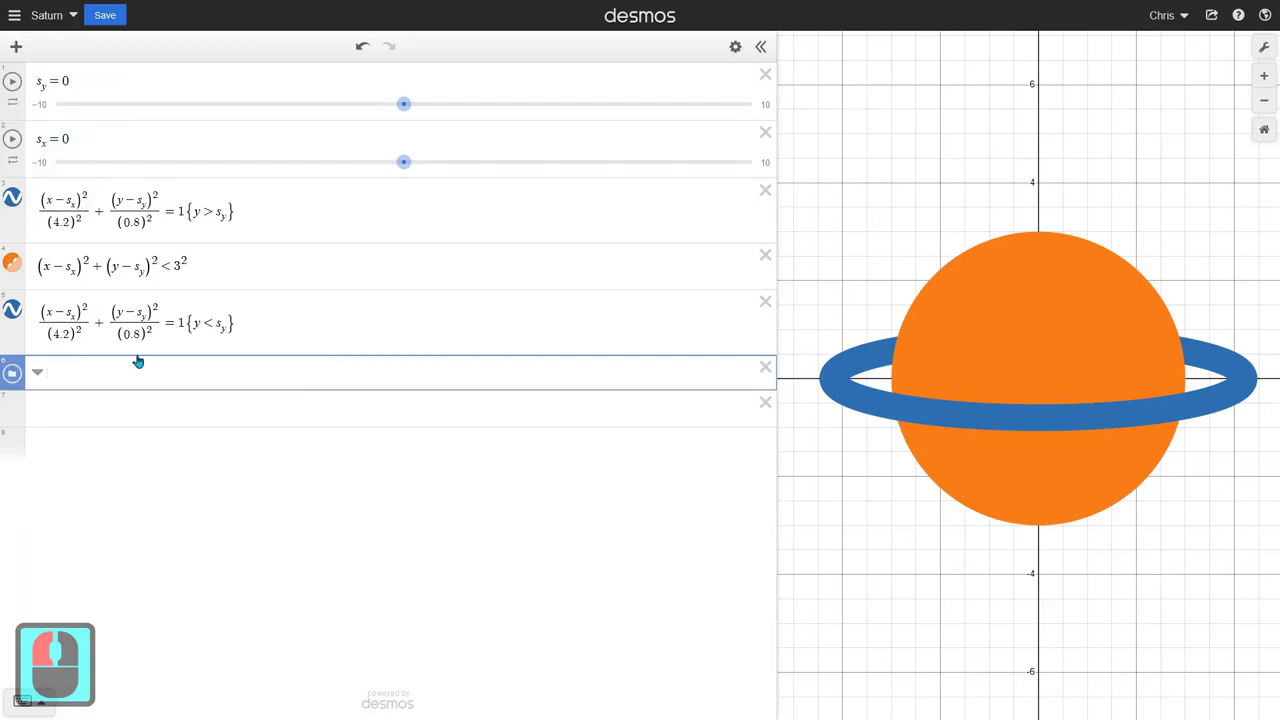
text(saturn)
key(Return)
key(Return)
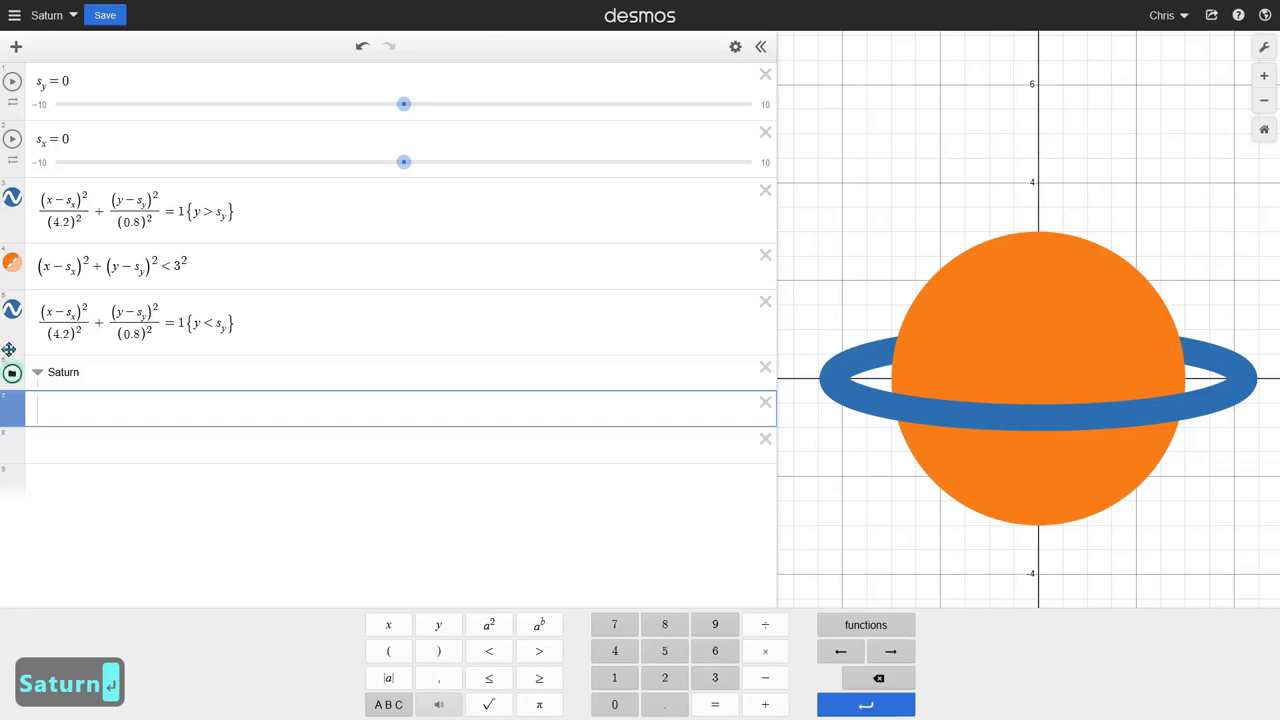
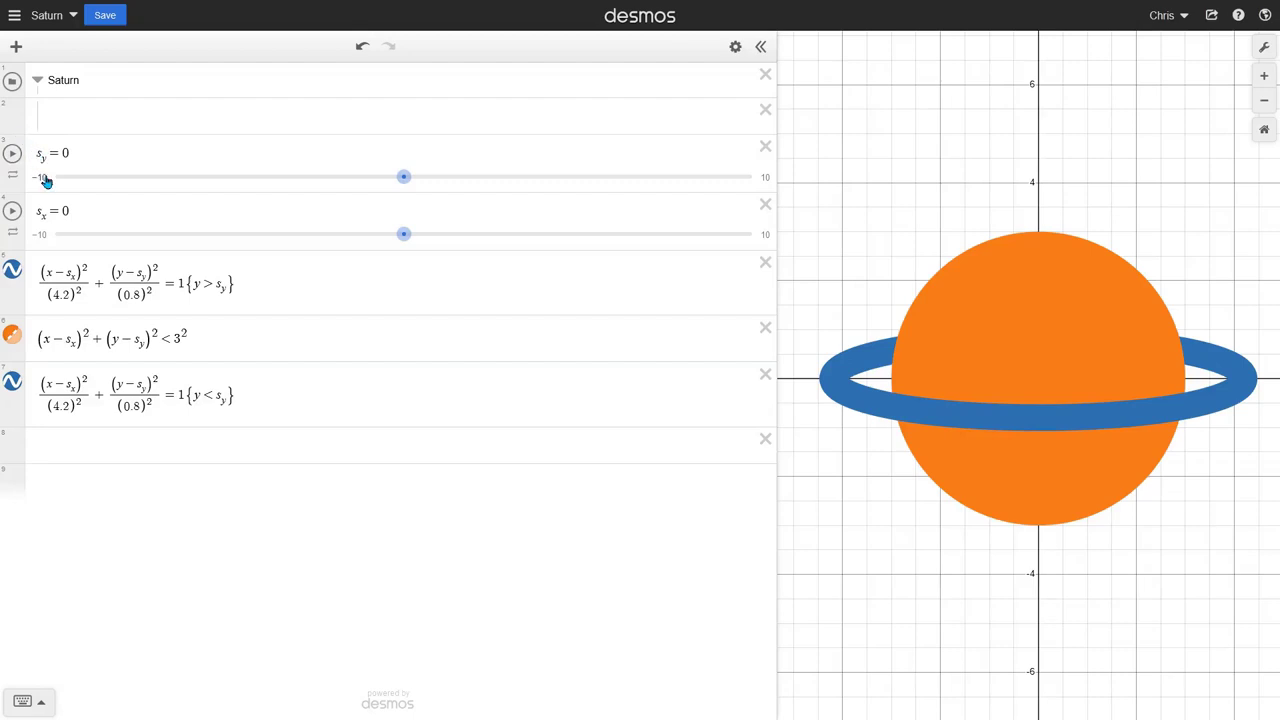
Step: Drag the s_y slider into the Saturn folder
click(52, 180)
key(ctrl+=)
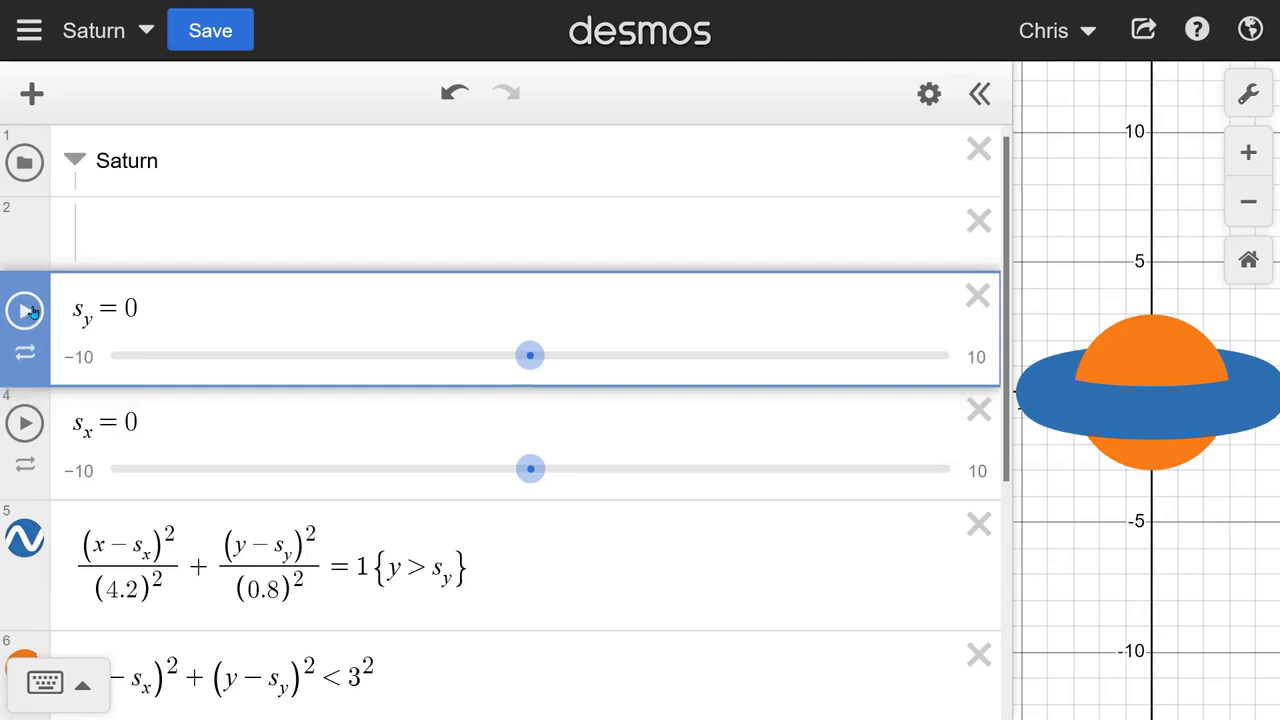
click(125, 156)
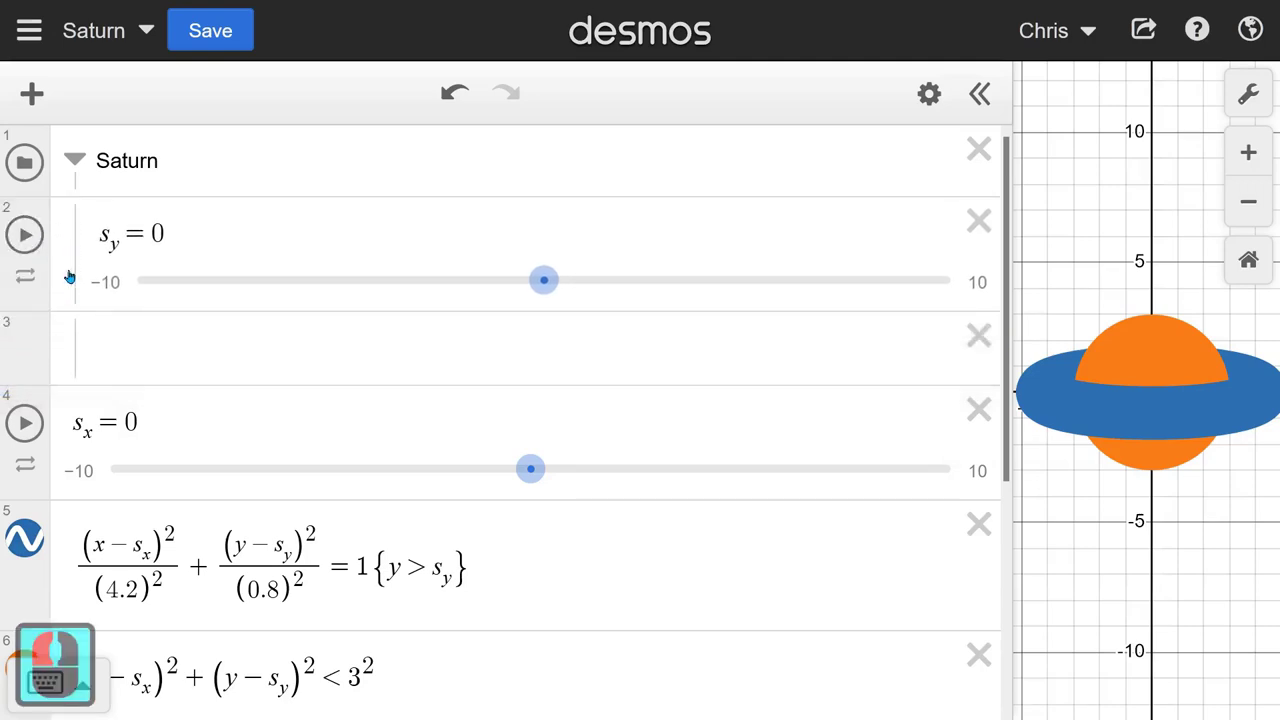
click(125, 156)
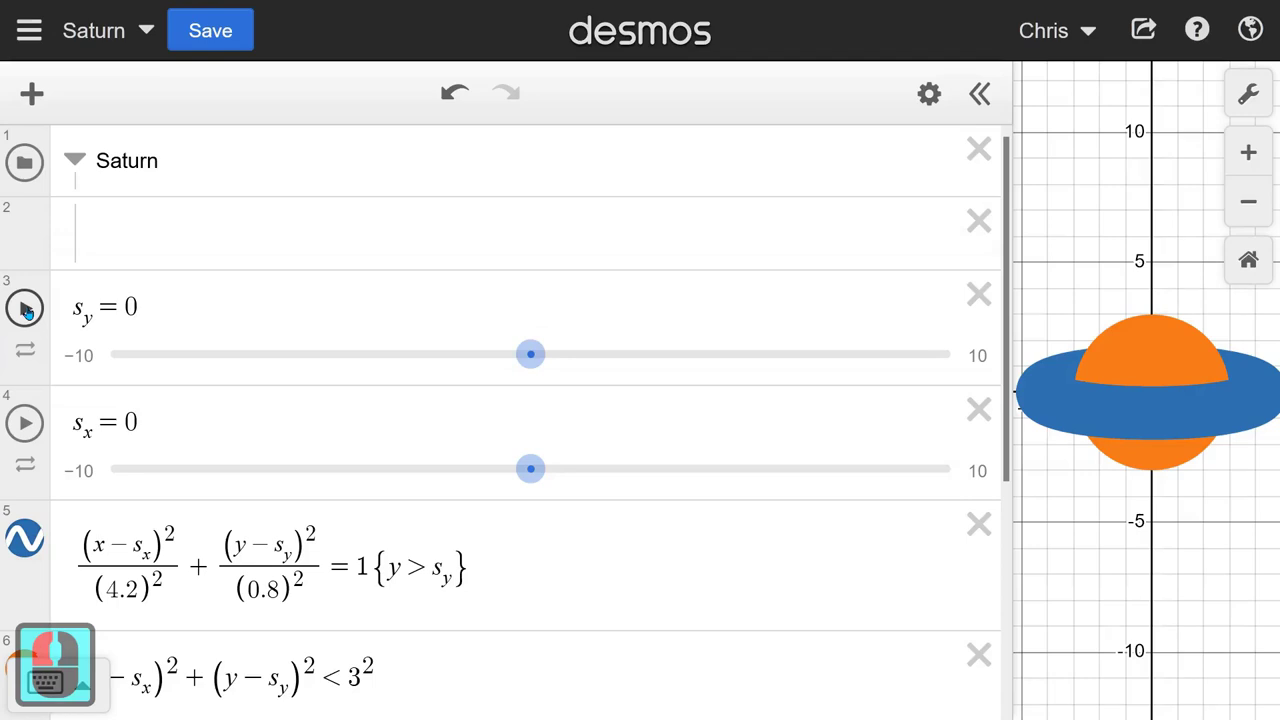
click(125, 156)
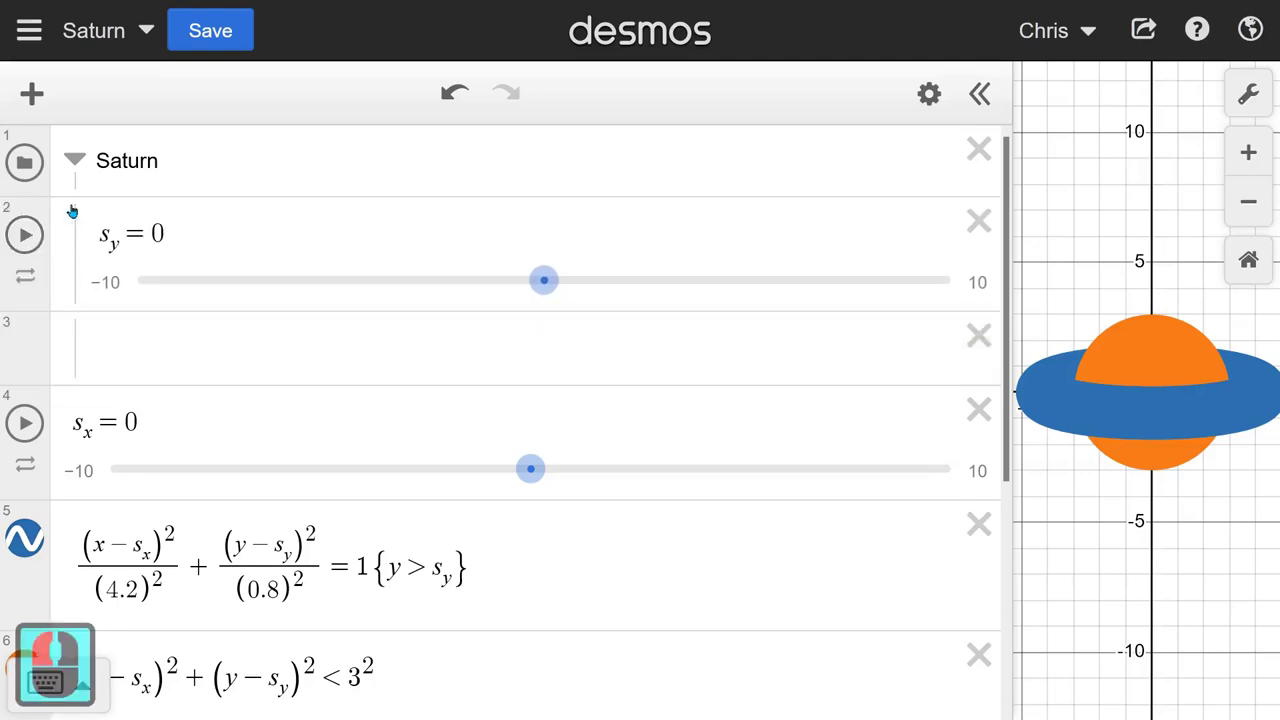
click(125, 156)
drag(125, 156, 80, 162)
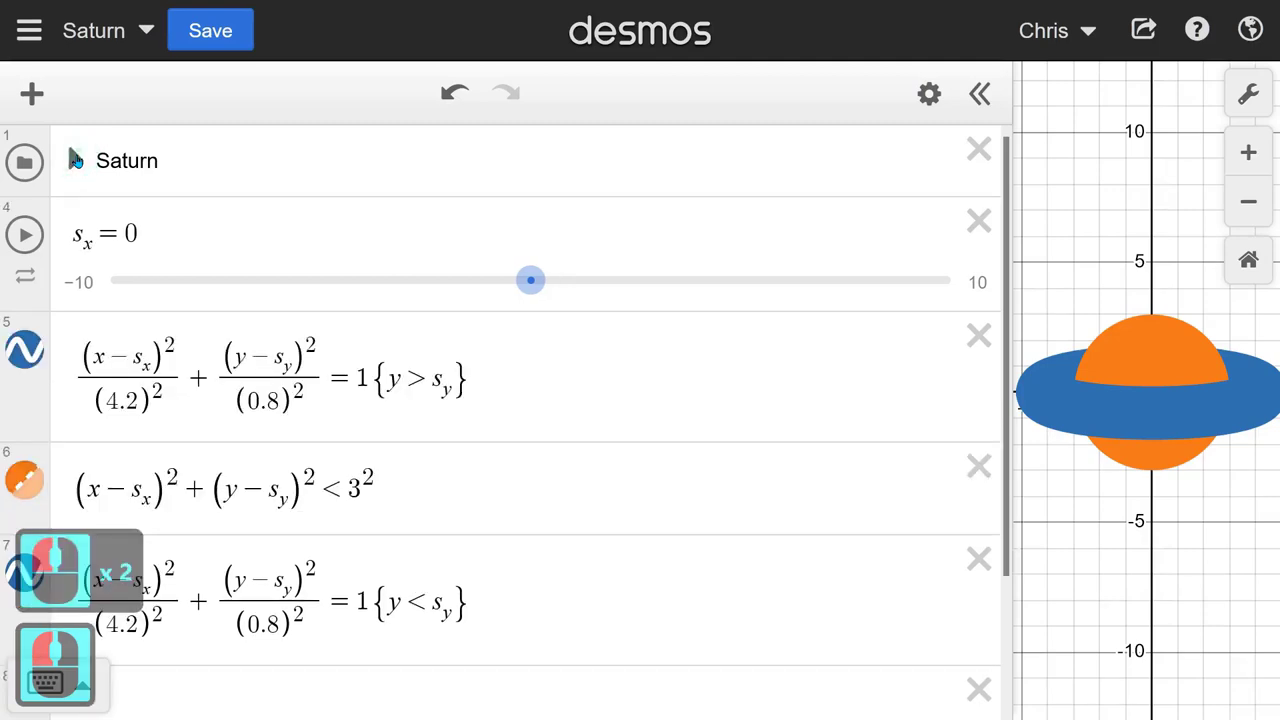
middle_click(111, 308)
middle_click(60, 272)
key(0)
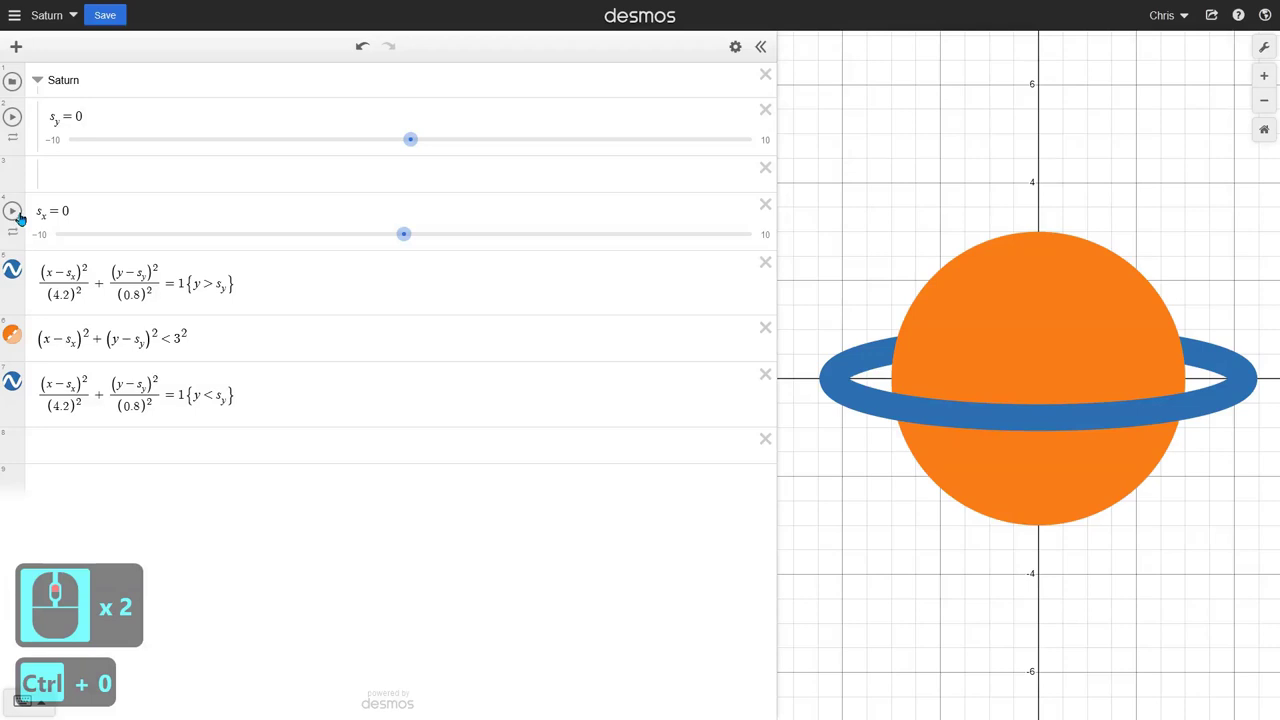
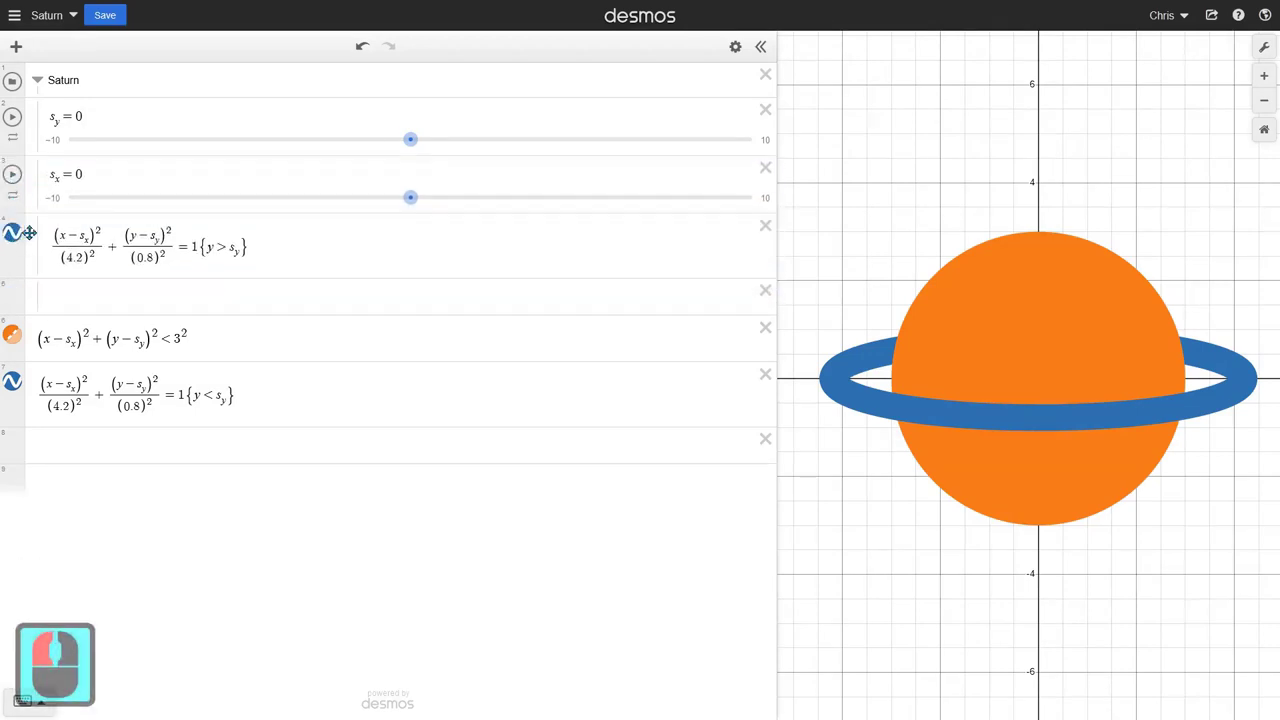
Step: Move s_x, both ring halves and the planet into the folder and collapse it
click(18, 307)
click(16, 358)
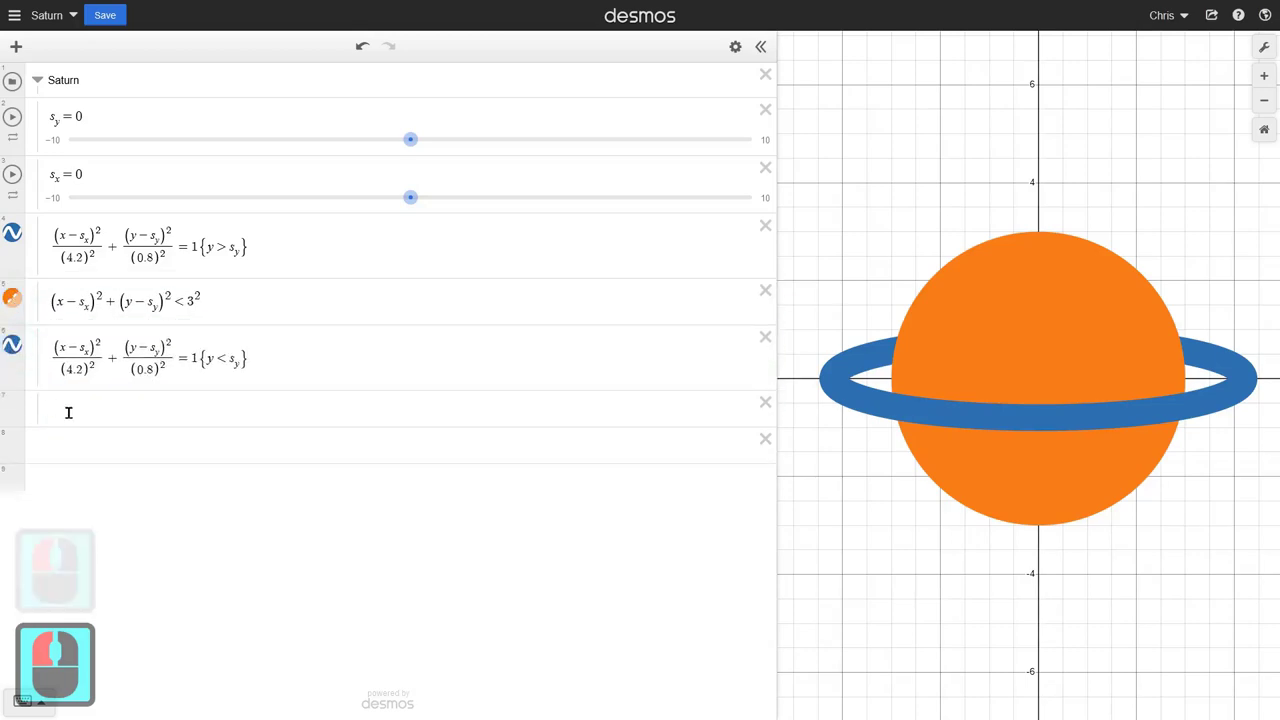
click(42, 84)
click(76, 112)
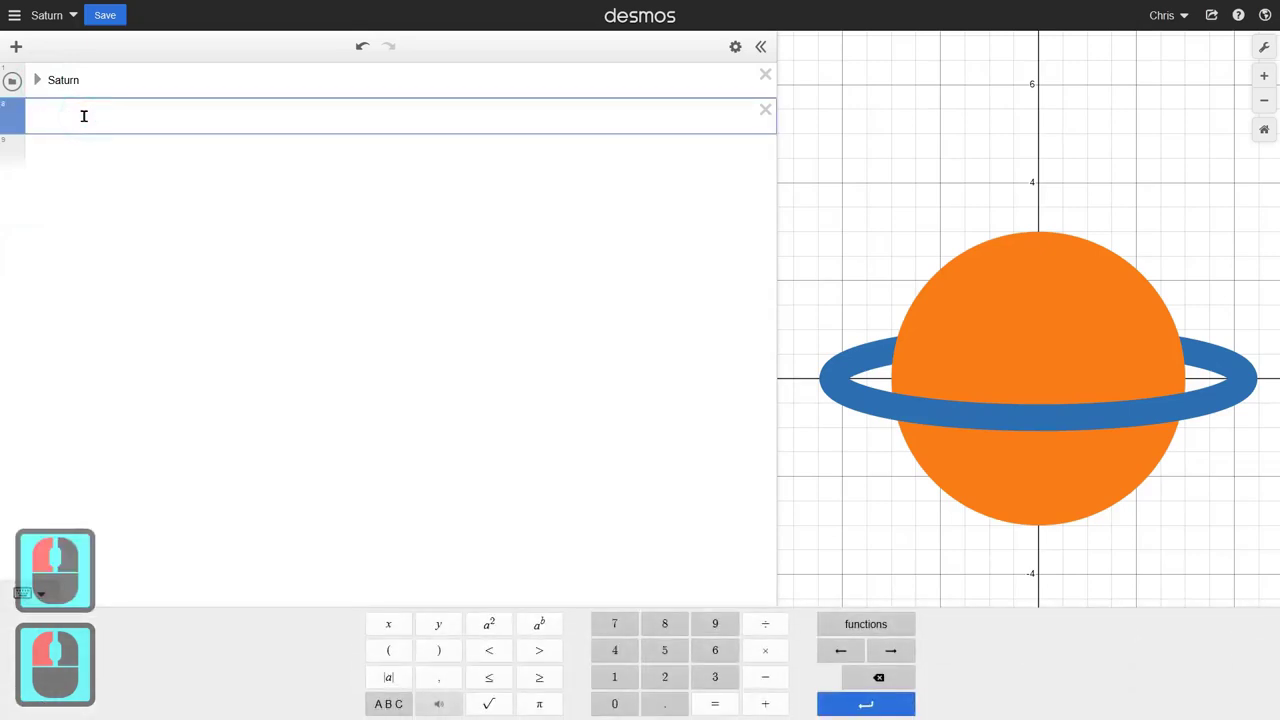
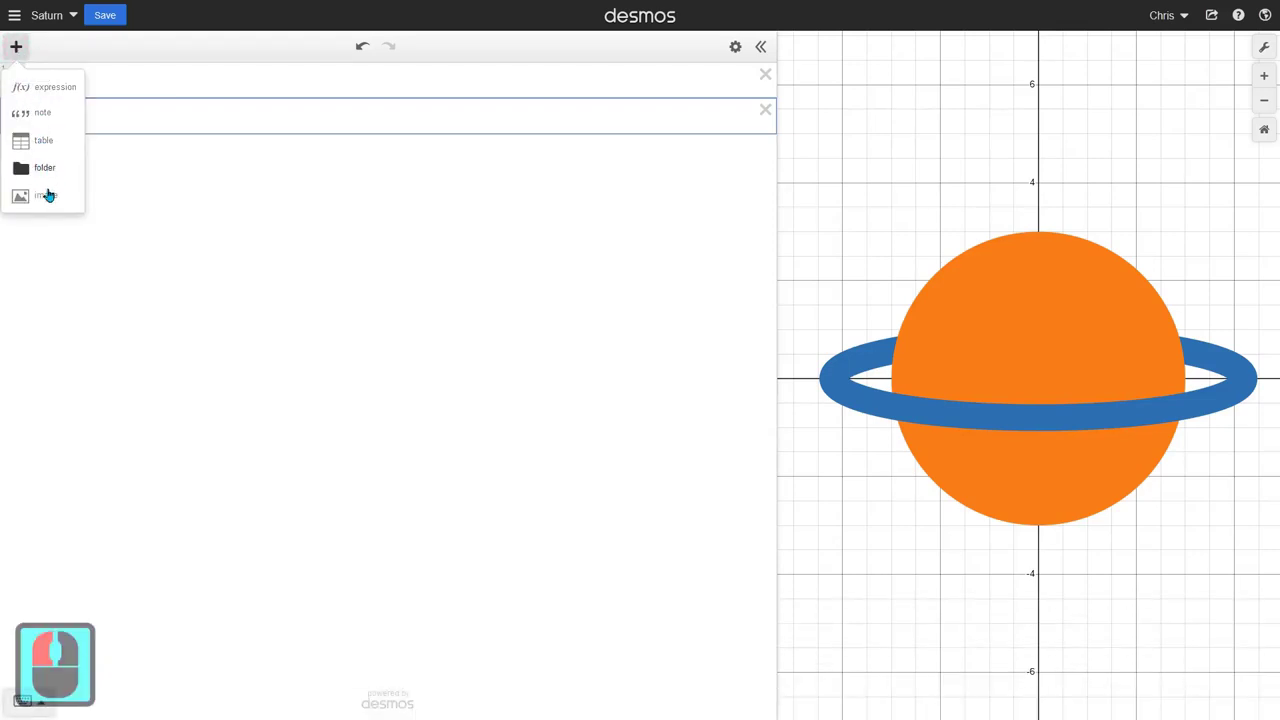
Step: Add a table holding the four points (0,0), (0,1), (1,0), (1,1)
click(31, 139)
click(63, 143)
key(0)
key(Tab)
key(0)
key(Tab)
key(0)
key(Tab)
key(1)
key(Tab)
key(Tab)
key(0)
key(Tab)
key(1)
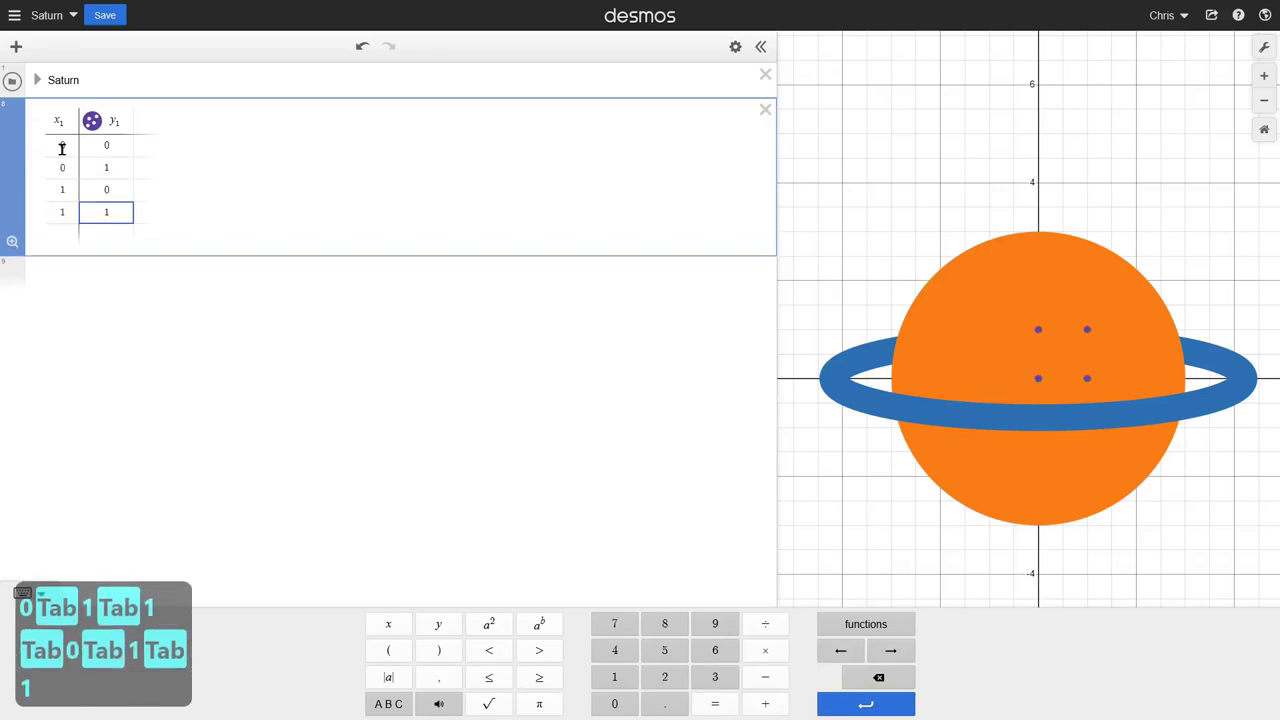
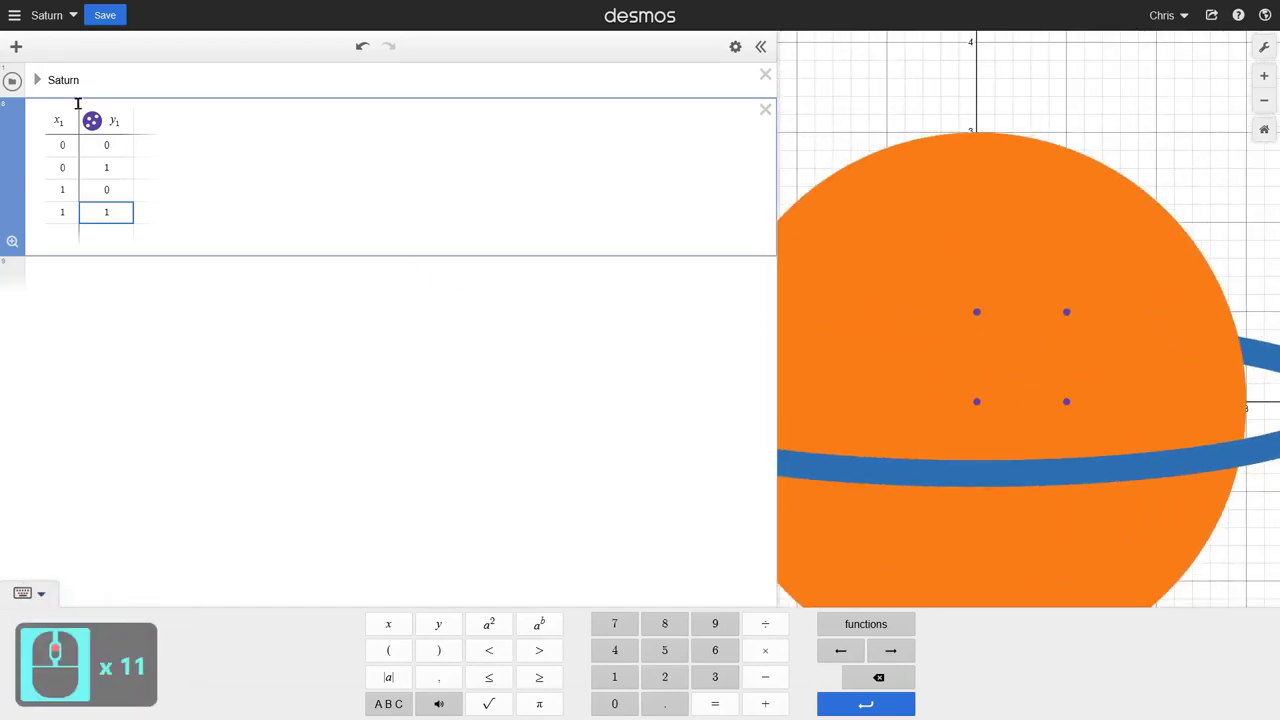
Step: Style the table points with connecting lines and make them draggable
click(213, 146)
click(206, 248)
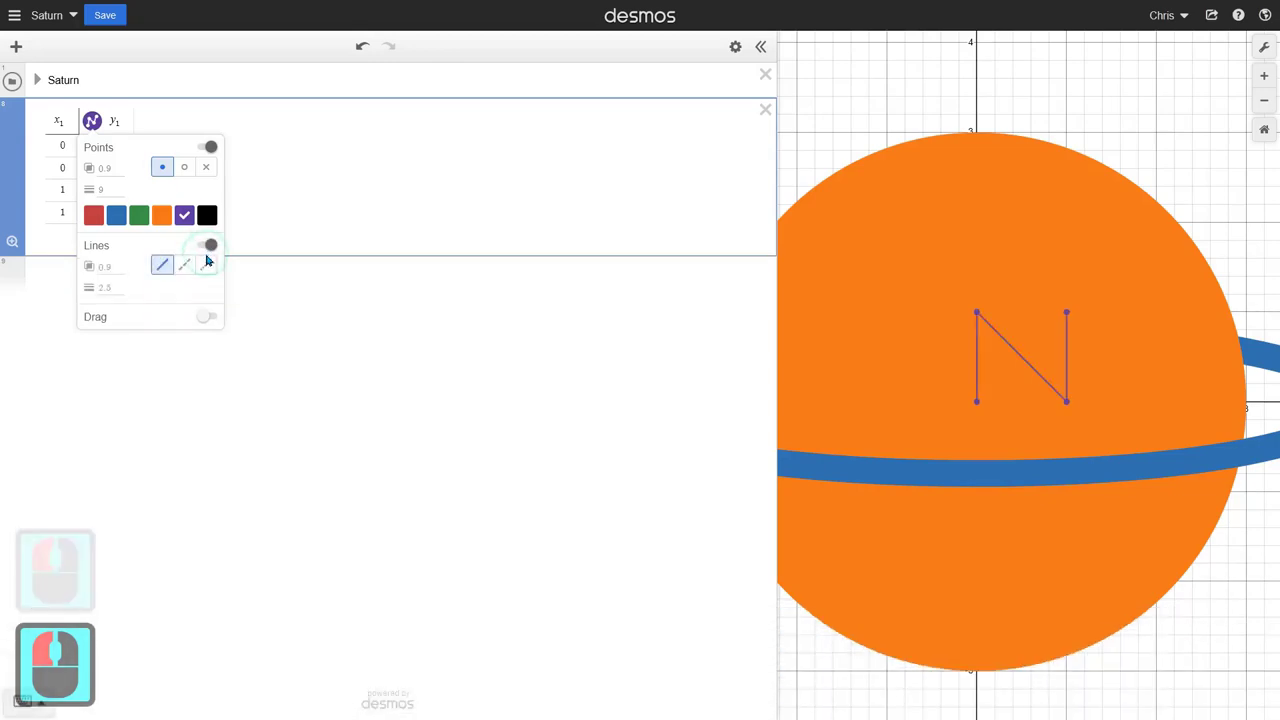
click(213, 244)
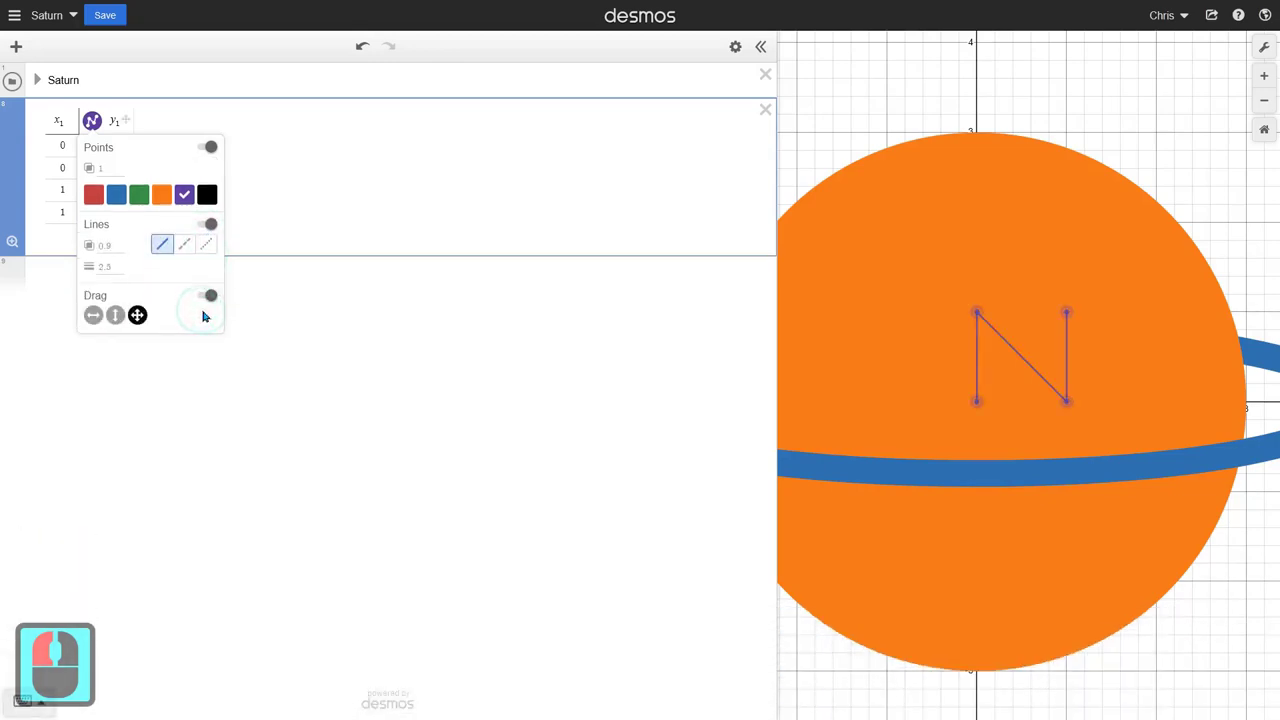
click(394, 205)
click(187, 267)
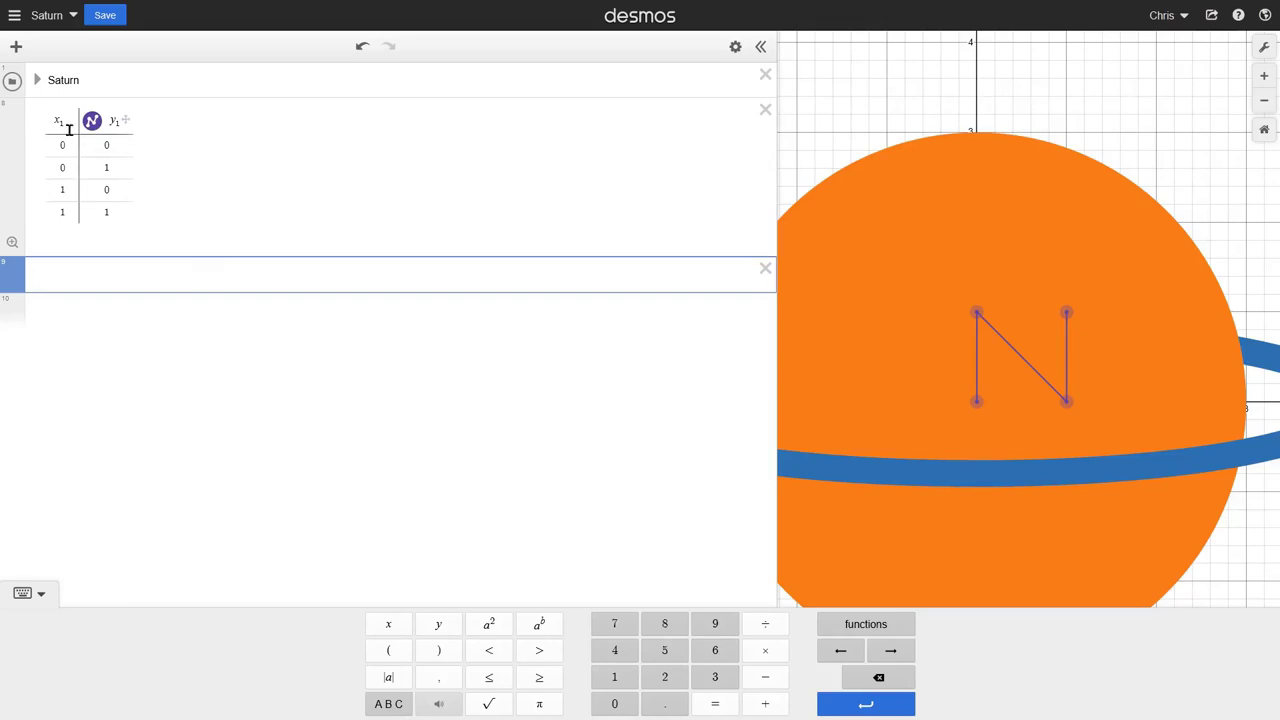
click(40, 118)
click(38, 127)
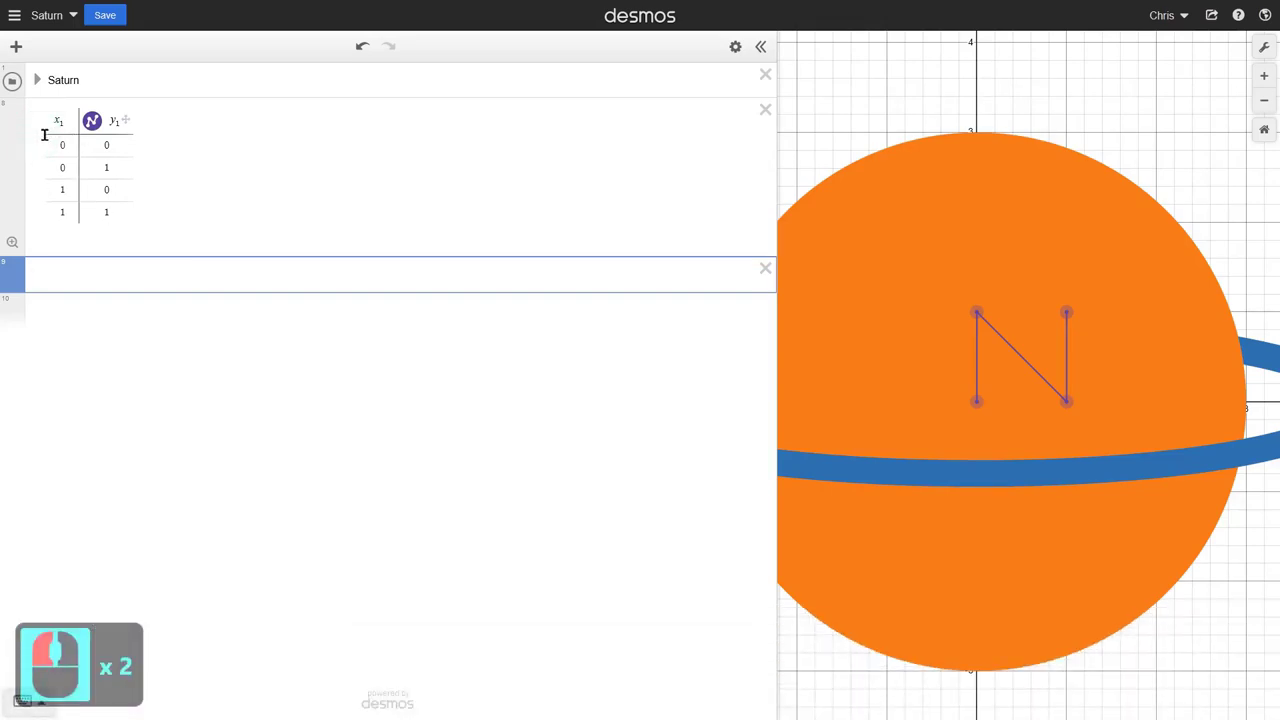
Step: Enter a polygon(L) expression using the polygon function from the keypad
click(103, 268)
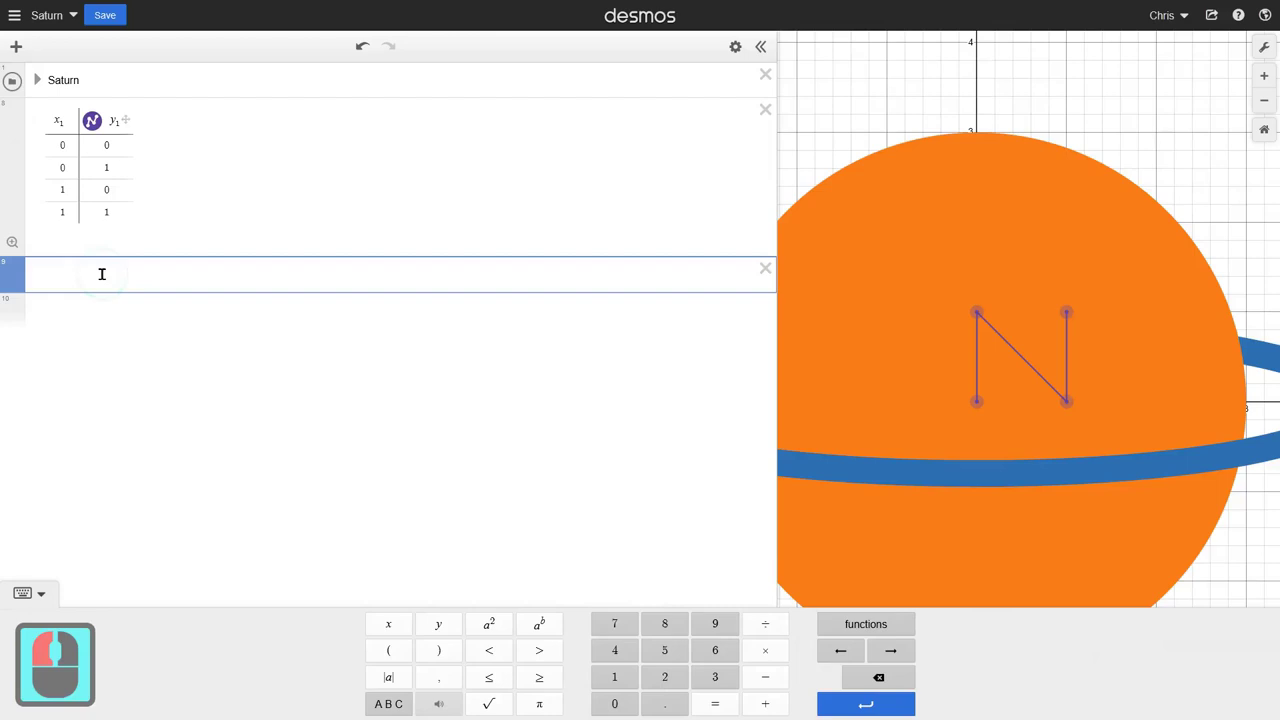
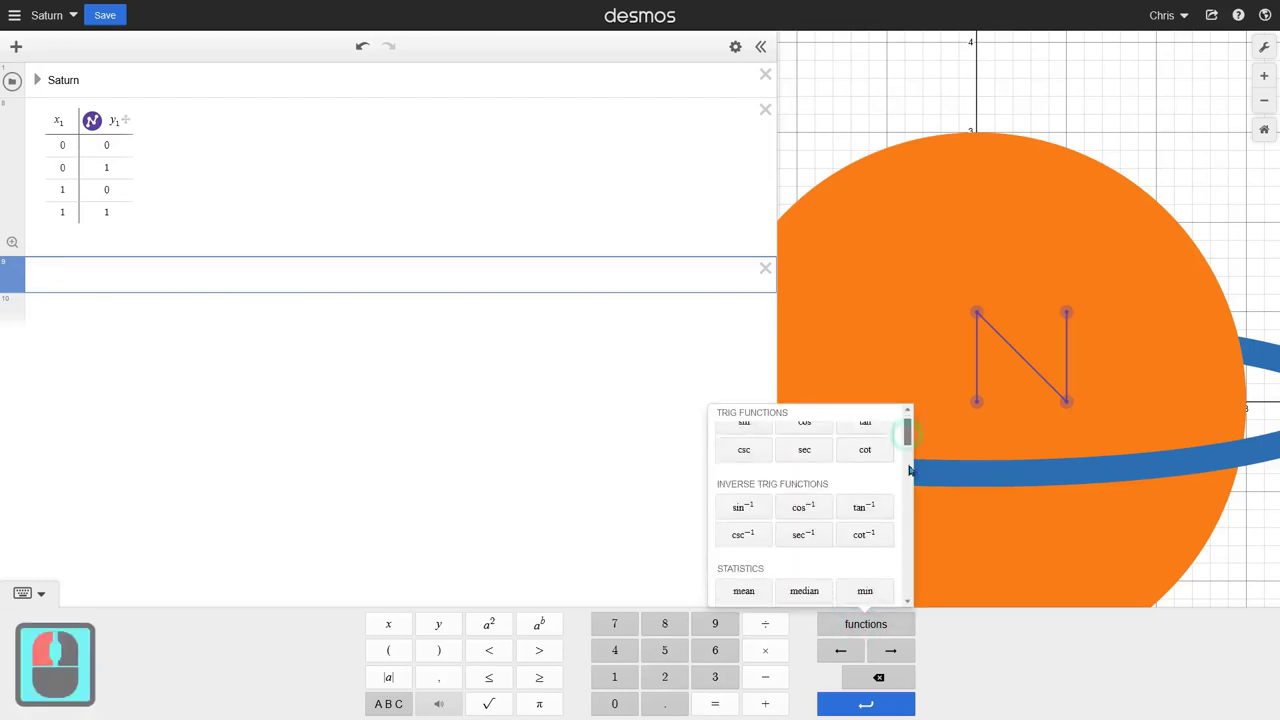
click(903, 596)
middle_click(842, 576)
middle_click(843, 571)
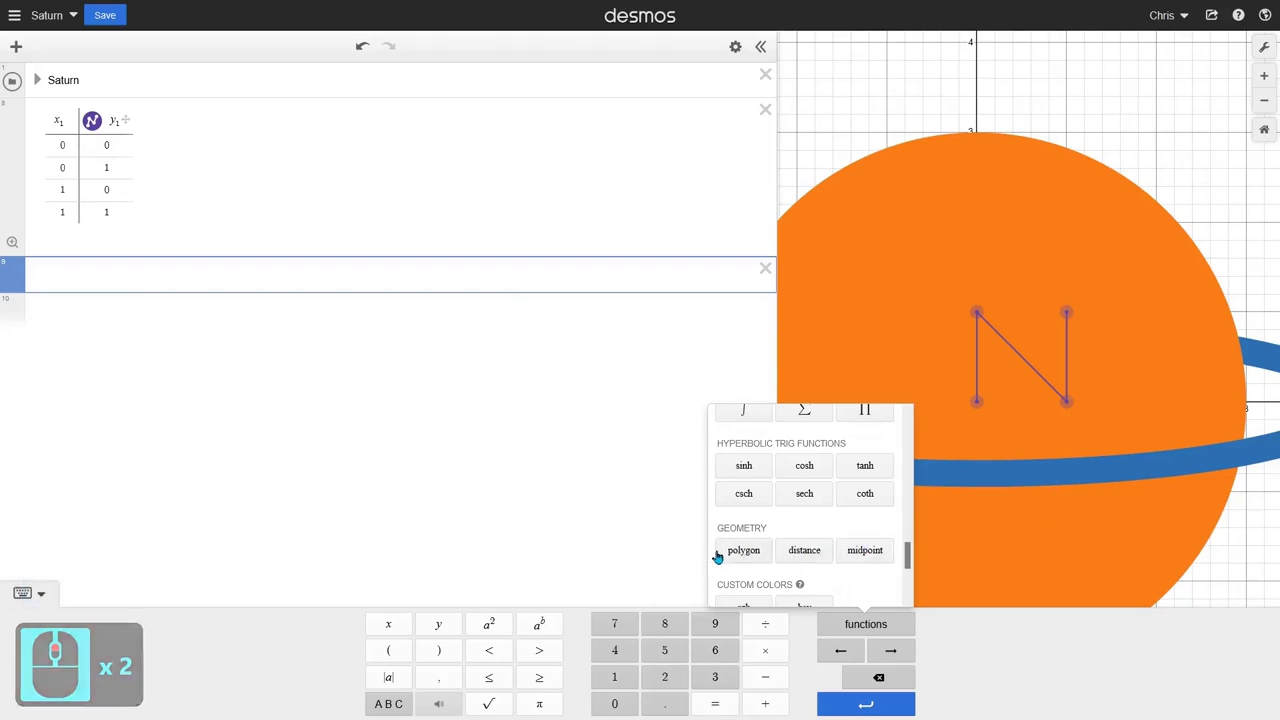
click(744, 556)
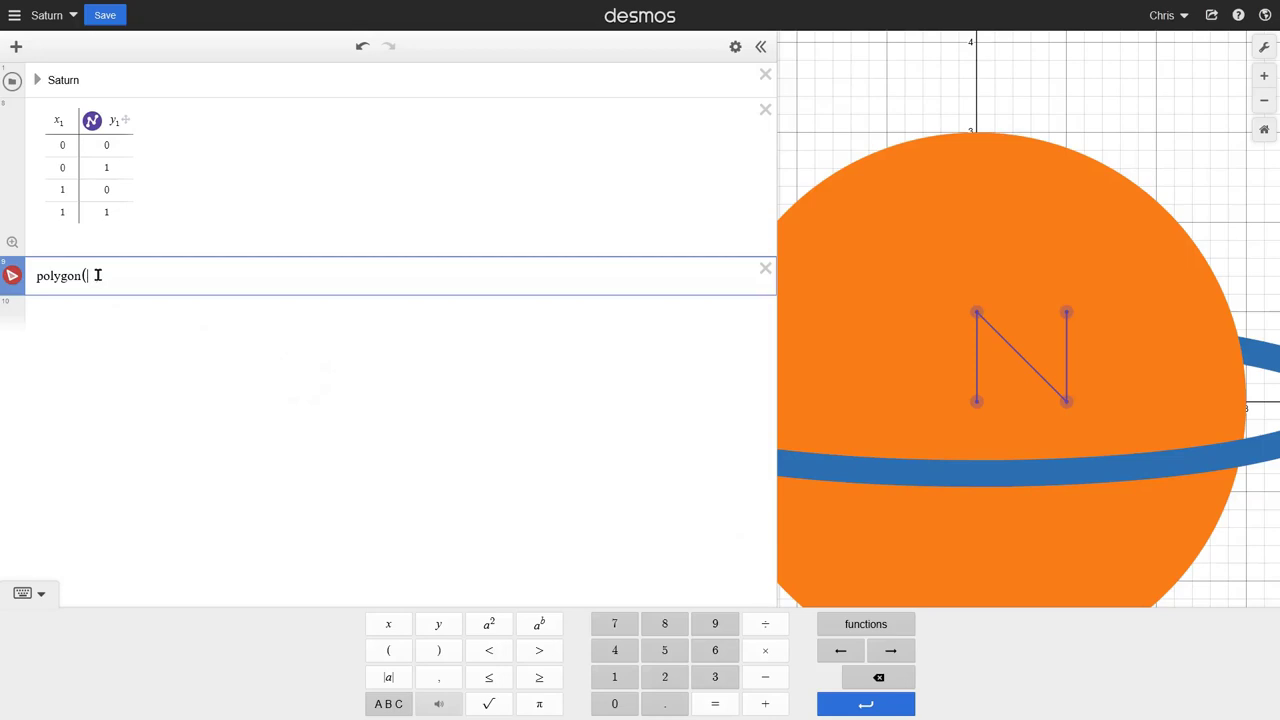
click(98, 272)
text(l)
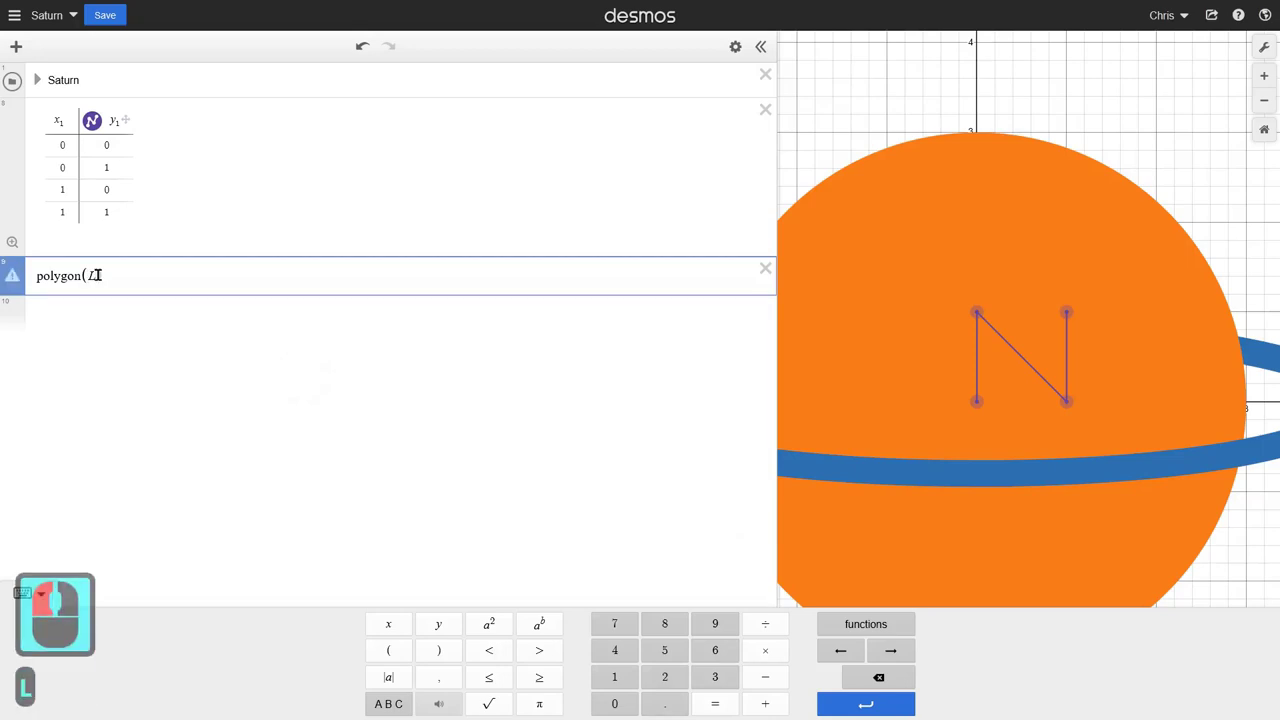
text())
key(Return)
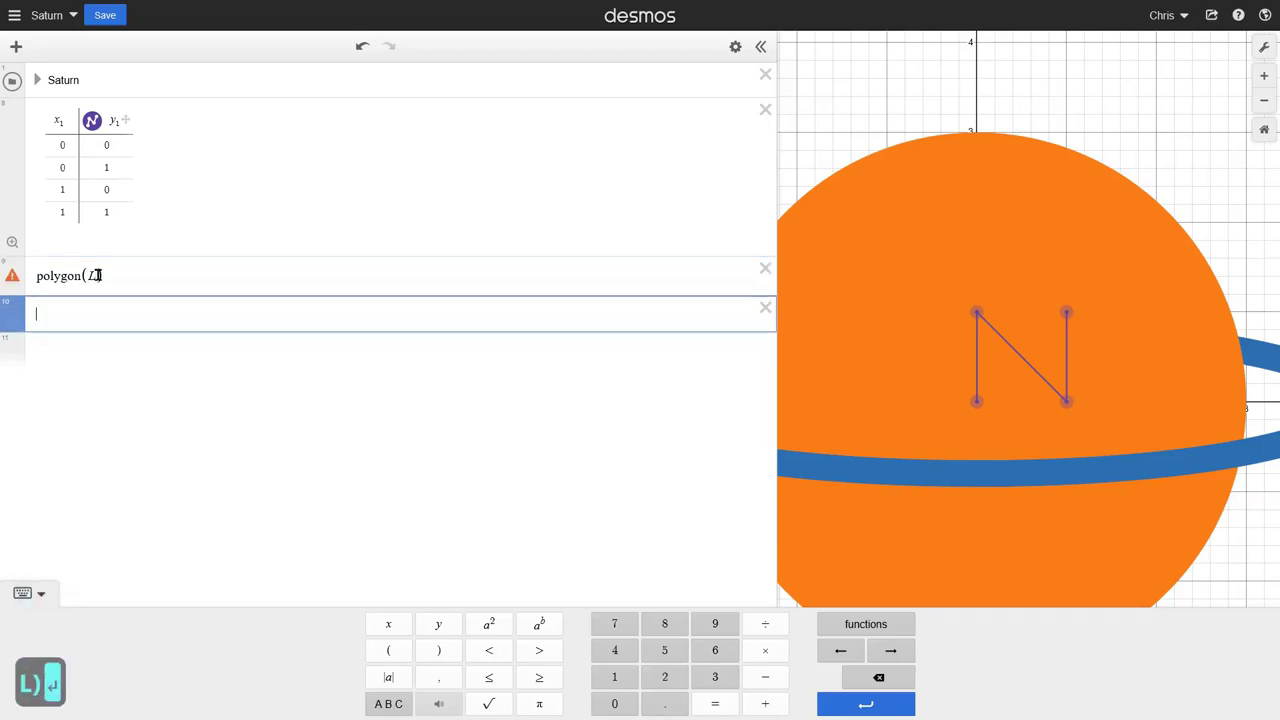
Step: Start a row above with L = [ ] holding empty point brackets
click(376, 261)
key(Left)
key(Left)
key(Left)
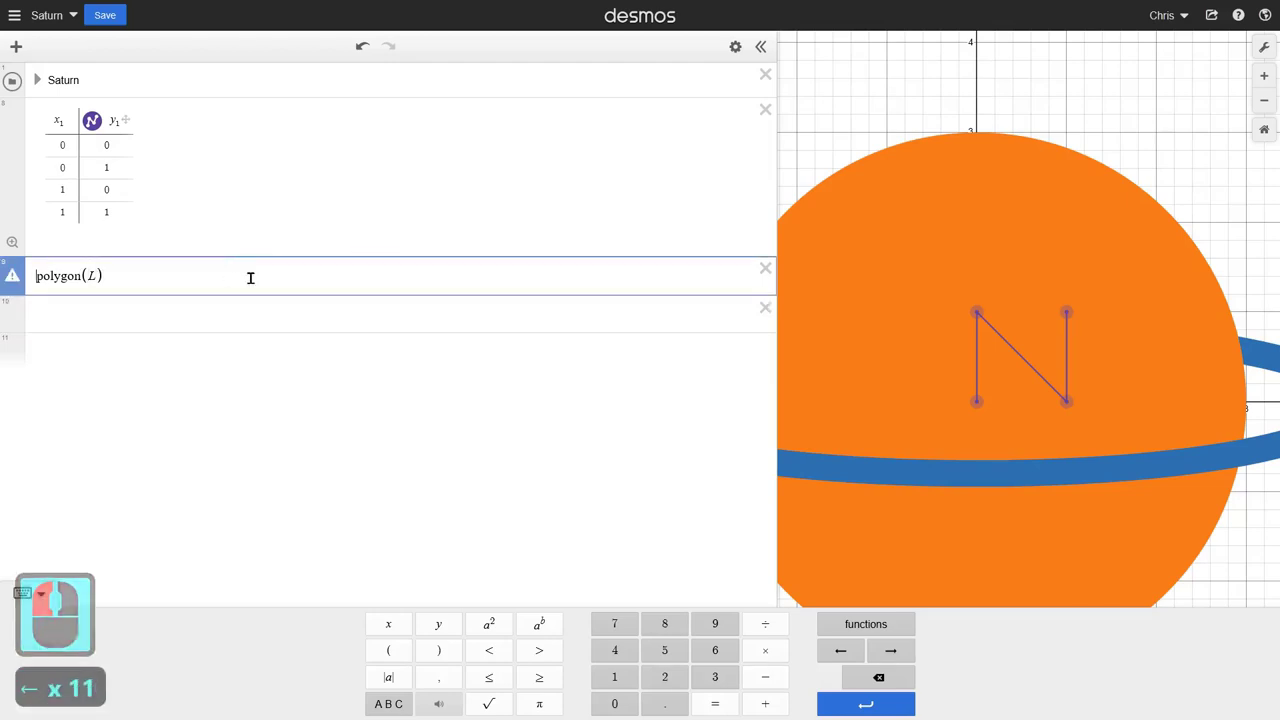
key(Return)
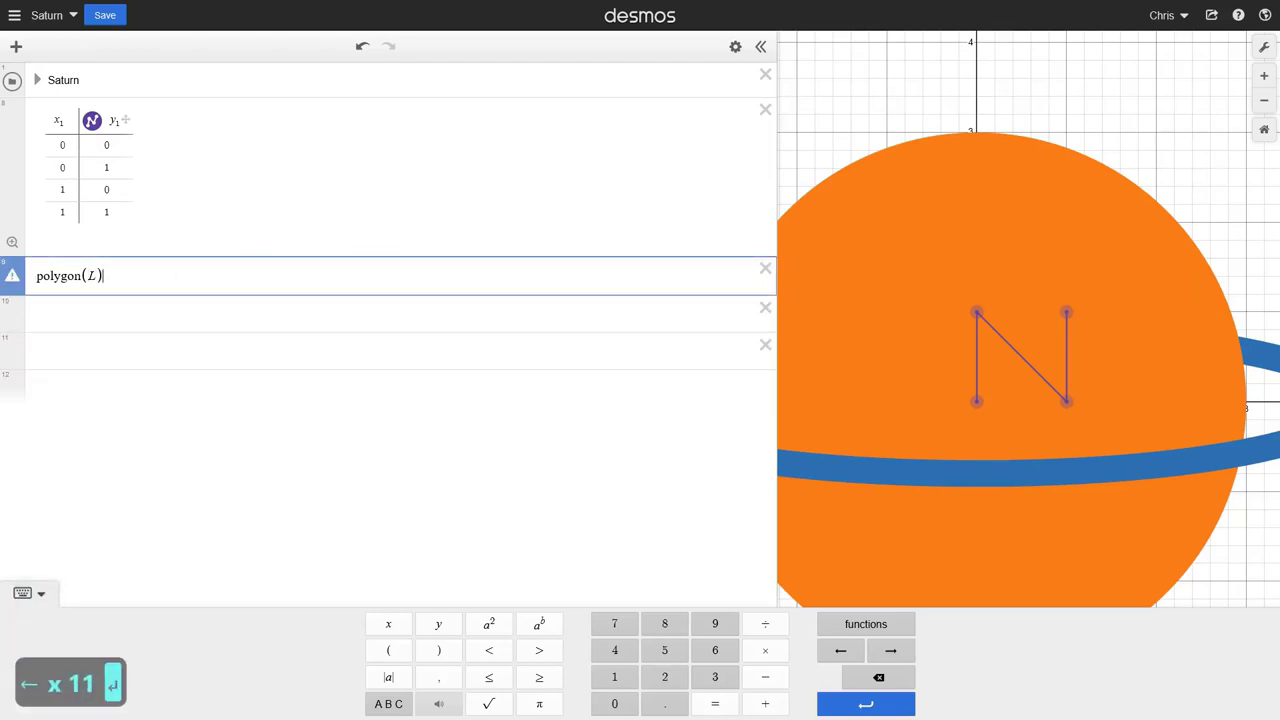
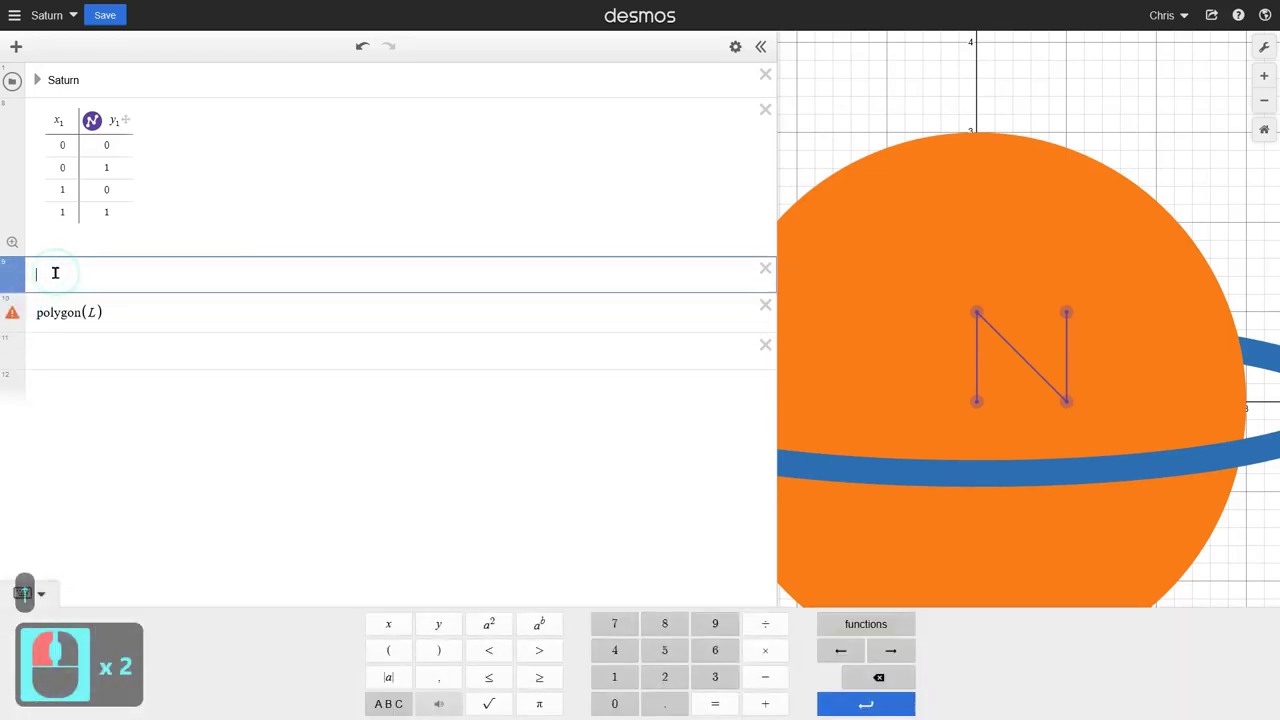
text(l=)
text(])
key(Left)
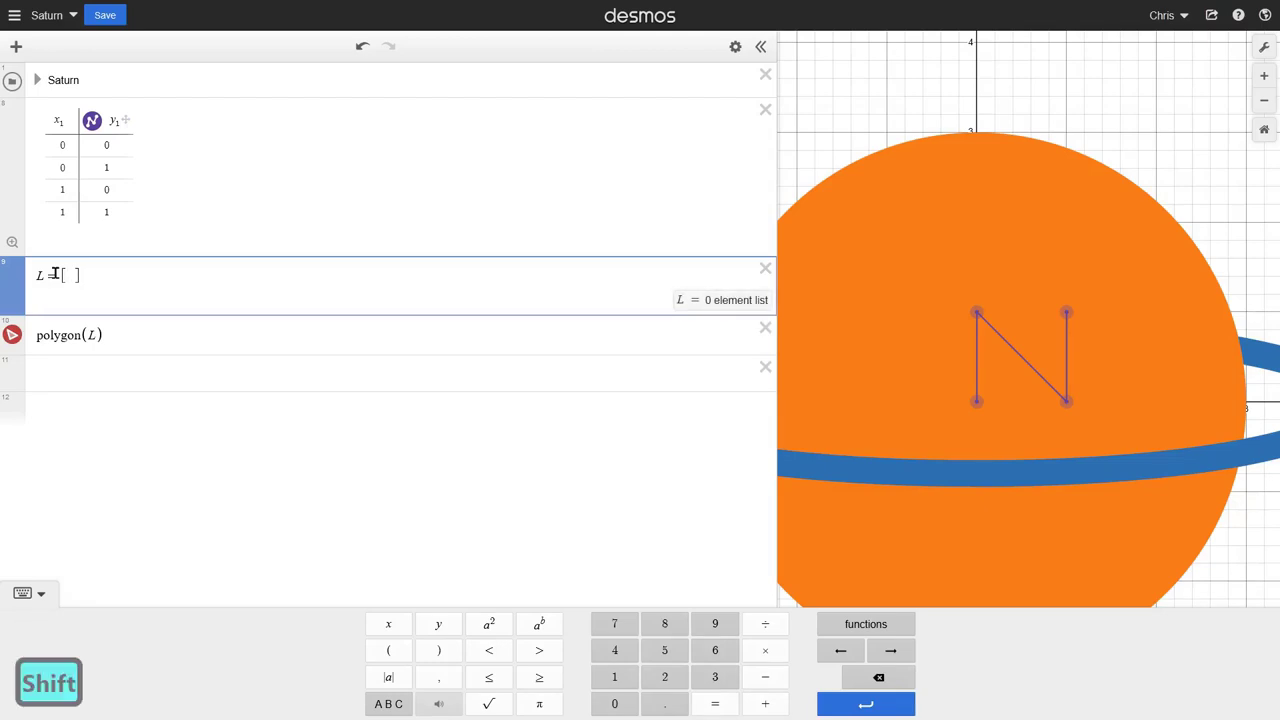
text(())))
text())
Step: Fill L's first points as (0,0), (0,1), (1,0)
click(78, 269)
text(0,0)
key(Right)
key(Right)
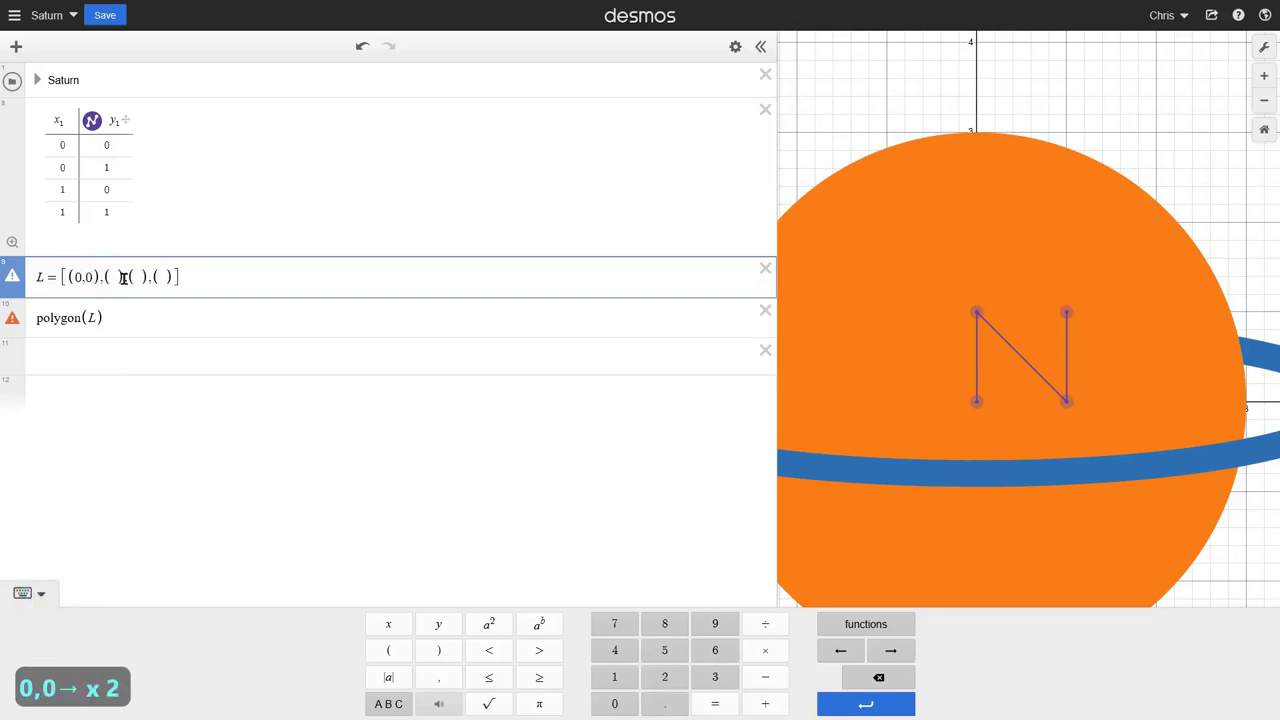
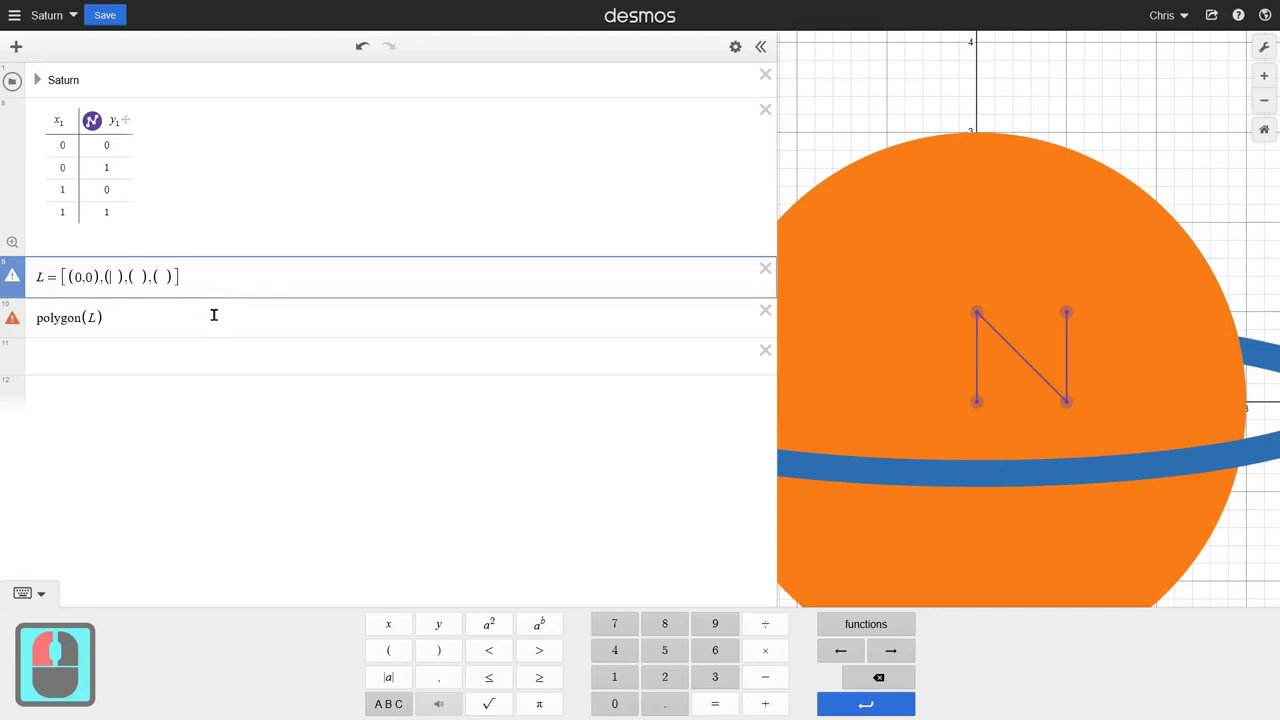
text(0,1)
key(Right)
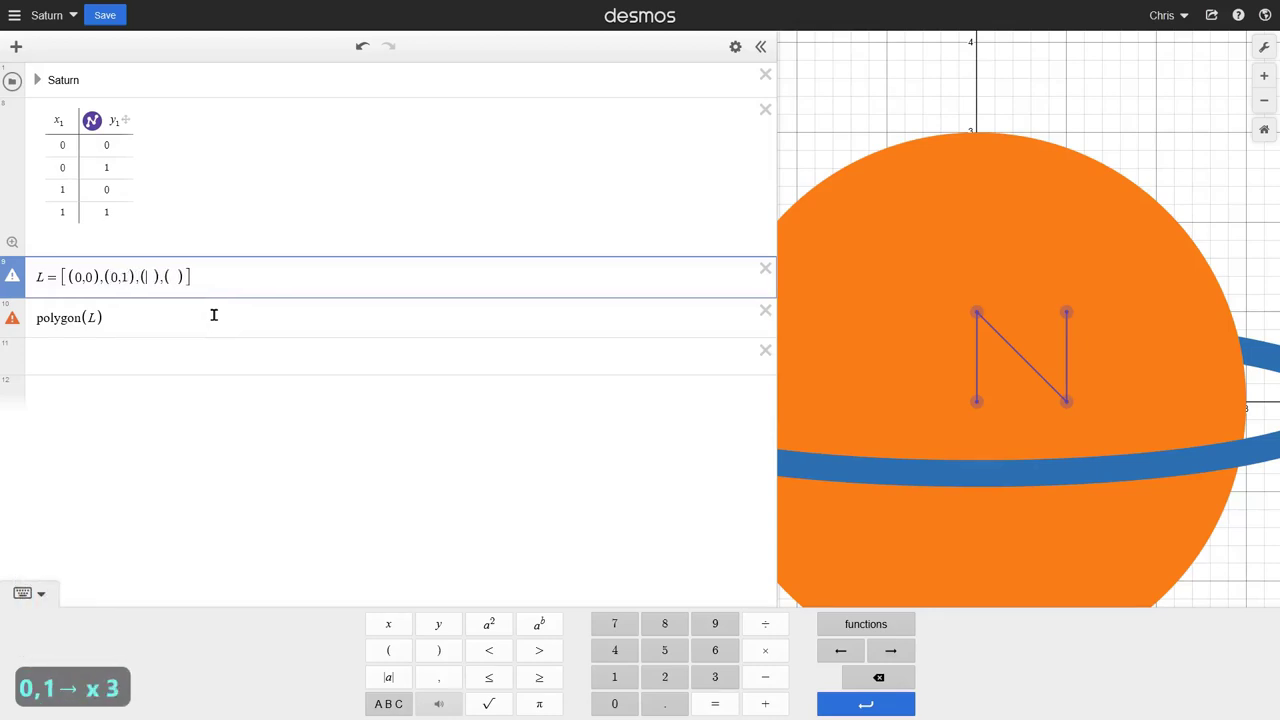
text(,0)
key(Right)
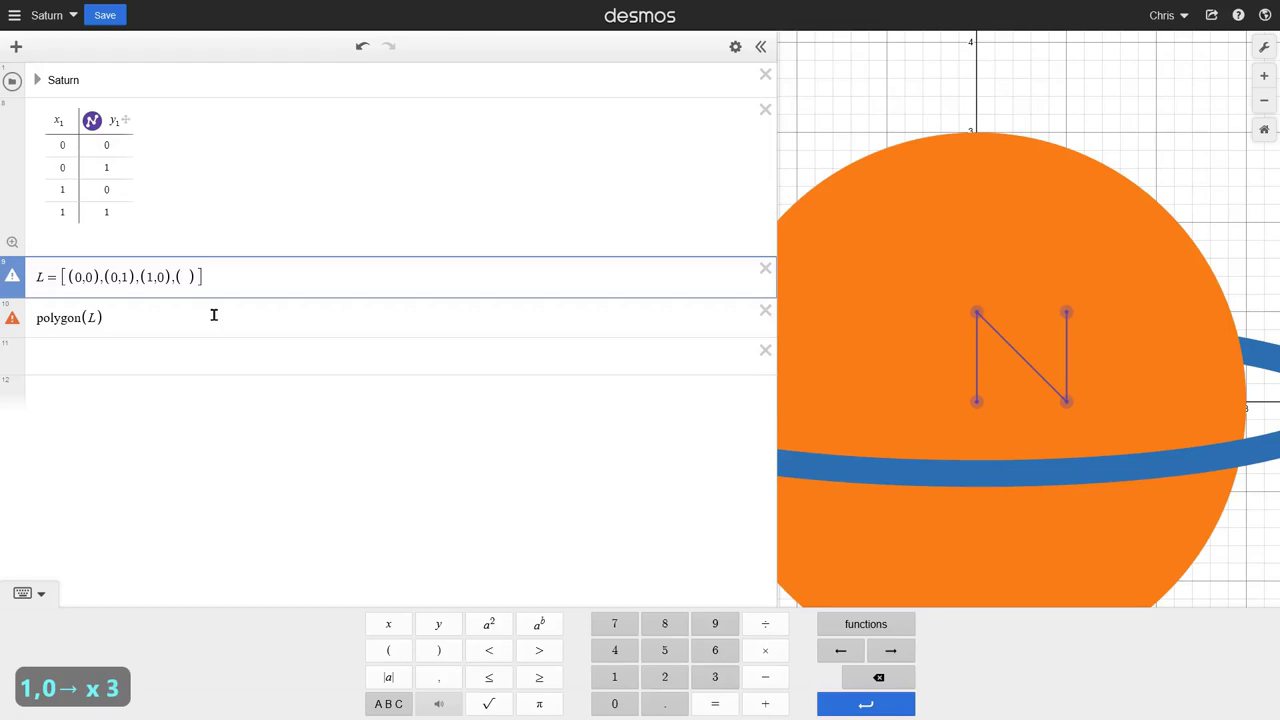
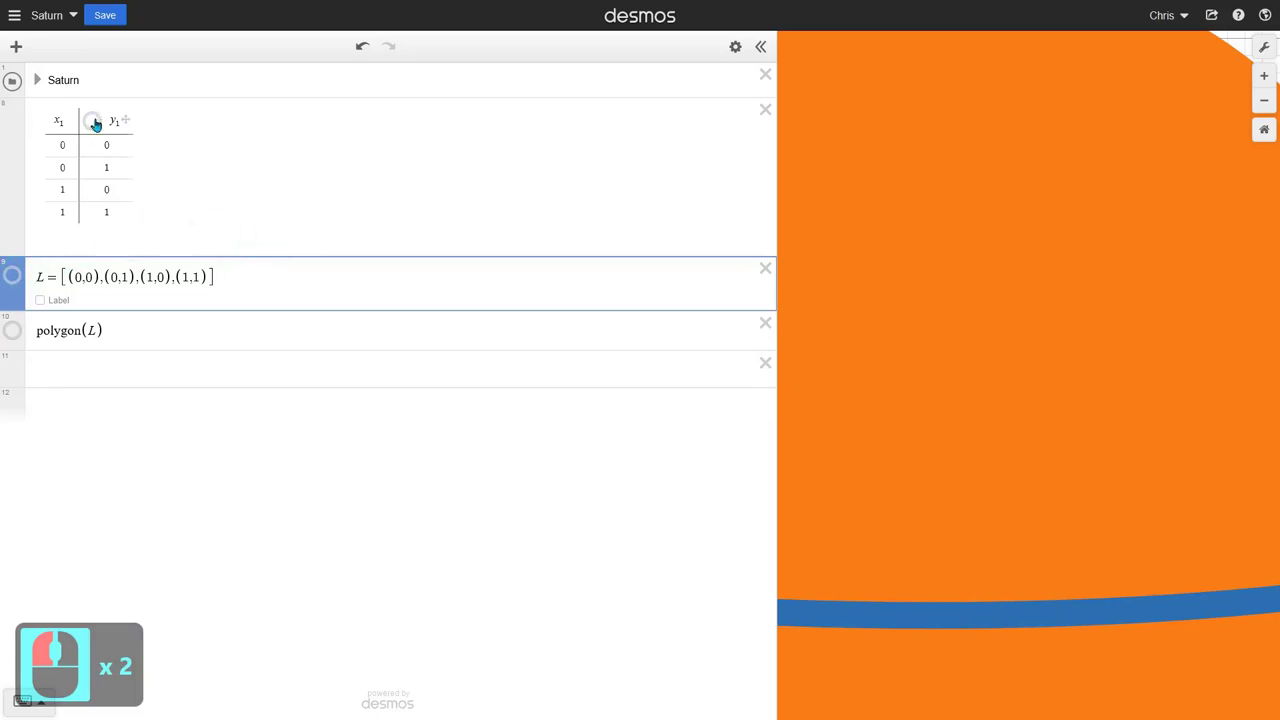
Step: Change table rows 3–4 to (1,1) and (1,0) and reorder L to match
click(99, 126)
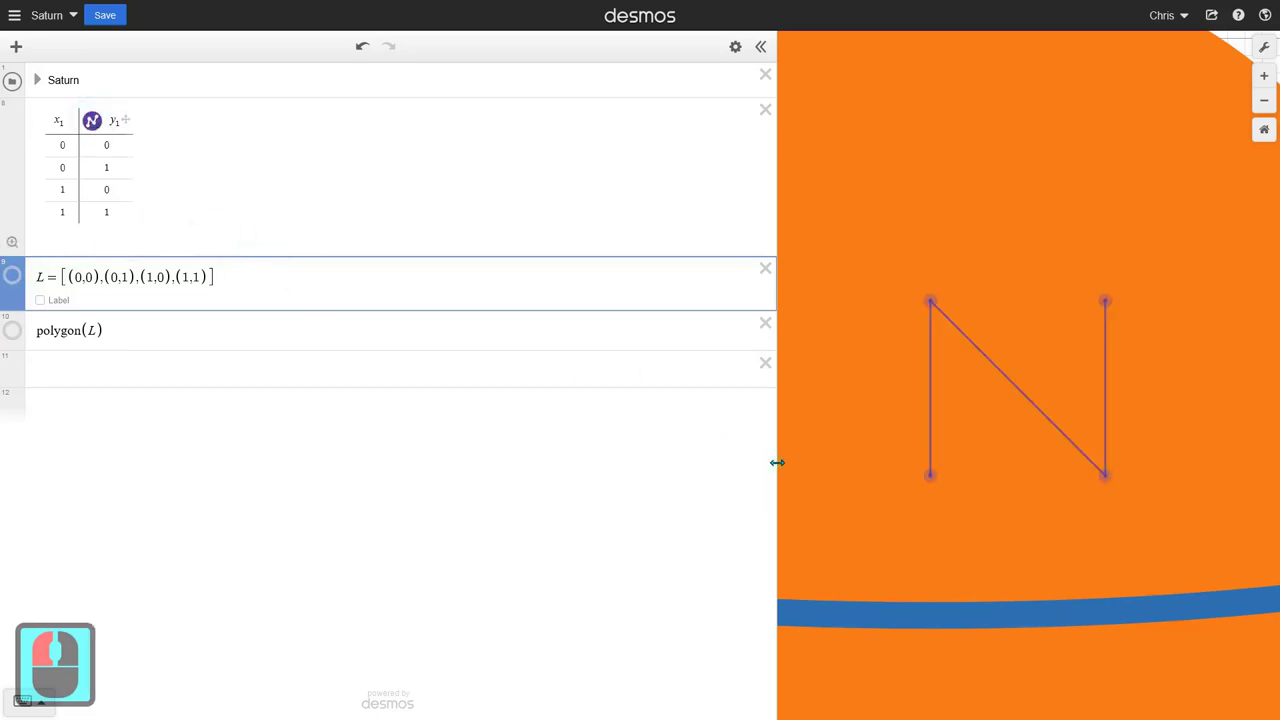
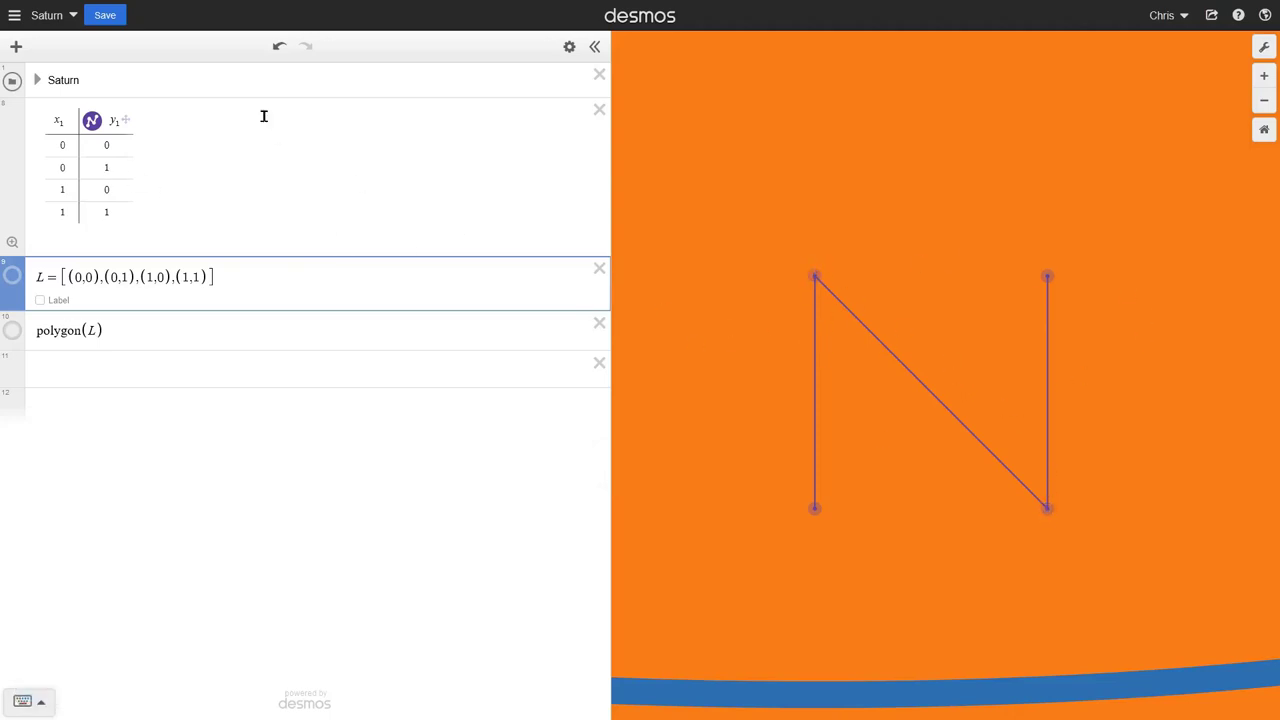
click(213, 295)
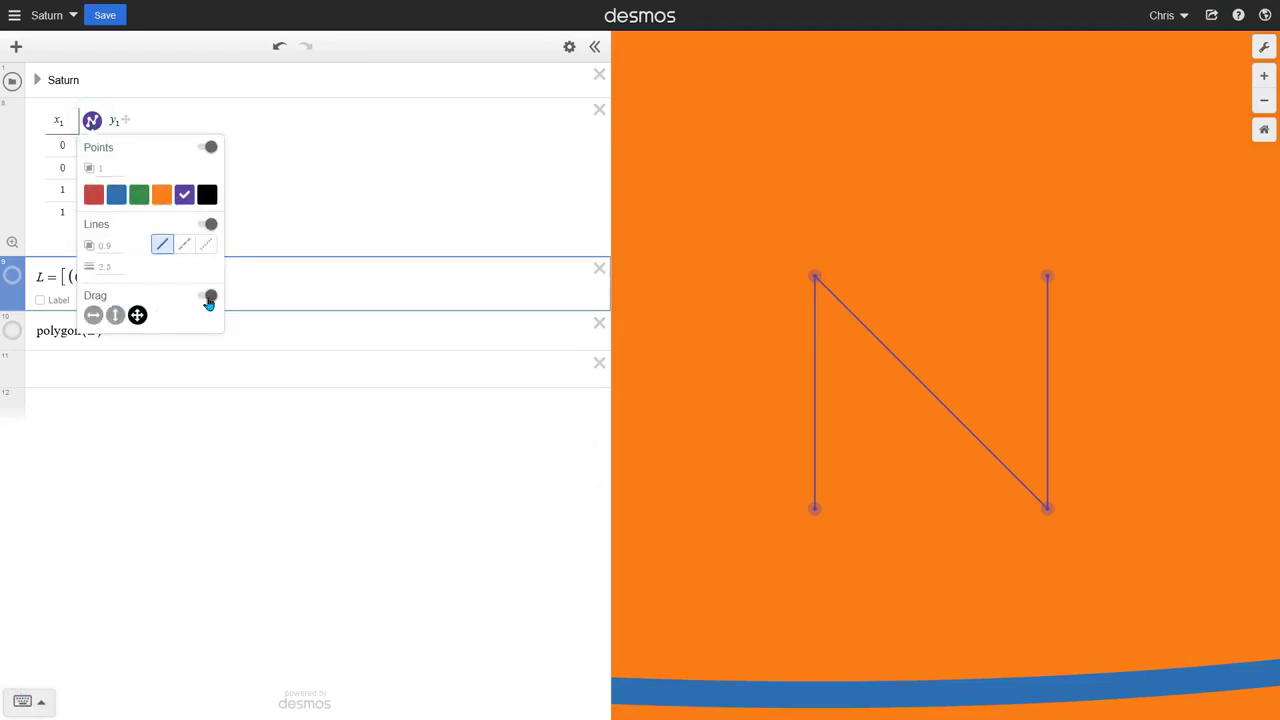
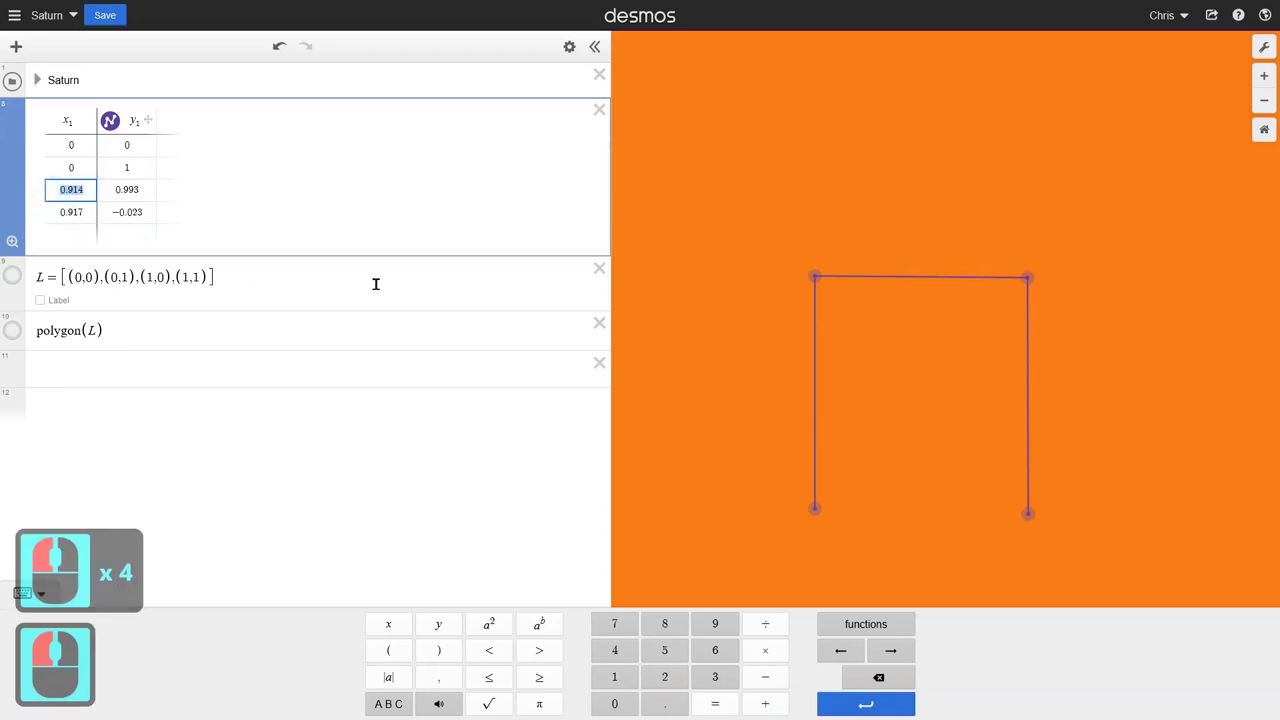
key(1)
text(1)
key(Right)
text(1)
key(Down)
key(Left)
text(x)
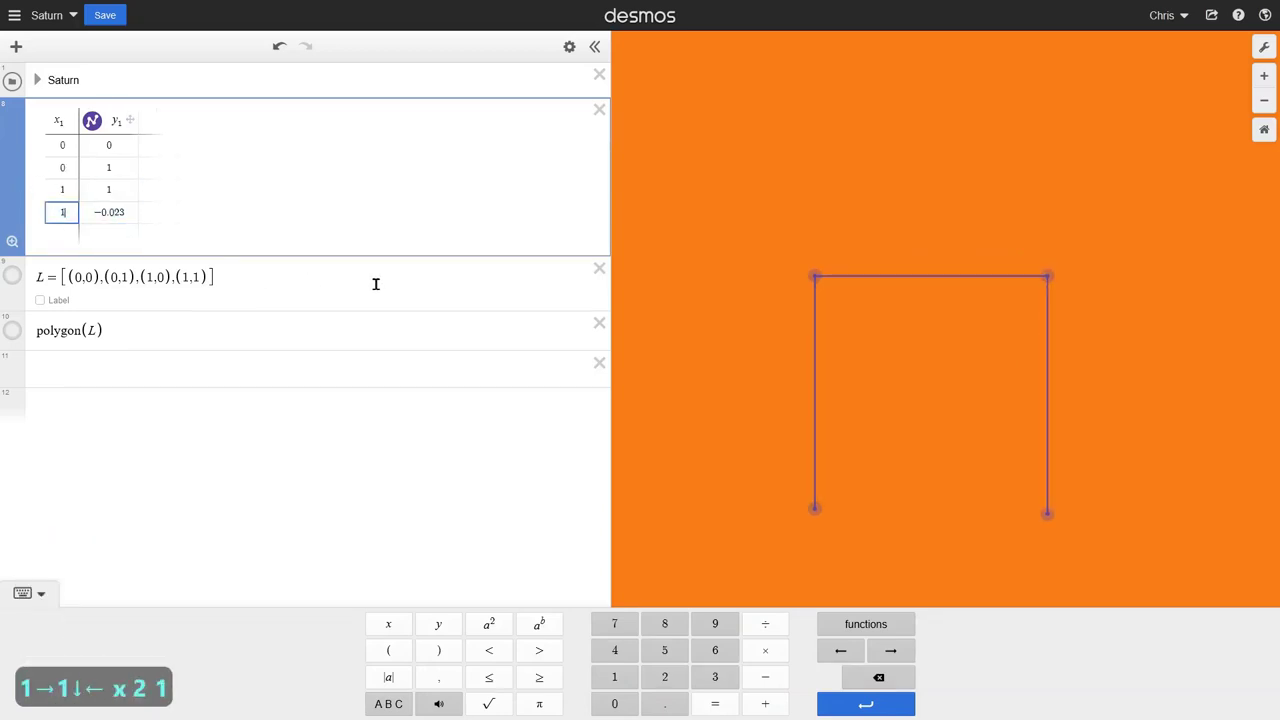
key(0)
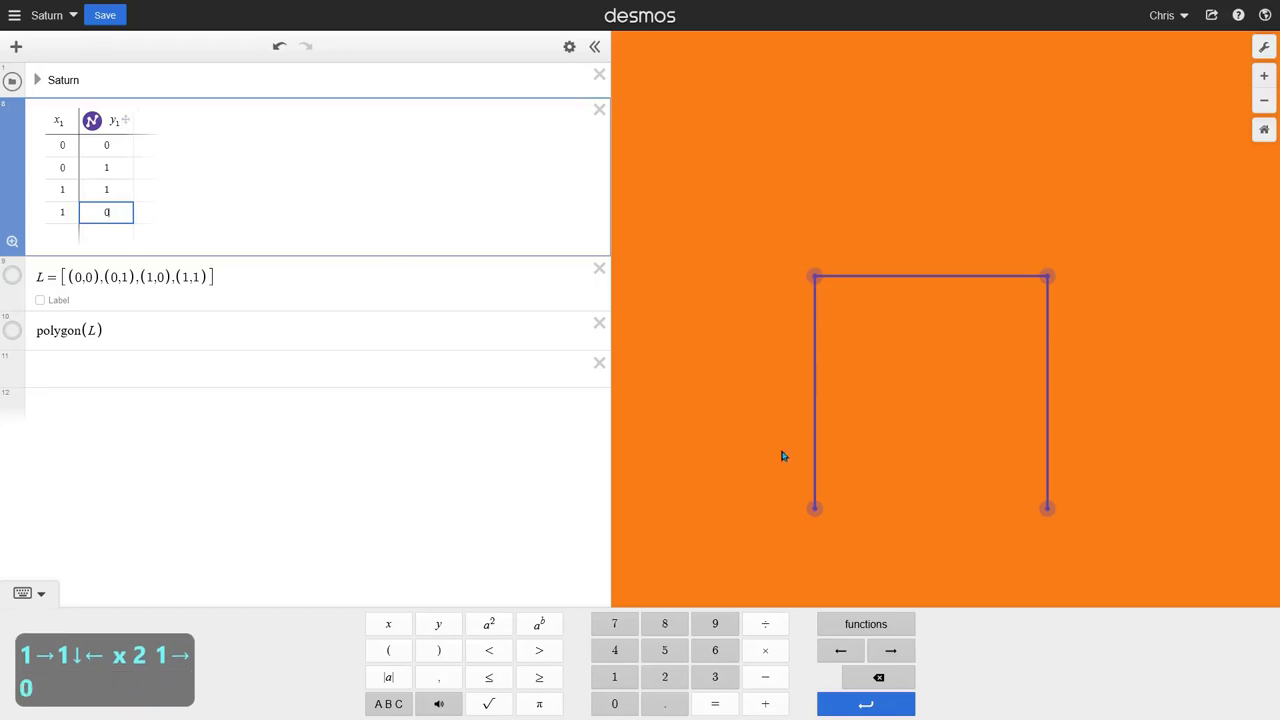
click(246, 272)
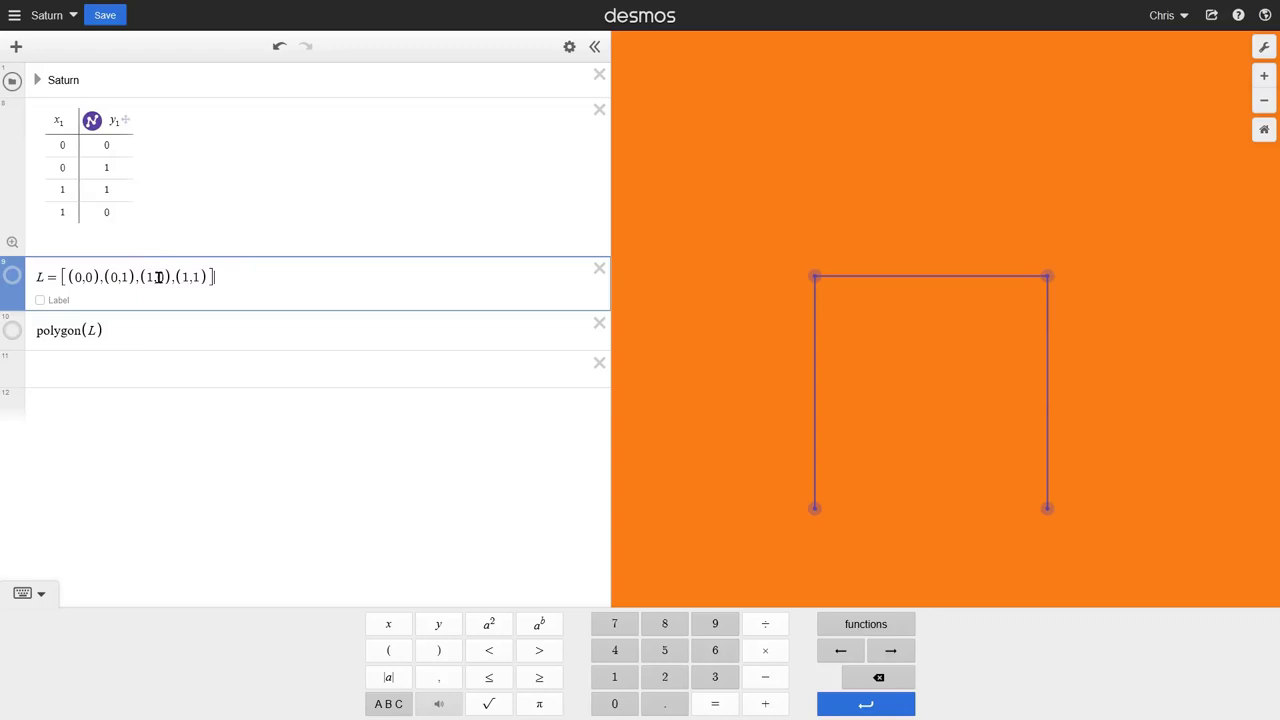
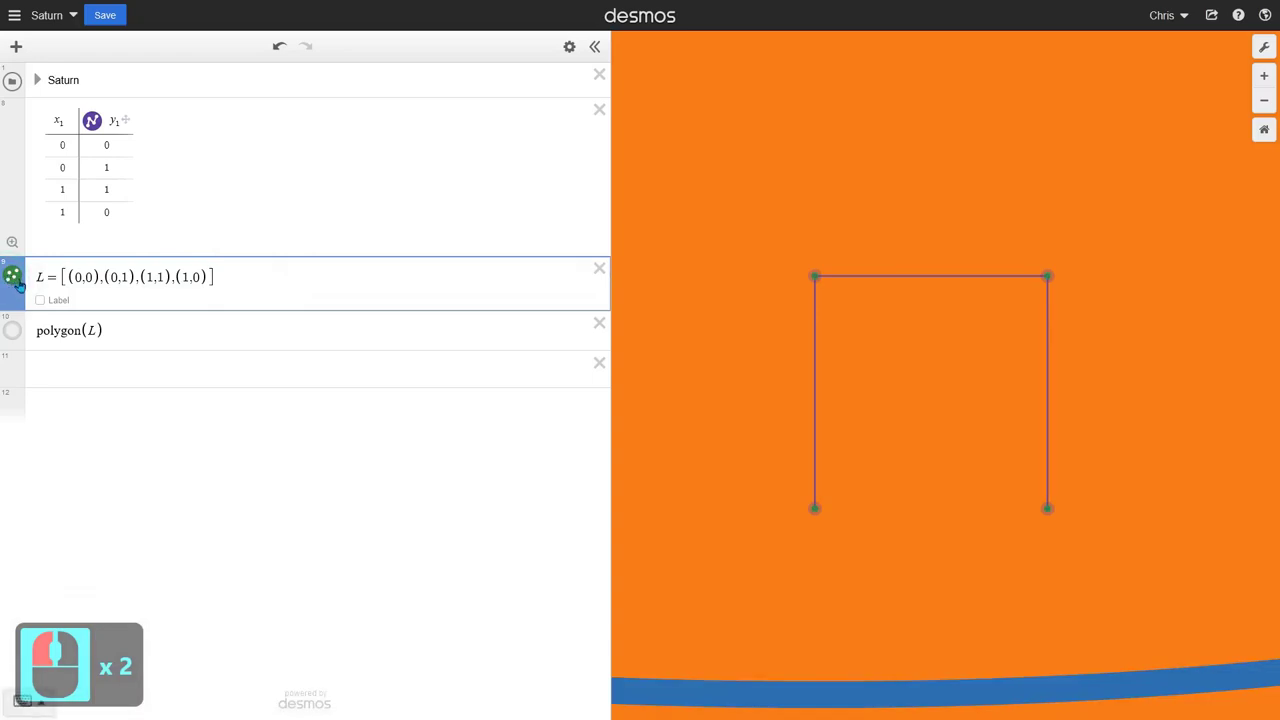
Step: Show the filled polygon built from L on the graph
click(20, 336)
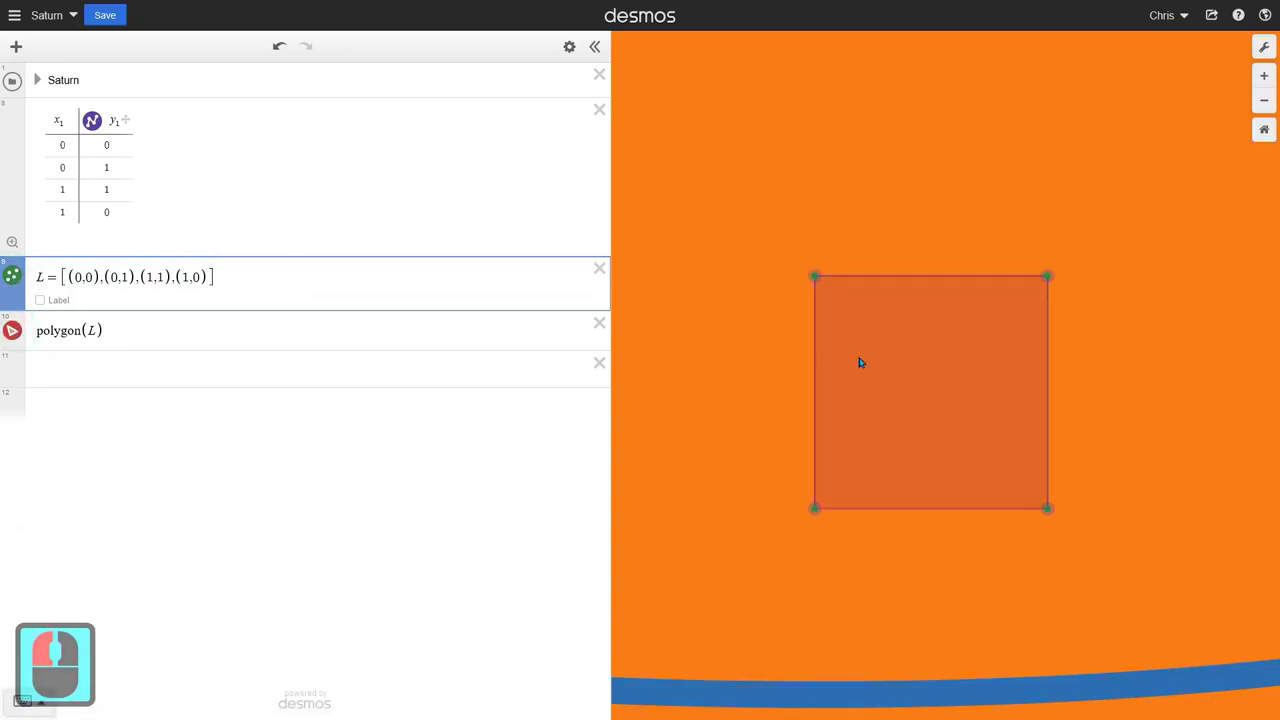
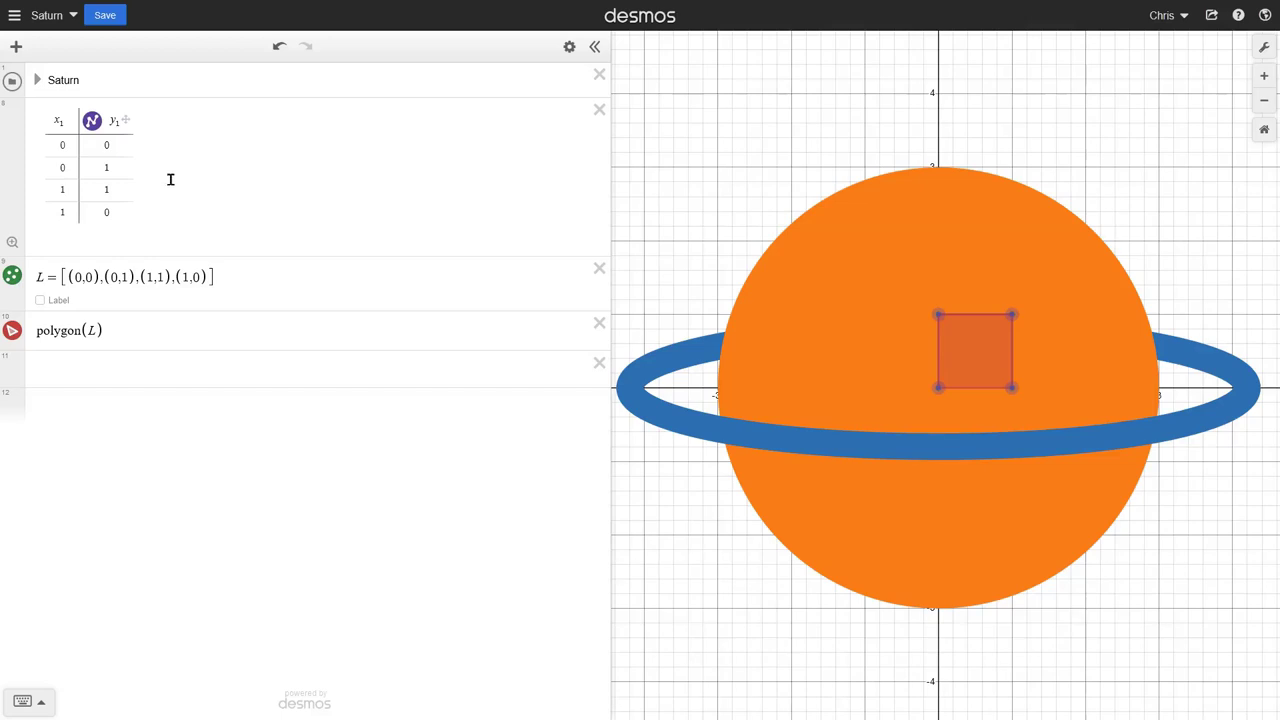
click(226, 266)
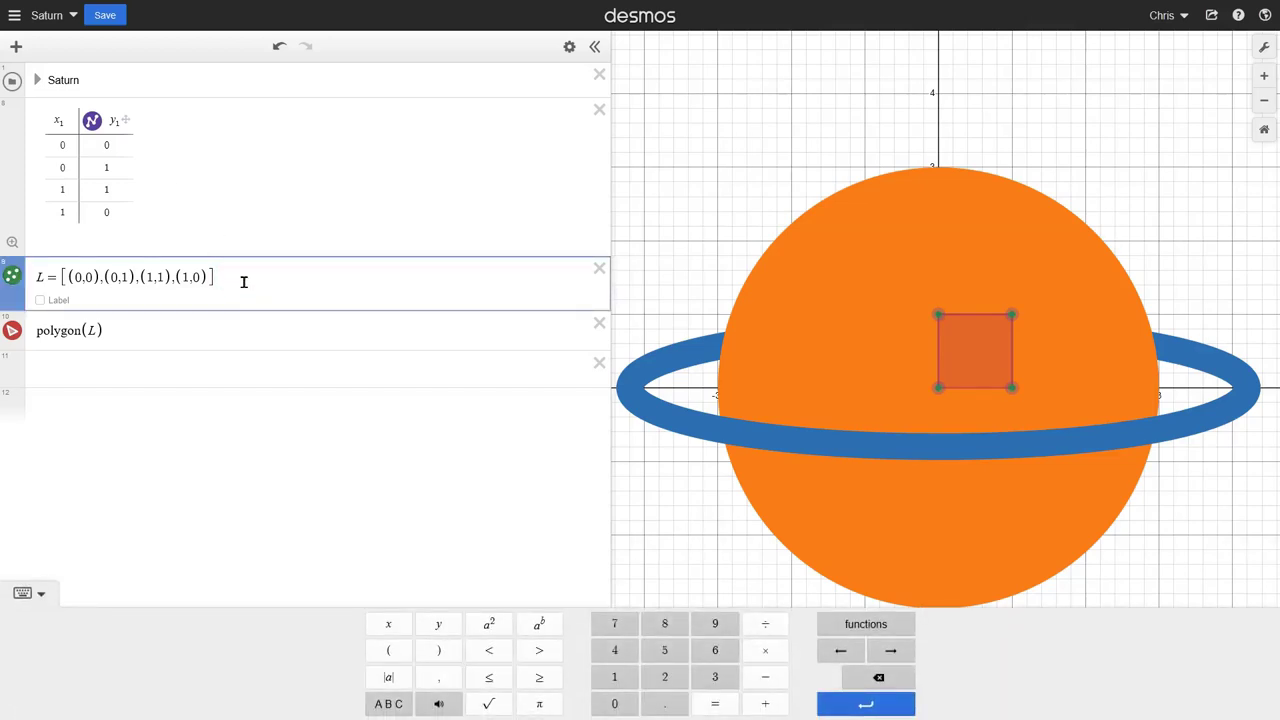
click(236, 275)
Step: Add a fifth table row with the point (2,2)
click(165, 148)
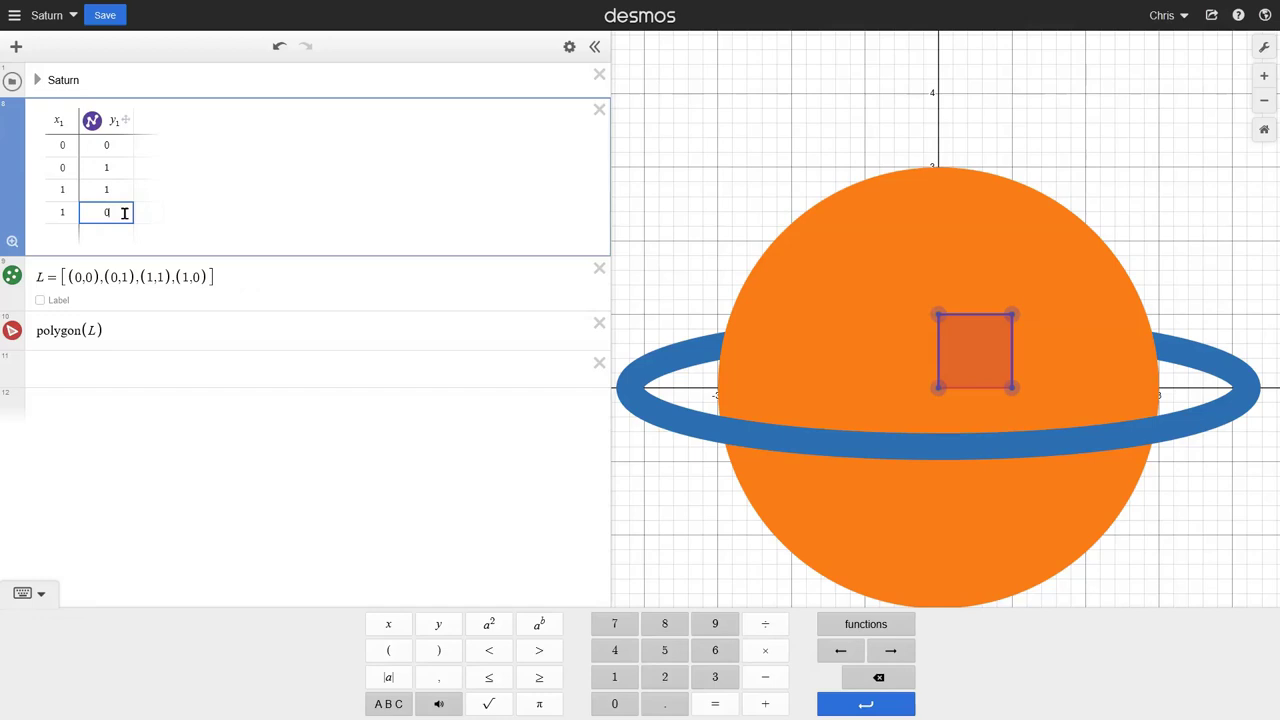
key(Left)
key(Left)
key(Down)
key(2)
text(2)
key(Right)
text(2)
text(2)
key(Right)
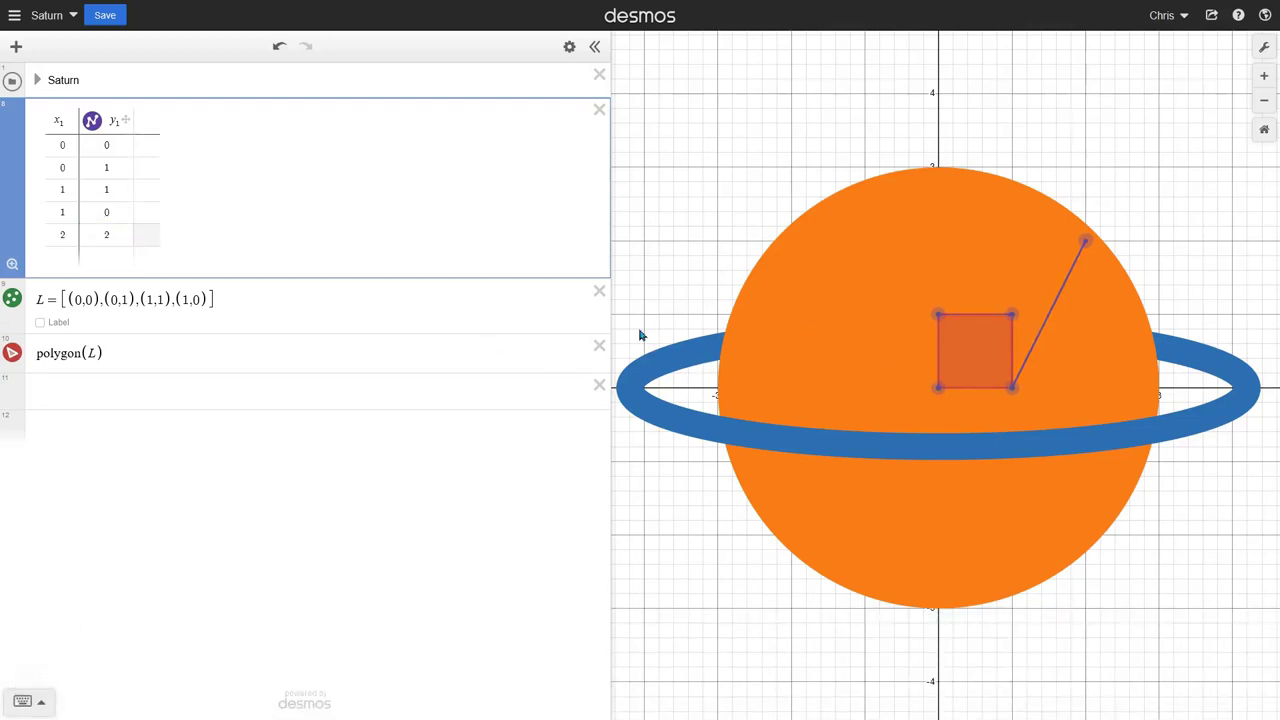
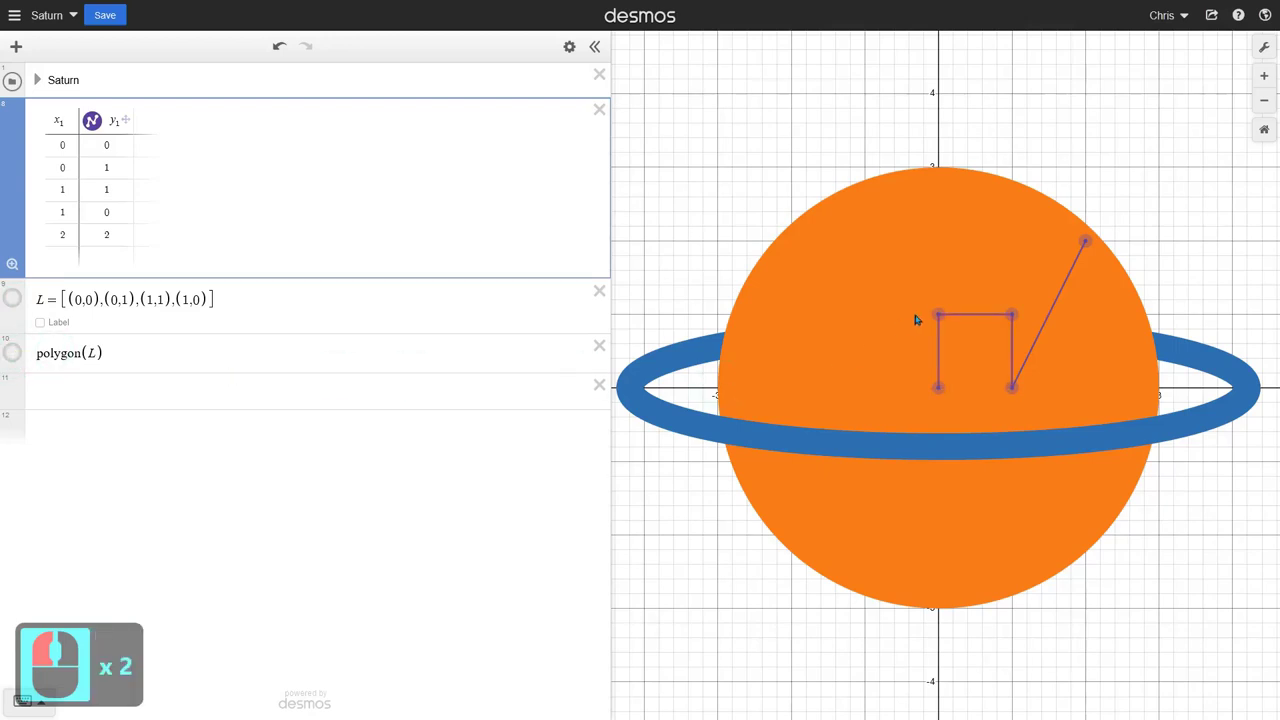
Step: Drag the table's second point up and left to about (−1.24, 1.4)
click(885, 298)
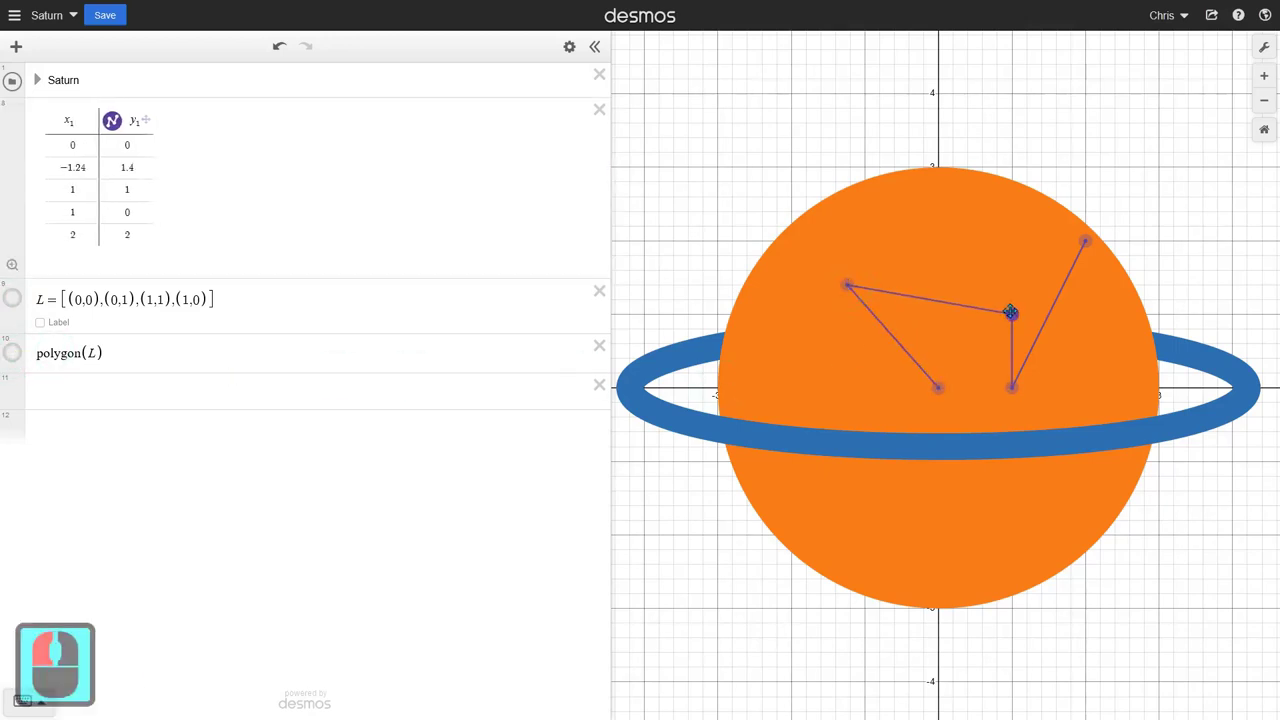
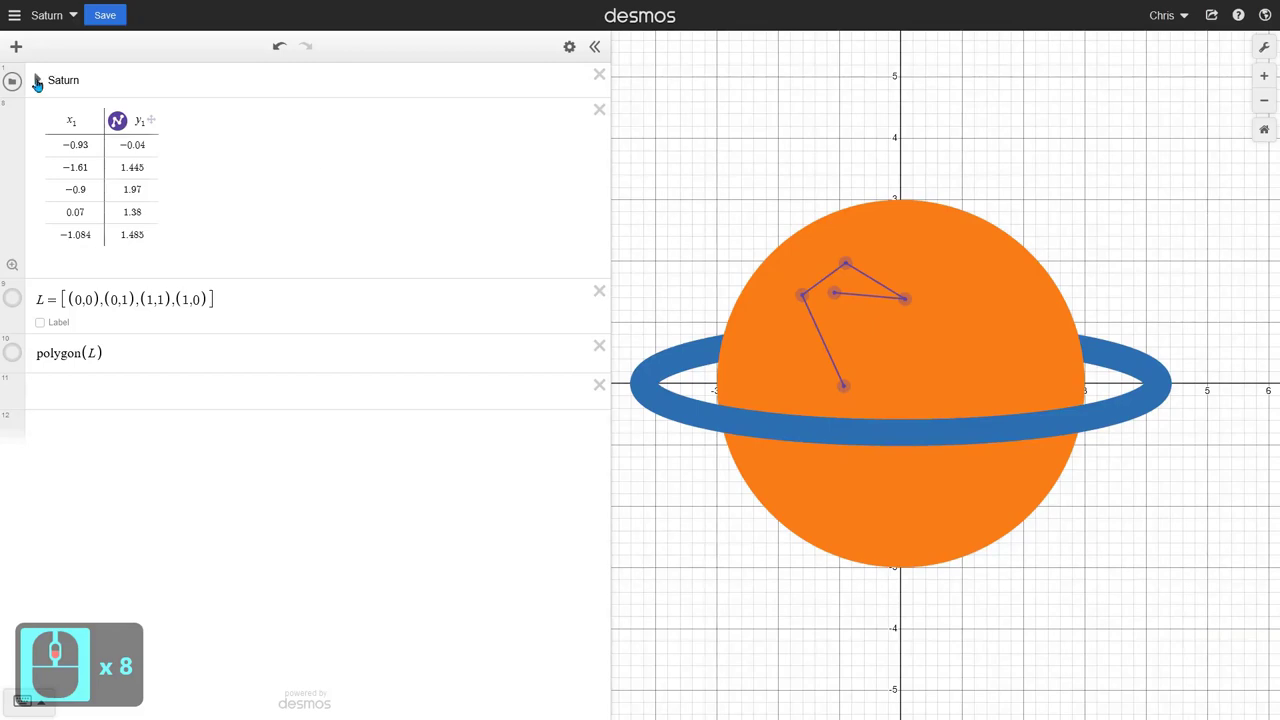
Step: Test the s_y slider moving the planet, then reset s_y to 0
click(41, 88)
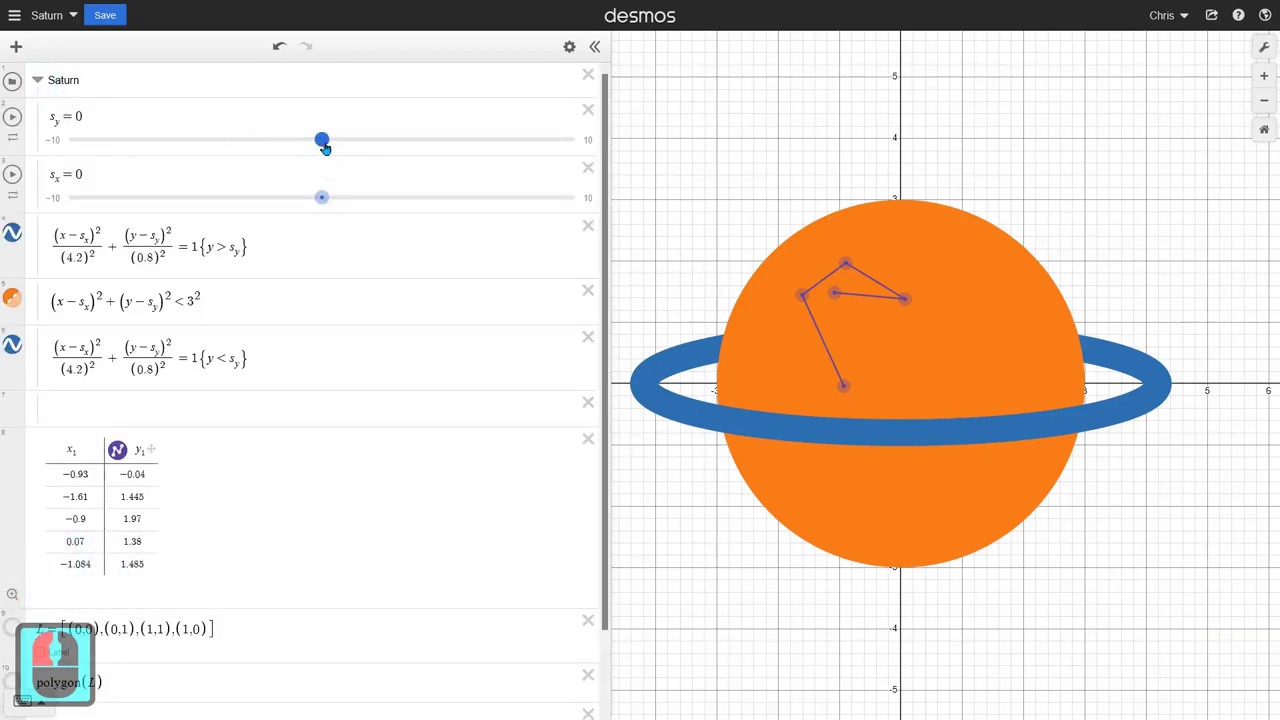
click(107, 119)
click(98, 171)
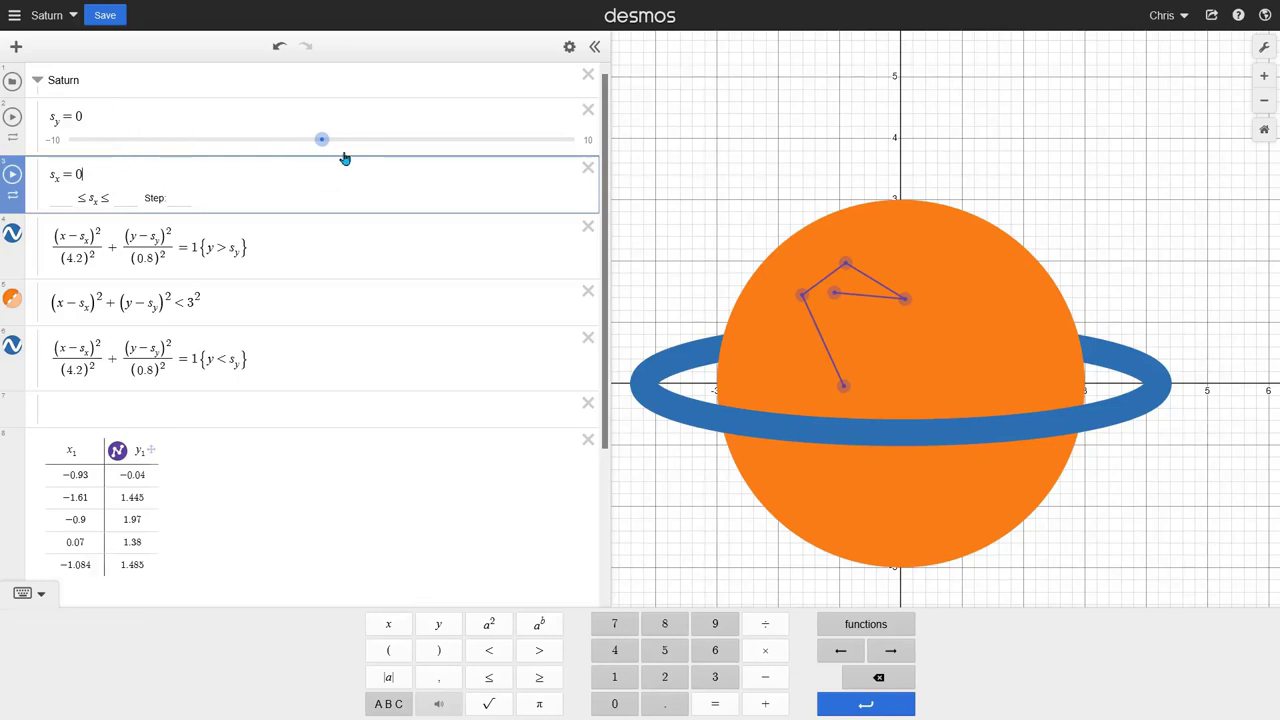
click(358, 237)
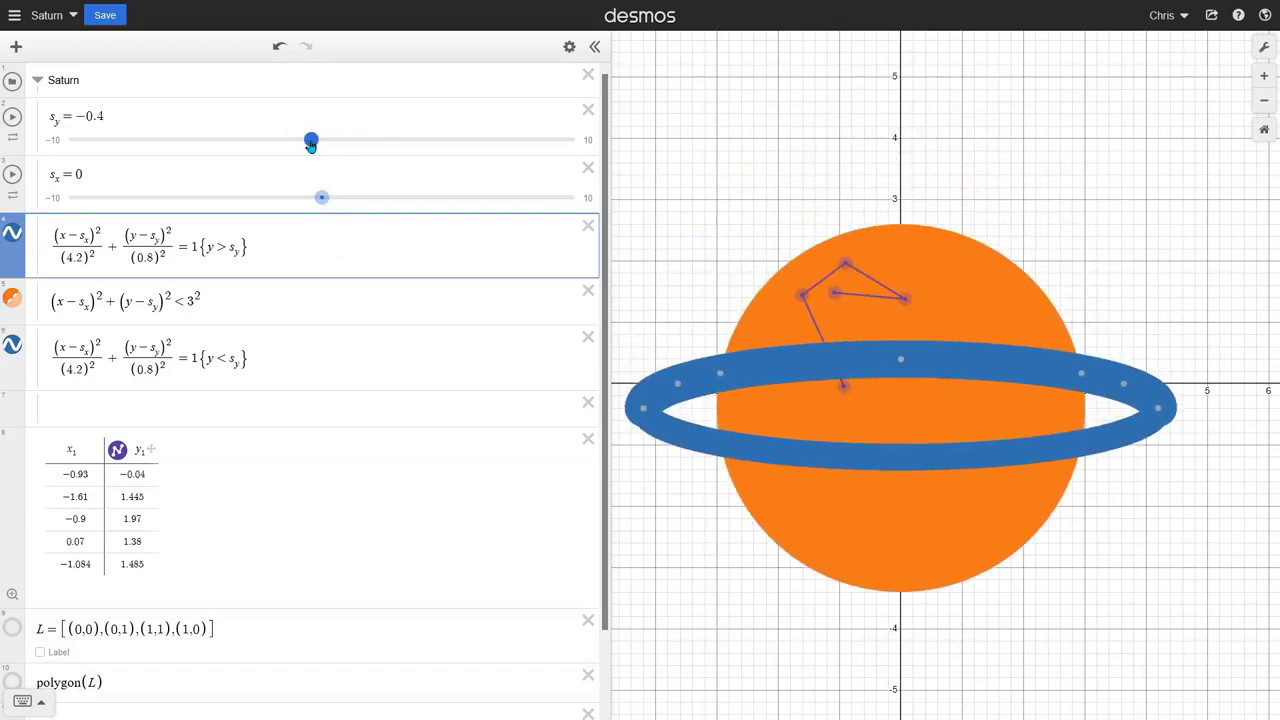
click(310, 148)
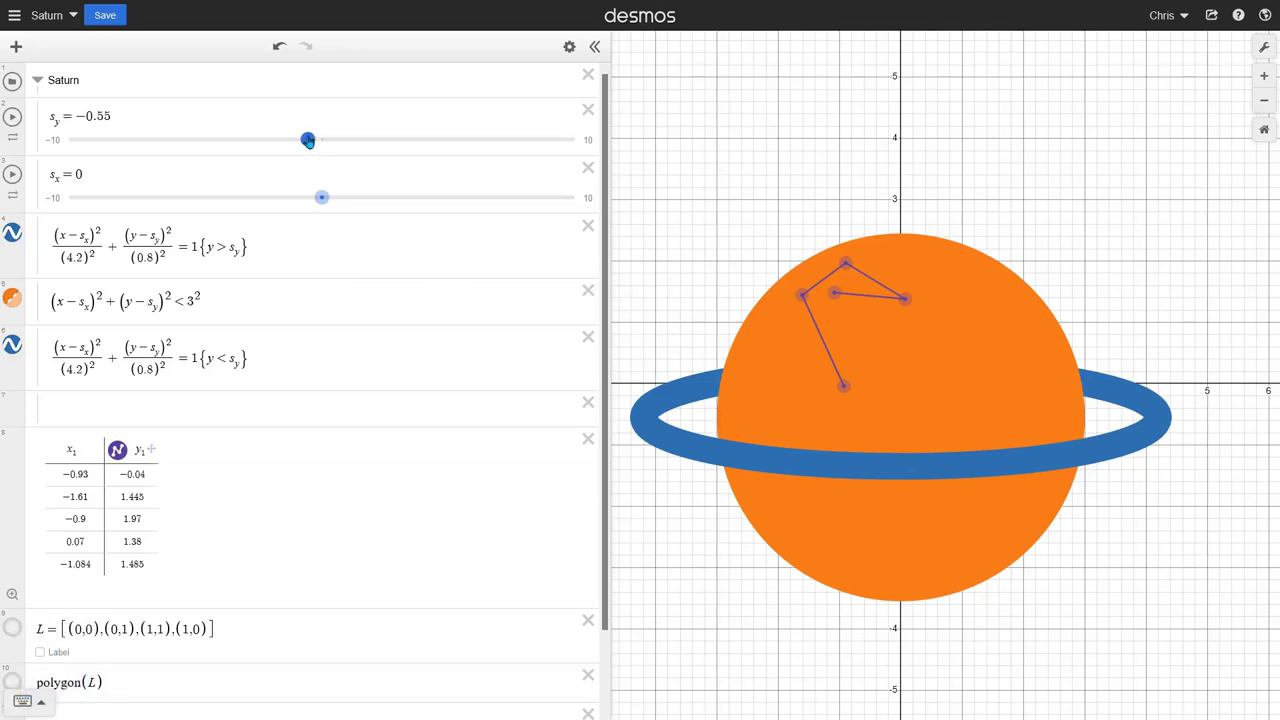
click(130, 113)
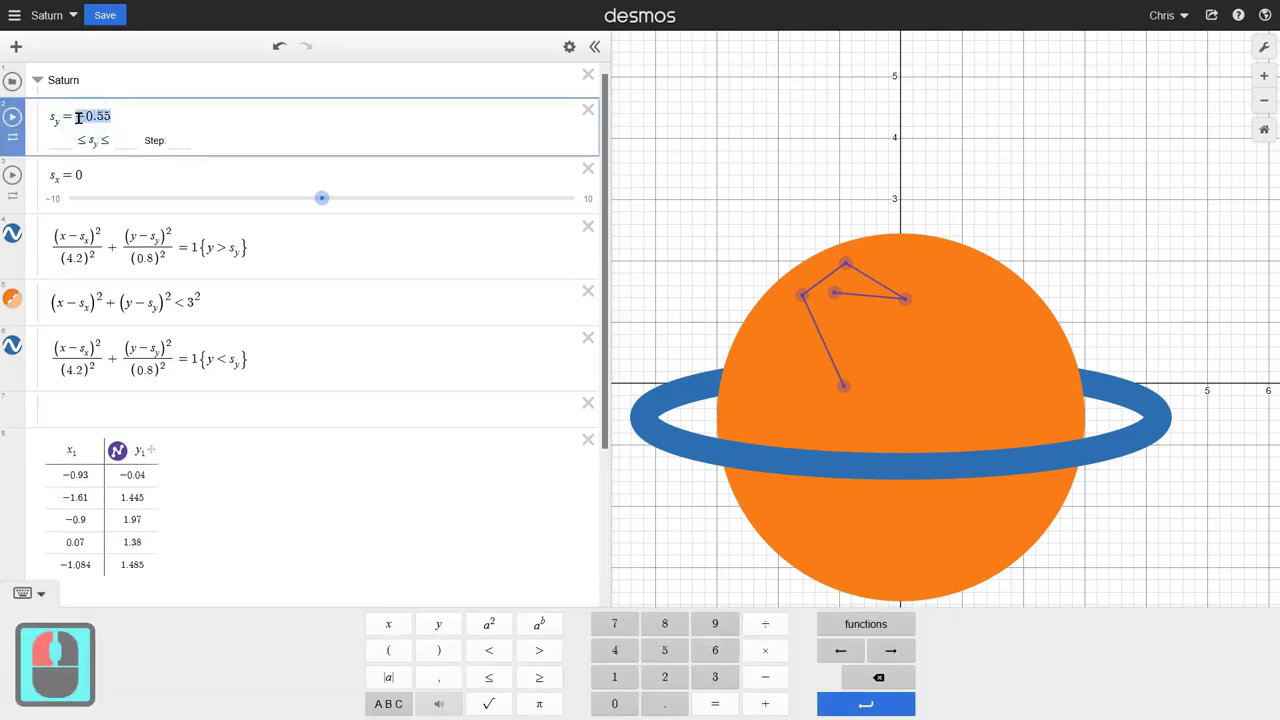
click(79, 115)
key(0)
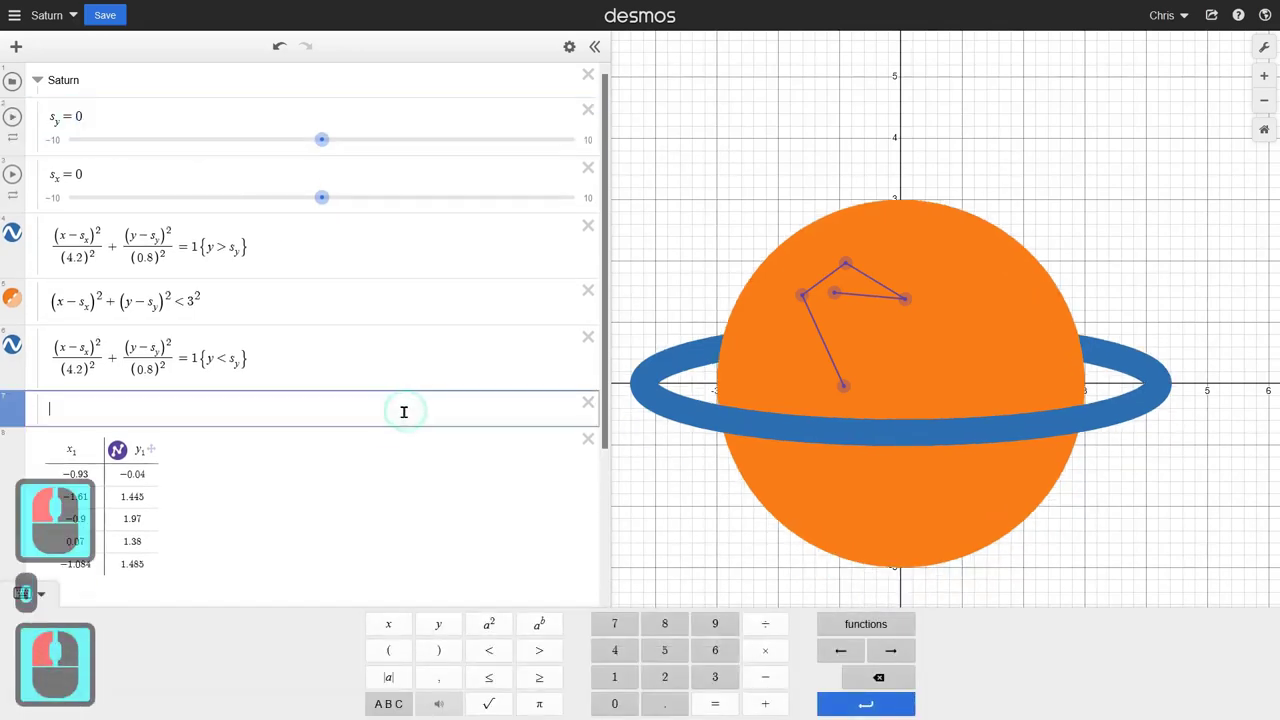
click(362, 458)
Step: Scroll down the expression list to the L list and polygon(L)
middle_click(362, 458)
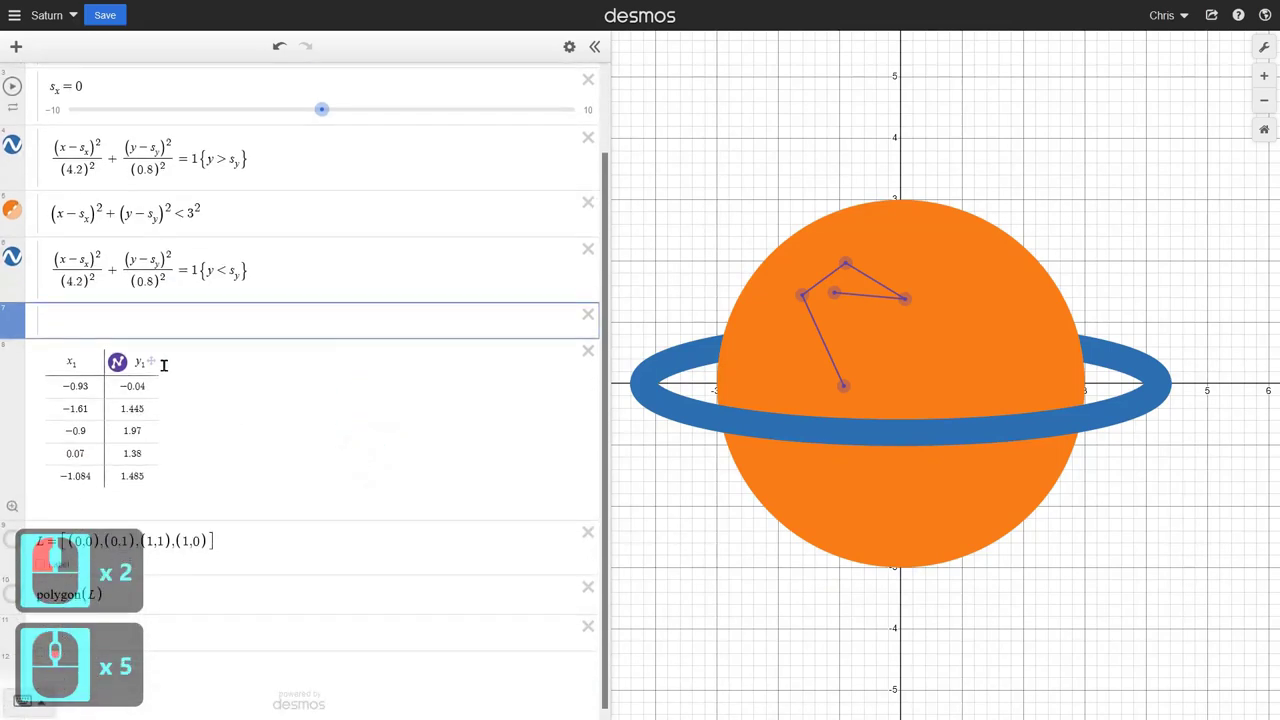
middle_click(158, 418)
click(248, 544)
middle_click(256, 502)
middle_click(256, 501)
middle_click(323, 553)
click(324, 566)
key(Return)
key(Return)
key(Return)
key(Return)
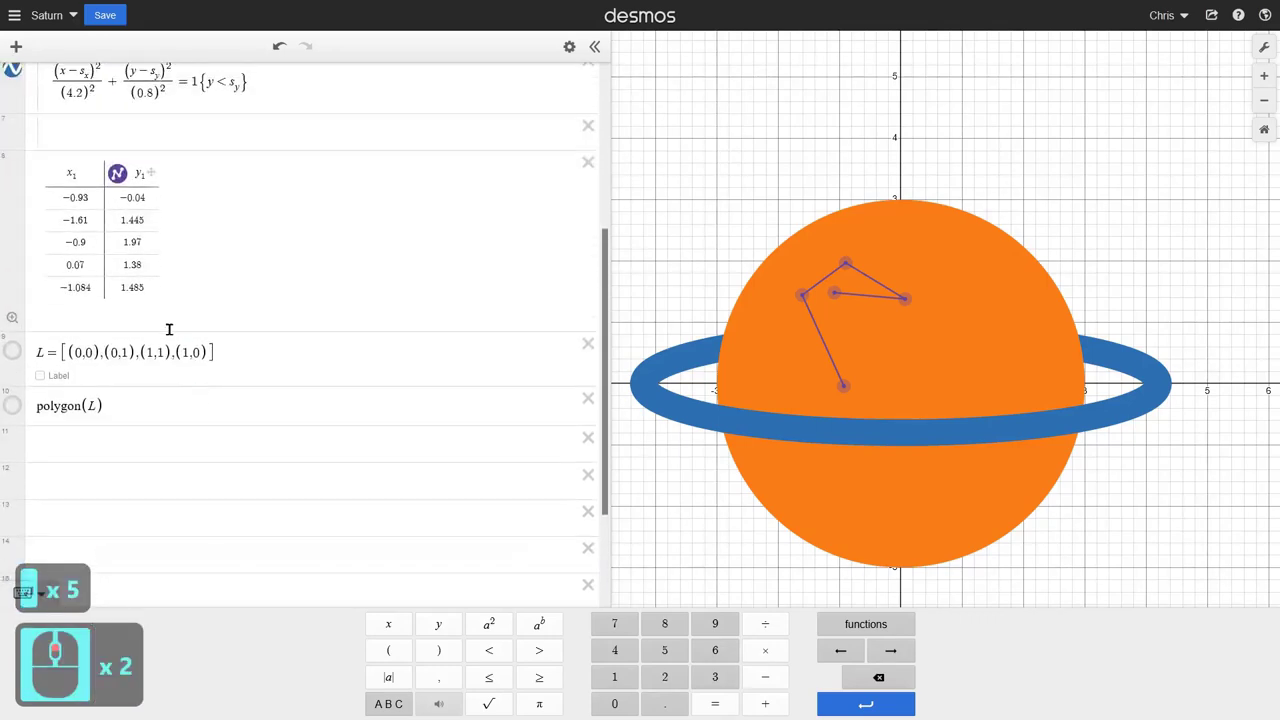
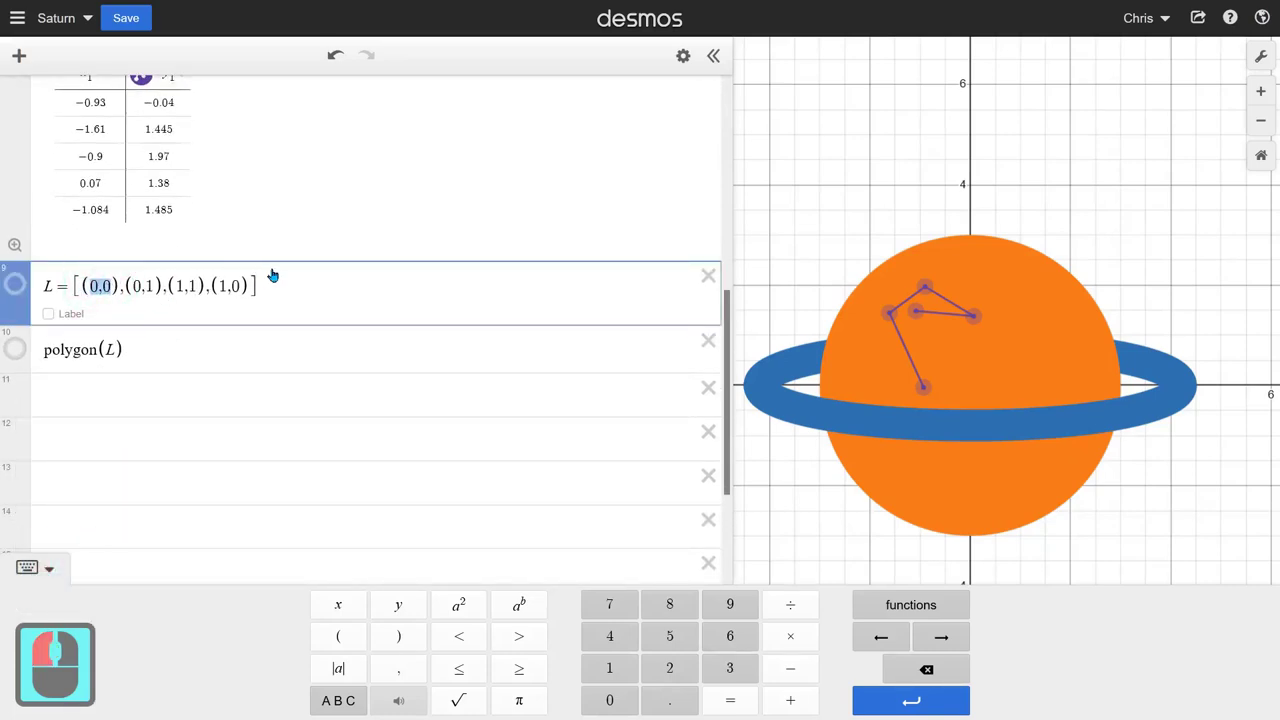
Step: Set L's first point to (−.93, −.04)
text(-.93)
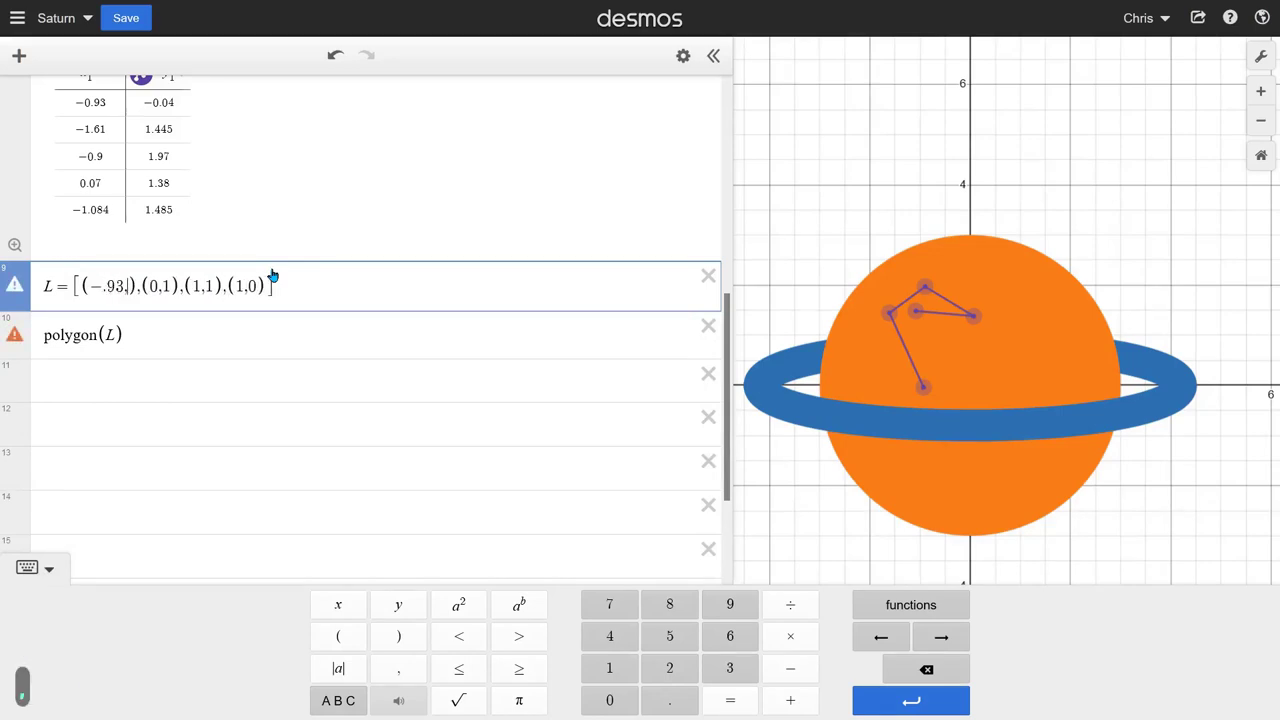
key(.)
text(.094)
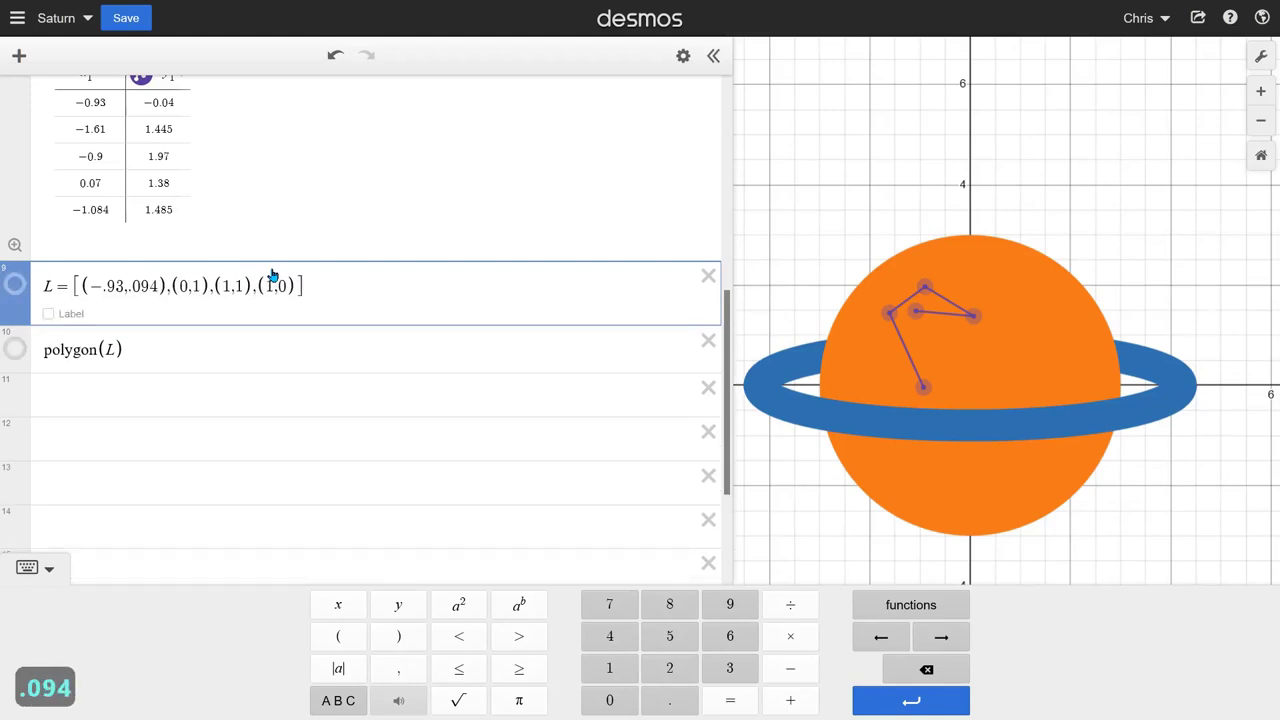
key(BackSpace)
key(BackSpace)
key(BackSpace)
text(04)
key(Left)
key(Left)
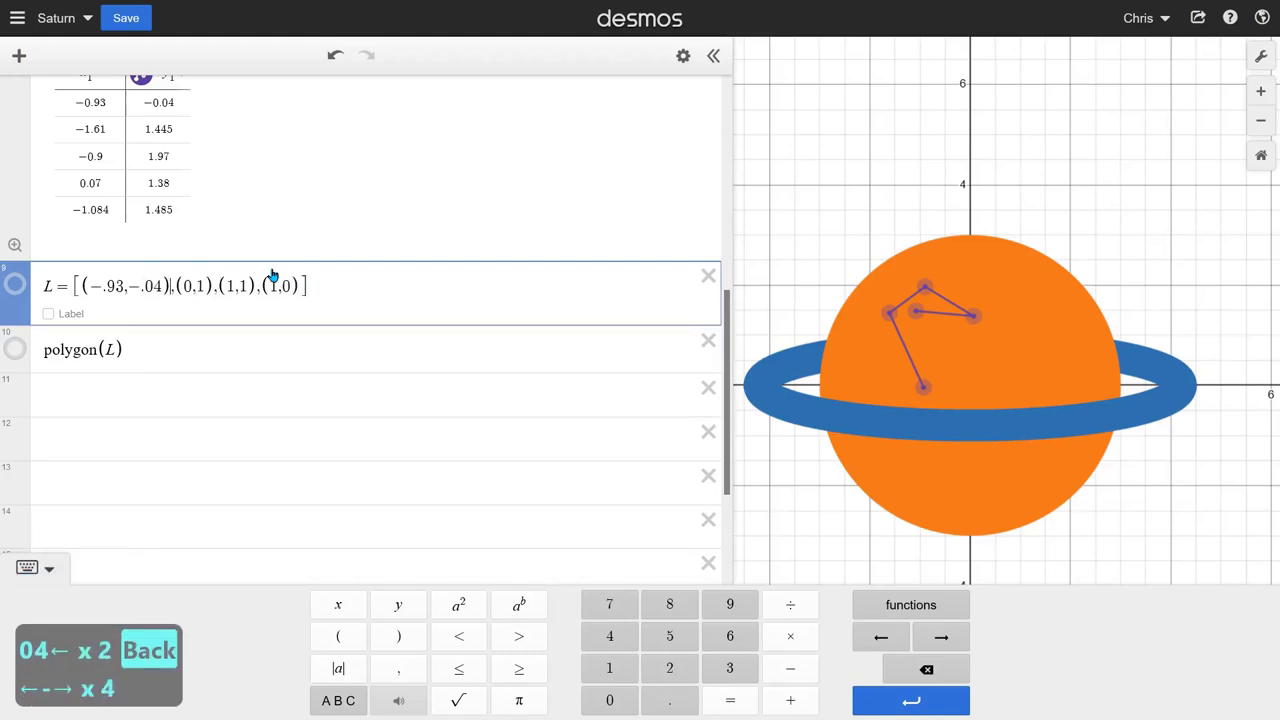
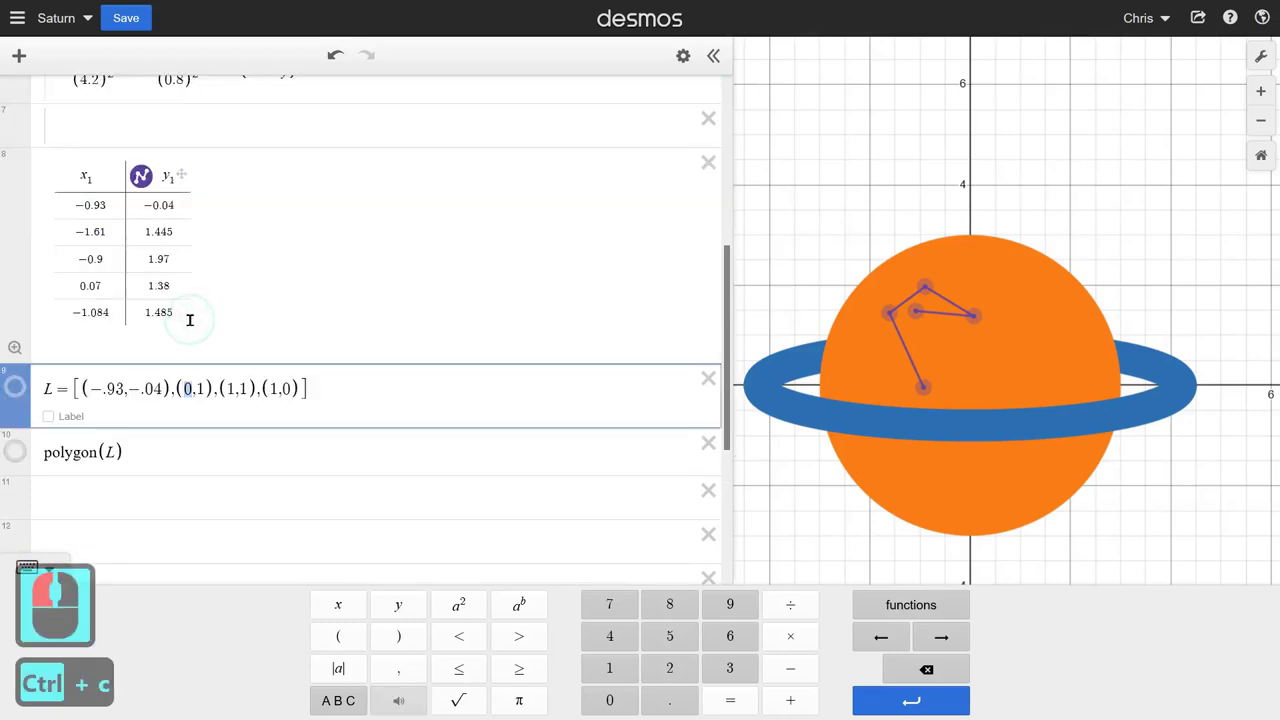
Step: Copy the middle points' coordinates (1.445, −0.9, 0.07…) from the table into L
click(191, 324)
key(ctrl+v)
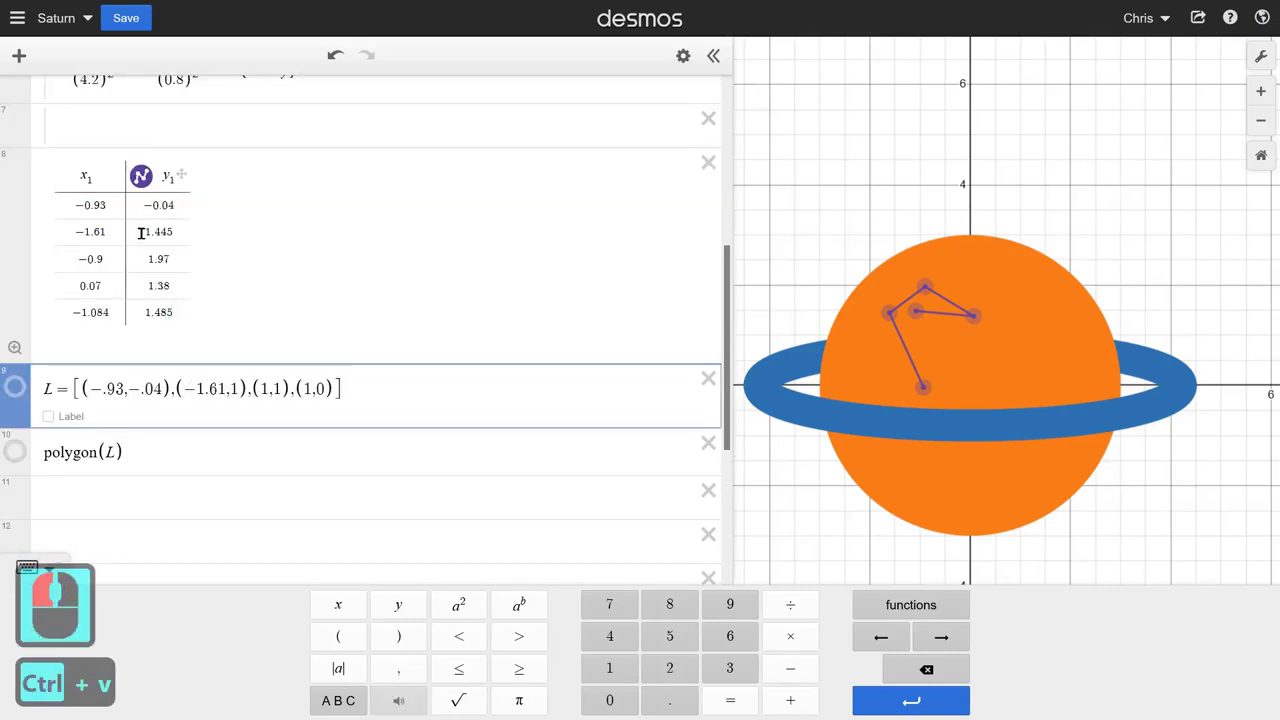
click(176, 227)
key(ctrl+c)
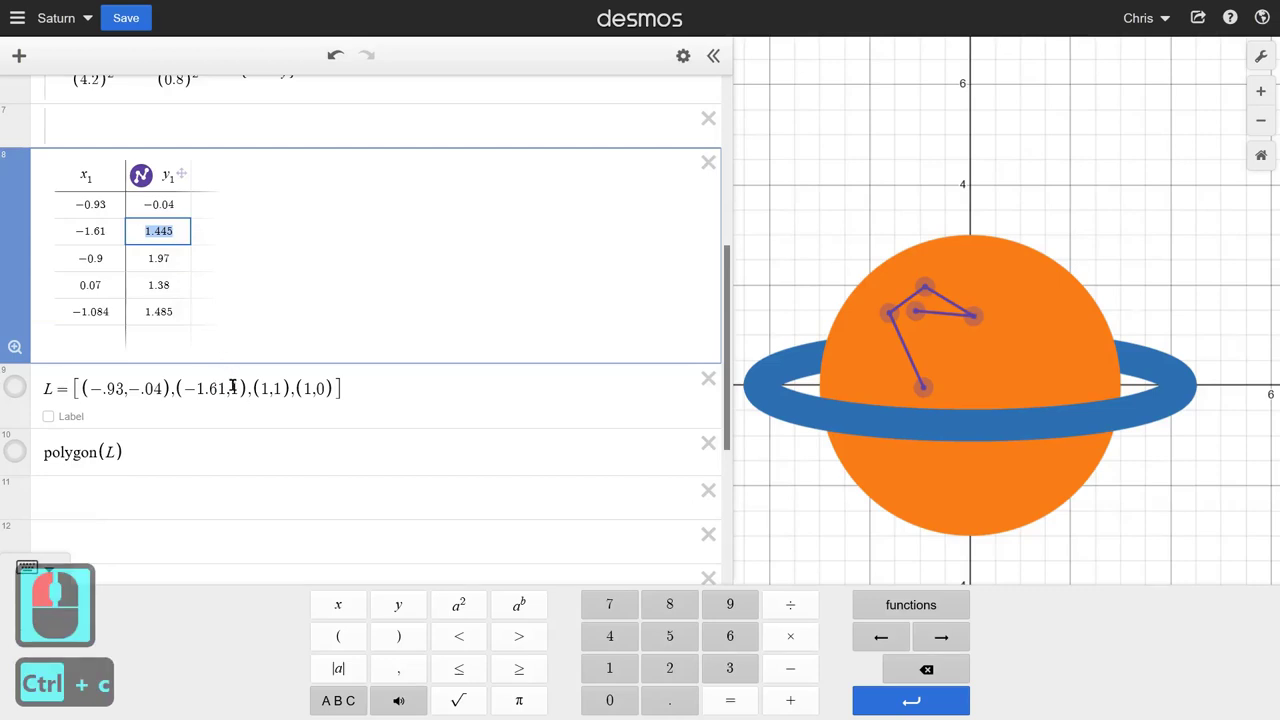
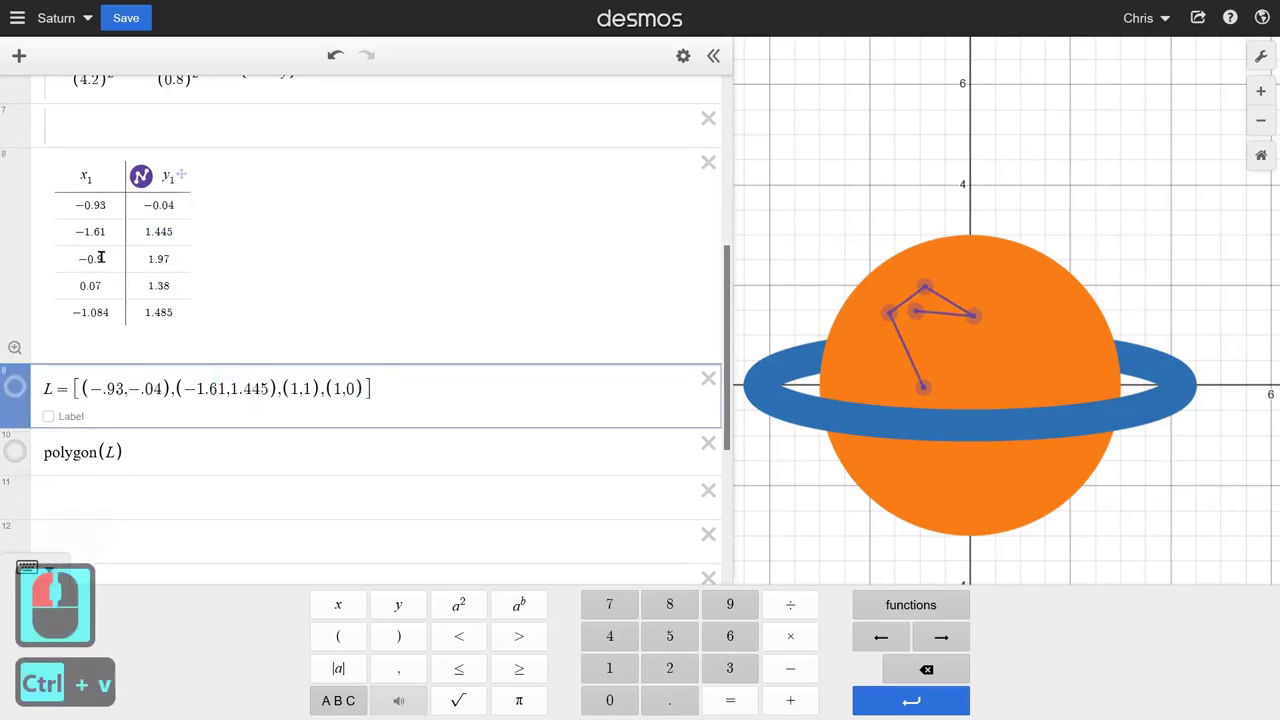
click(65, 262)
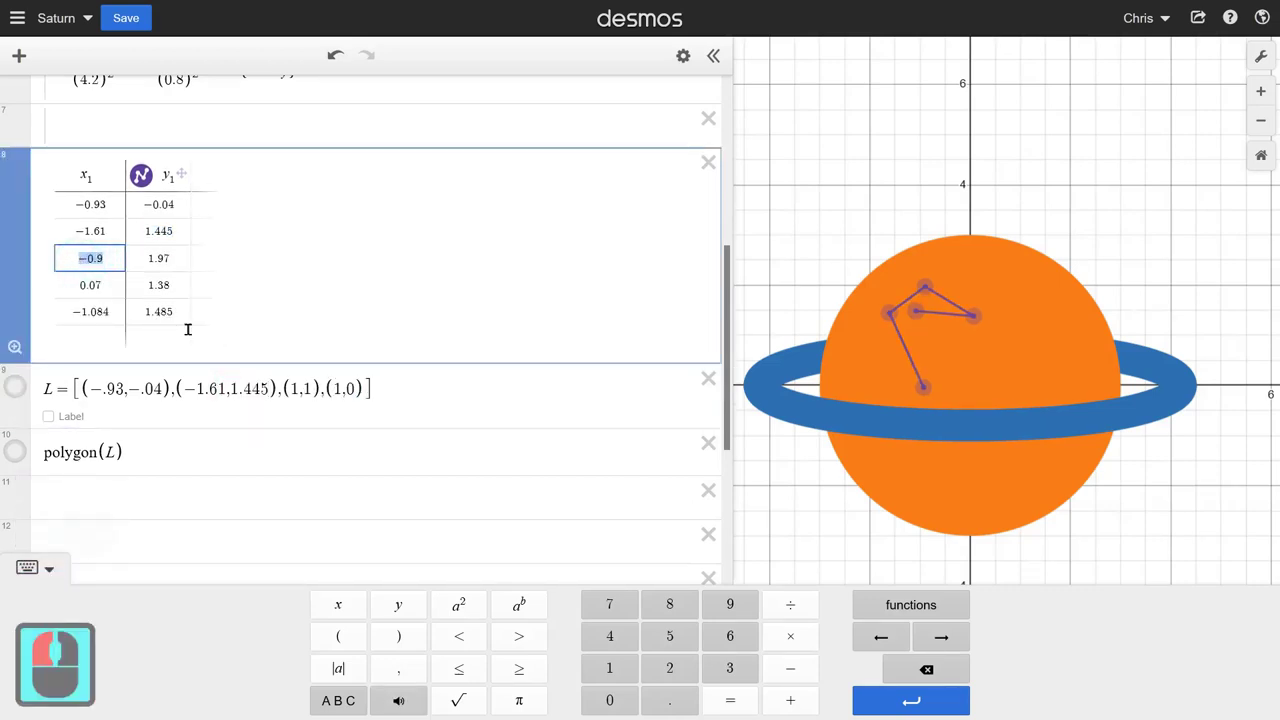
key(ctrl+c)
click(296, 383)
key(ctrl+v)
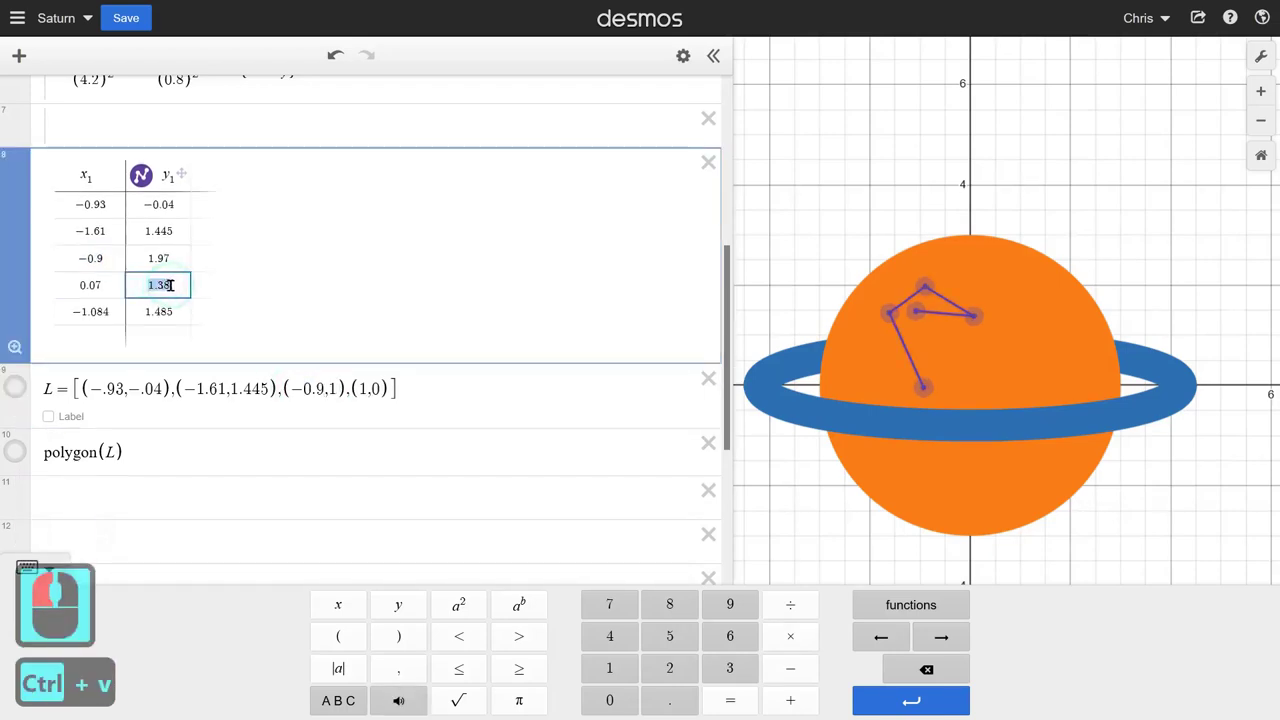
click(175, 280)
click(176, 256)
key(ctrl+c)
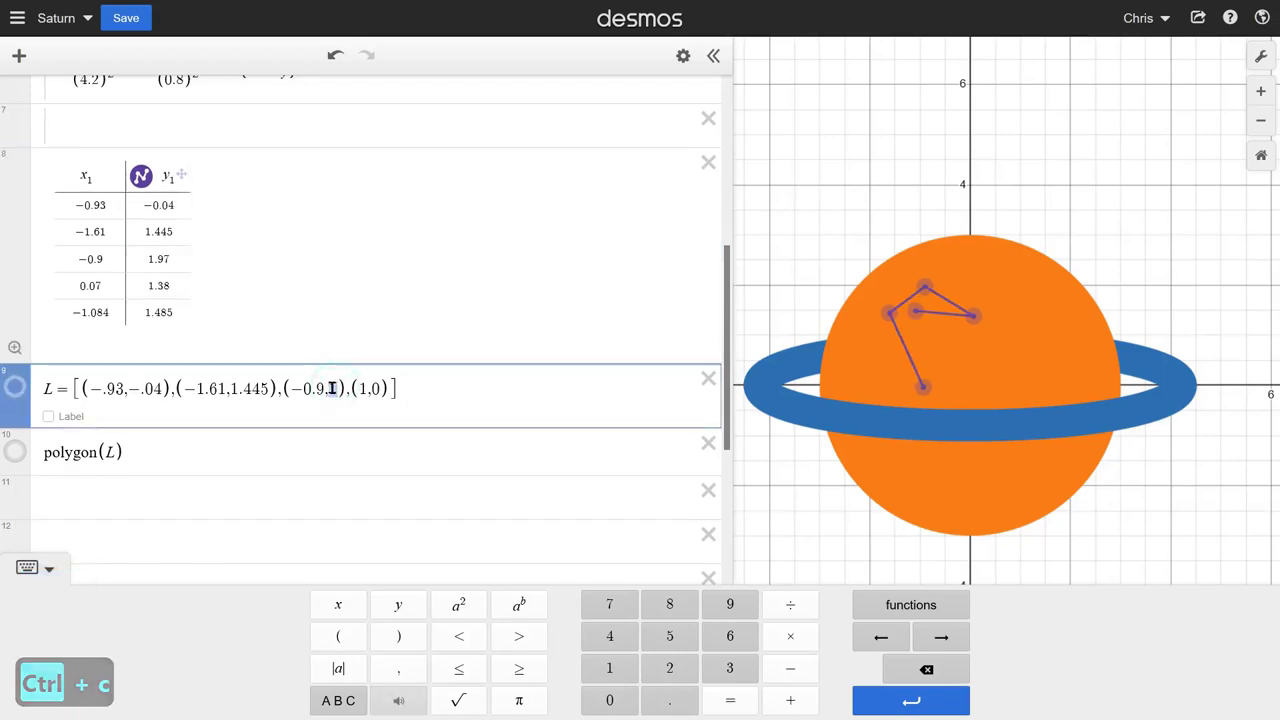
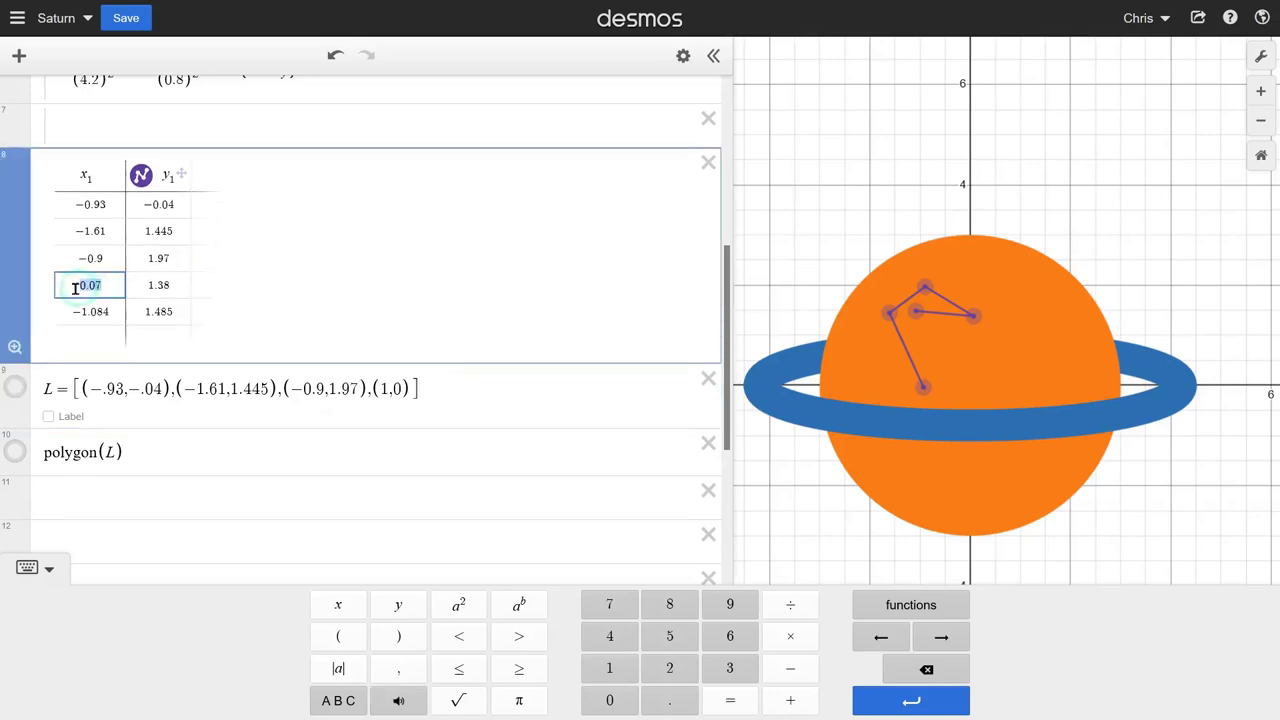
click(76, 283)
key(ctrl+c)
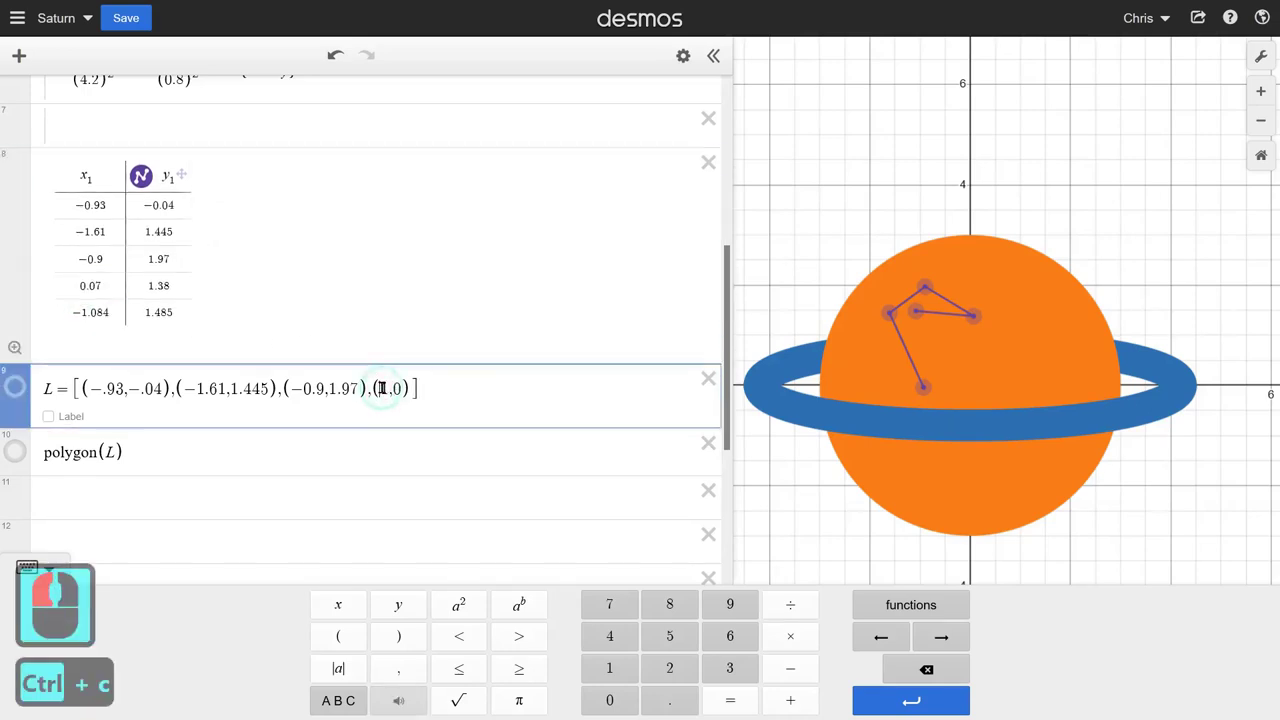
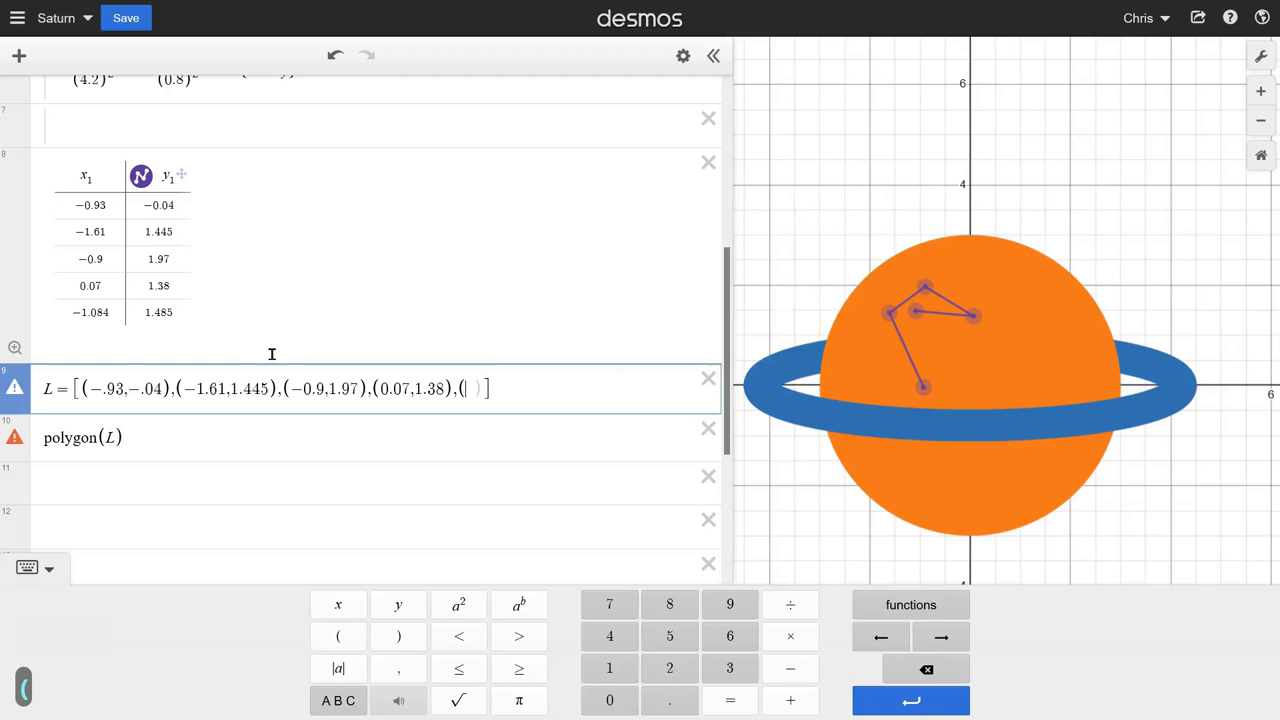
Step: Finish L with the last point (−1.084, 1.485) so it matches the five table points
text(--1.0)
text(4)
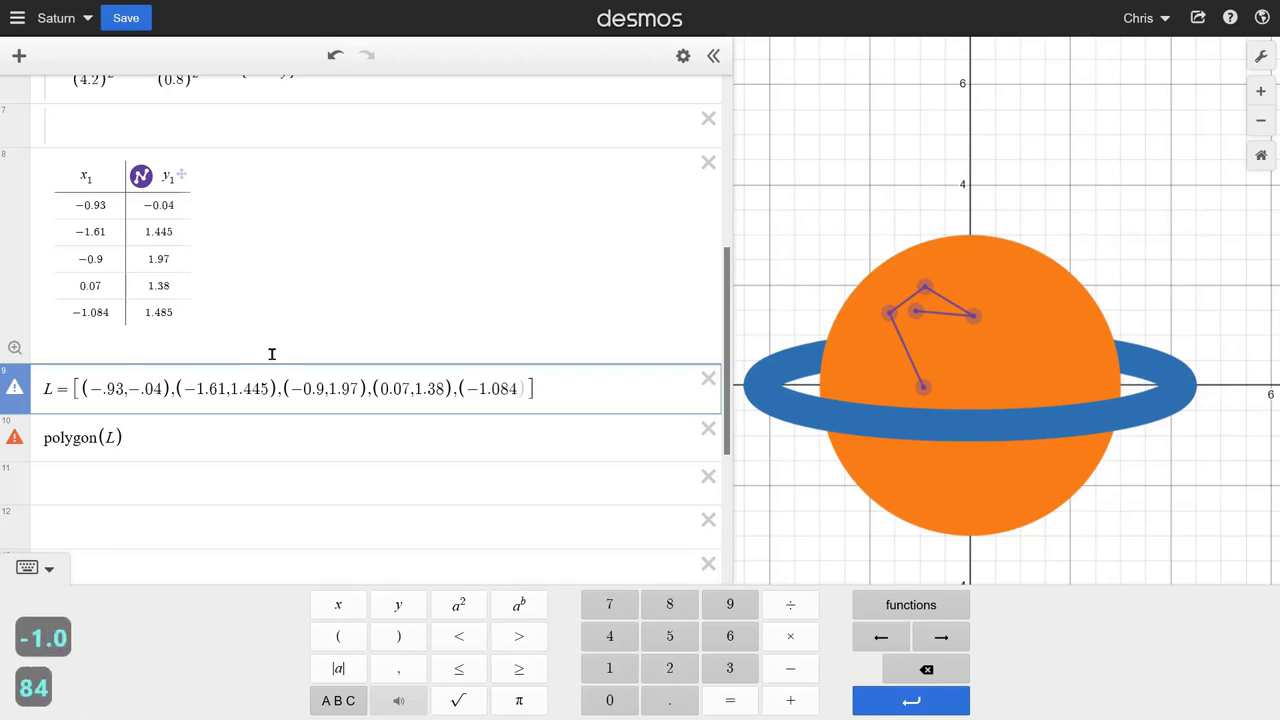
key(,)
text(.485)
text(?))
key(BackSpace)
key(BackSpace)
text(x)
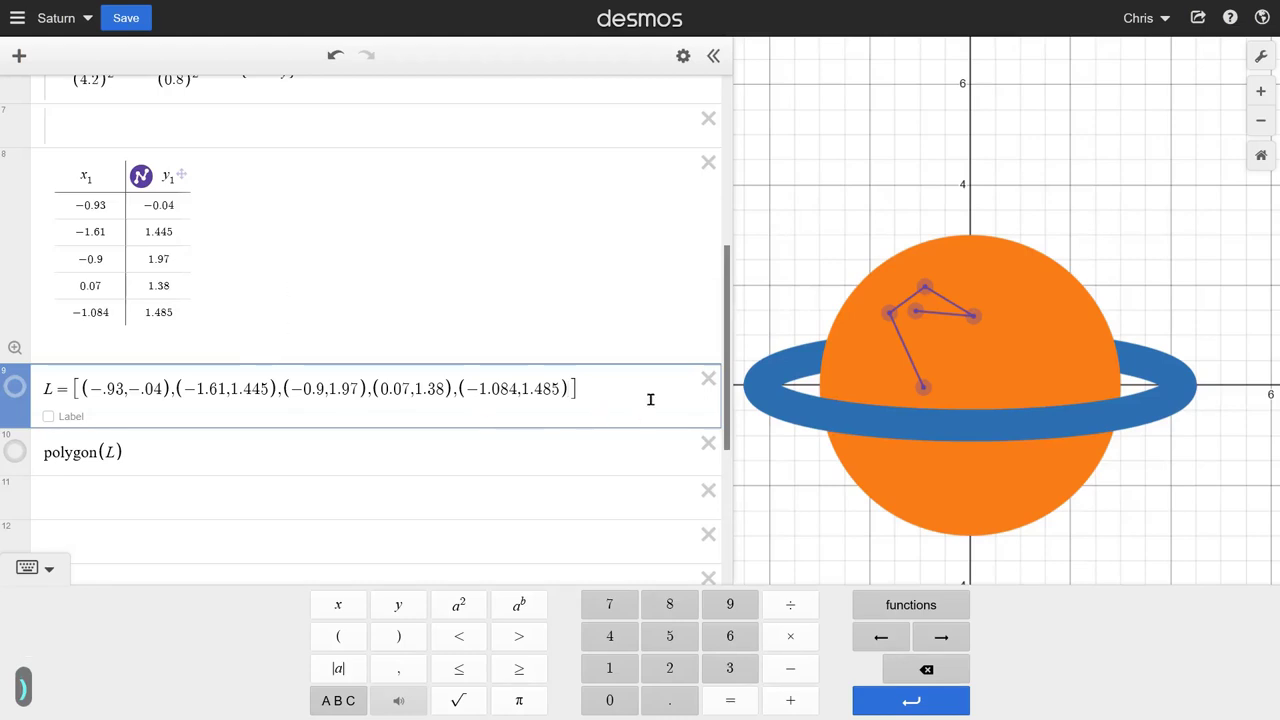
click(643, 387)
click(179, 452)
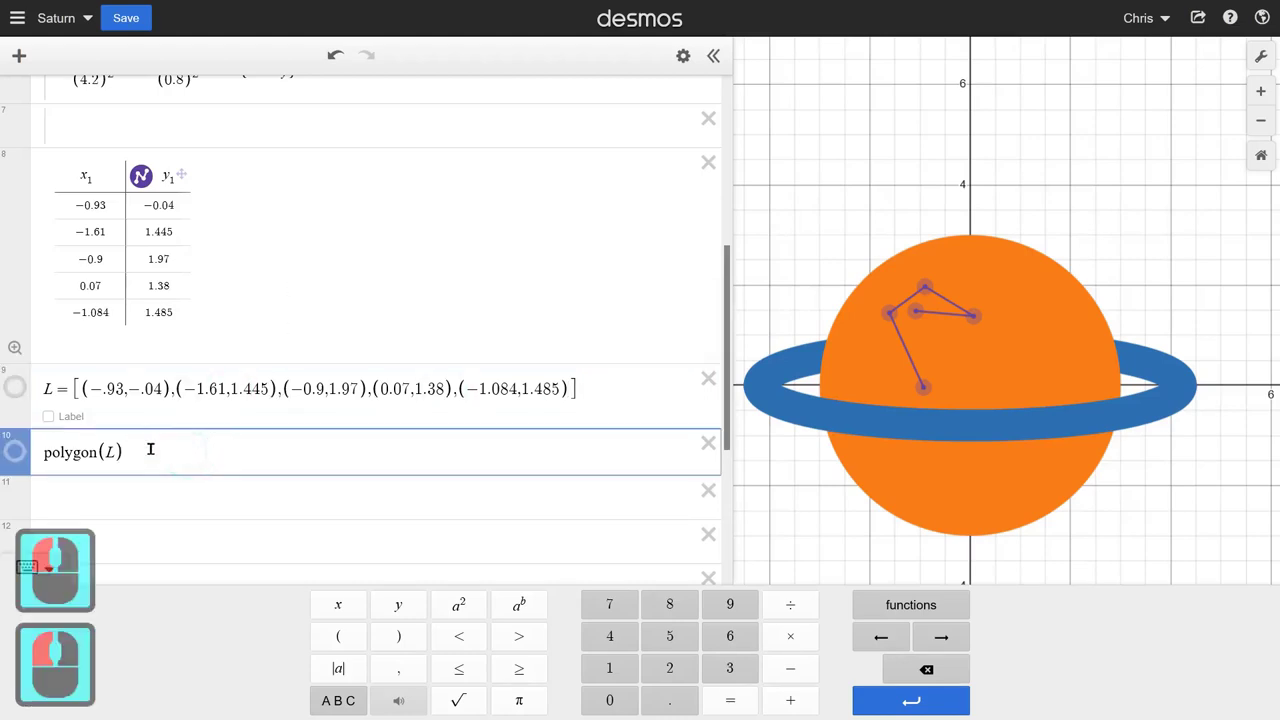
Step: Hide the plotted points of L and of the table
click(18, 389)
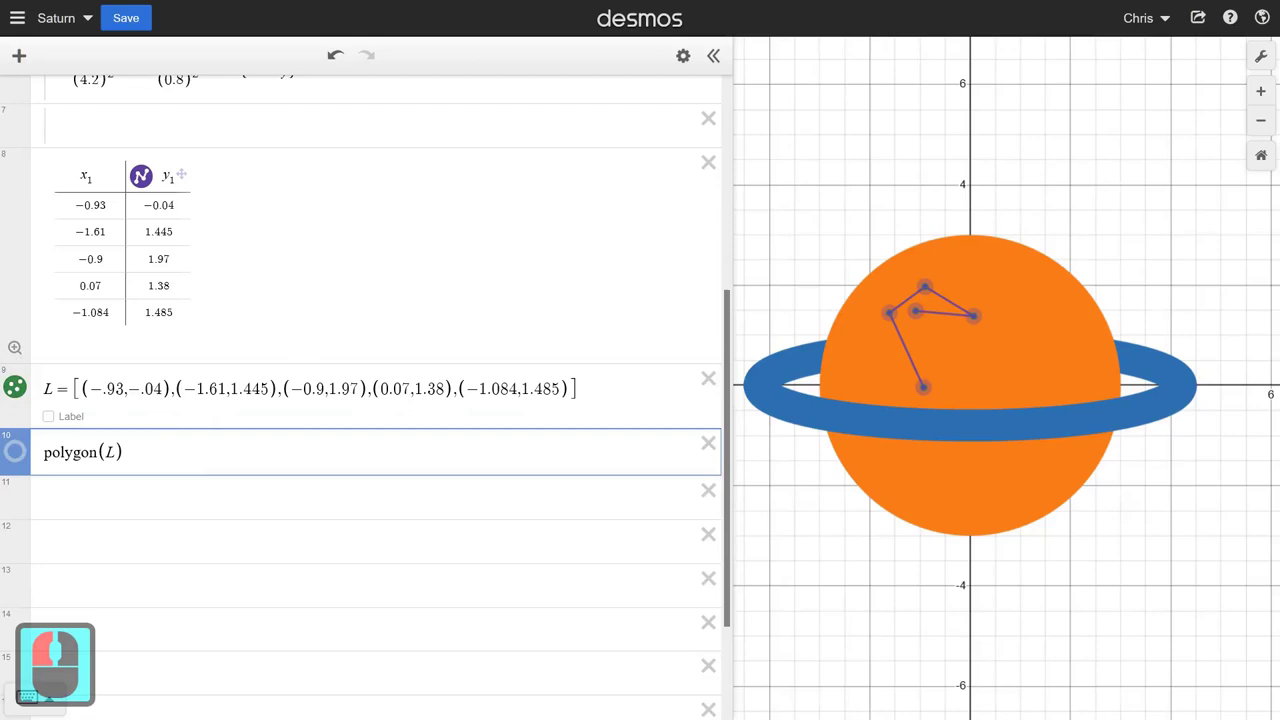
click(148, 178)
click(148, 178)
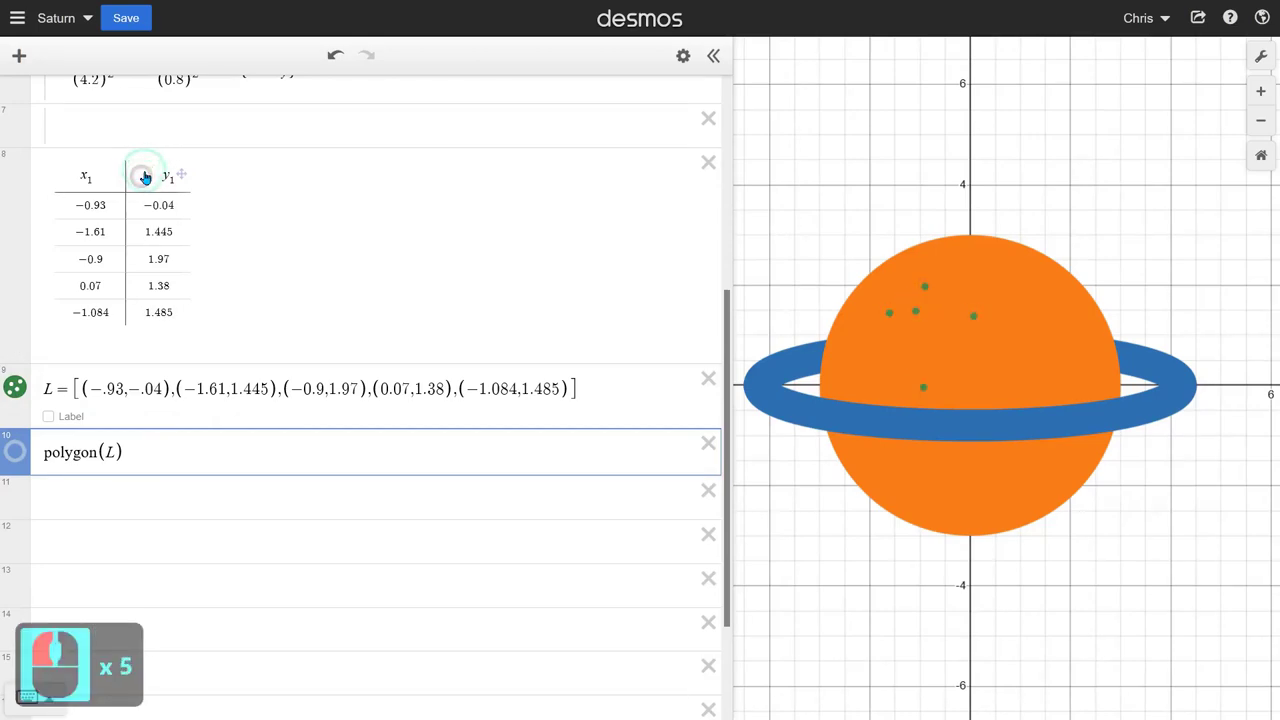
click(148, 178)
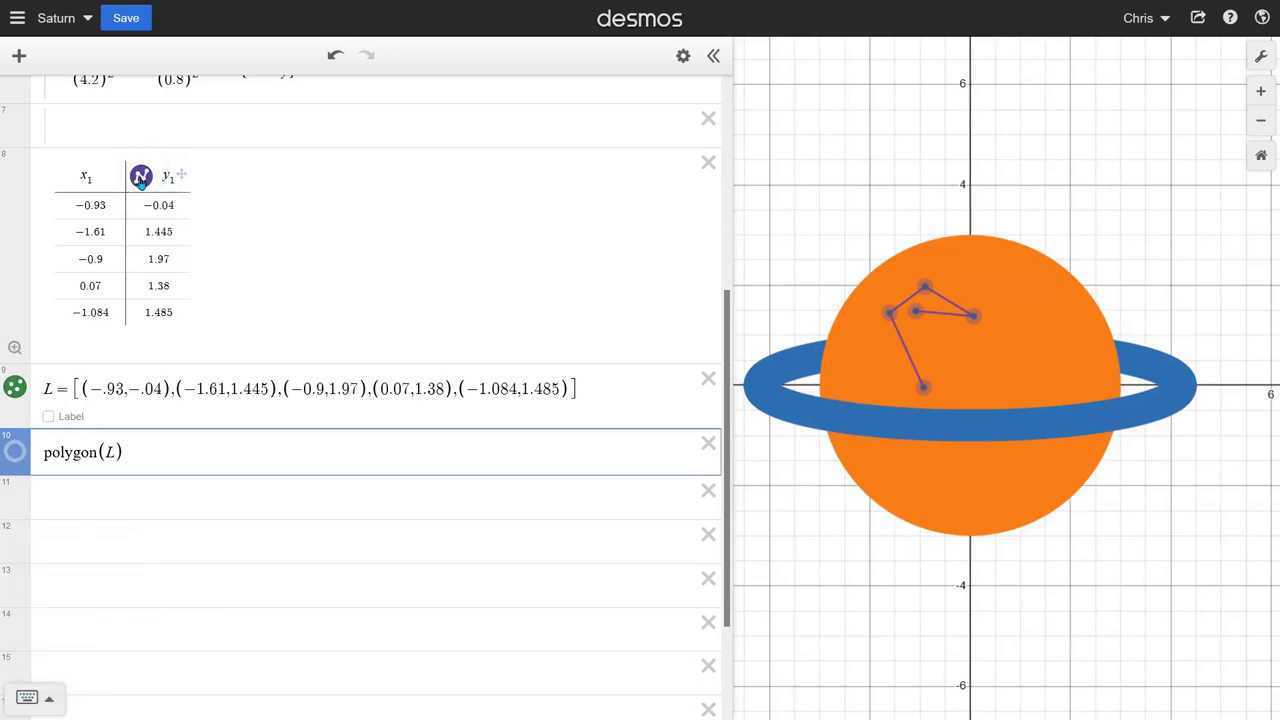
click(143, 184)
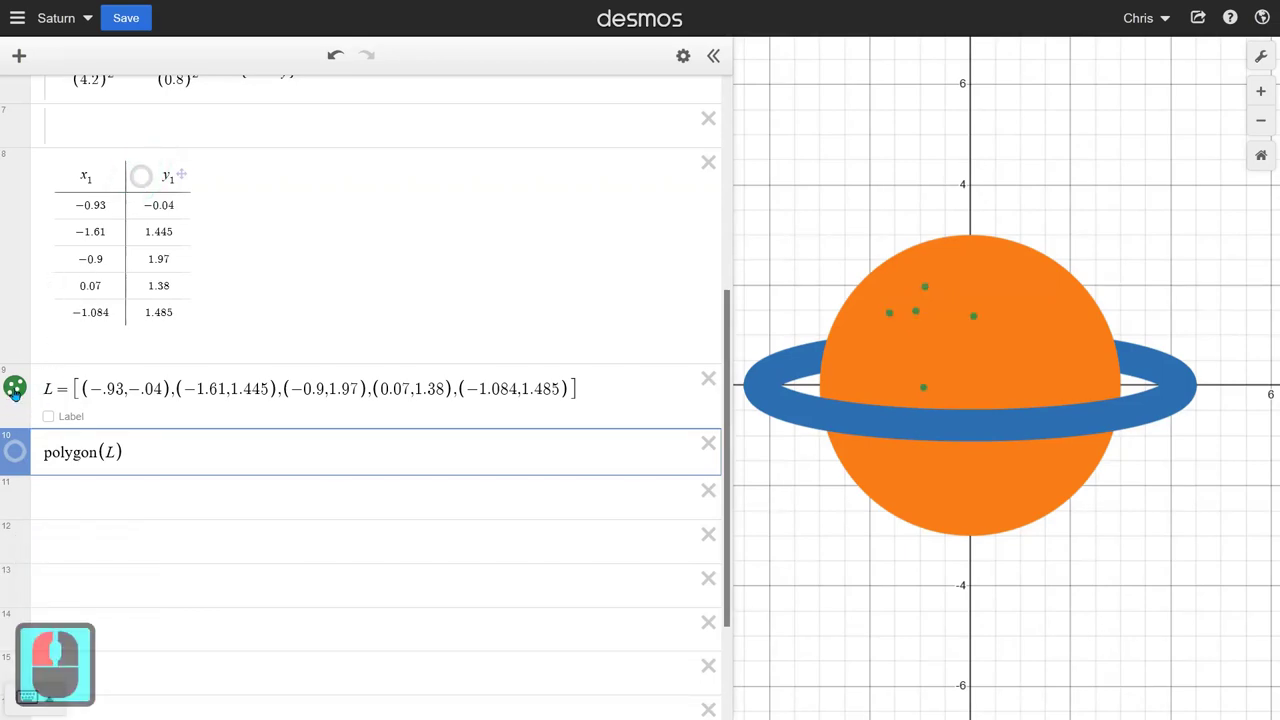
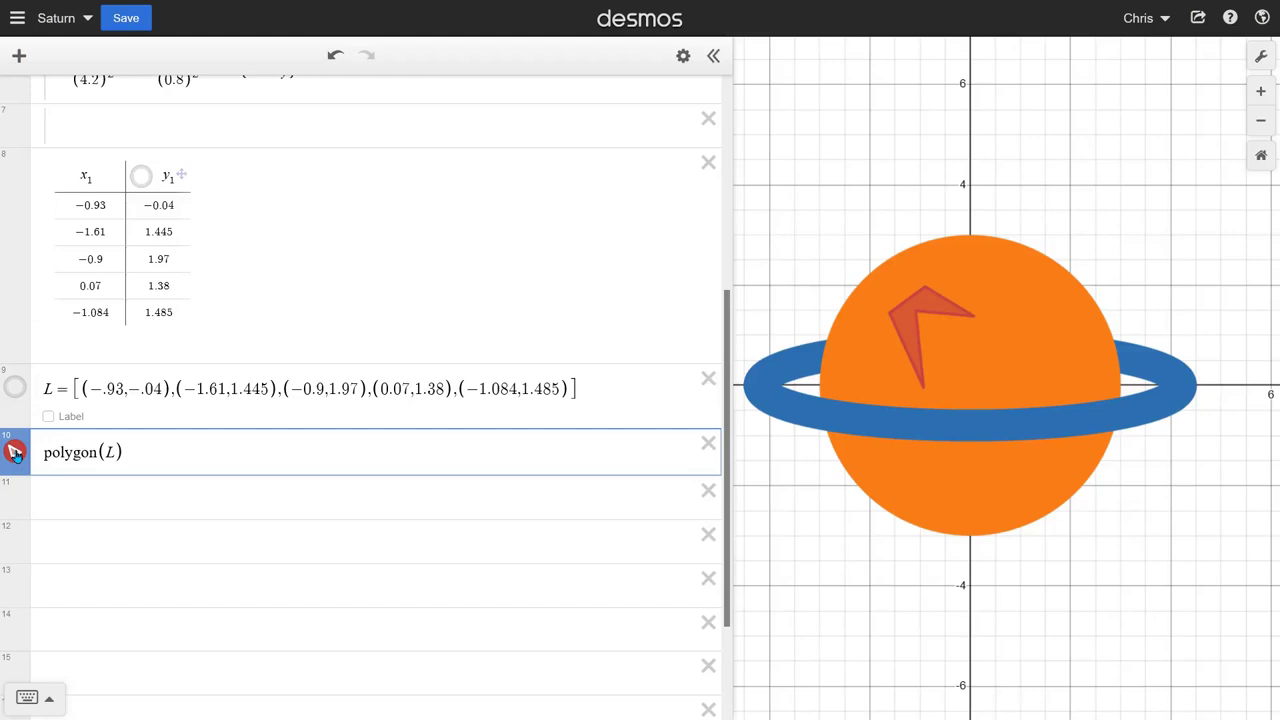
Step: Raise polygon(L)'s fill opacity to about 0.9 for a darker red fill
click(90, 537)
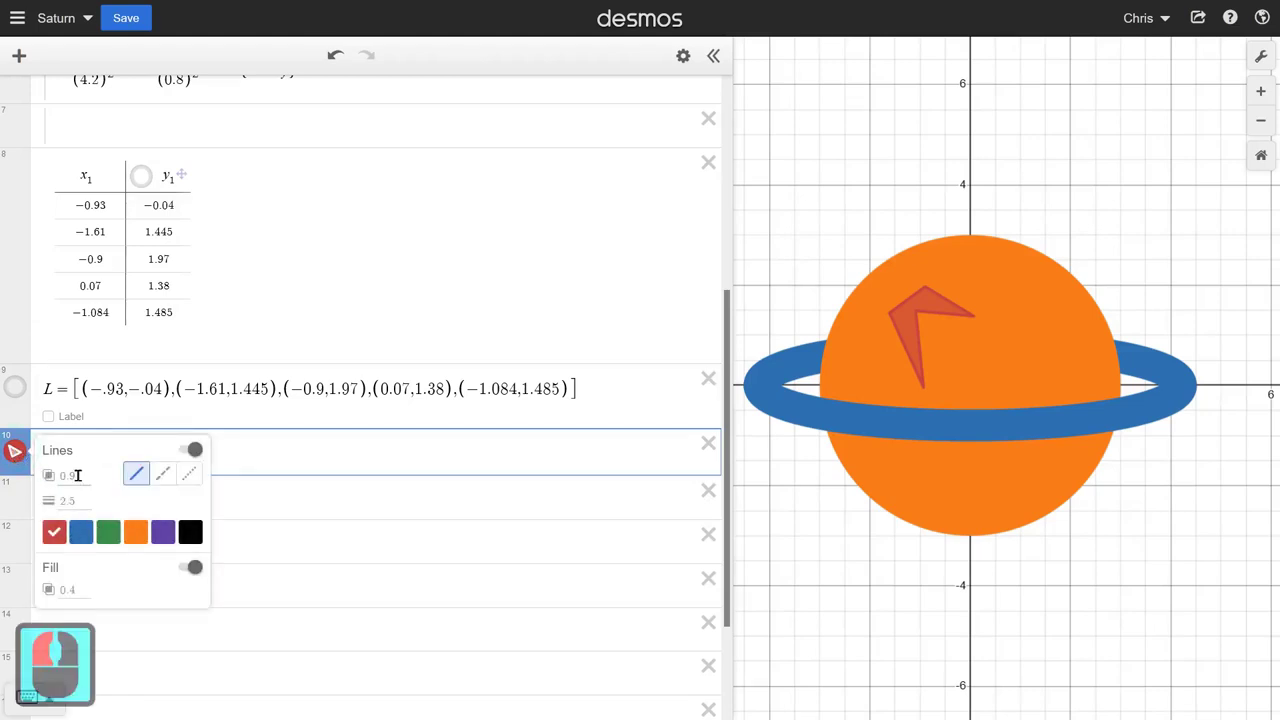
click(37, 483)
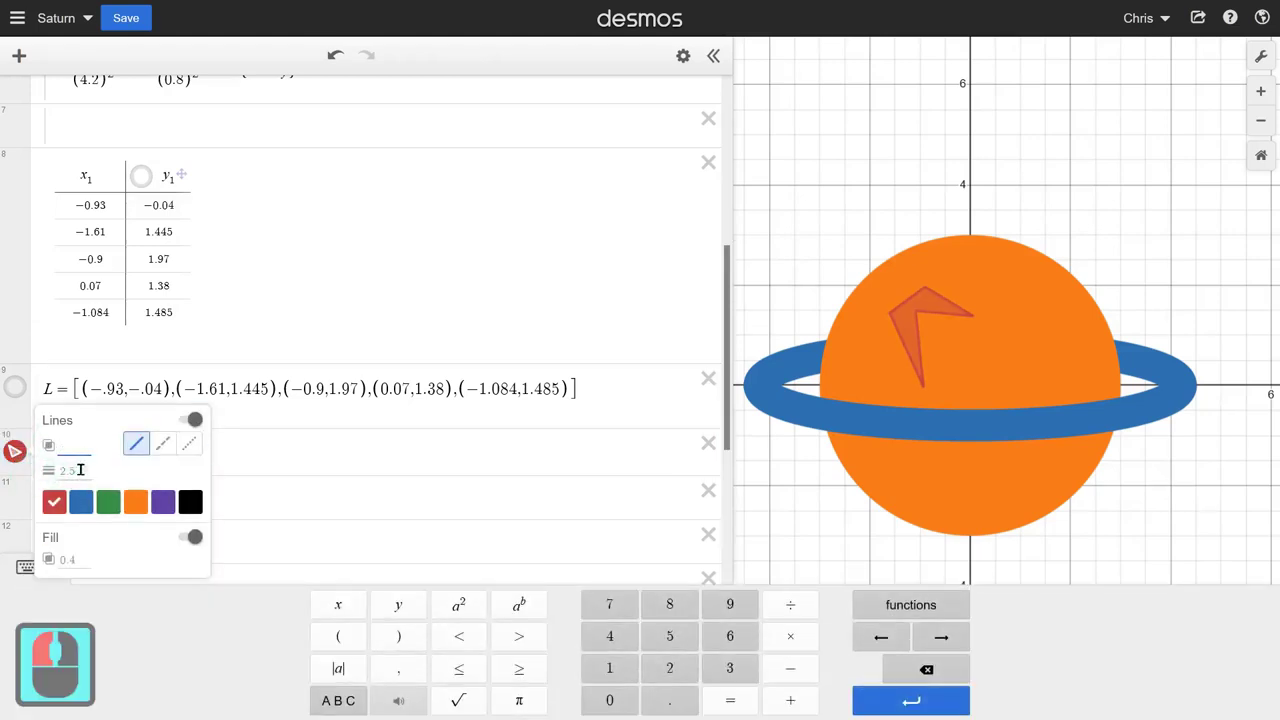
click(172, 507)
key(0)
click(90, 507)
key(1)
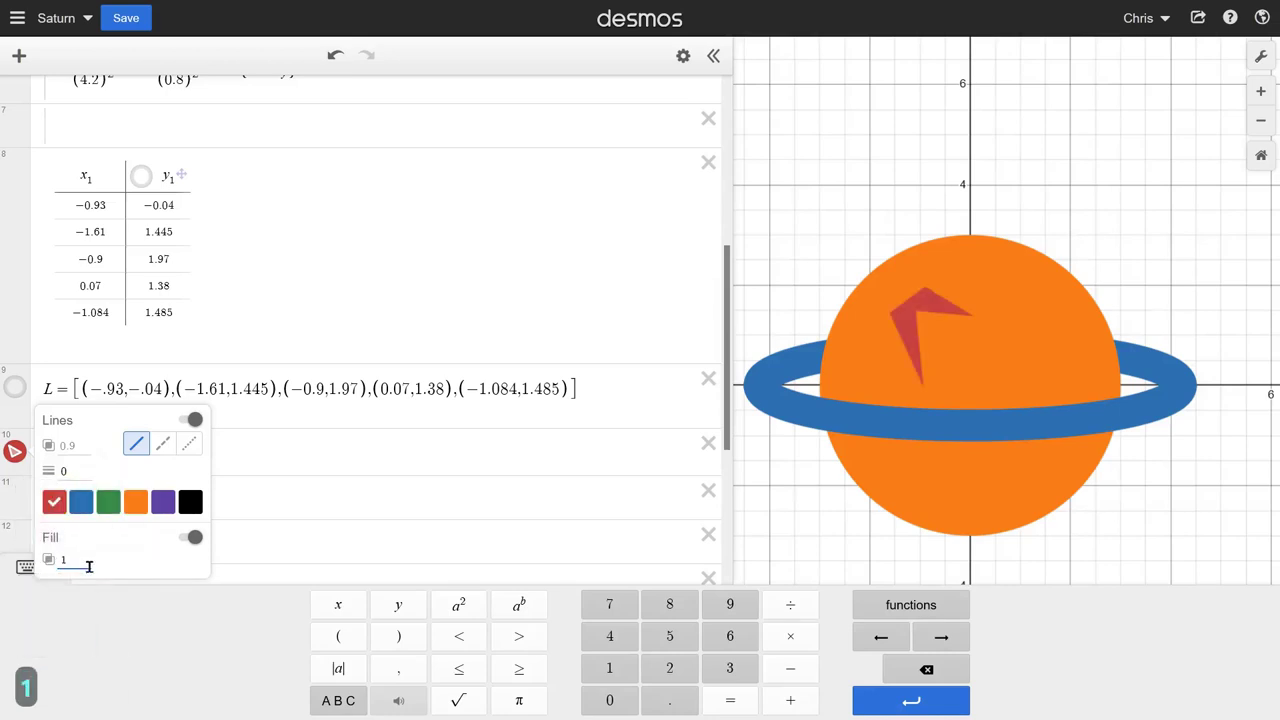
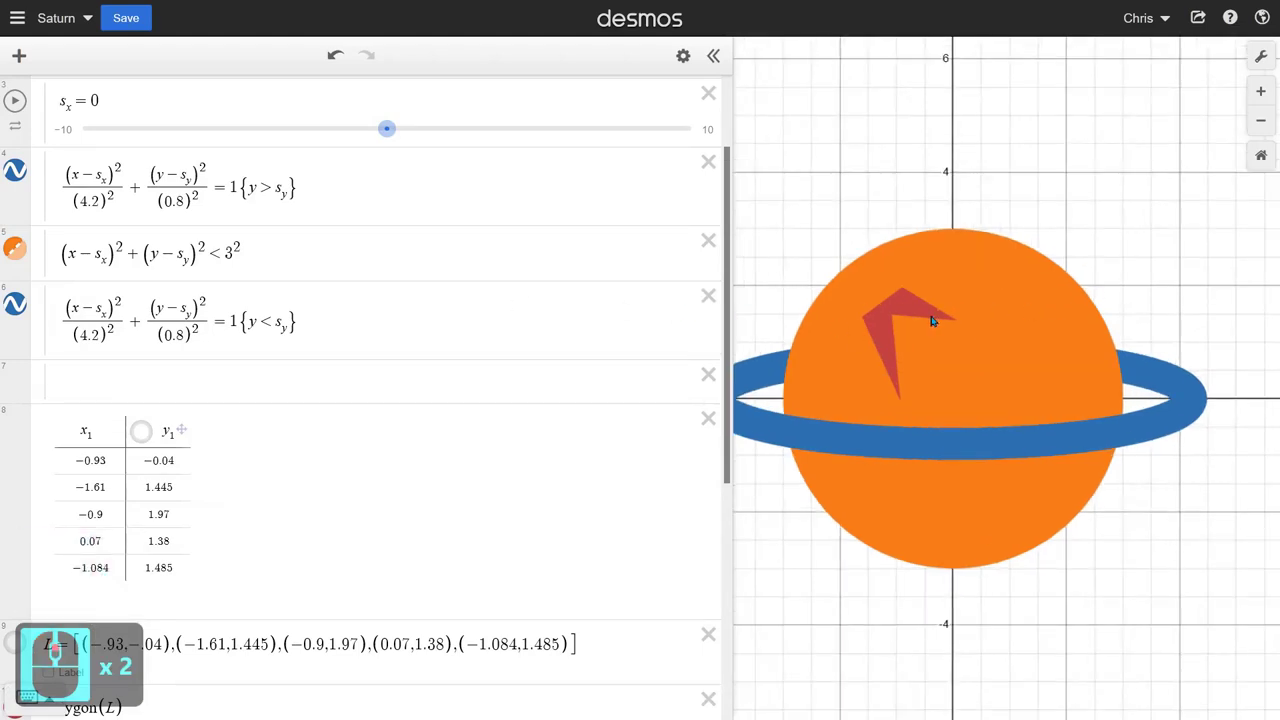
Step: Show the table's points on the graph
middle_click(340, 424)
middle_click(340, 424)
click(25, 462)
click(149, 190)
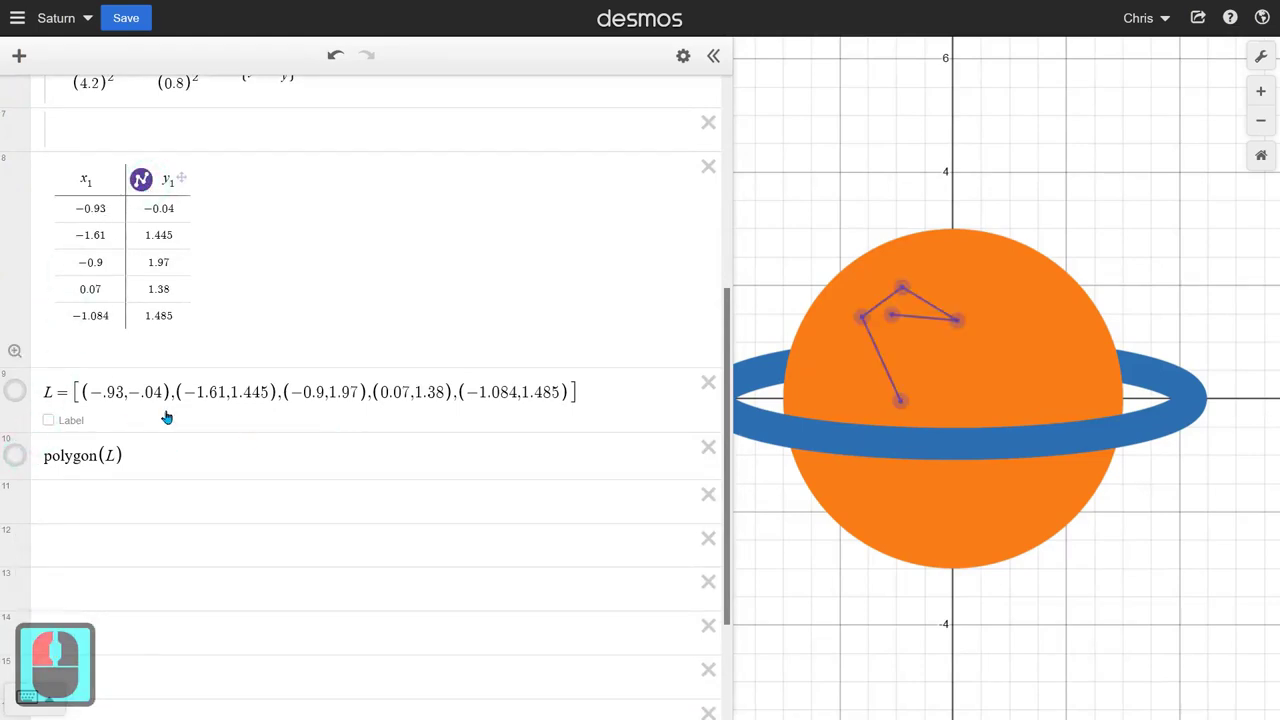
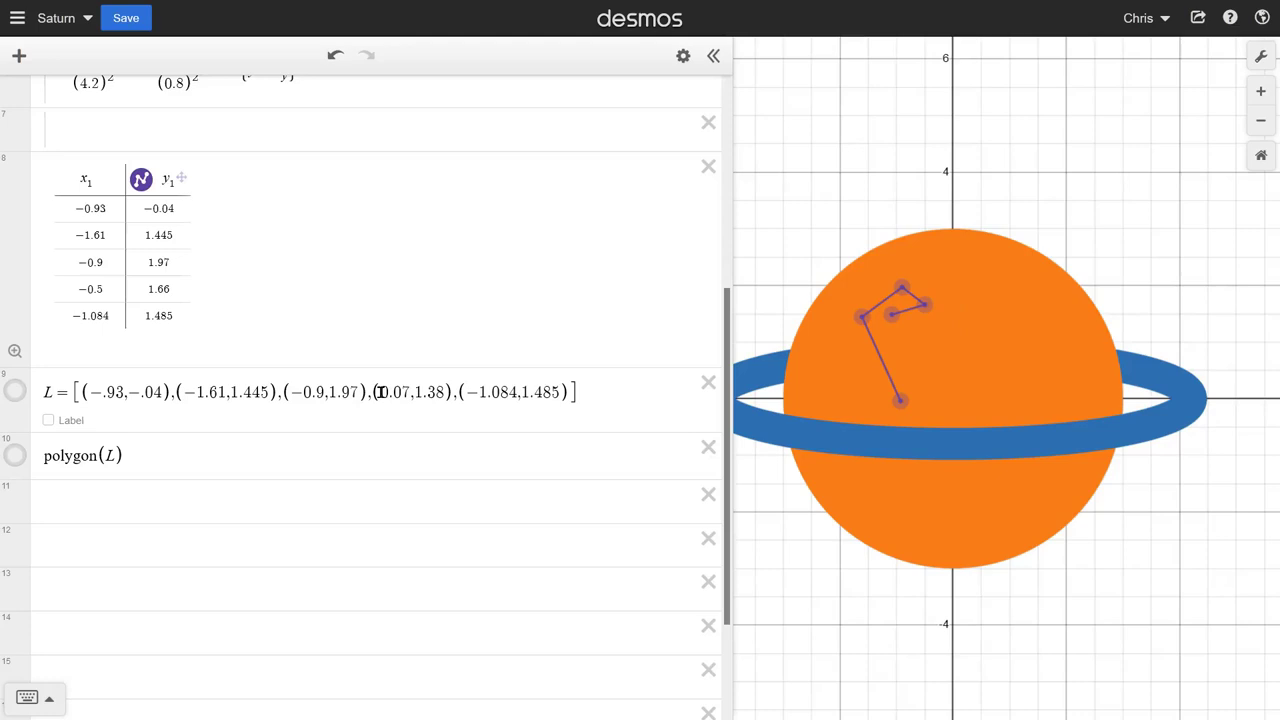
Step: Change L's fourth point from (0.07, 1.38) to (-.5, 1.66) to match the table
click(410, 386)
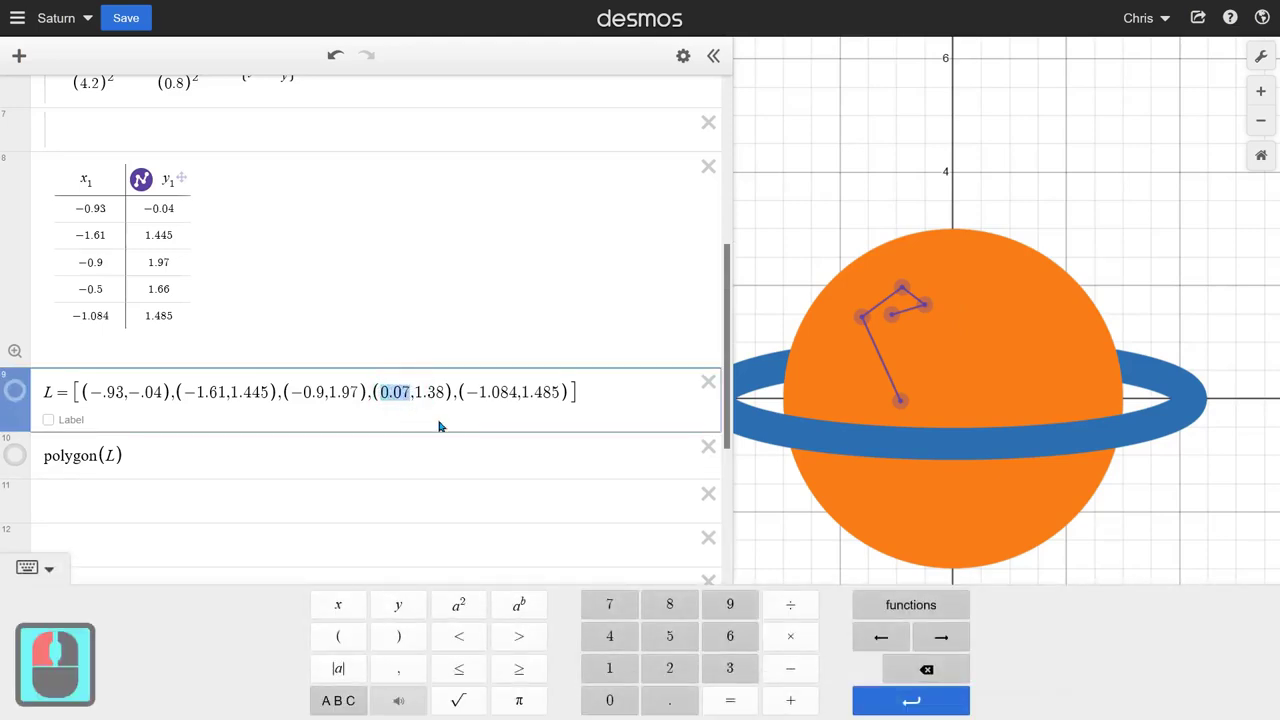
key(-)
text(-.)
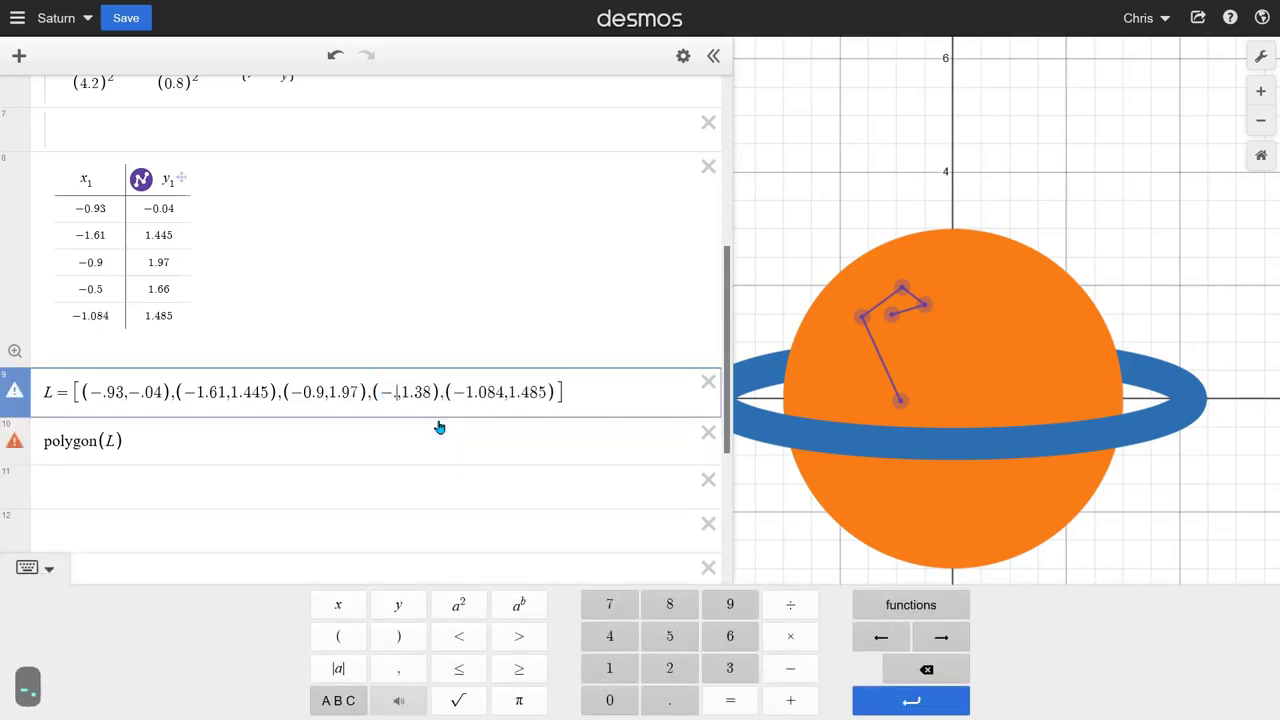
key(5)
key(Right)
key(Right)
key(Right)
key(shift+Right)
key(shift+Right)
key(6)
key(6)
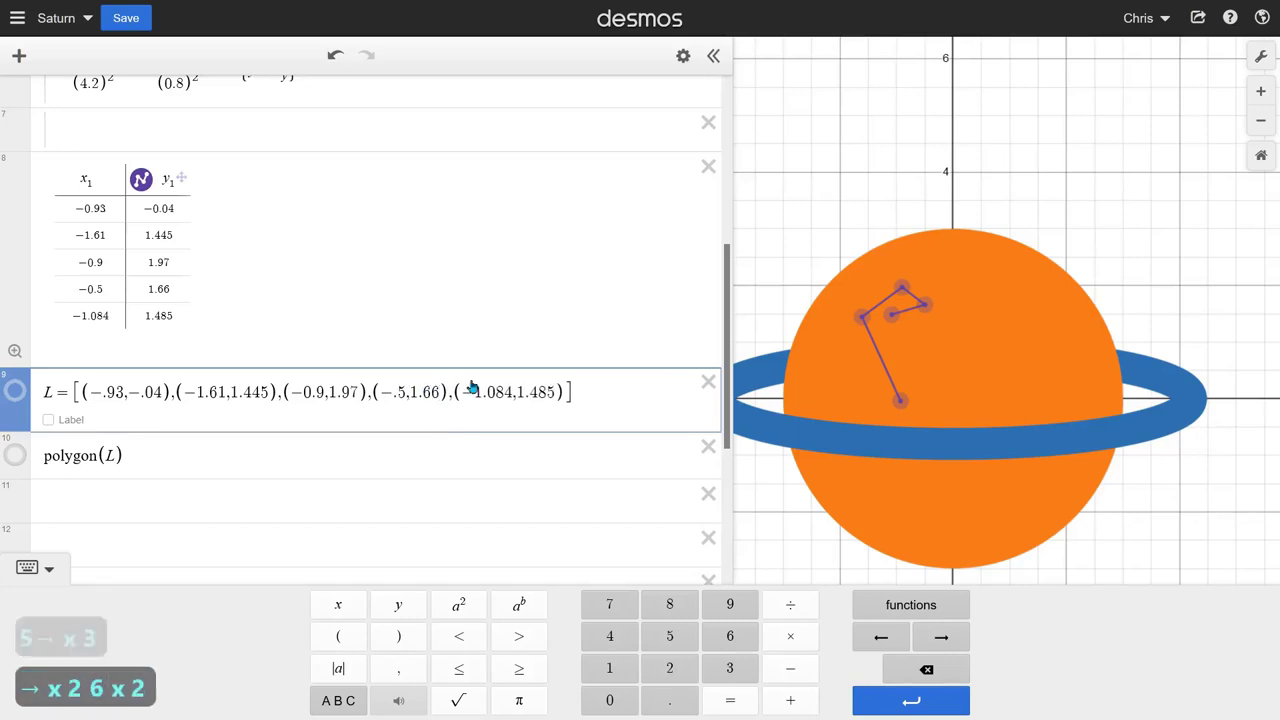
click(474, 210)
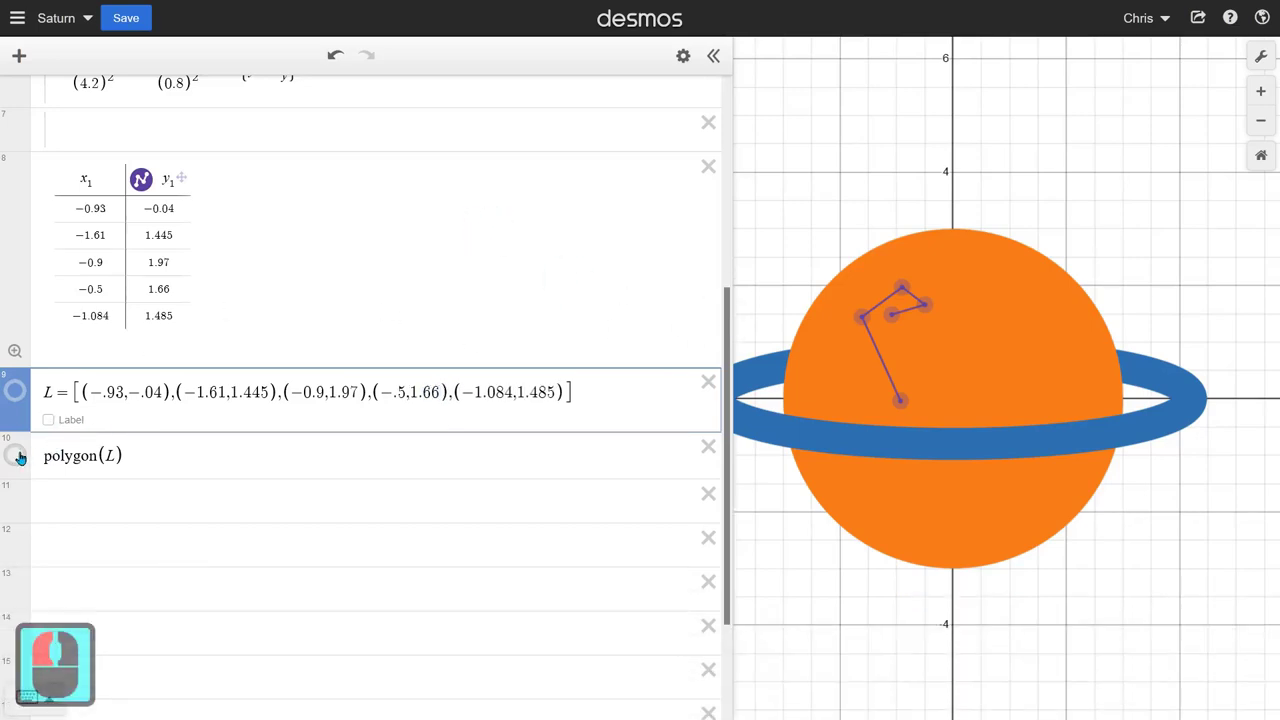
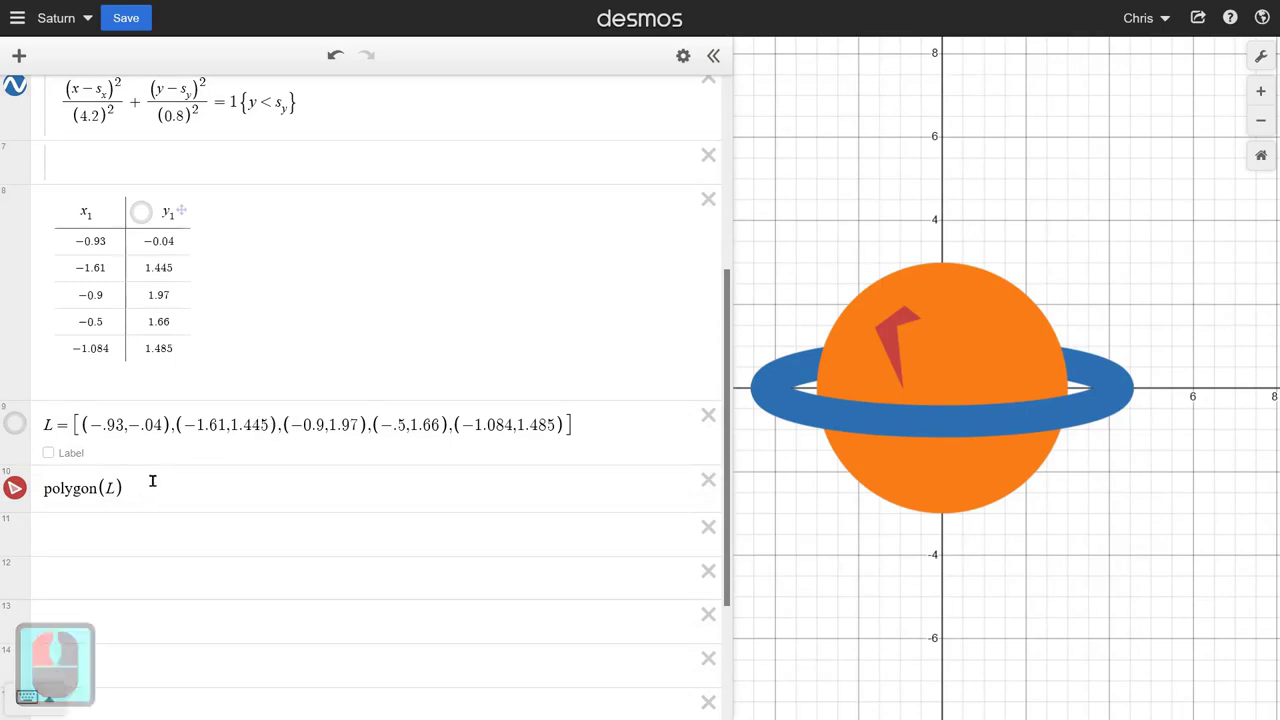
Step: Hide the table's points, collapse the Saturn folder and leave the point table last, below polygon(L)
middle_click(115, 333)
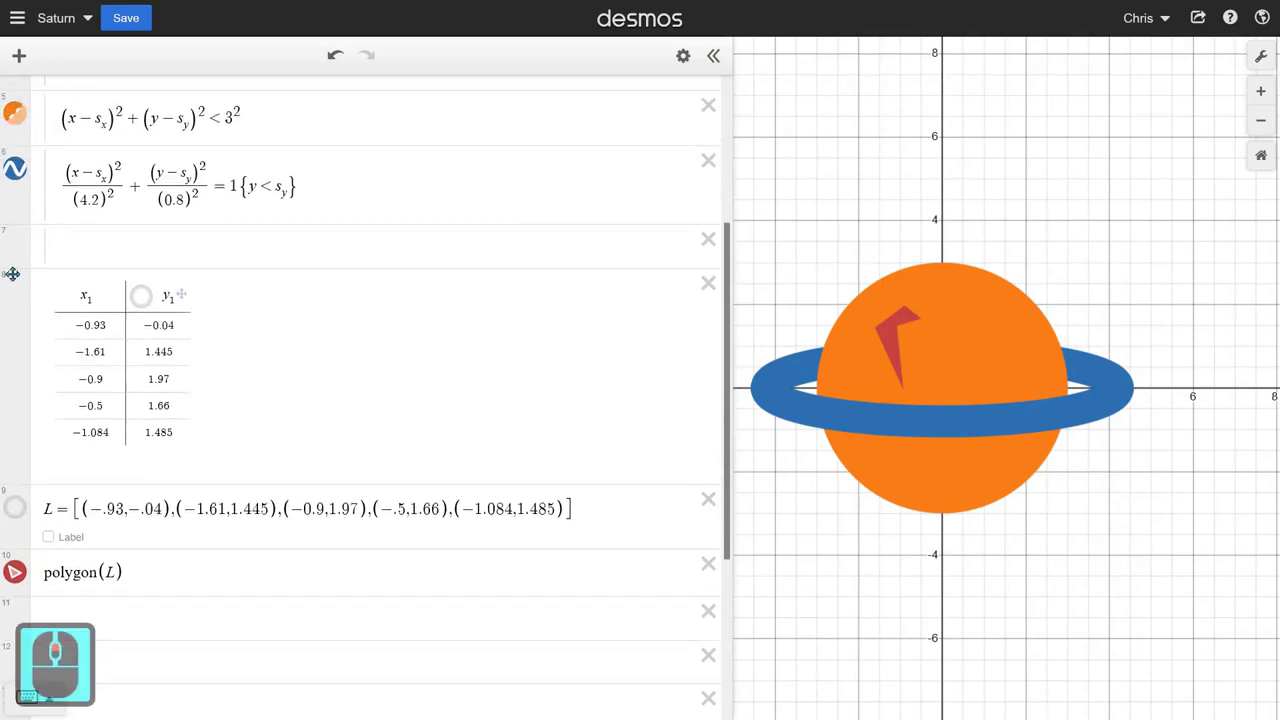
middle_click(100, 172)
middle_click(116, 180)
middle_click(103, 181)
click(47, 100)
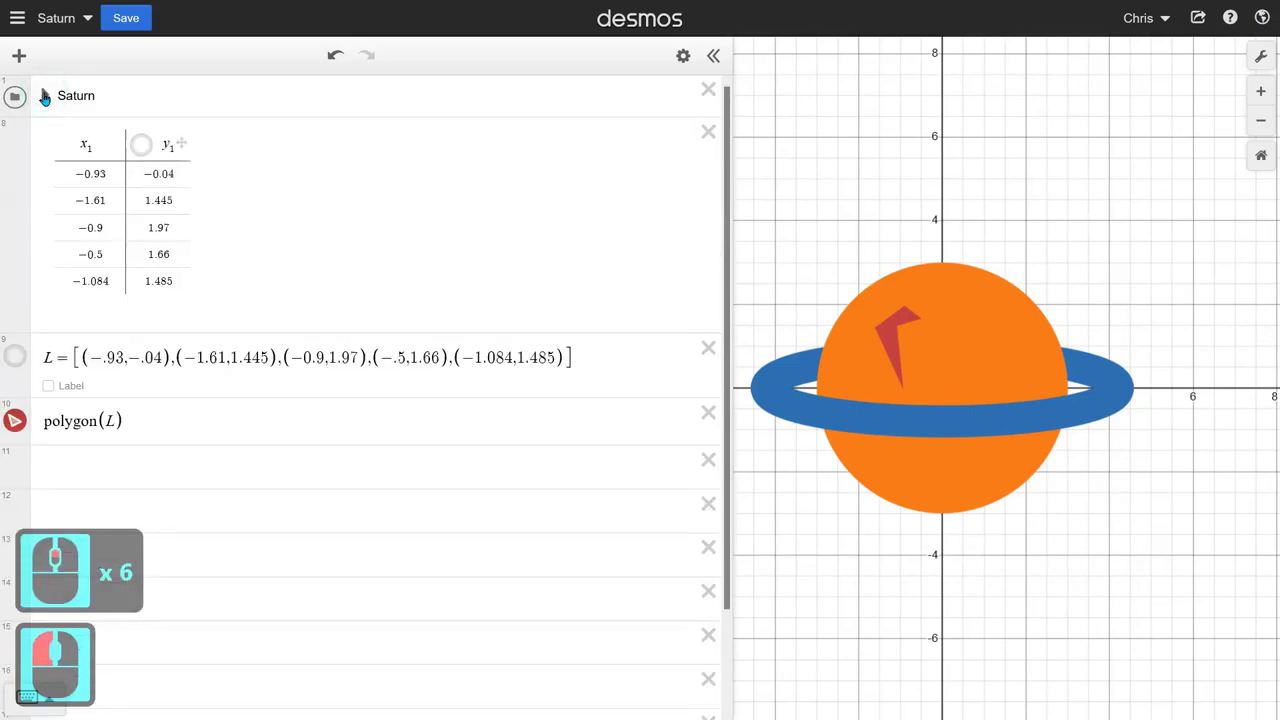
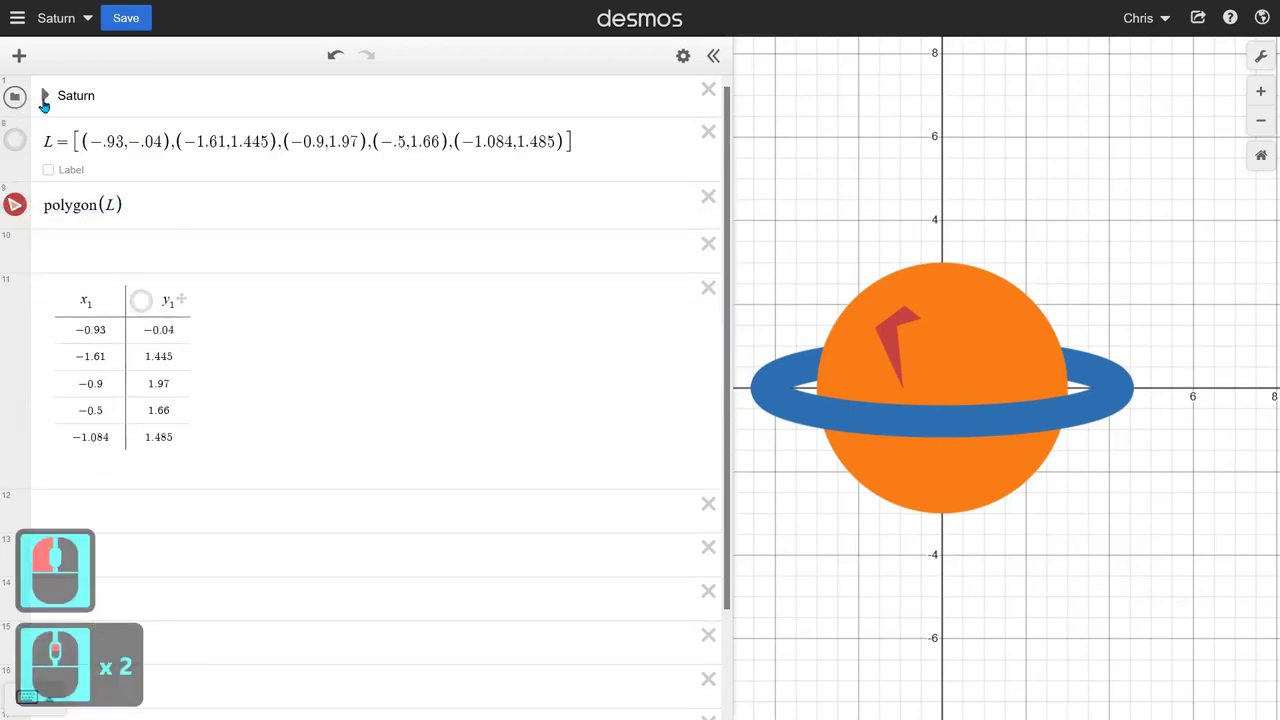
click(49, 106)
Step: Move list L and polygon(L) into the Saturn folder, keeping the table outside
click(49, 105)
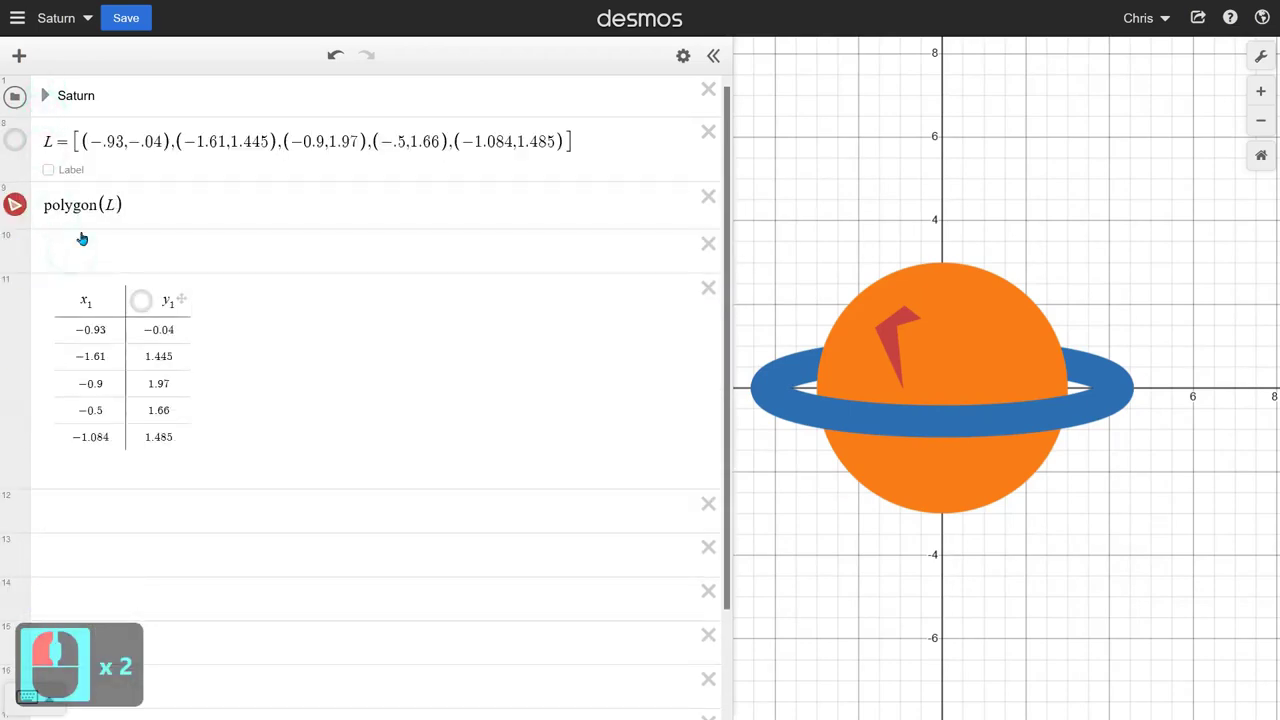
click(139, 202)
click(52, 102)
middle_click(74, 274)
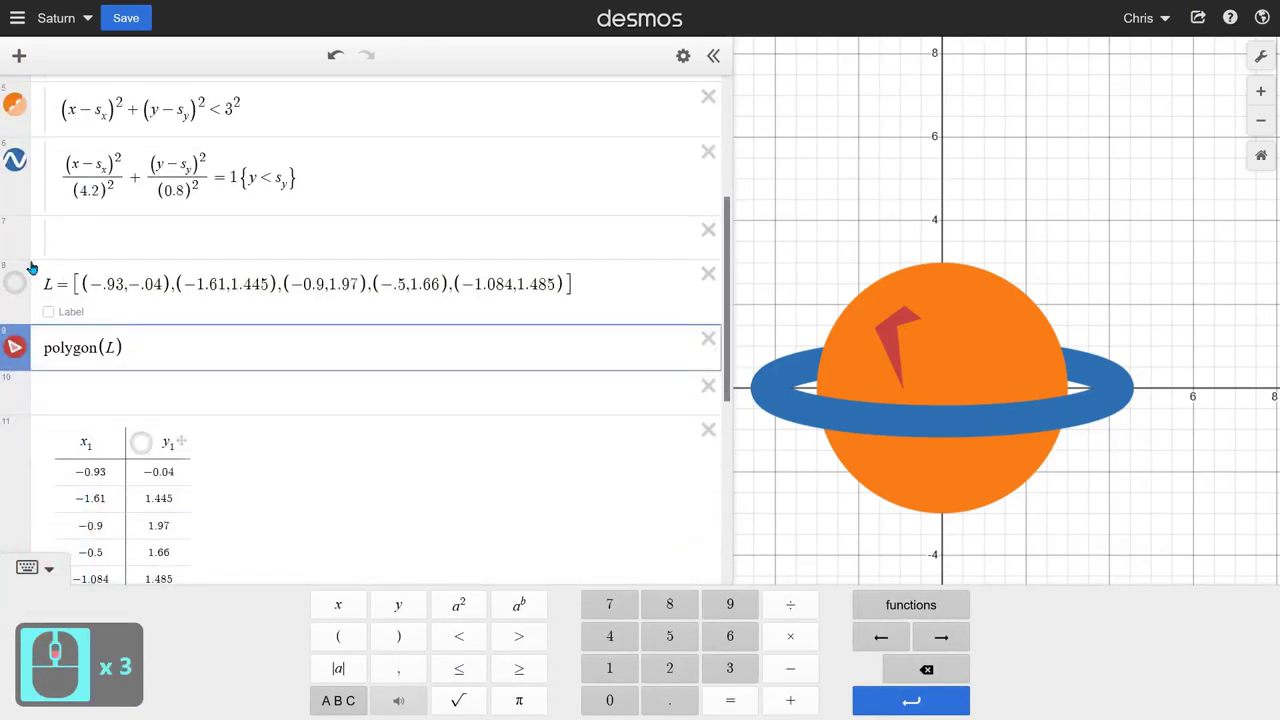
click(96, 237)
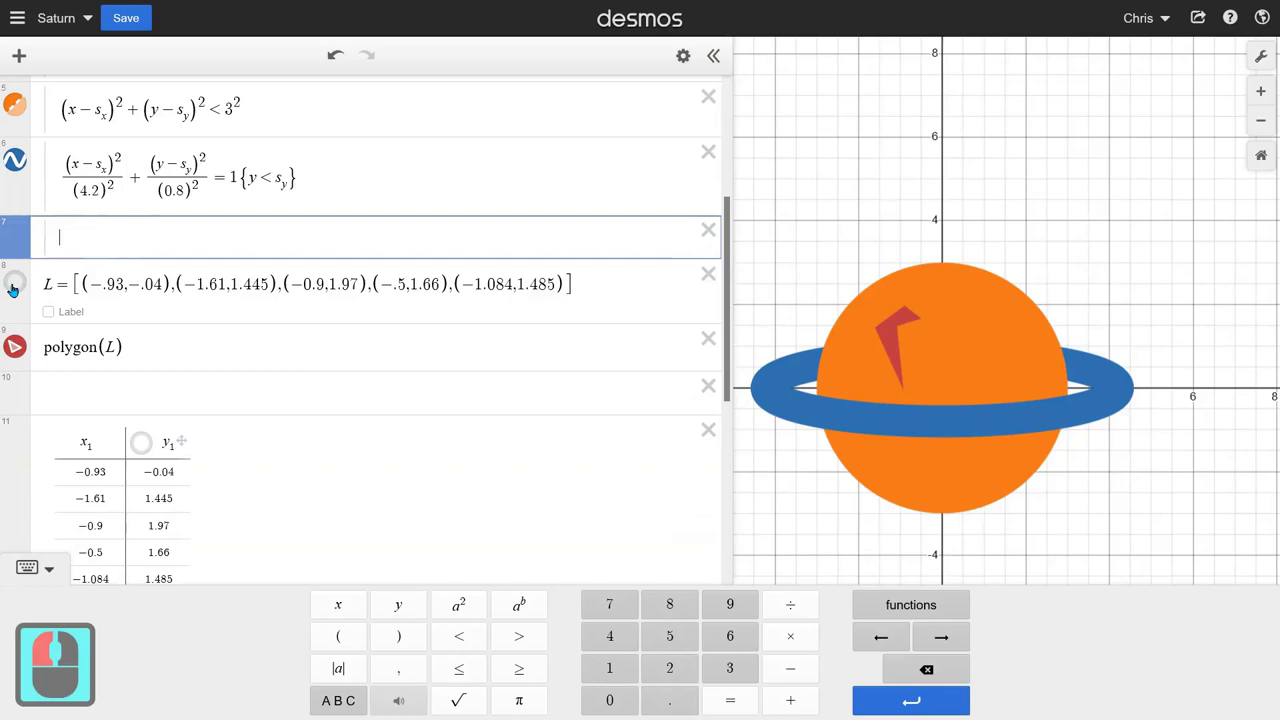
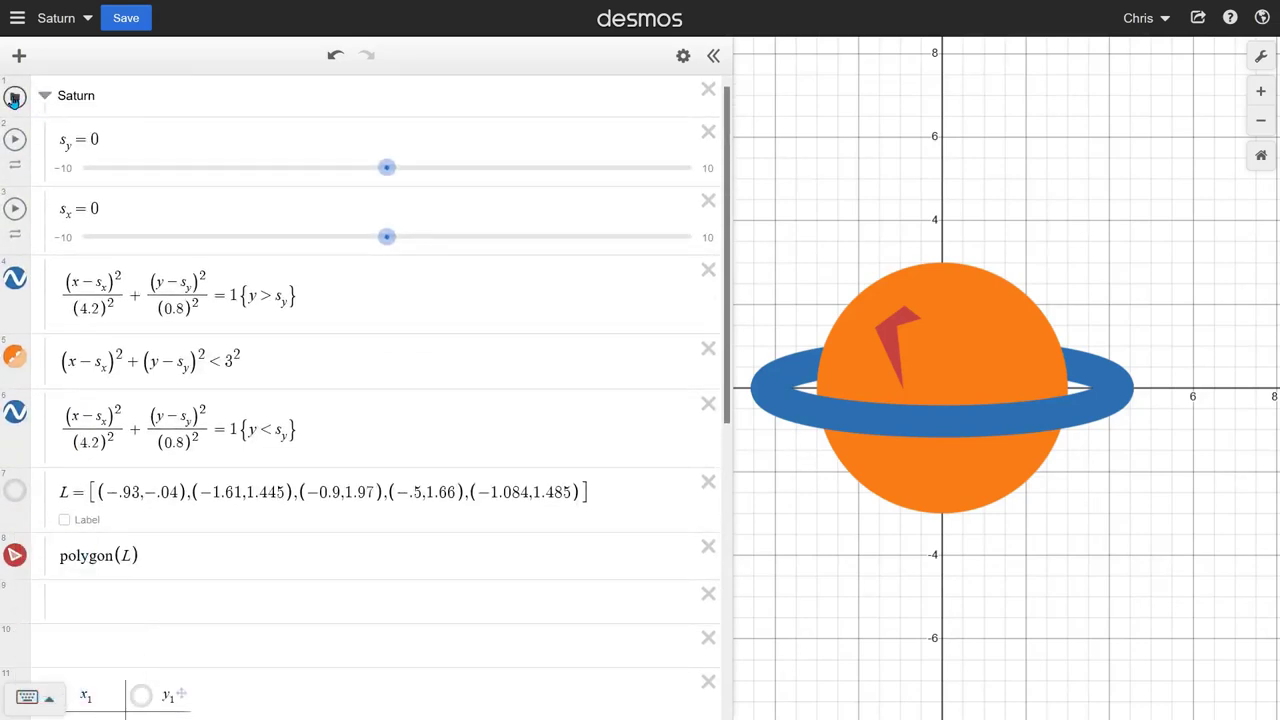
Step: Collapse and re-expand the Saturn folder to check L and polygon(L) sit inside it
click(16, 103)
click(16, 103)
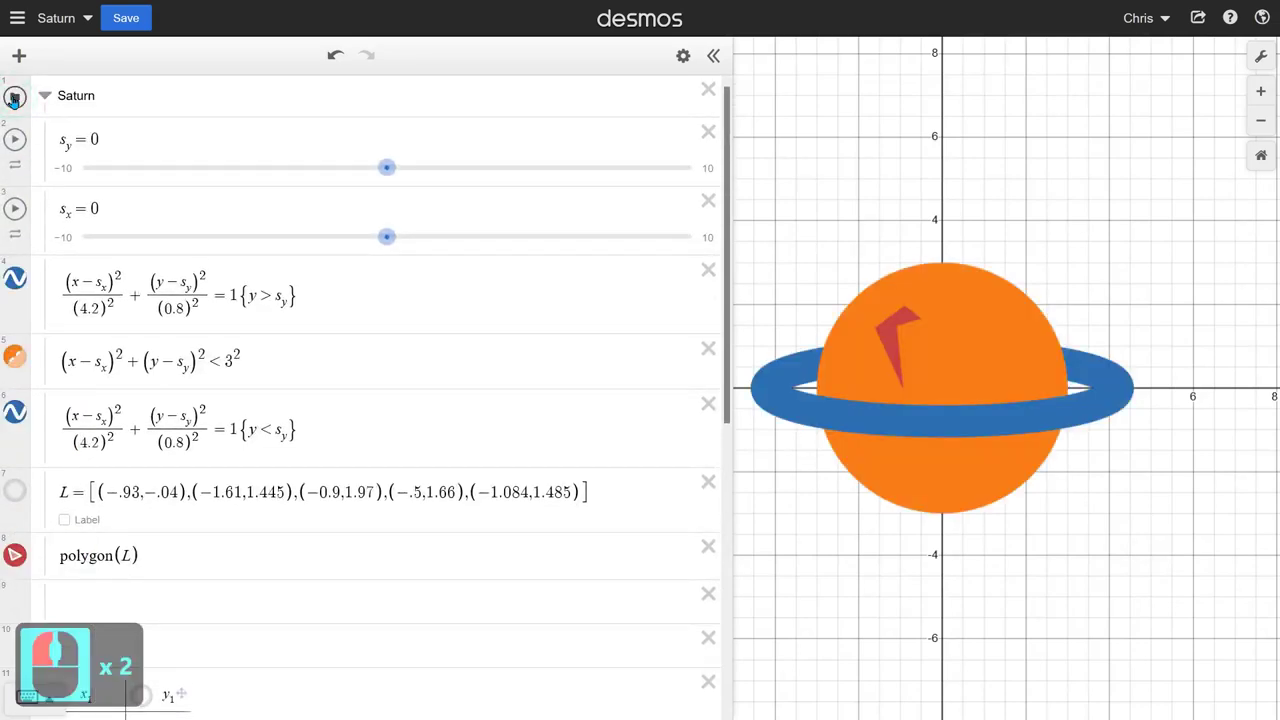
click(16, 103)
click(16, 103)
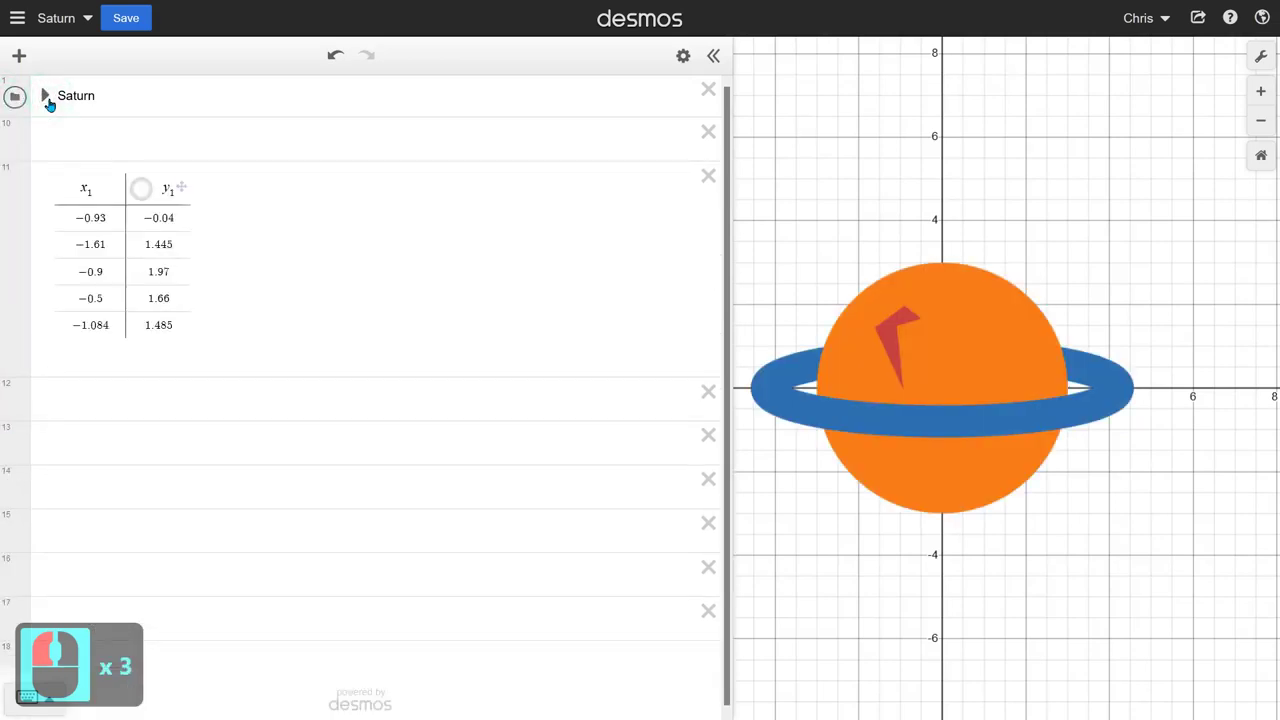
Step: Test the s_y slider, reset s_y to 0.0, and drag the table's first point to (-1.07, -1.88)
click(53, 106)
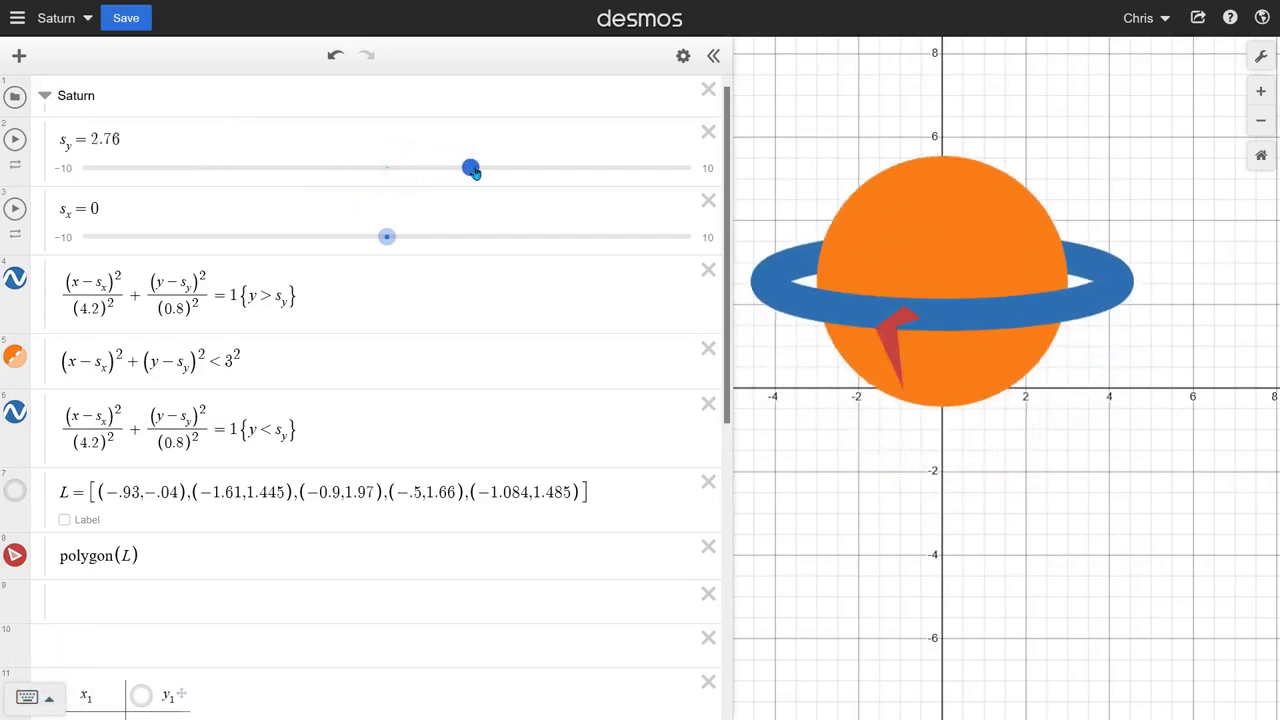
click(416, 176)
click(128, 135)
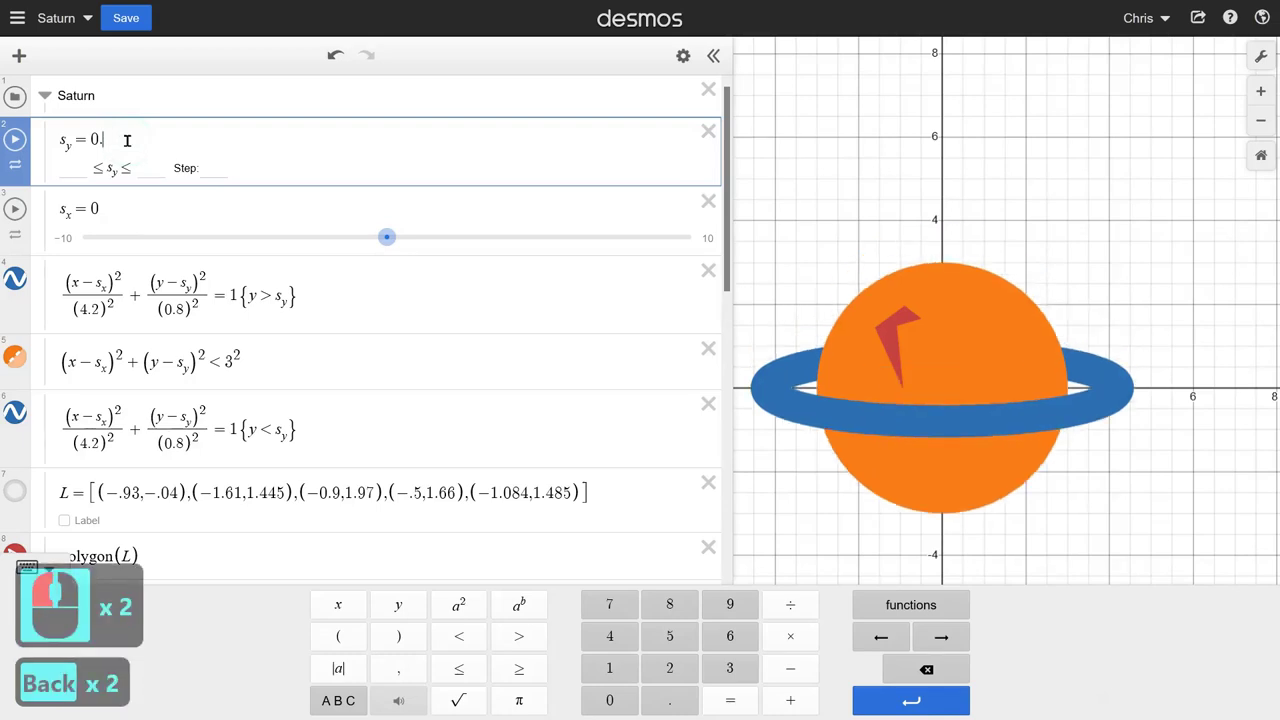
click(262, 138)
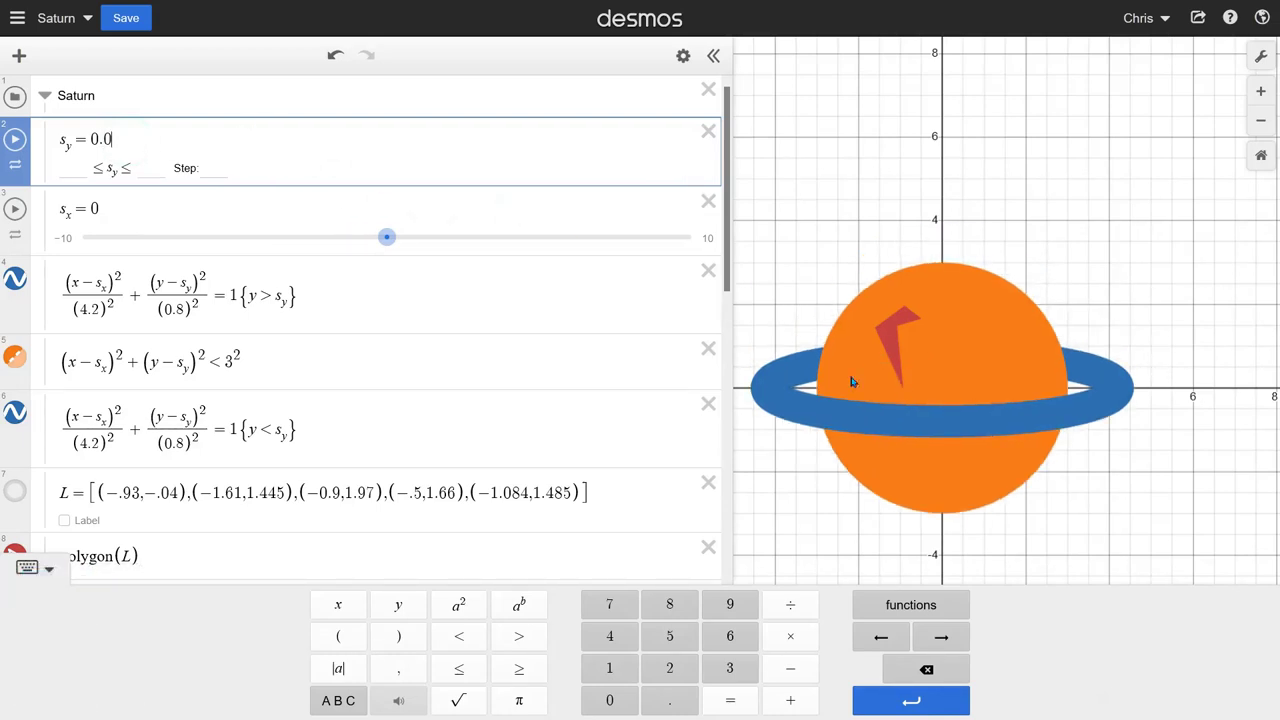
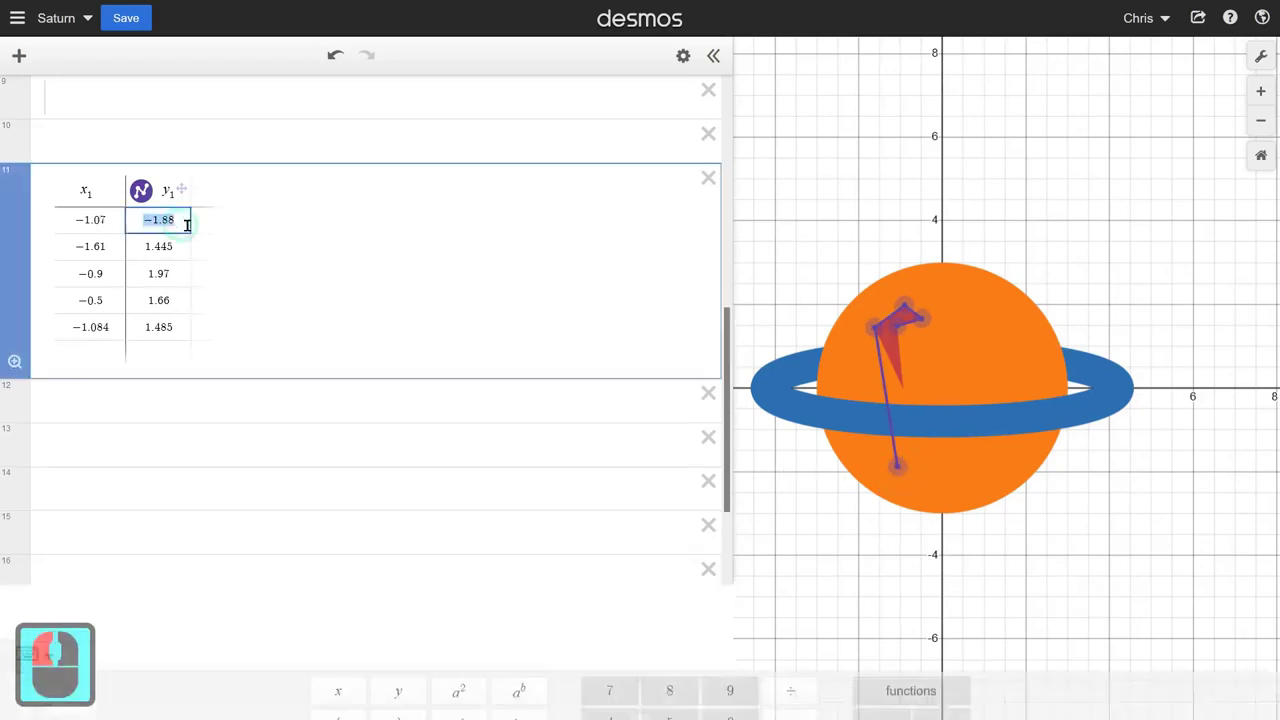
Step: Copy -1.88 into L's first point giving (-.93, -1.88), hide the table's points and drag polygon(L) above the lower ring ellipse
click(188, 219)
middle_click(313, 267)
middle_click(314, 283)
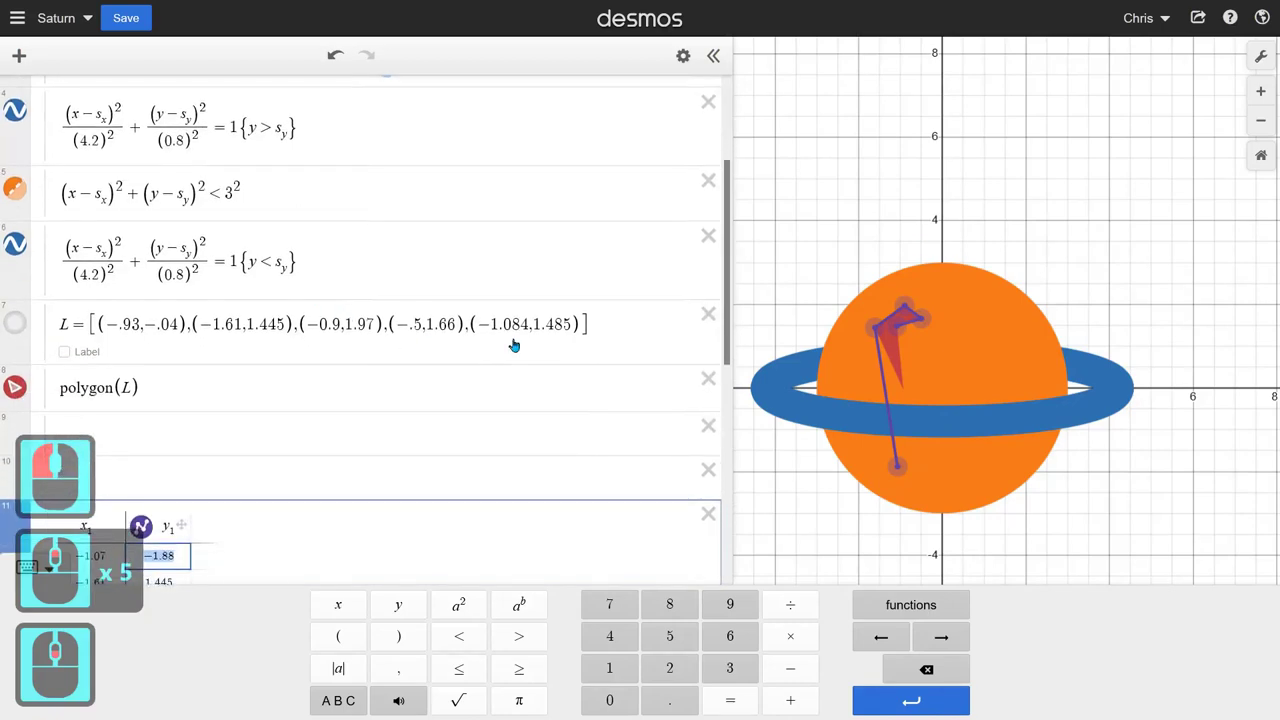
key(ctrl+c)
middle_click(511, 350)
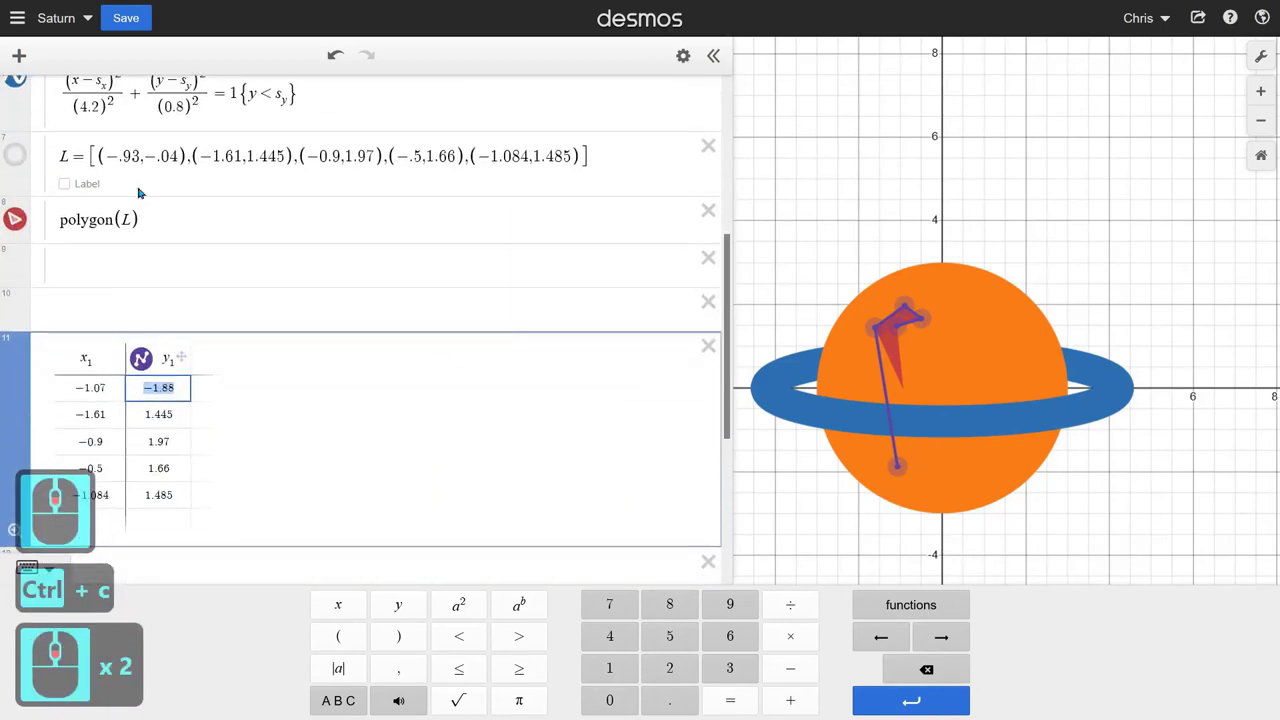
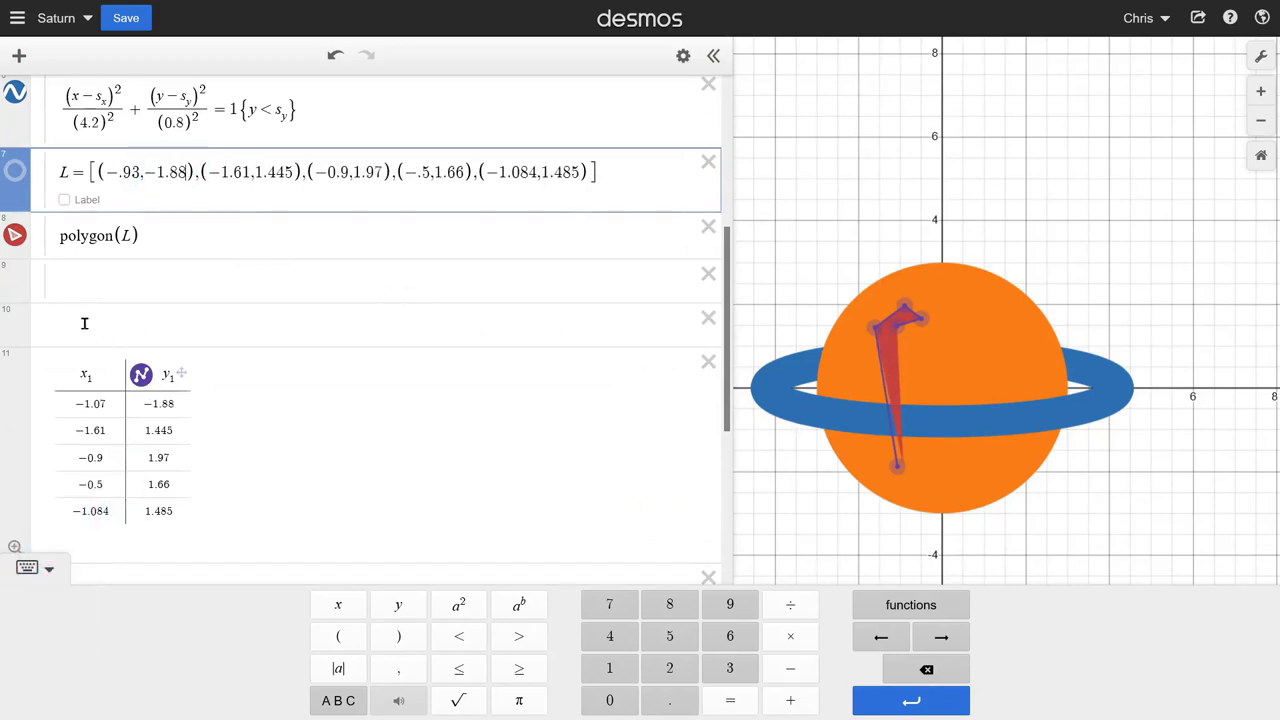
click(147, 383)
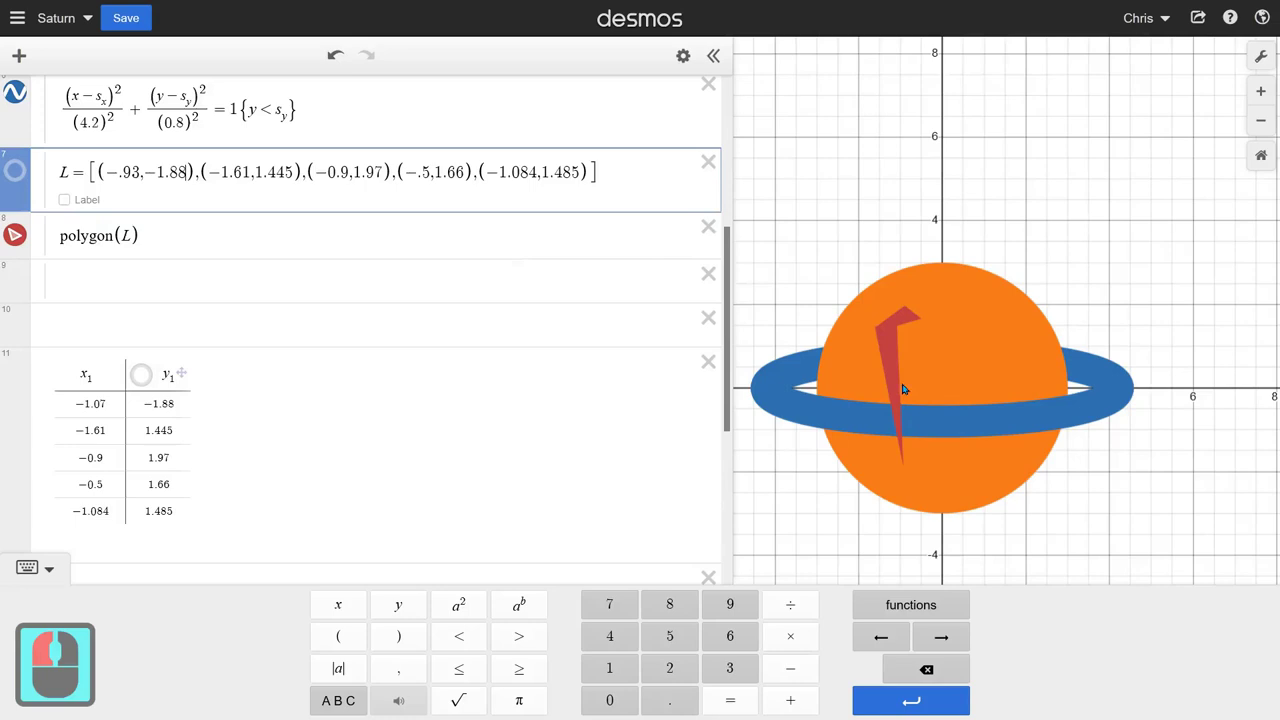
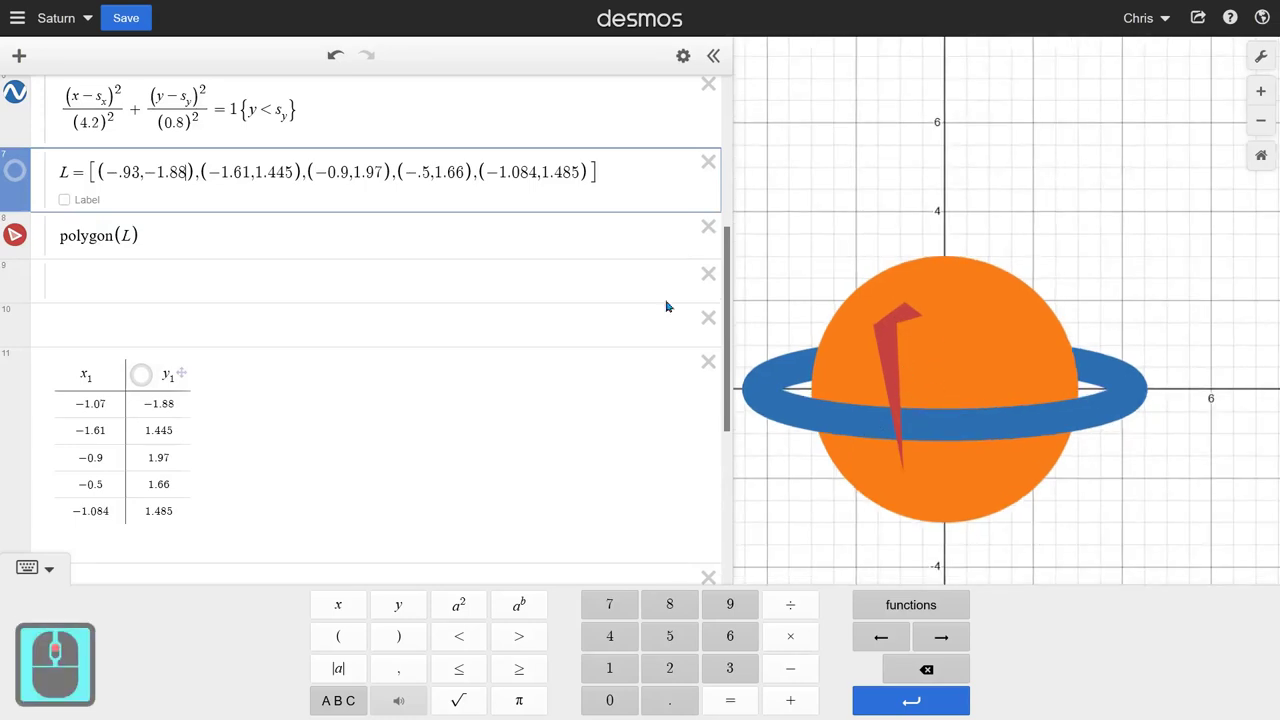
middle_click(263, 207)
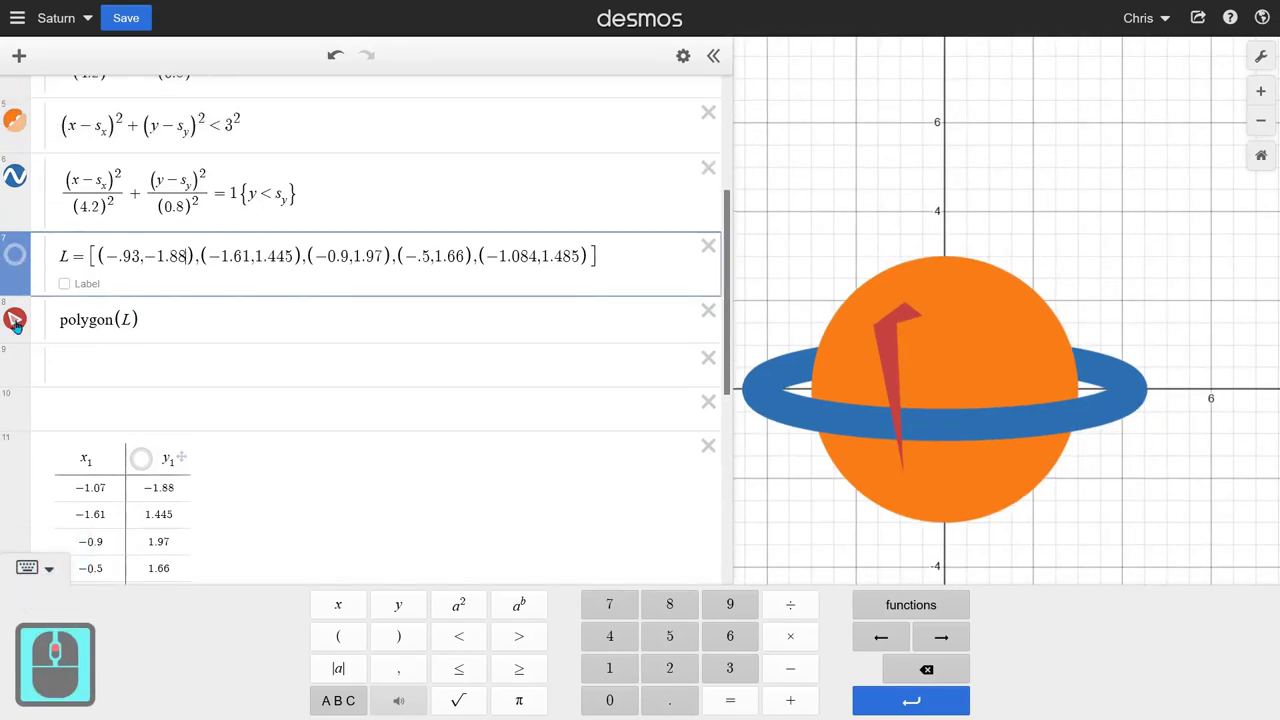
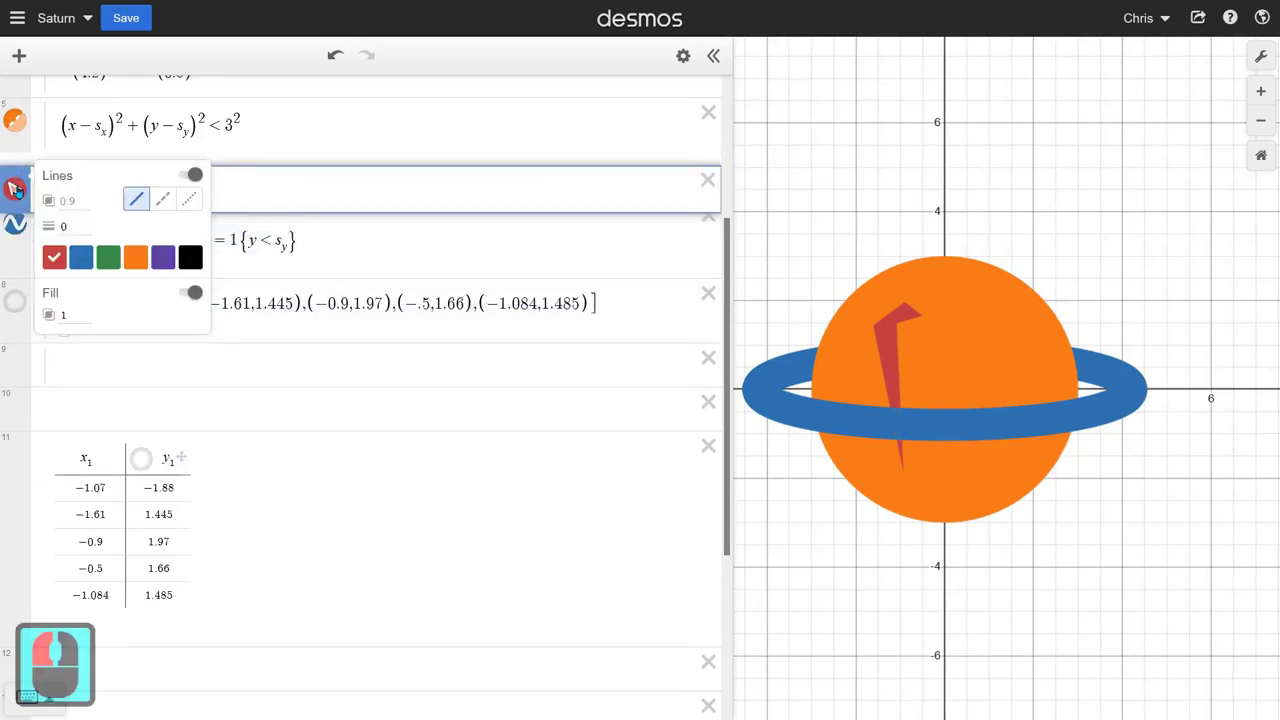
Step: Dismiss the polygon's style popup and move L up beside polygon(L), under the planet circle
click(63, 263)
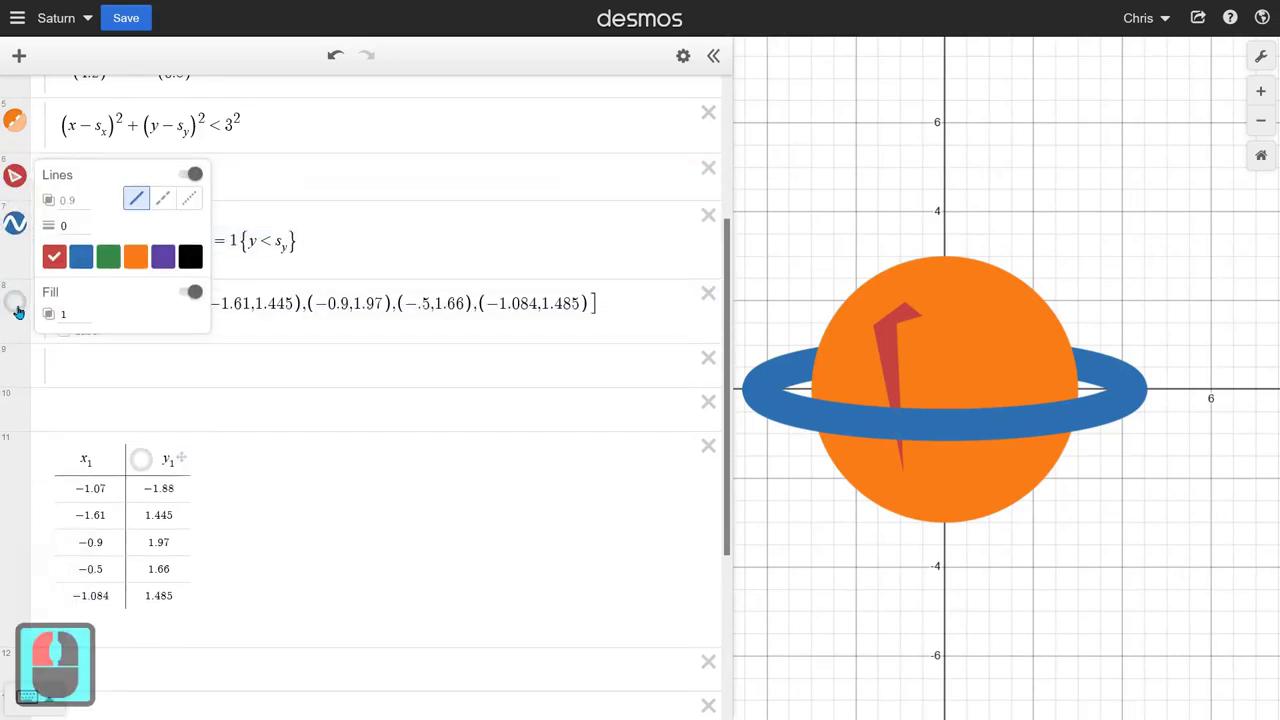
click(28, 188)
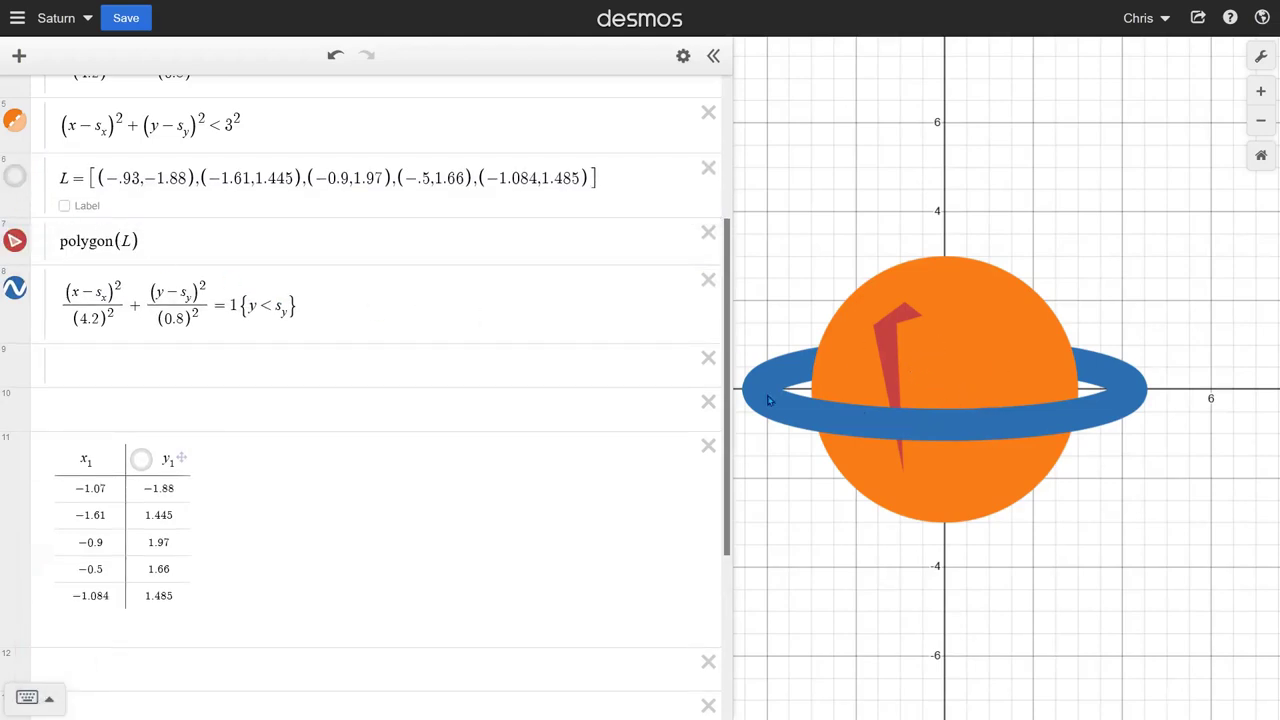
middle_click(489, 284)
middle_click(490, 284)
middle_click(475, 276)
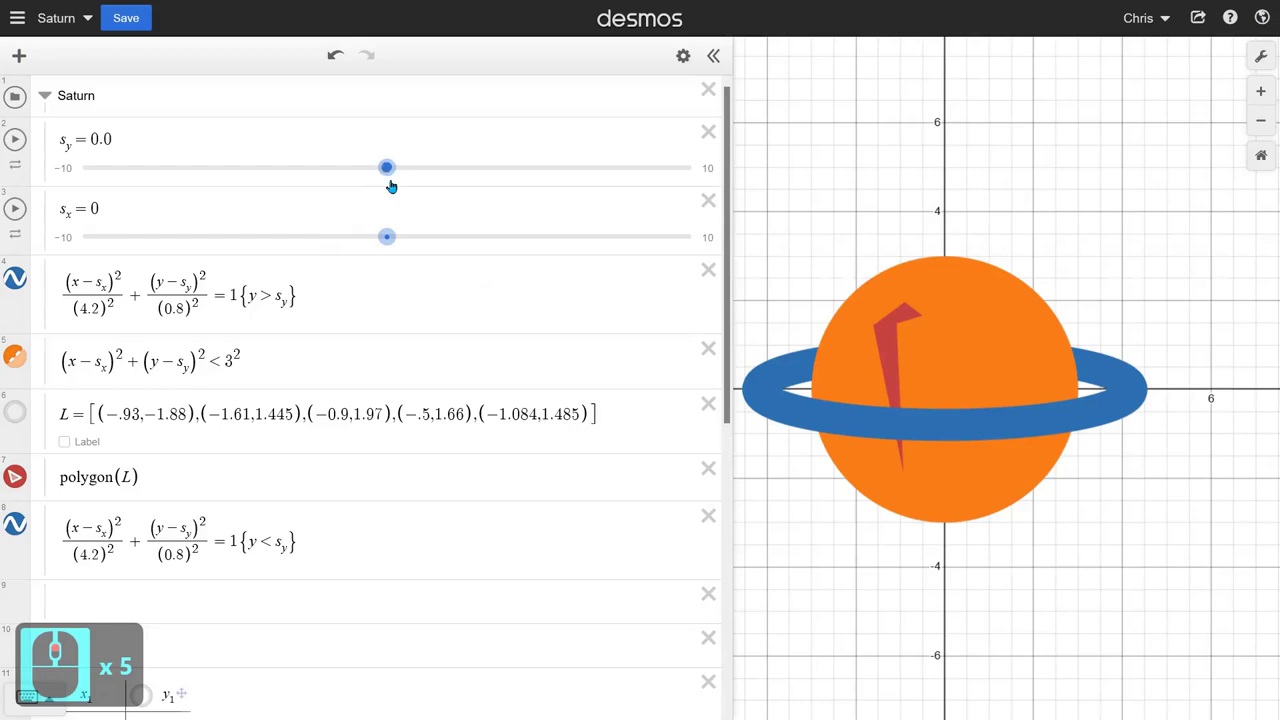
Step: Trim s_y from 0.0 down to plain 0
click(413, 186)
click(125, 127)
key(BackSpace)
key(BackSpace)
click(352, 291)
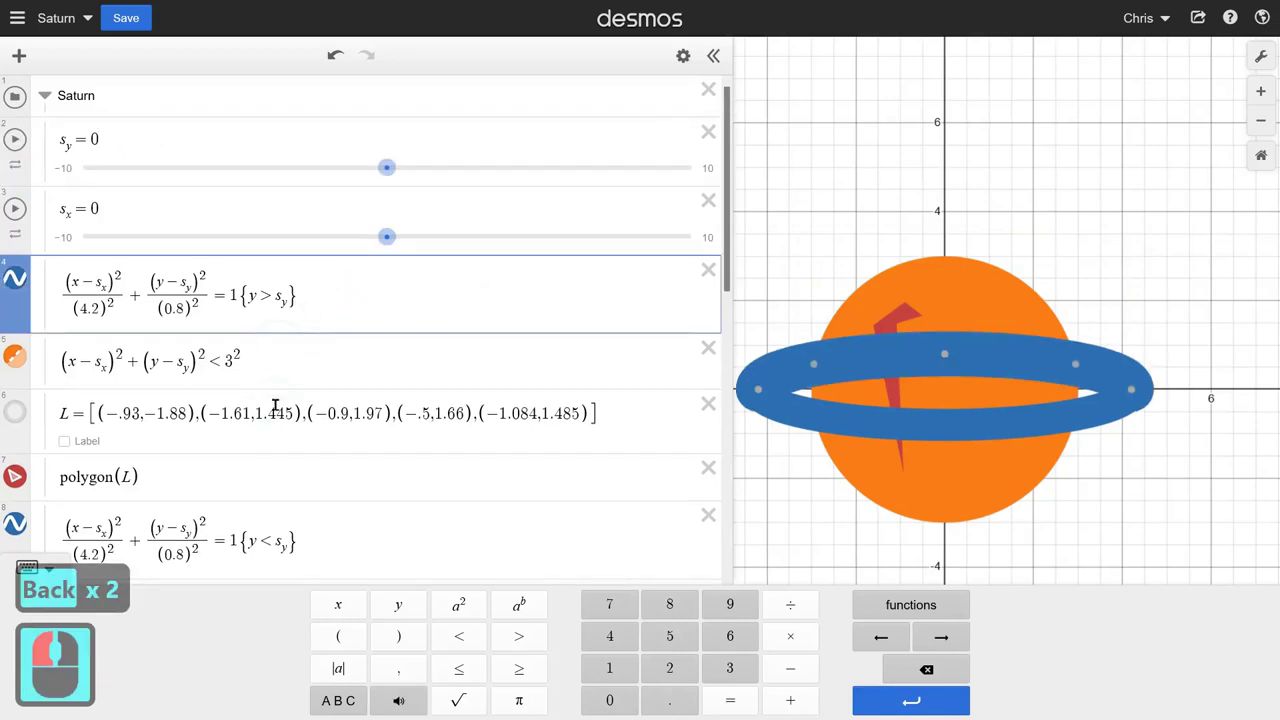
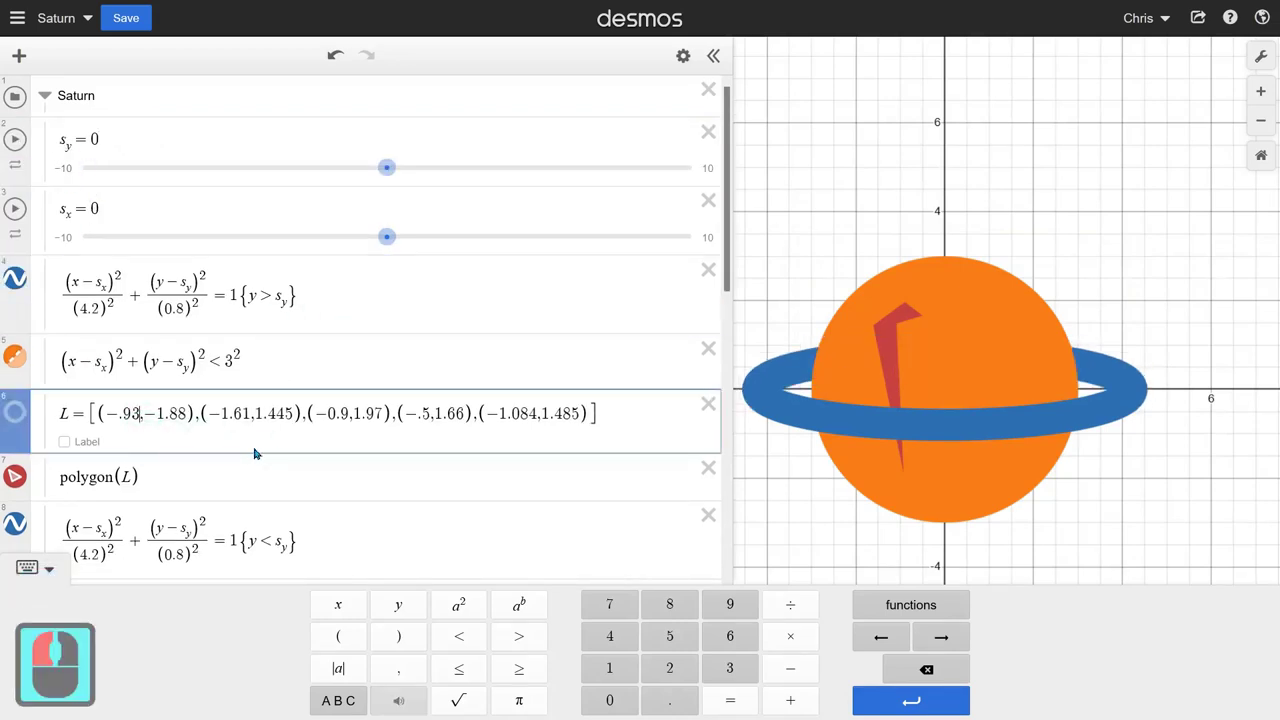
Step: Add +s_x and +s_y to L's first point, fixing a mistyped minus into a plus
key(-)
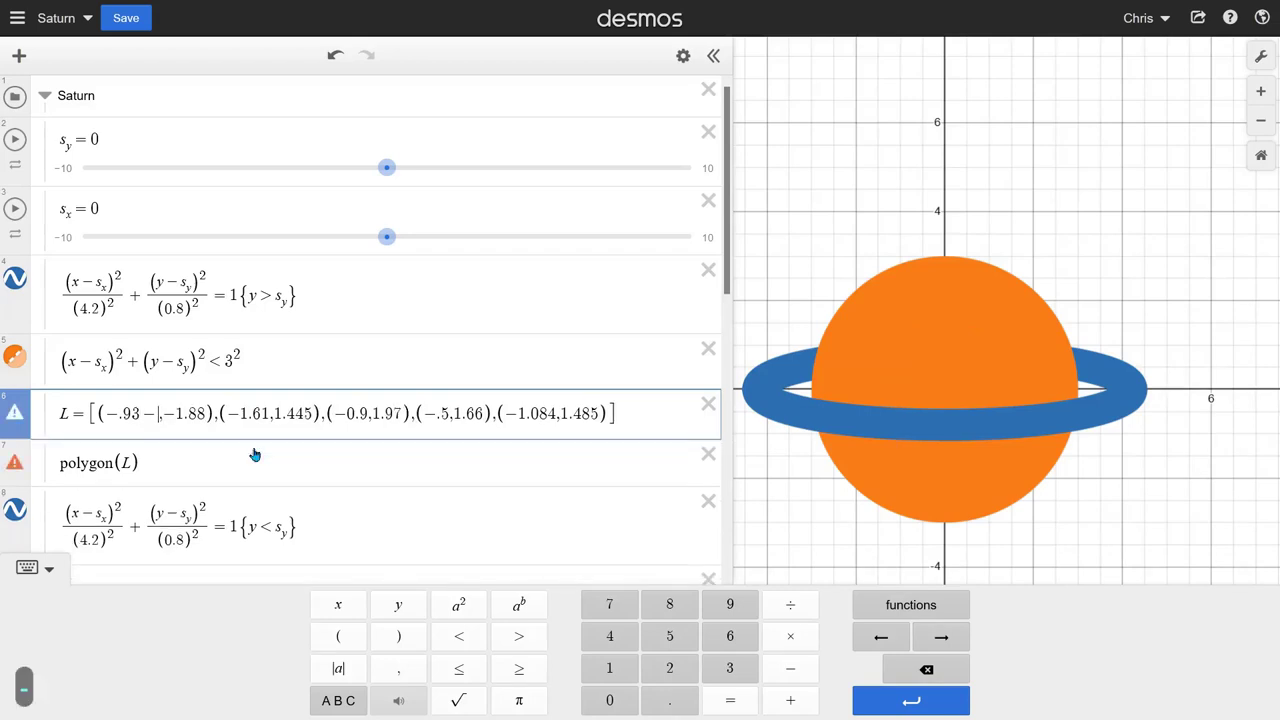
key(s)
text(_x)
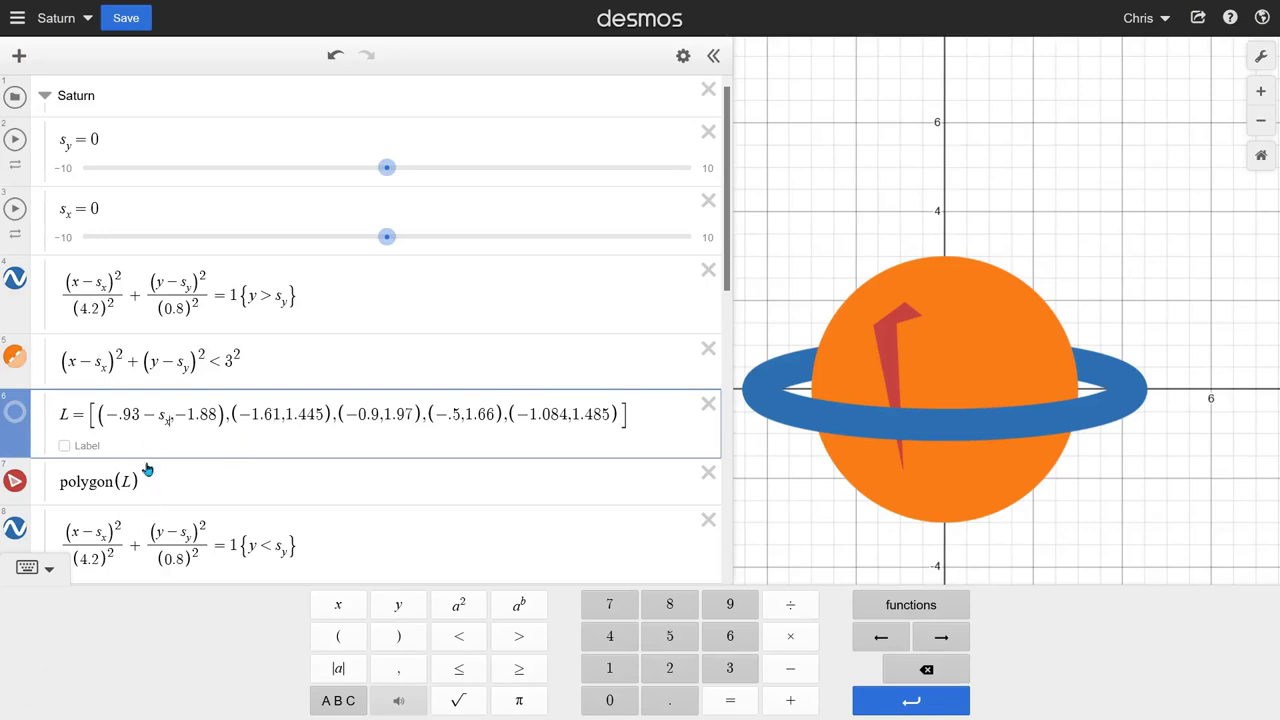
click(144, 410)
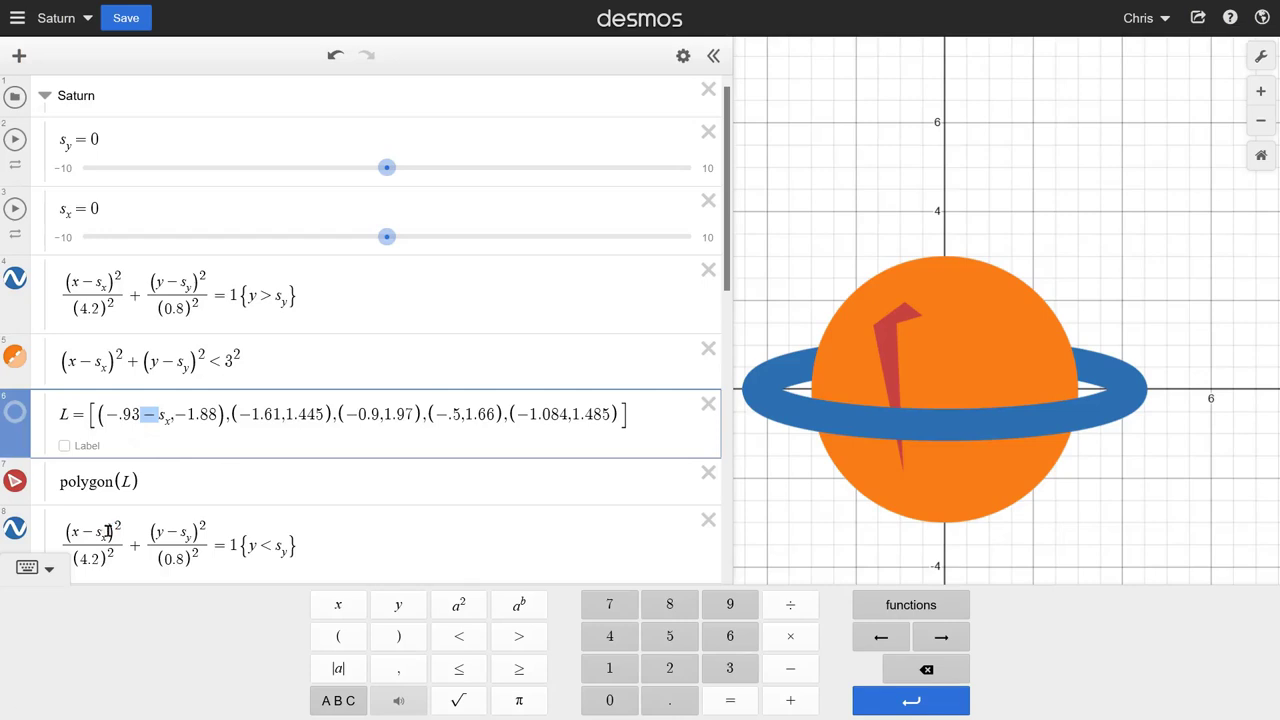
click(277, 477)
key(Right)
key(Right)
key(Right)
key(Right)
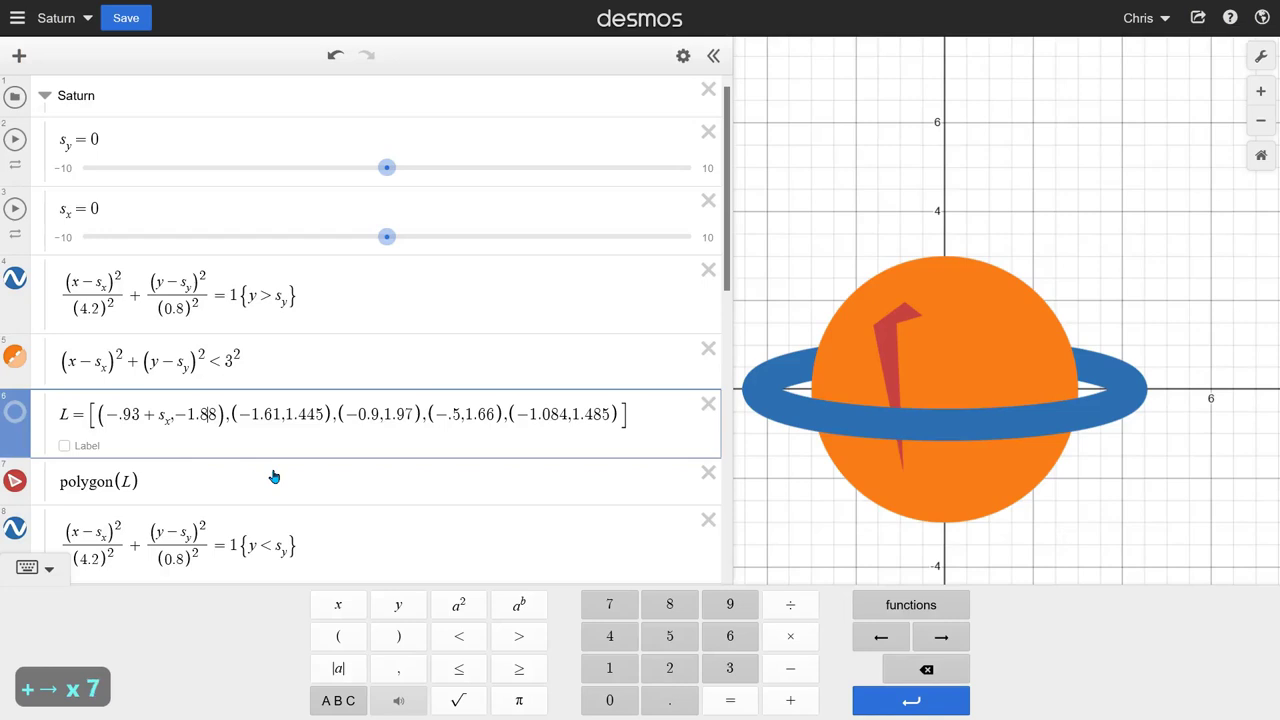
key(shift+Right)
key(s)
text(+sy)
key(Right)
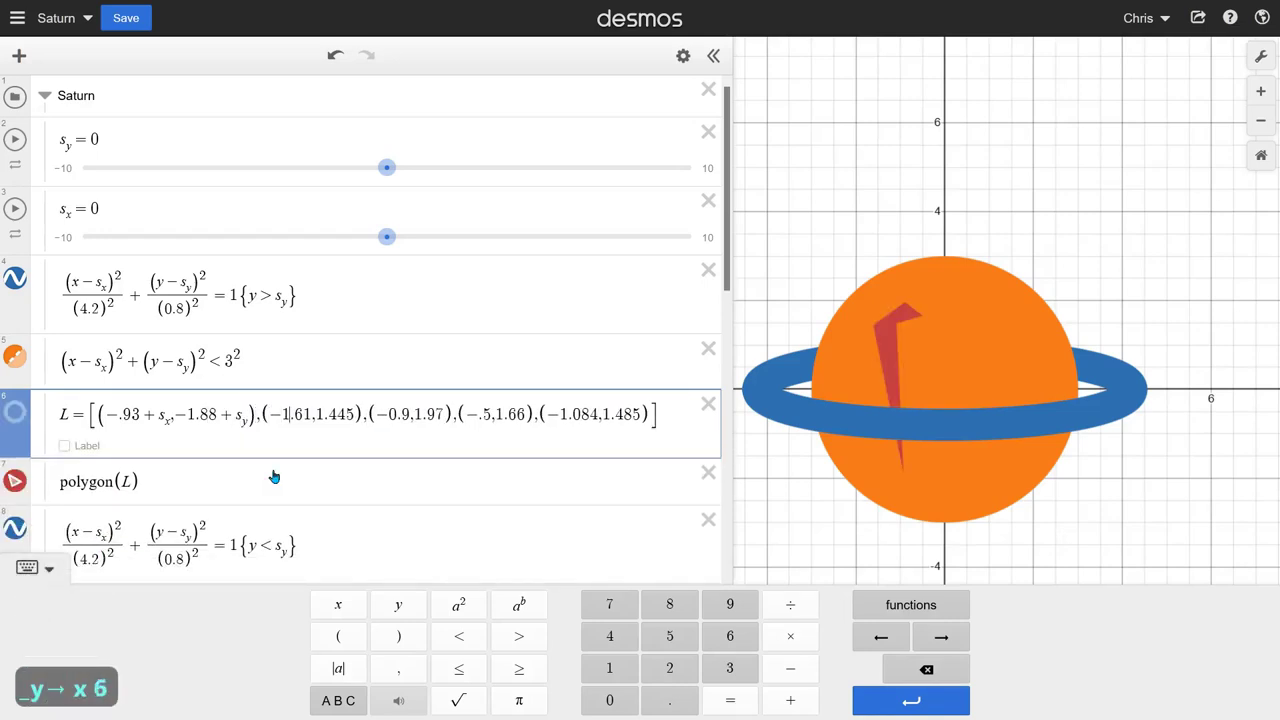
Step: Add +s_x and +s_y to L's second and third points
text(s)
text(x)
key(Right)
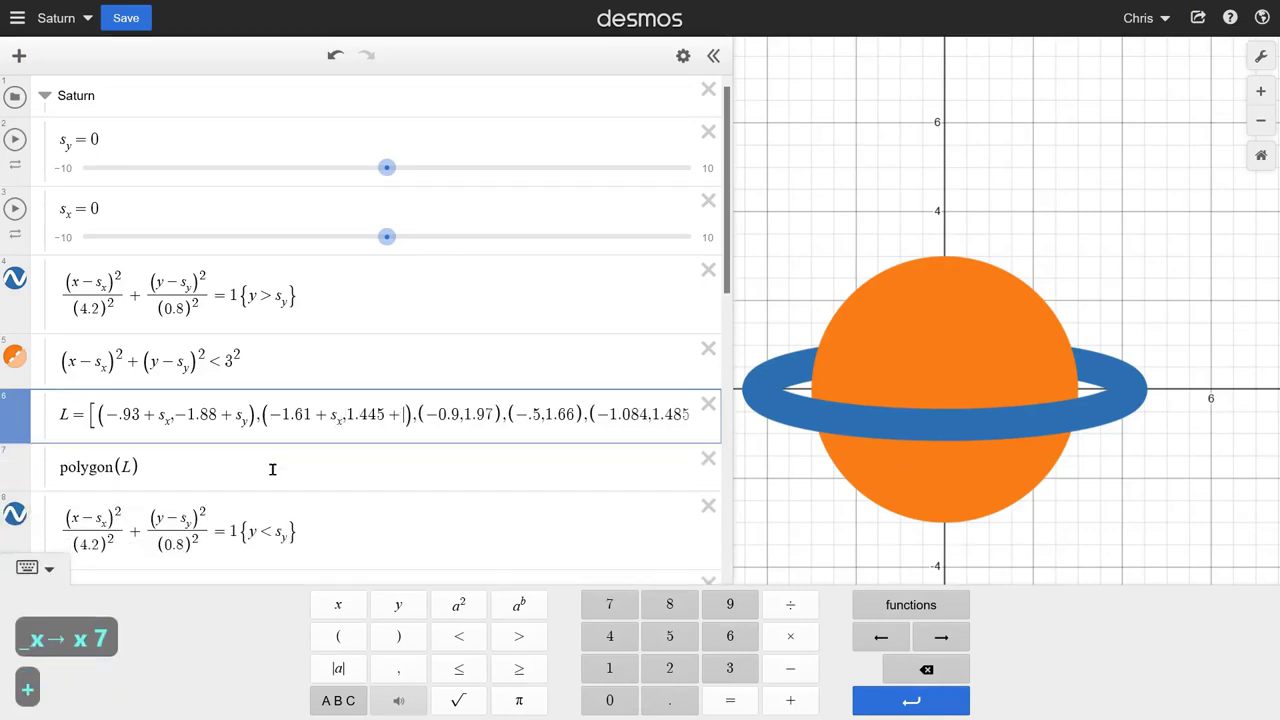
key(s)
text(_y)
key(Right)
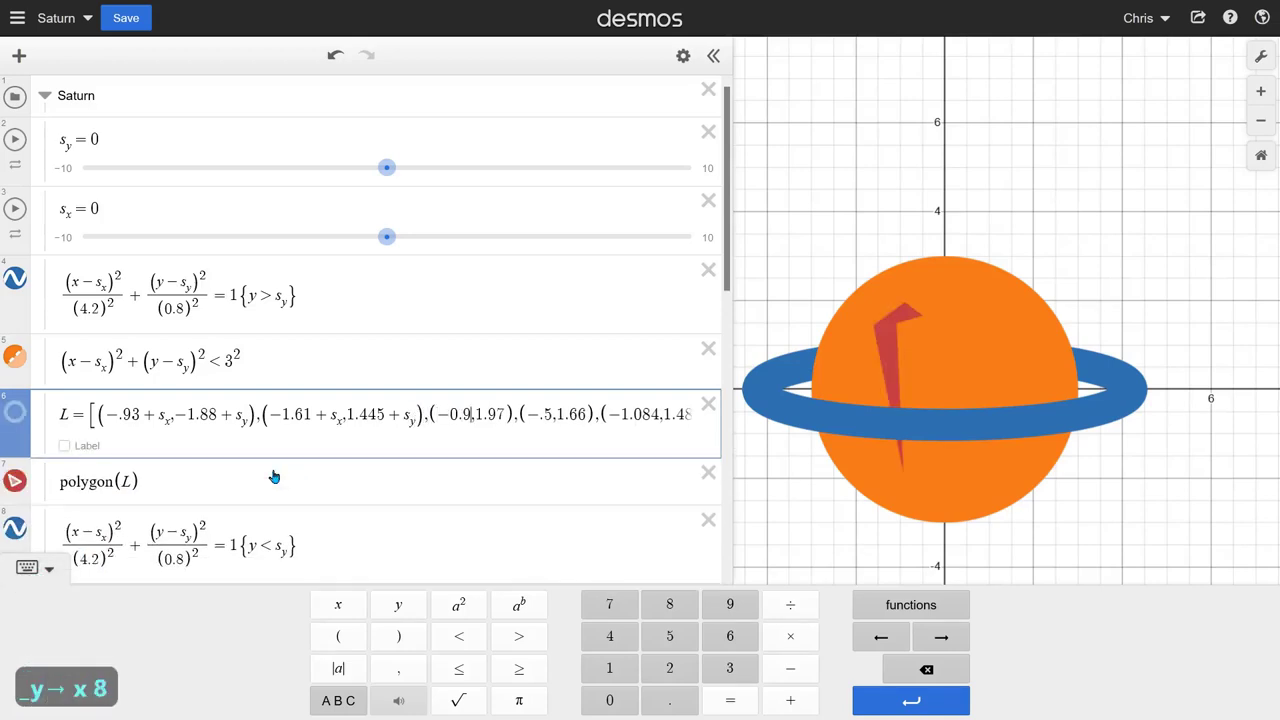
text(sx)
key(Right)
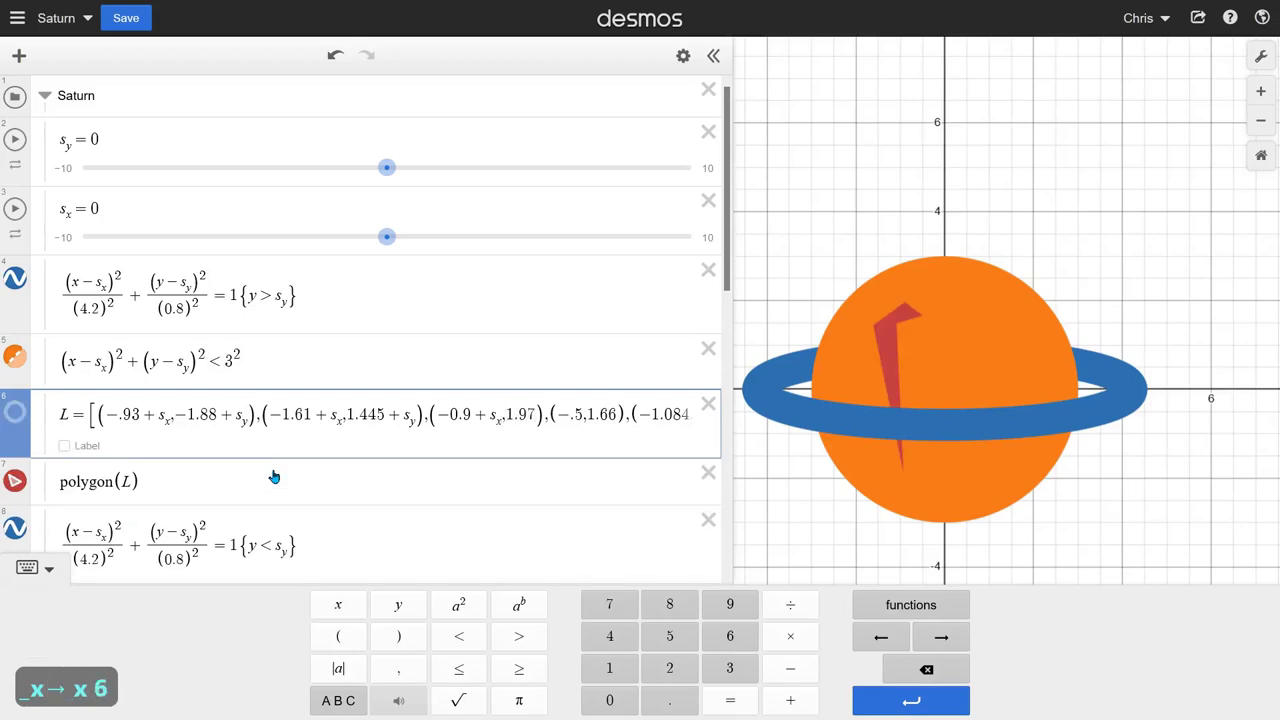
text(_y)
key(Right)
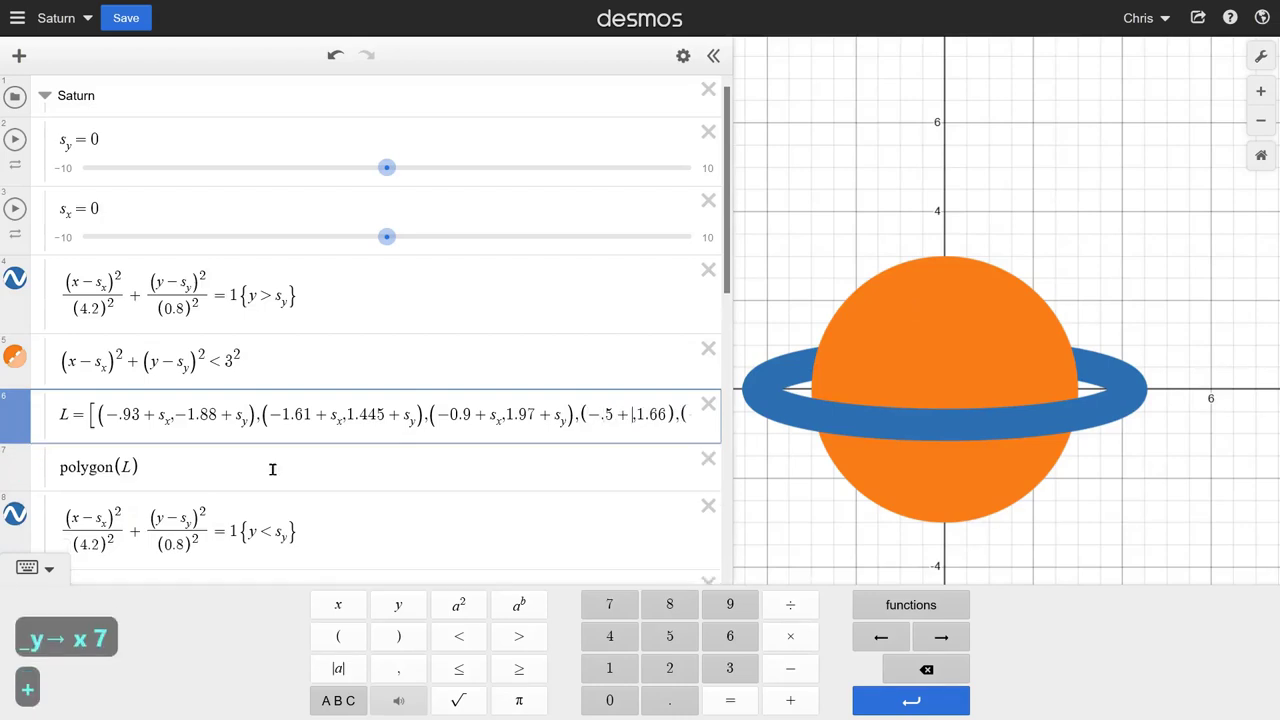
Step: Add +s_x and +s_y to L's fourth point
key(s)
key(_)
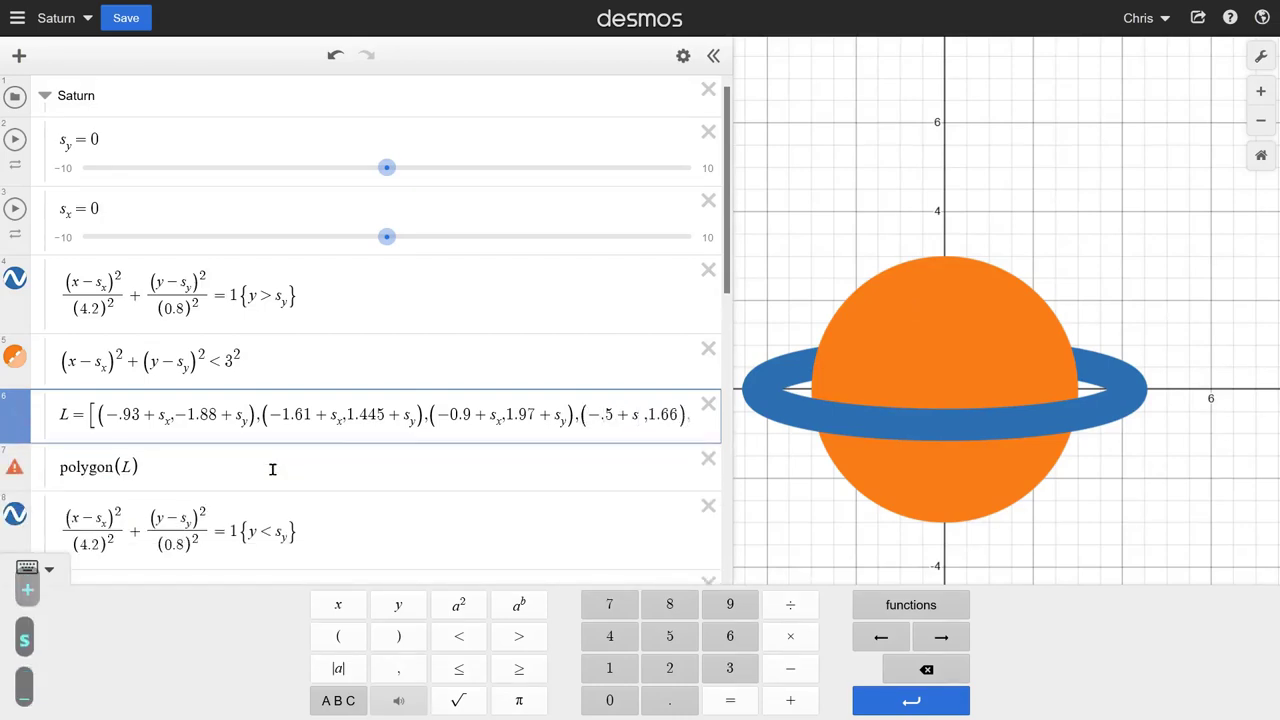
text(_x)
key(Right)
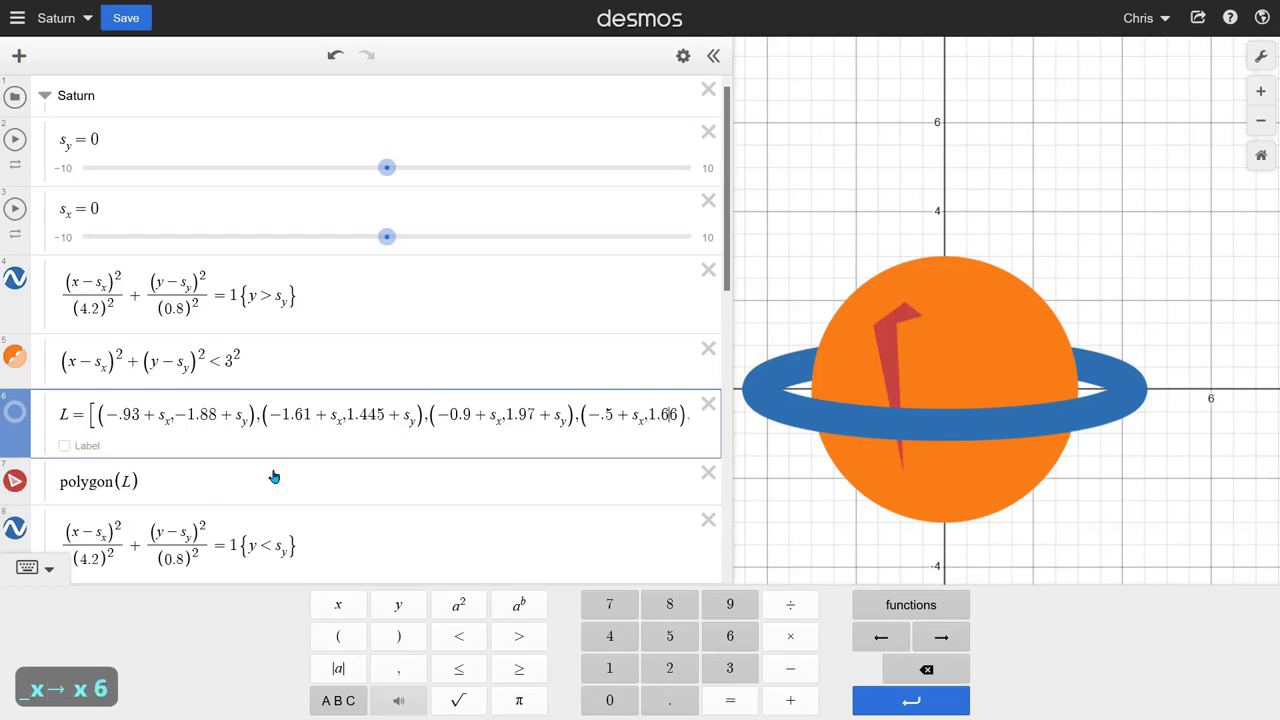
key(s)
key(shift+-)
text(_y)
key(Right)
Step: Add +s_x and +s_y to L's last point, then lower s_y to -0.97 so the polygon moves with Saturn
key(Right)
key(Right)
key(Right)
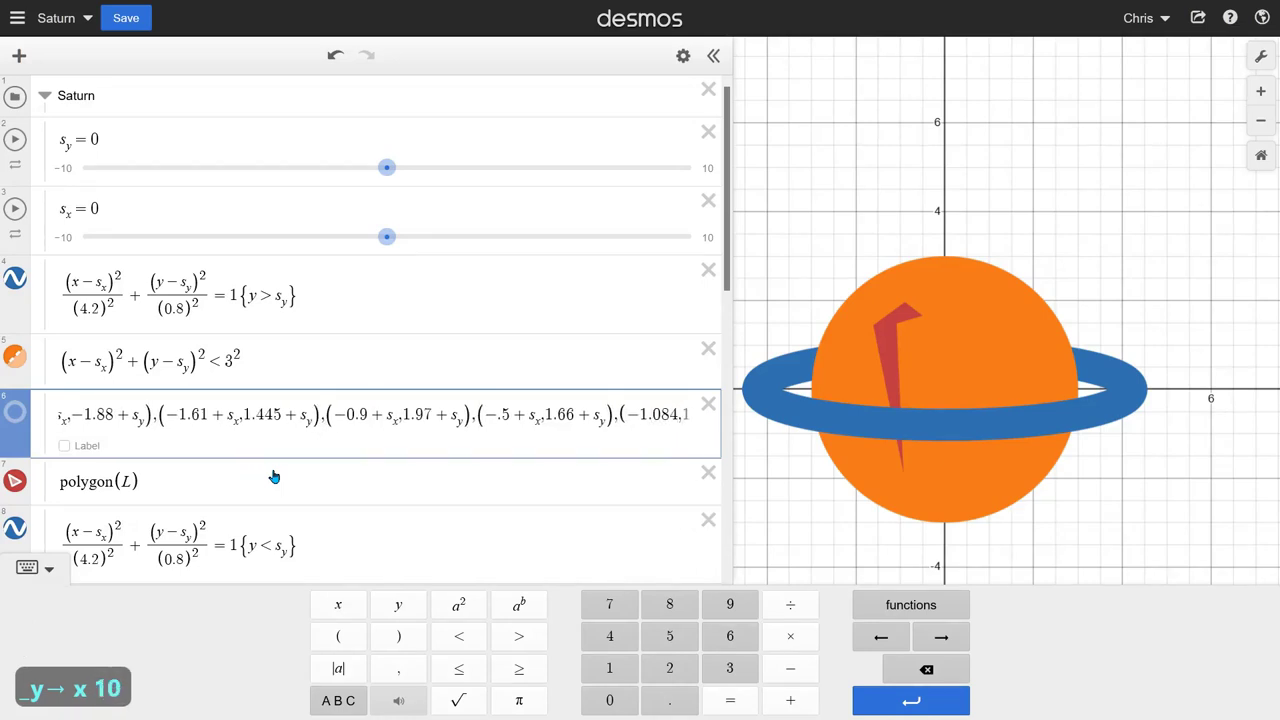
key(s)
text(x)
key(Right)
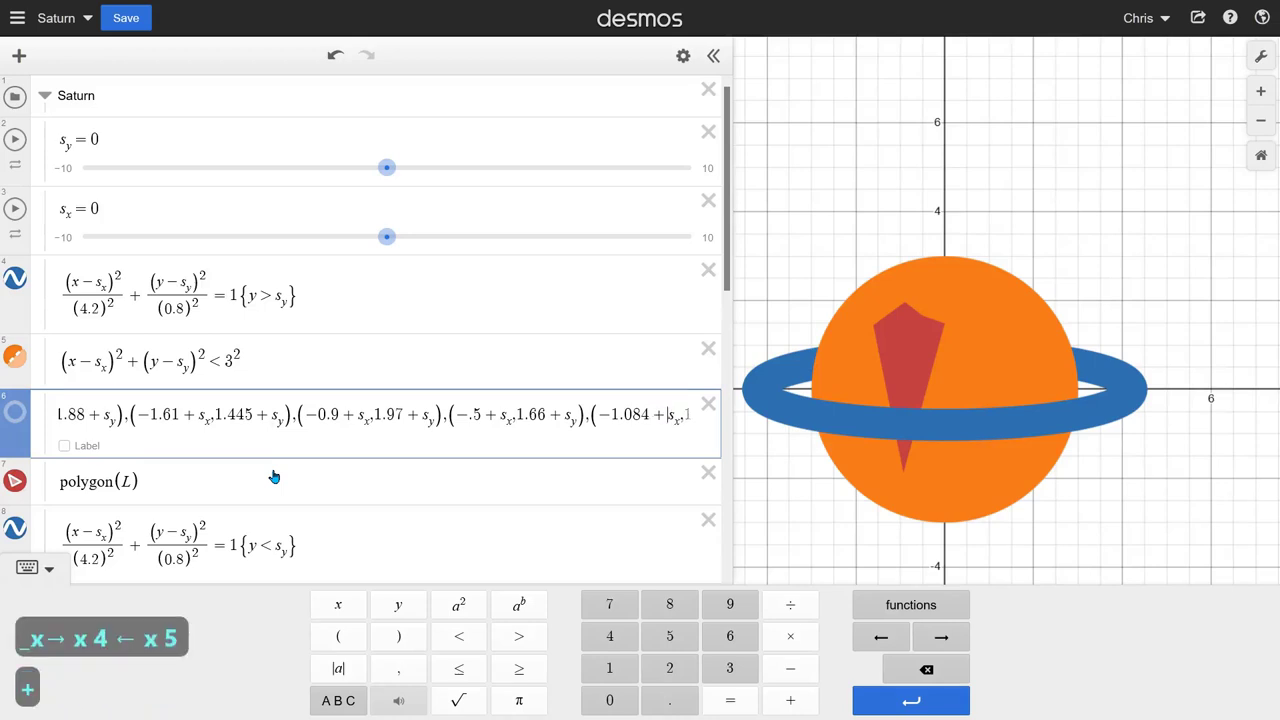
key(Right)
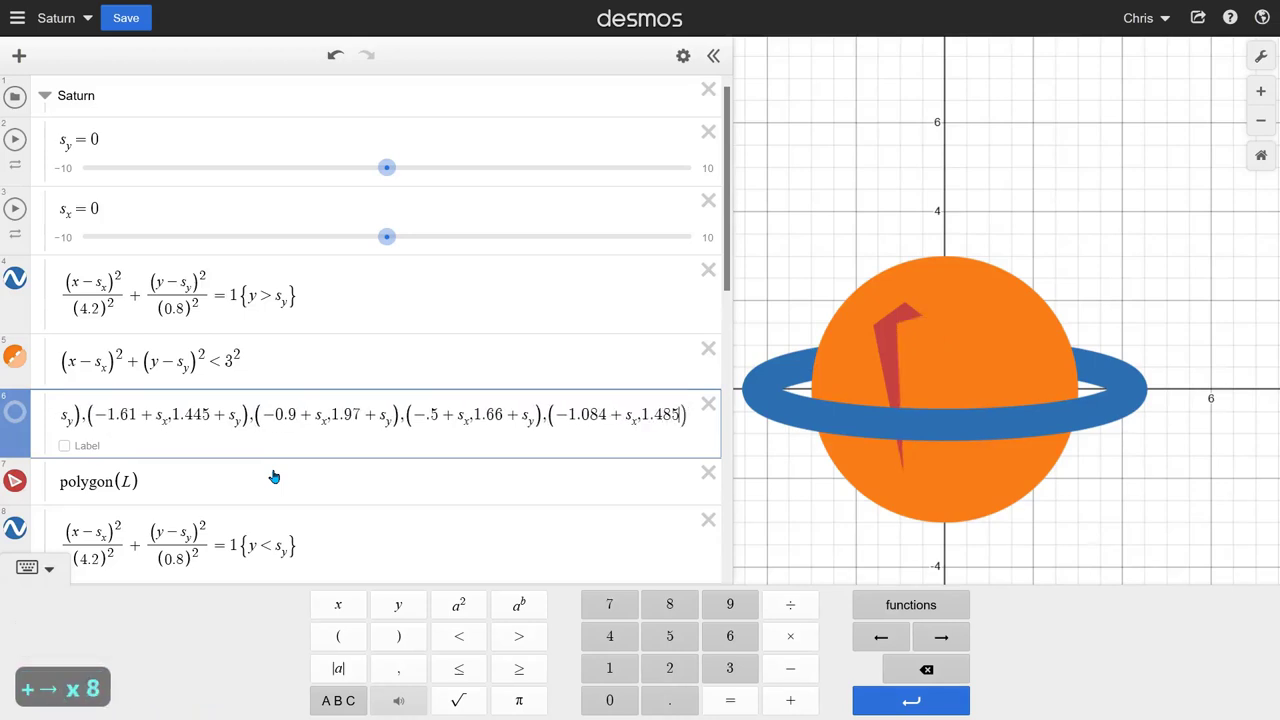
key(shift+s)
text(__y)
key(Right)
key(Right)
key(Right)
click(332, 469)
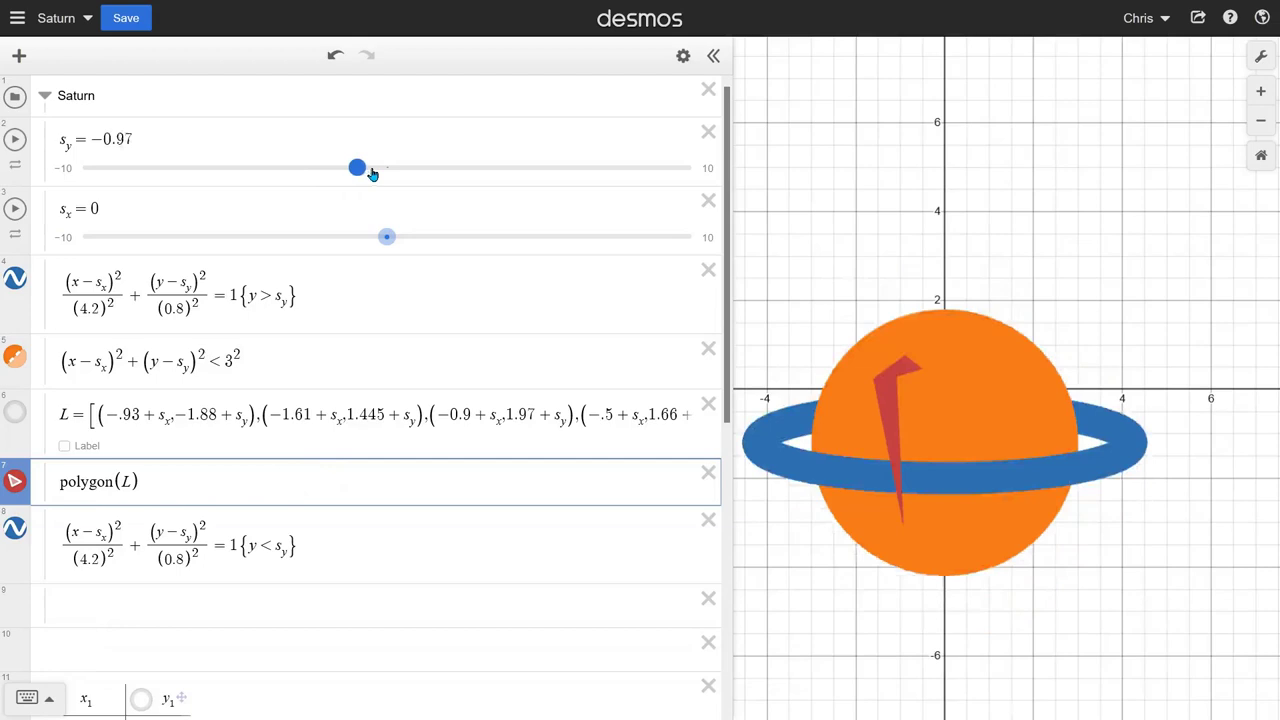
Step: Raise s_y to 1.4, temporarily removing and restoring +s_y on the third point to show the distortion
click(410, 175)
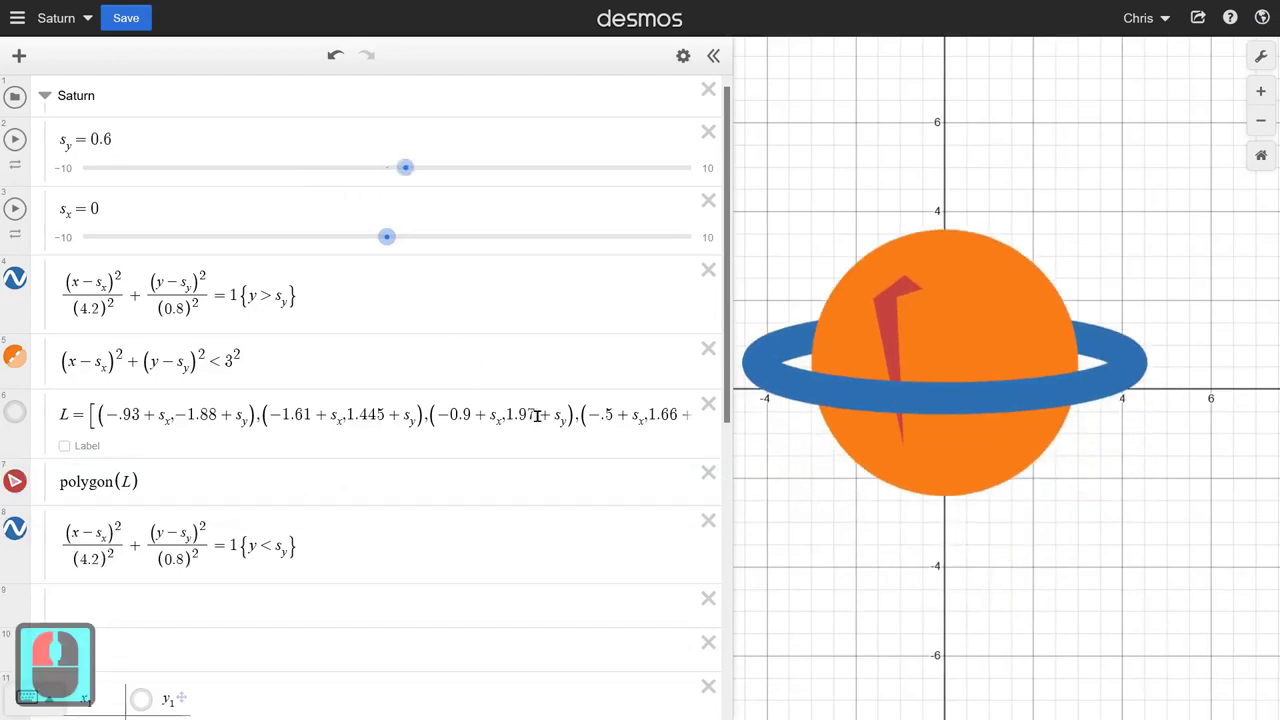
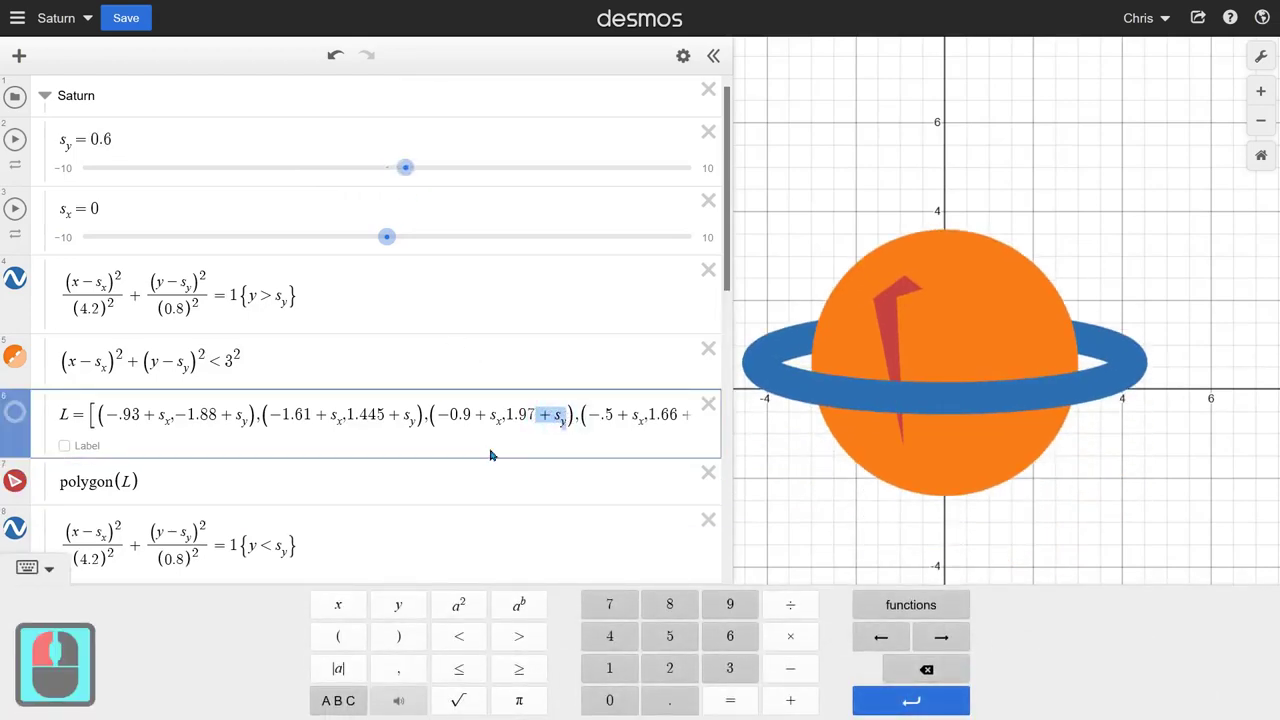
key(BackSpace)
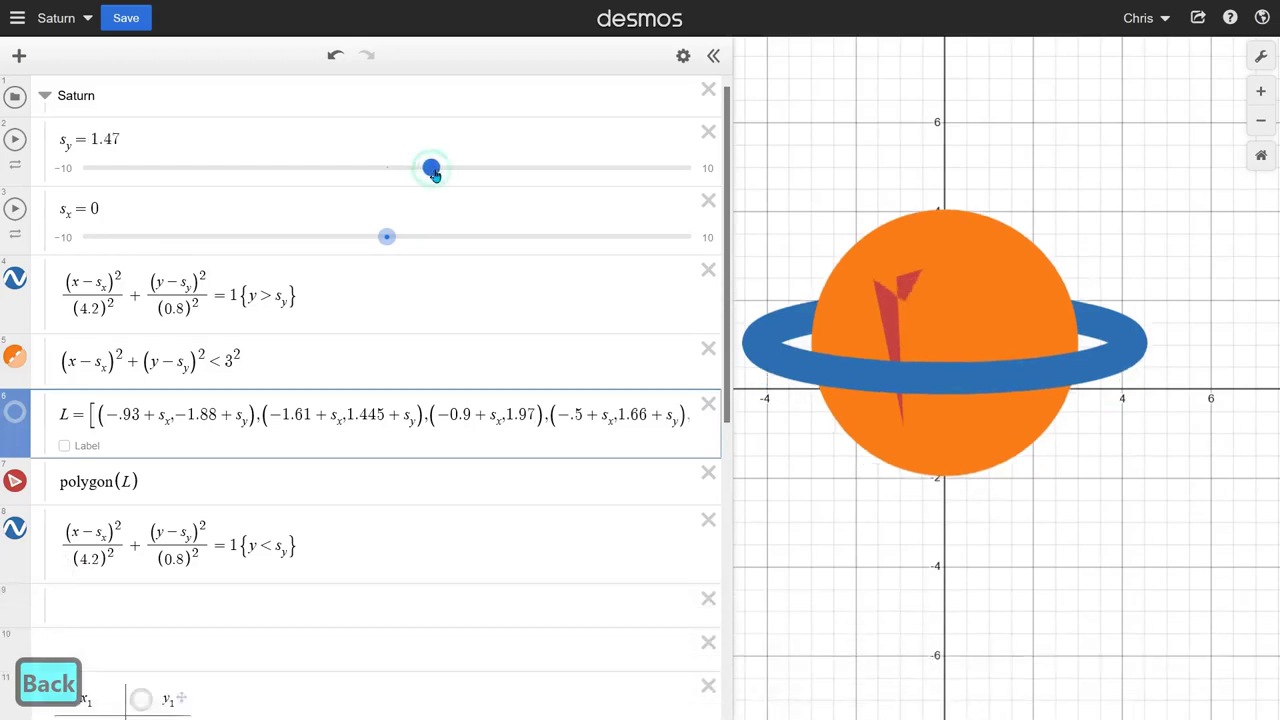
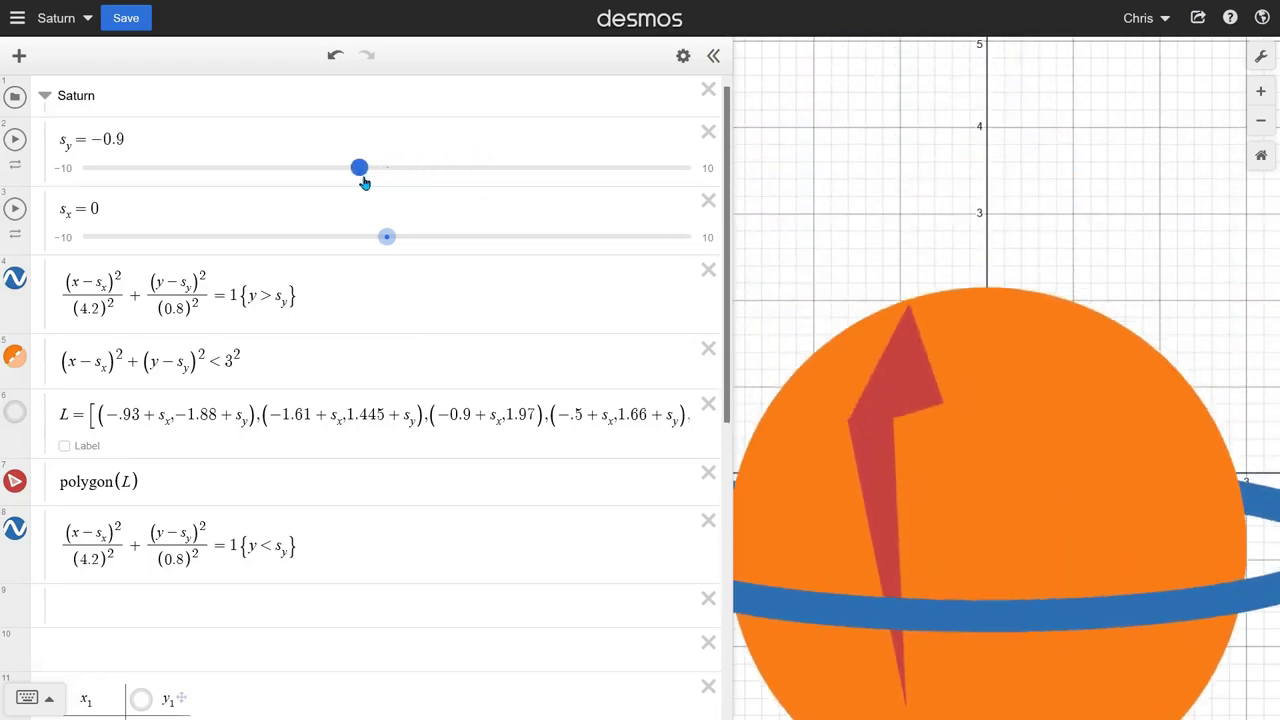
click(437, 180)
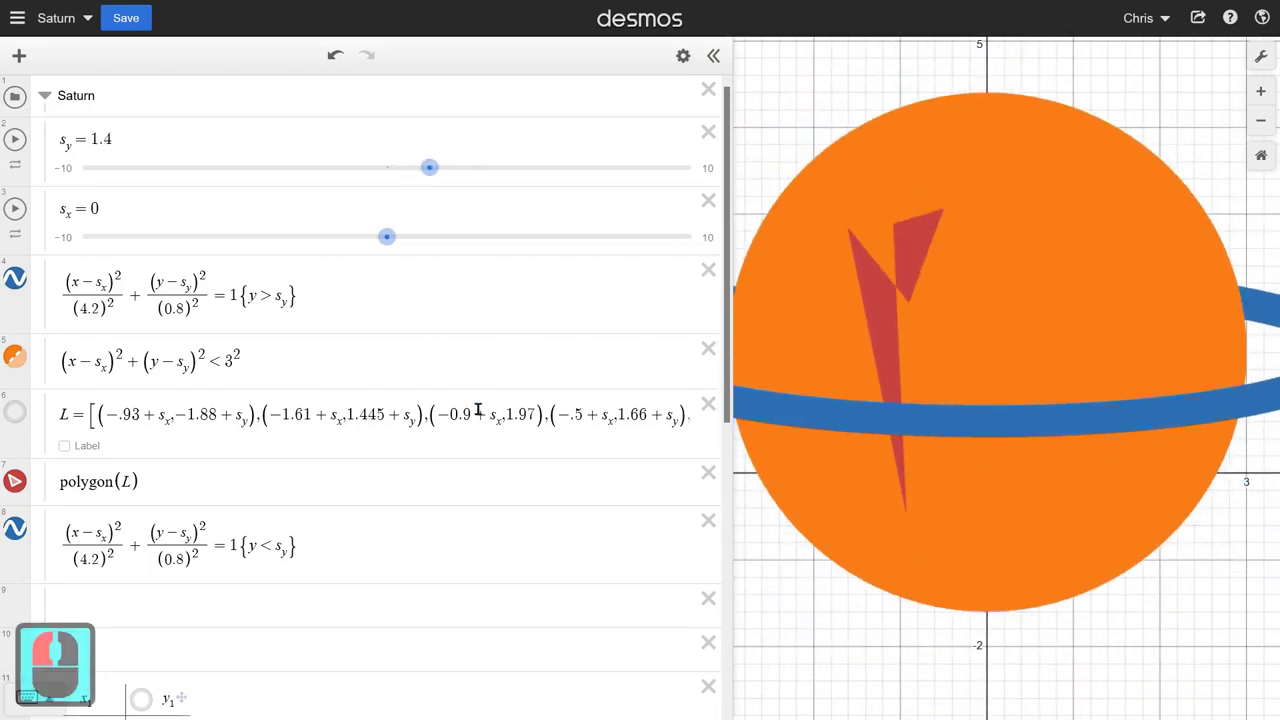
click(540, 424)
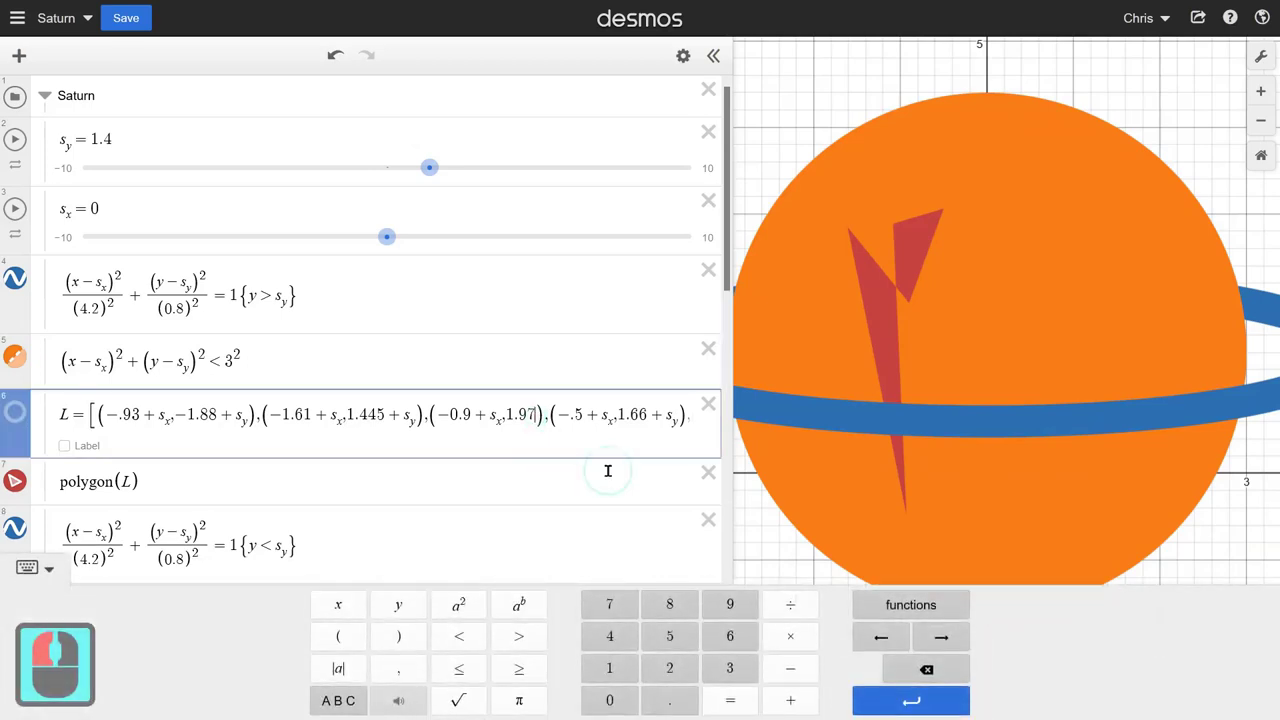
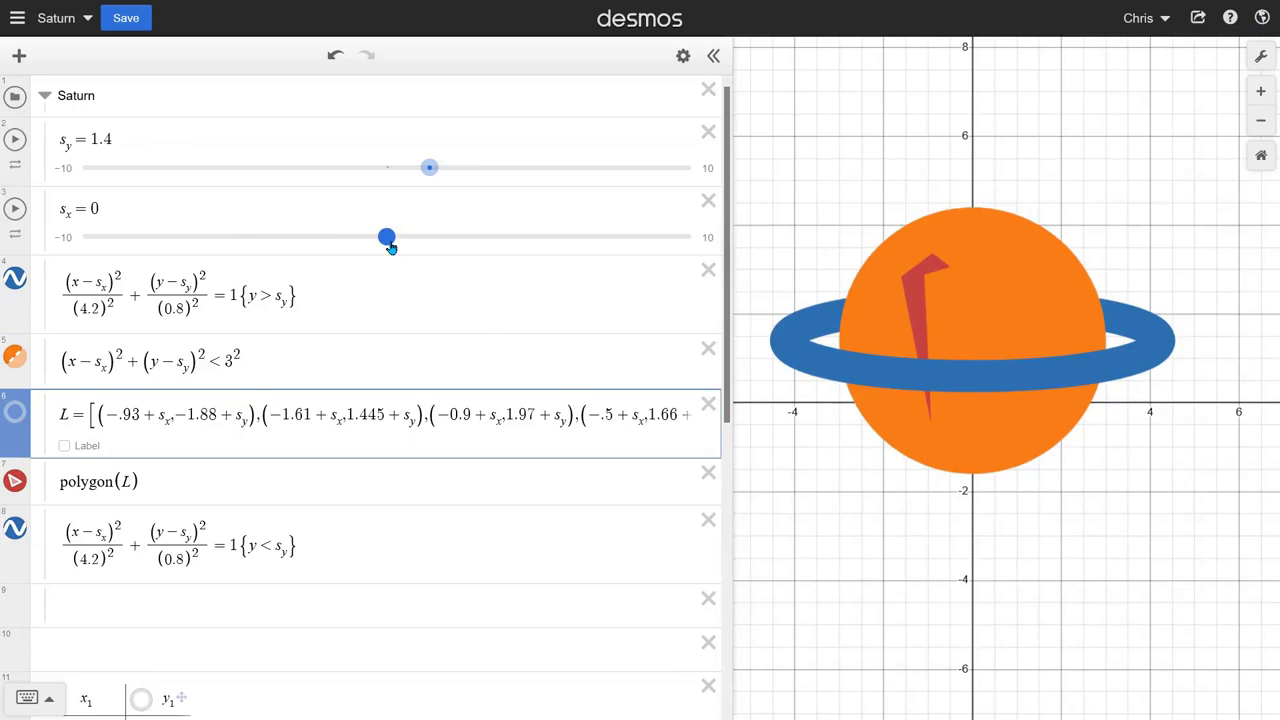
Step: Nudge s_x to 0.1 so Saturn shifts right with its polygon, then collapse the Saturn folder
click(397, 248)
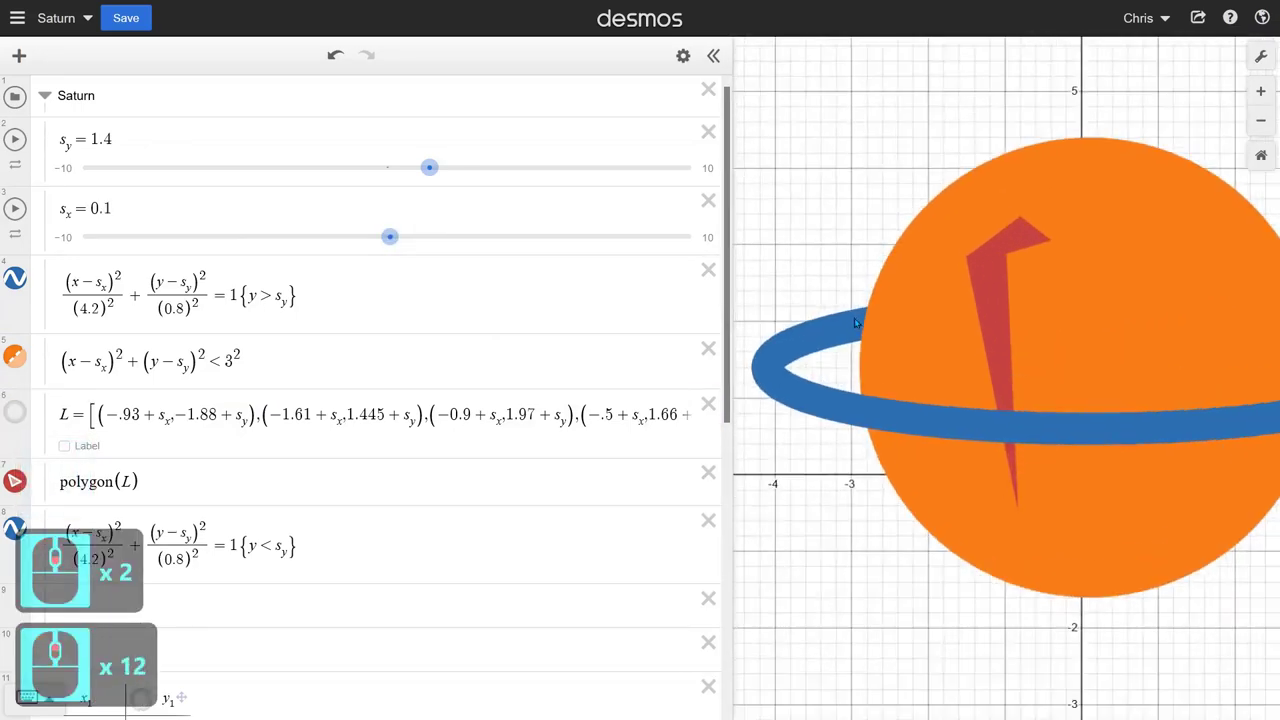
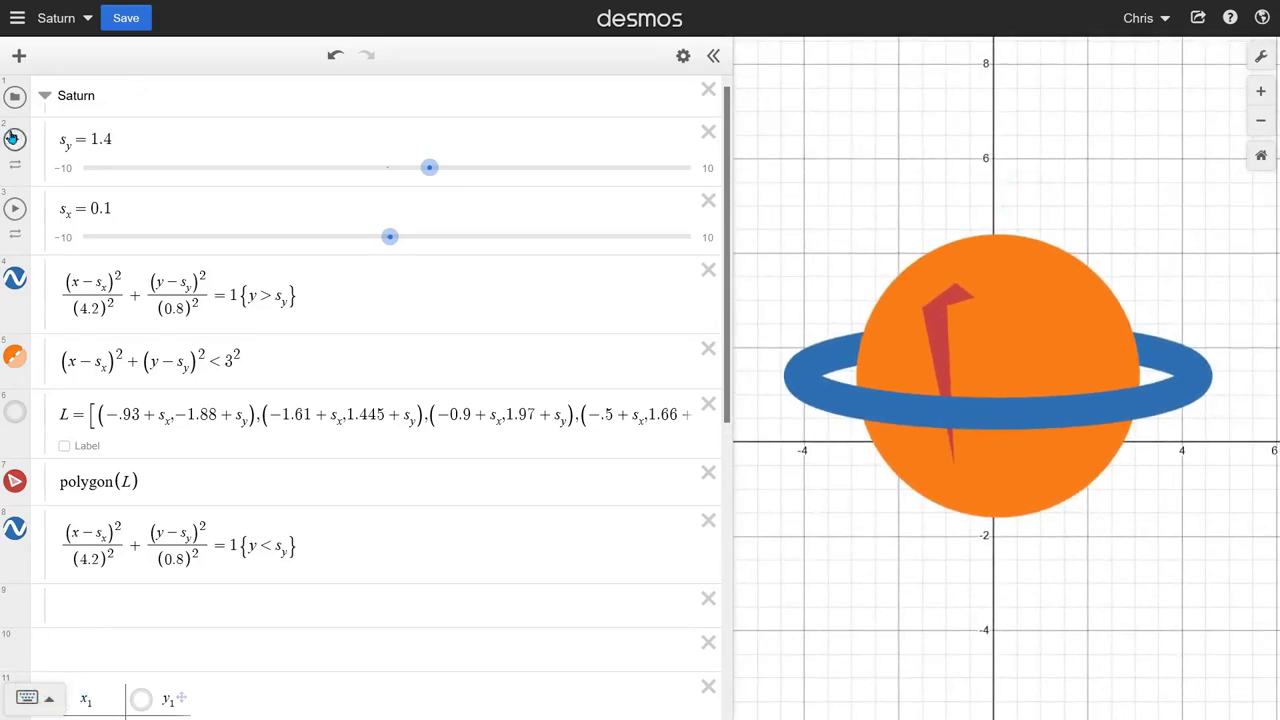
click(51, 105)
click(122, 116)
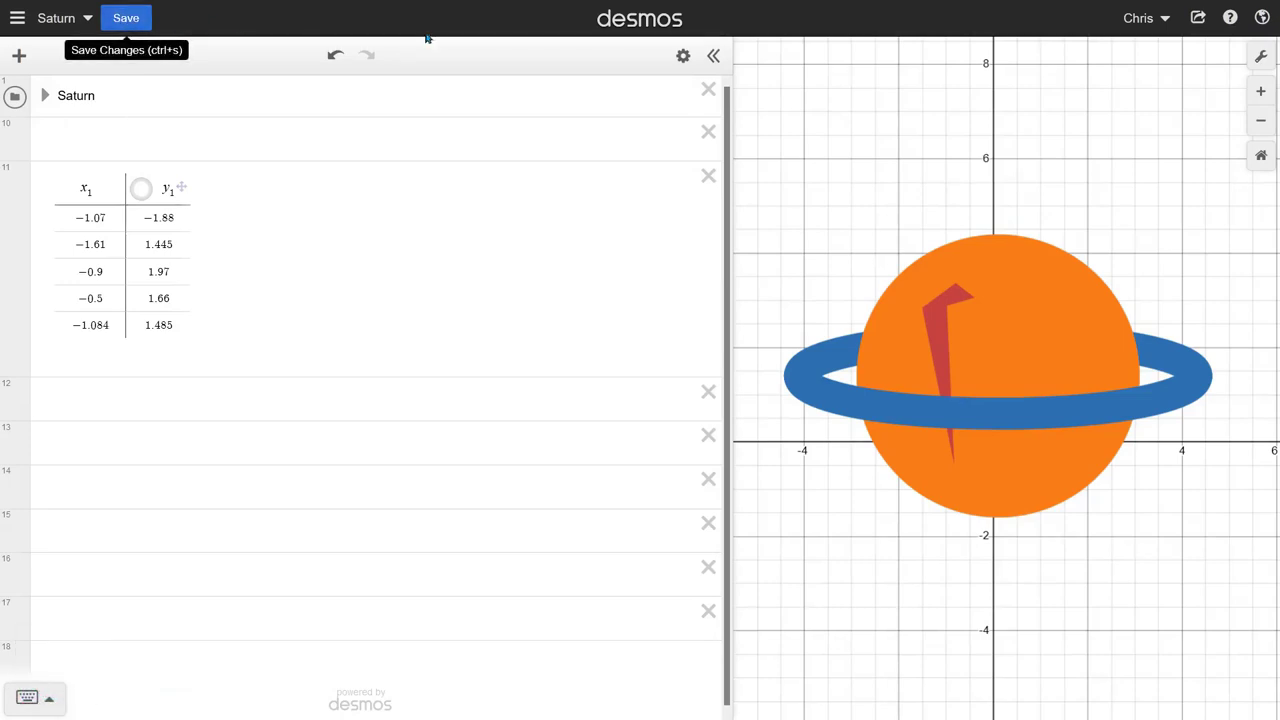